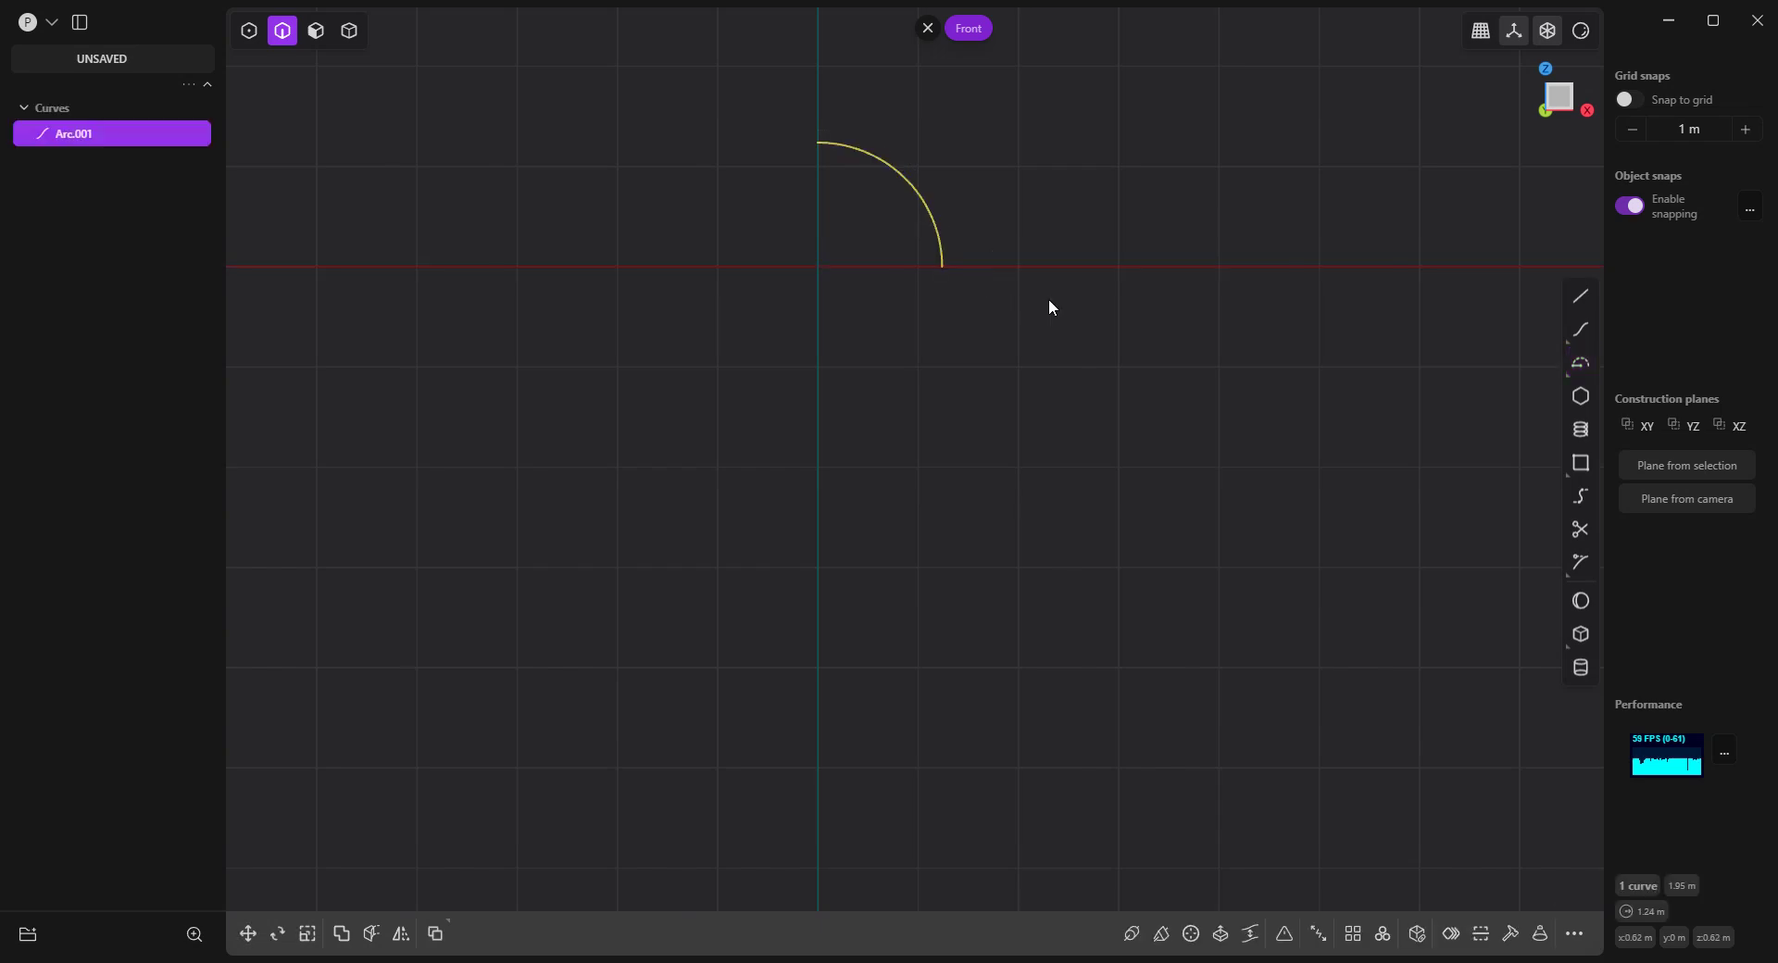
Start the notched profile outline from the arc's end, placing its first corner point.
right_click(1055, 305)
key(a)
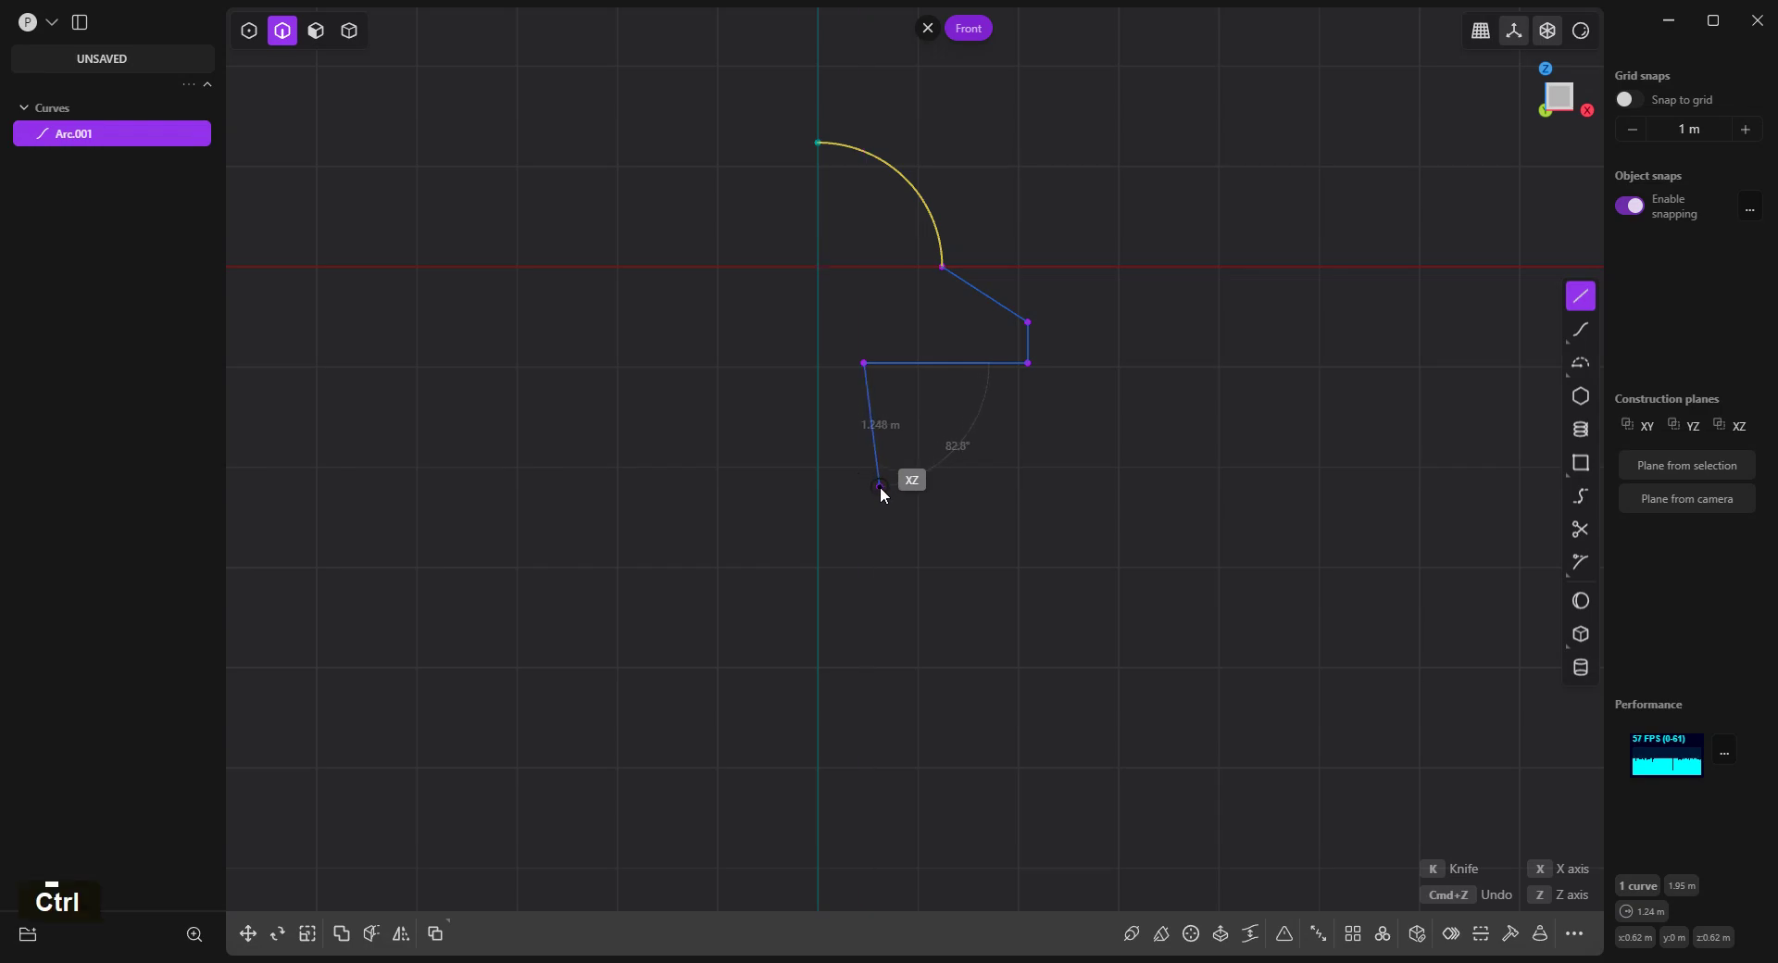
click(883, 493)
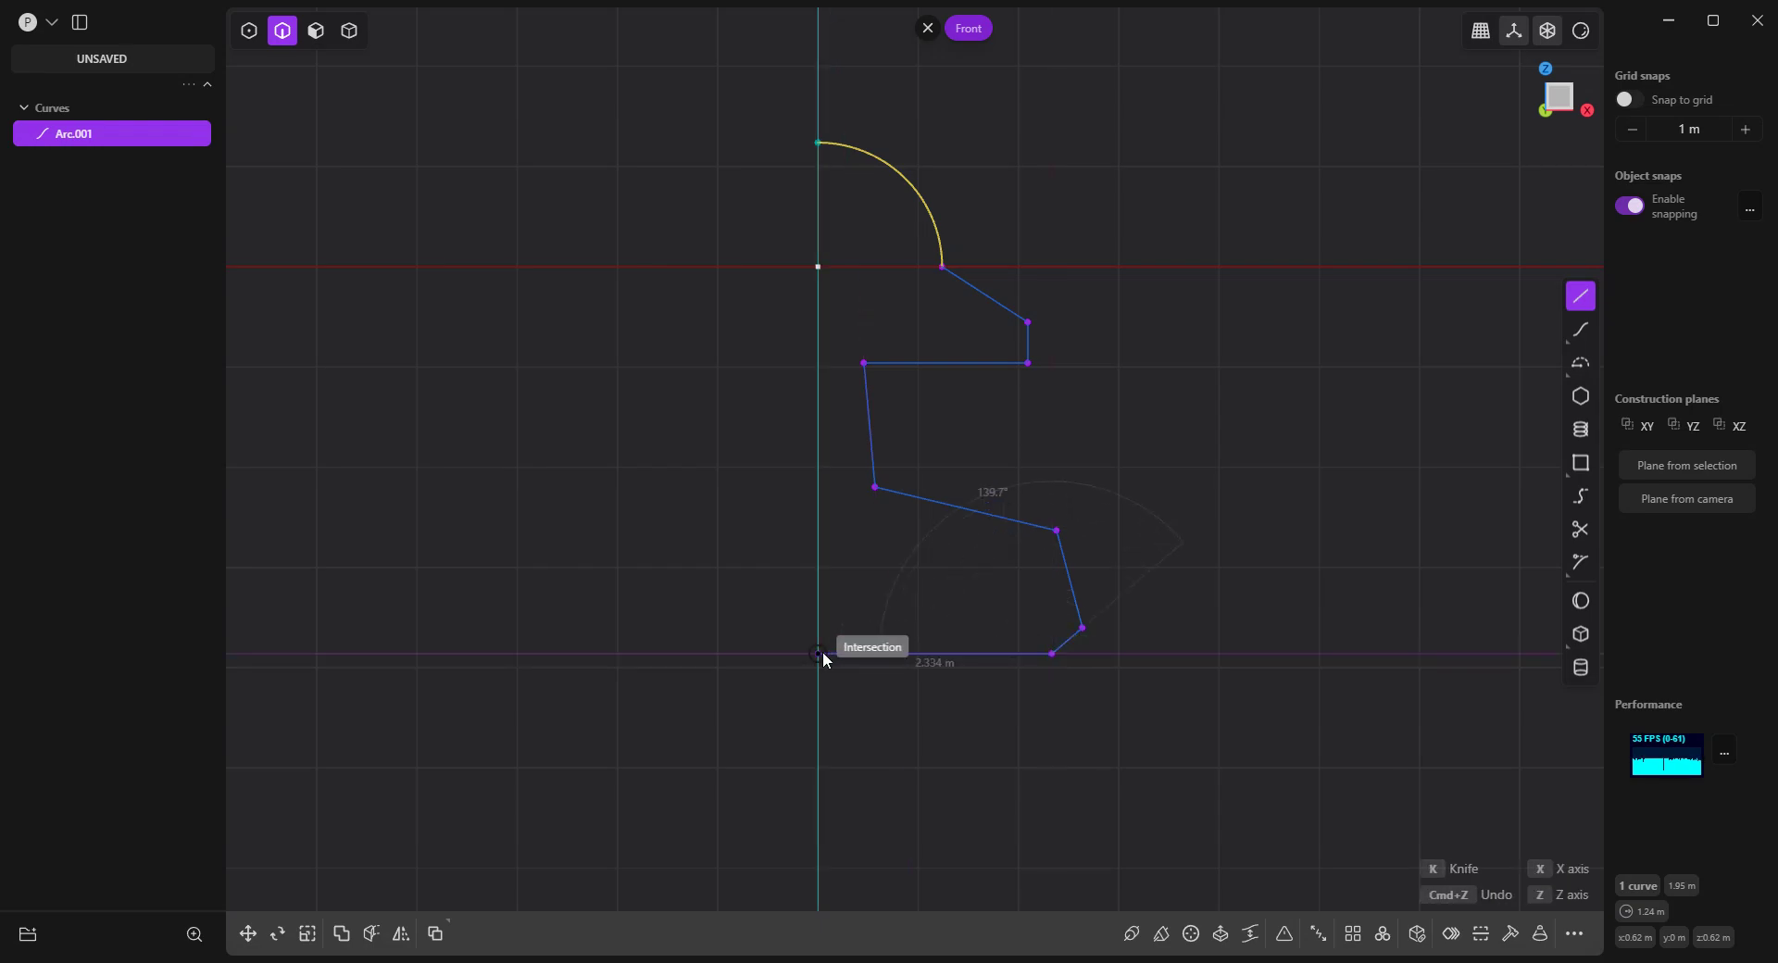
Revolve the arc and profile 360° about Z into a solid body and delete the leftover Arc.001.
right_click(876, 712)
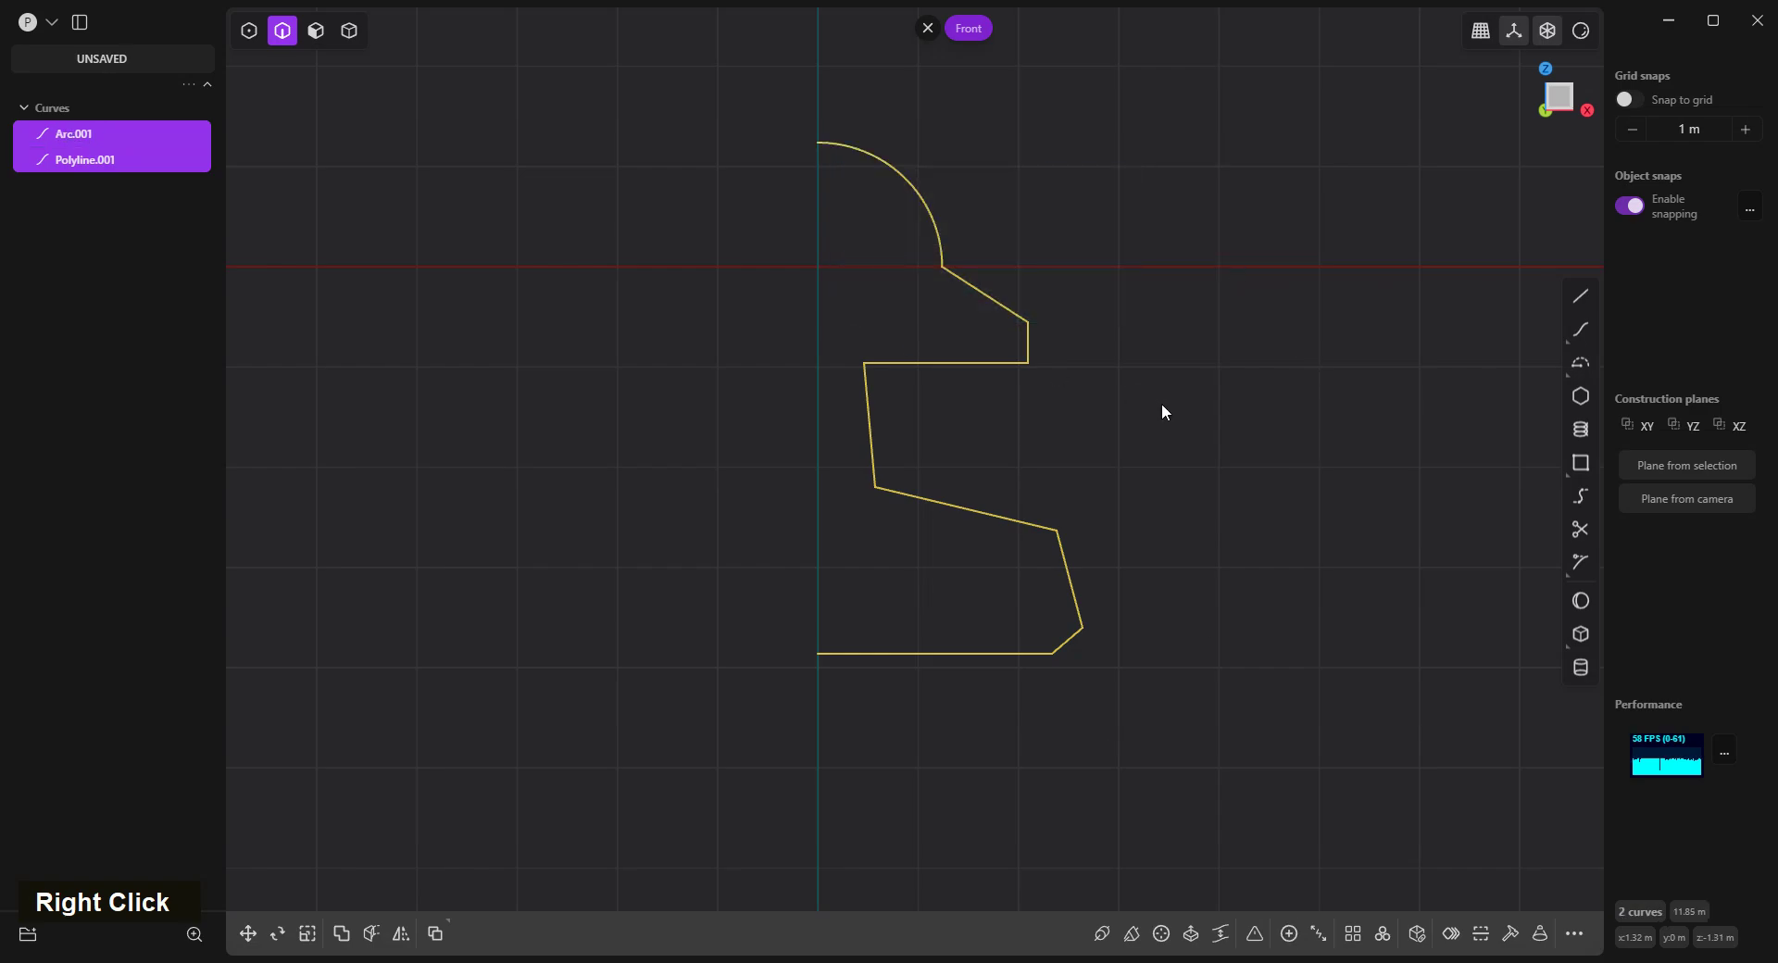
key(j)
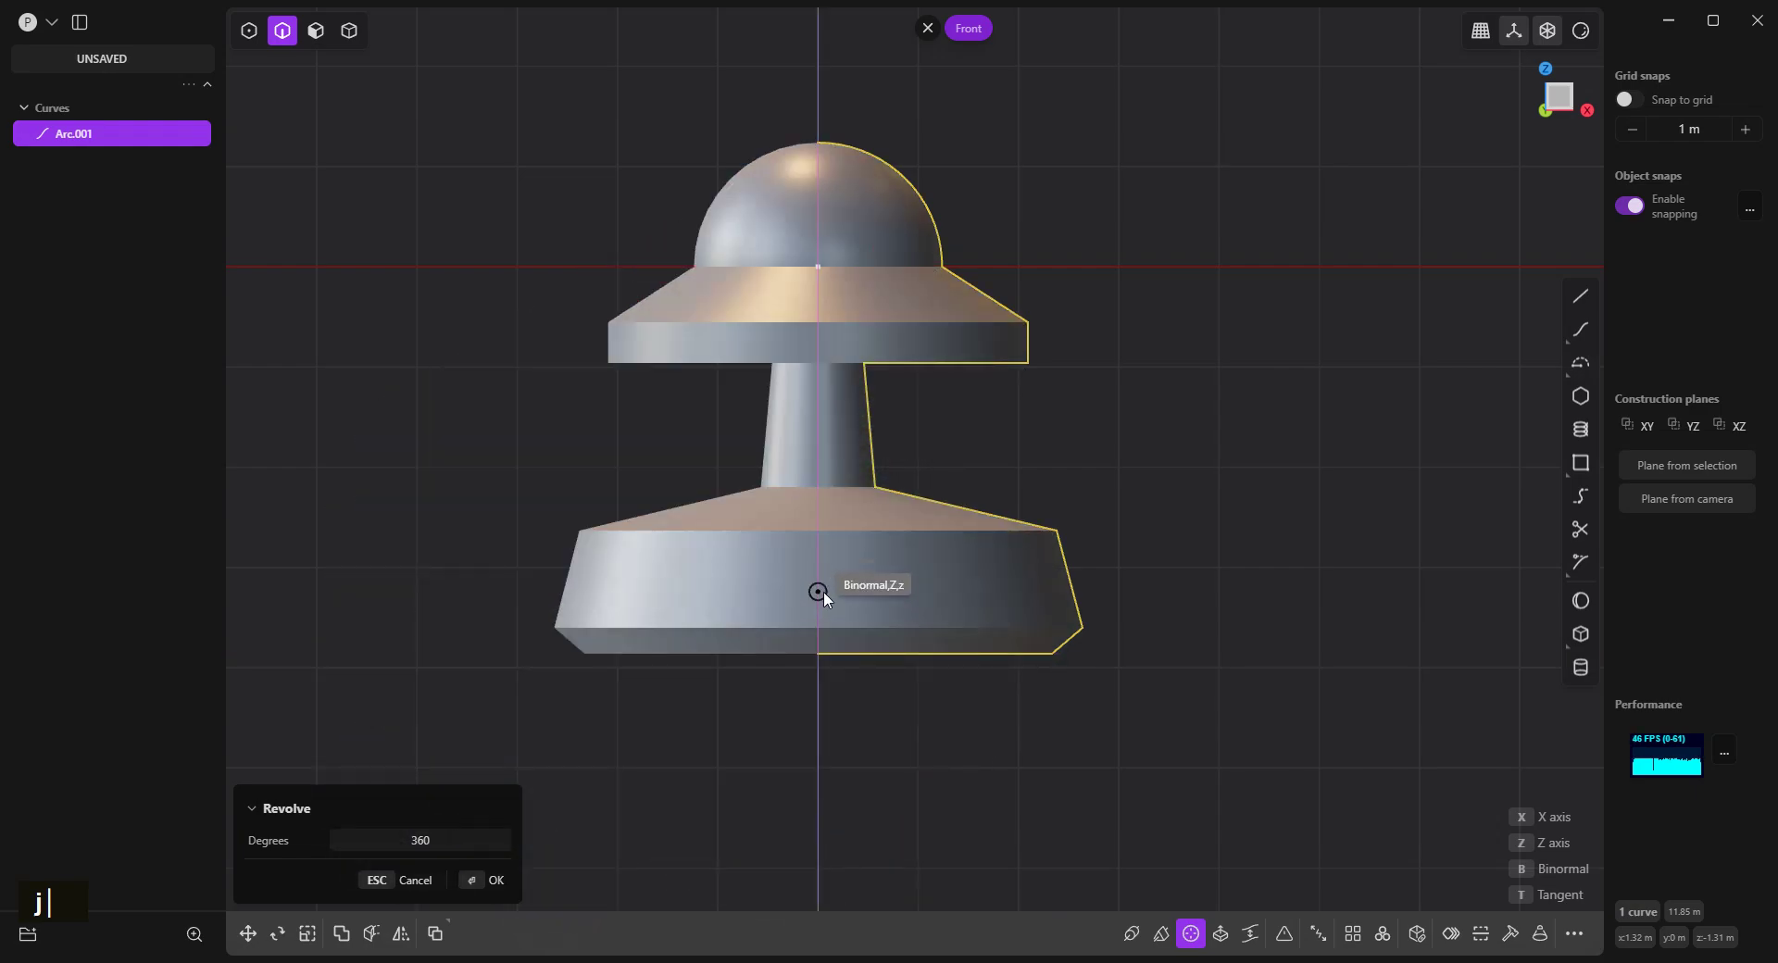
right_click(992, 747)
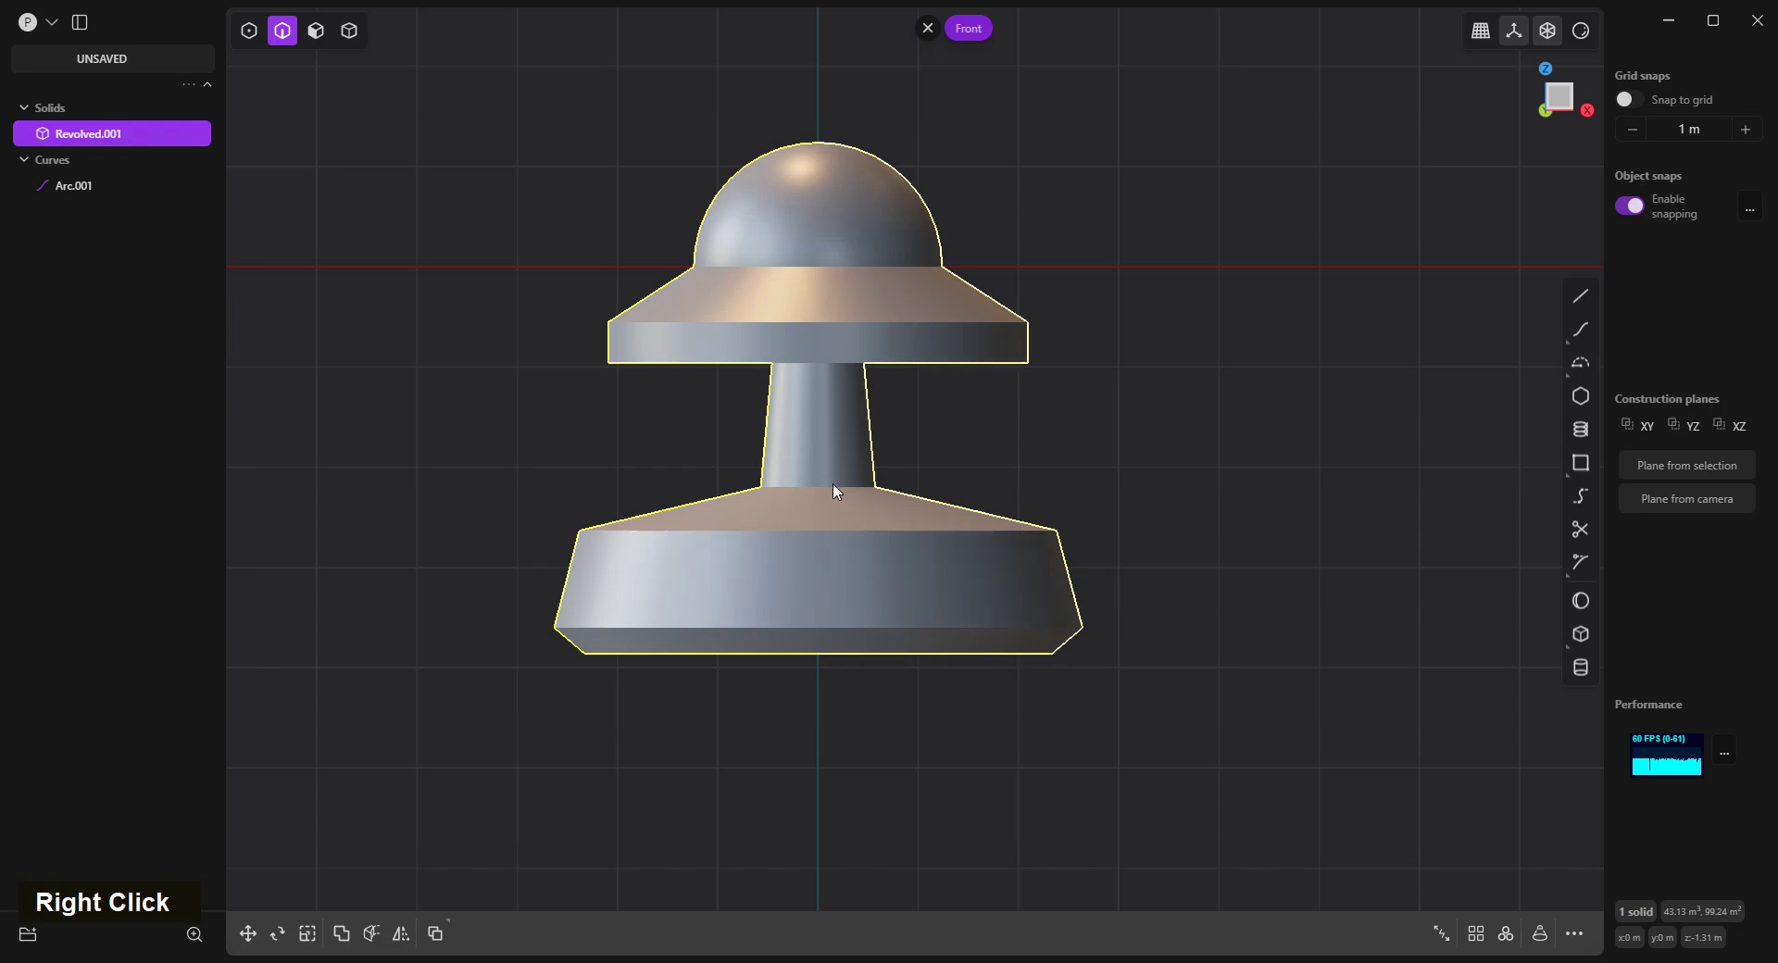
middle_click(804, 569)
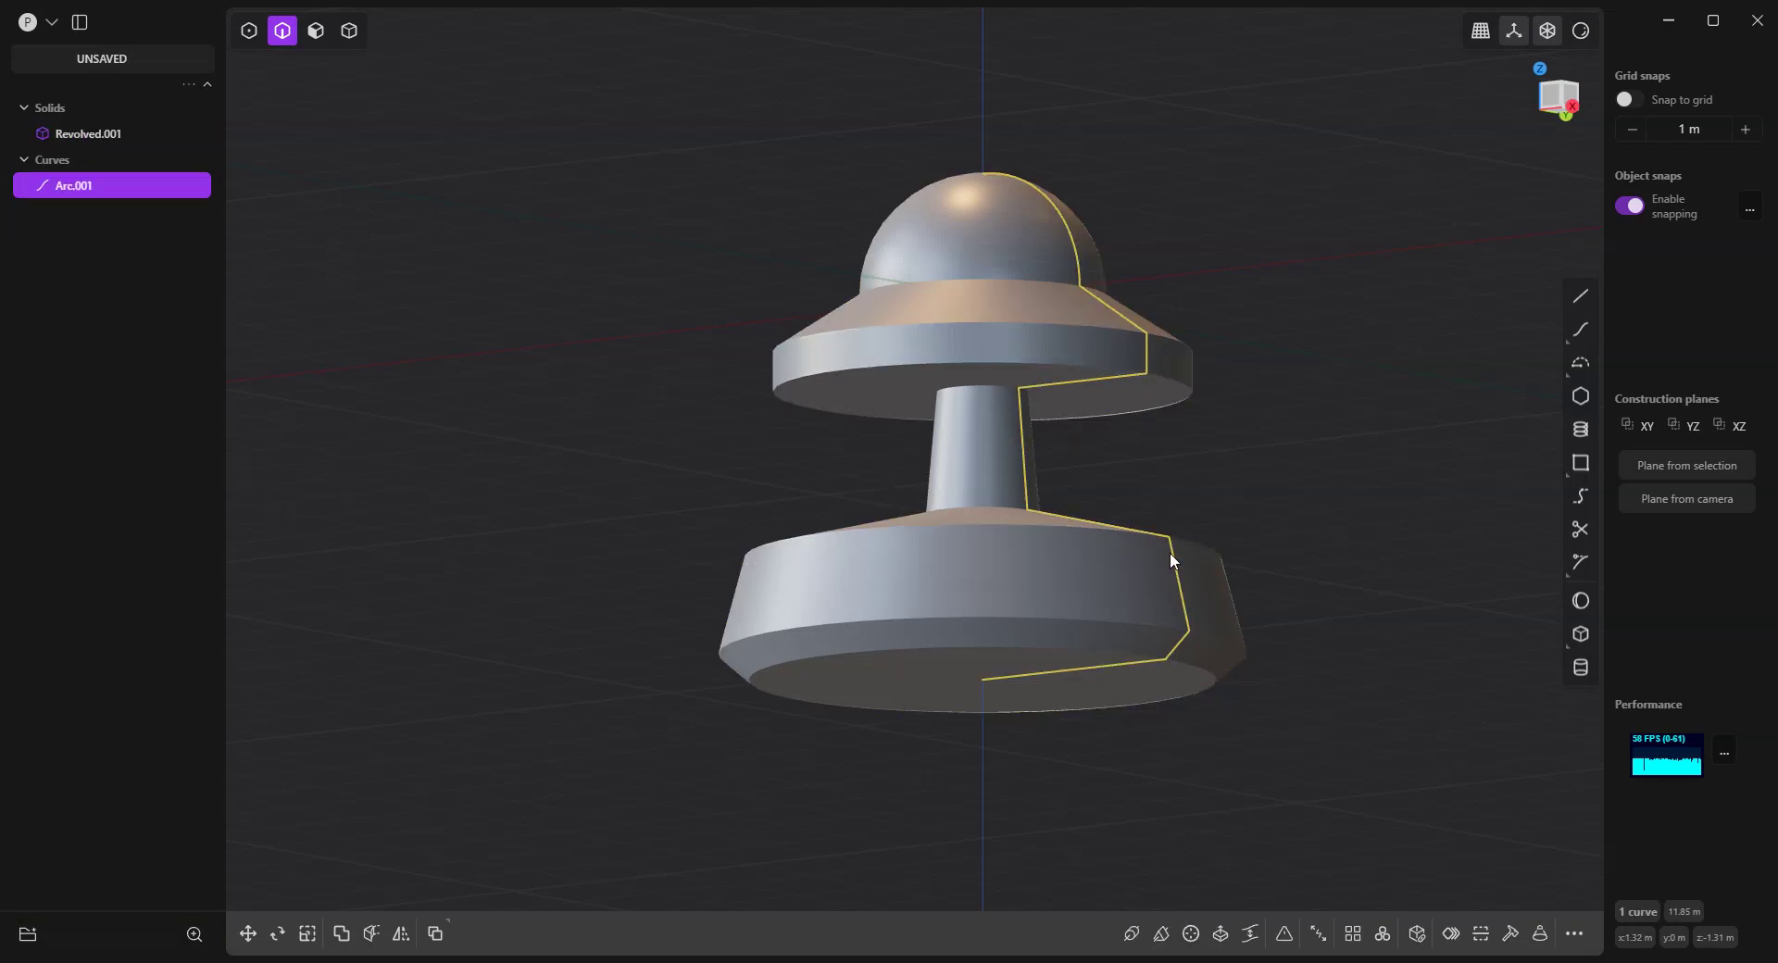
key(x)
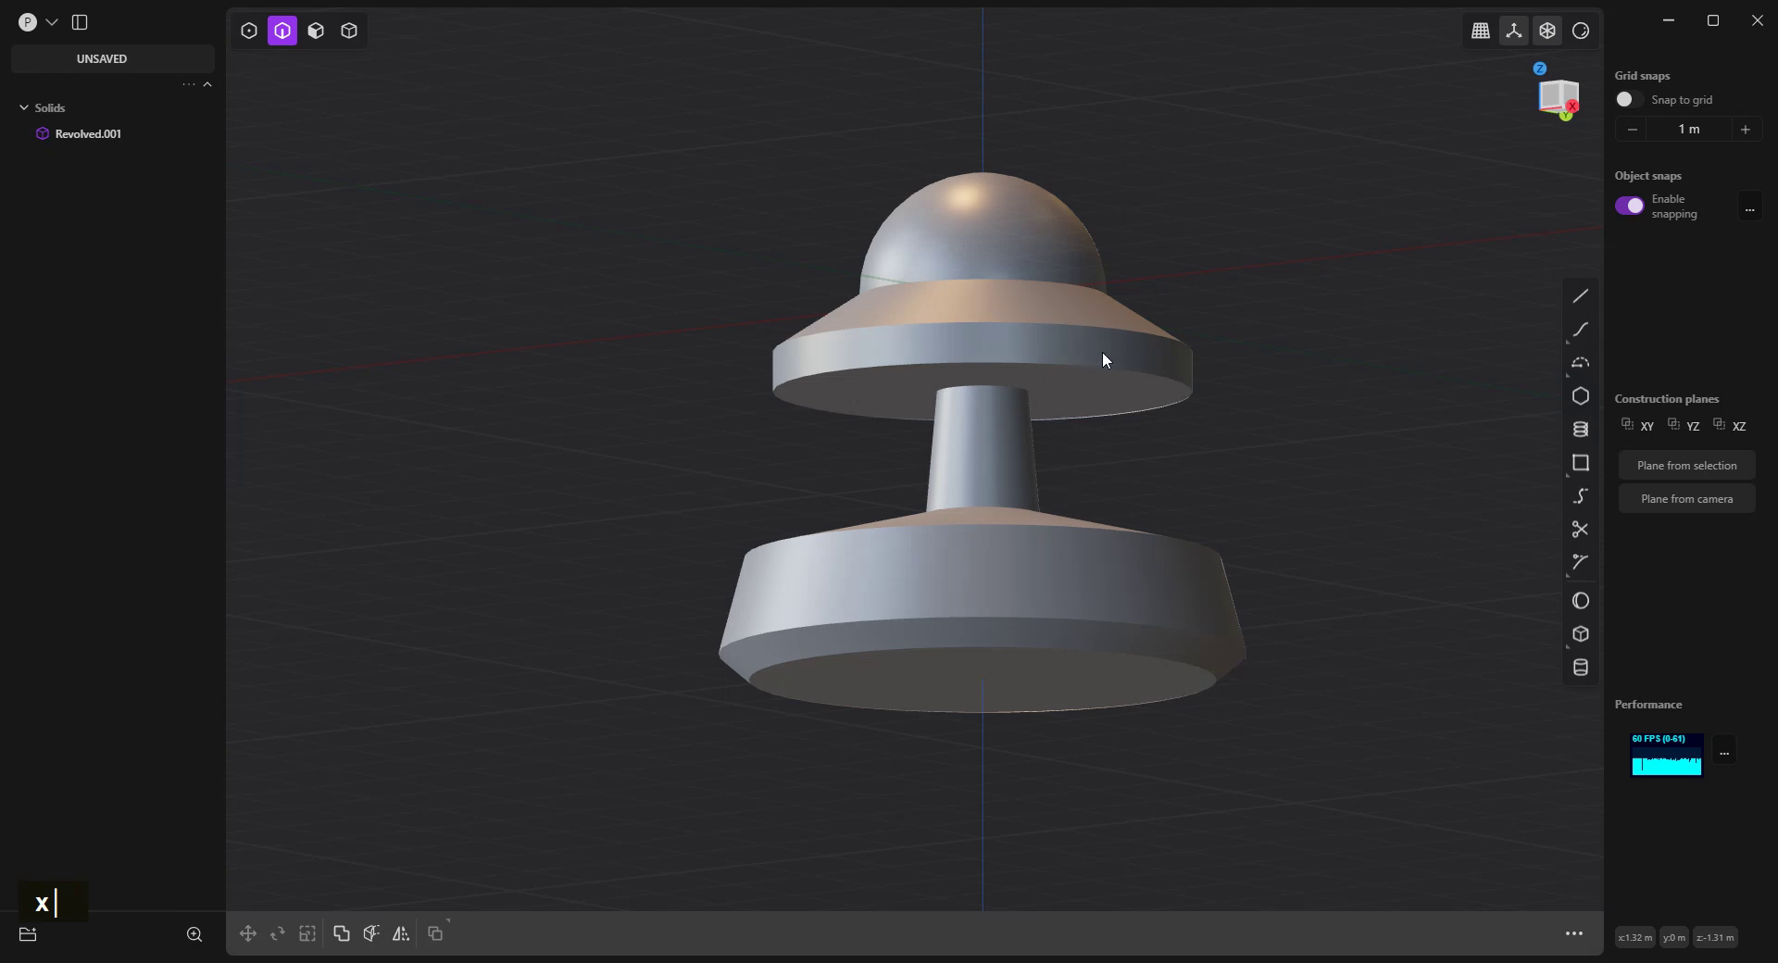
Enable Show edges and select the body's seam edges for filleting, then discard that attempt.
right_click(1587, 33)
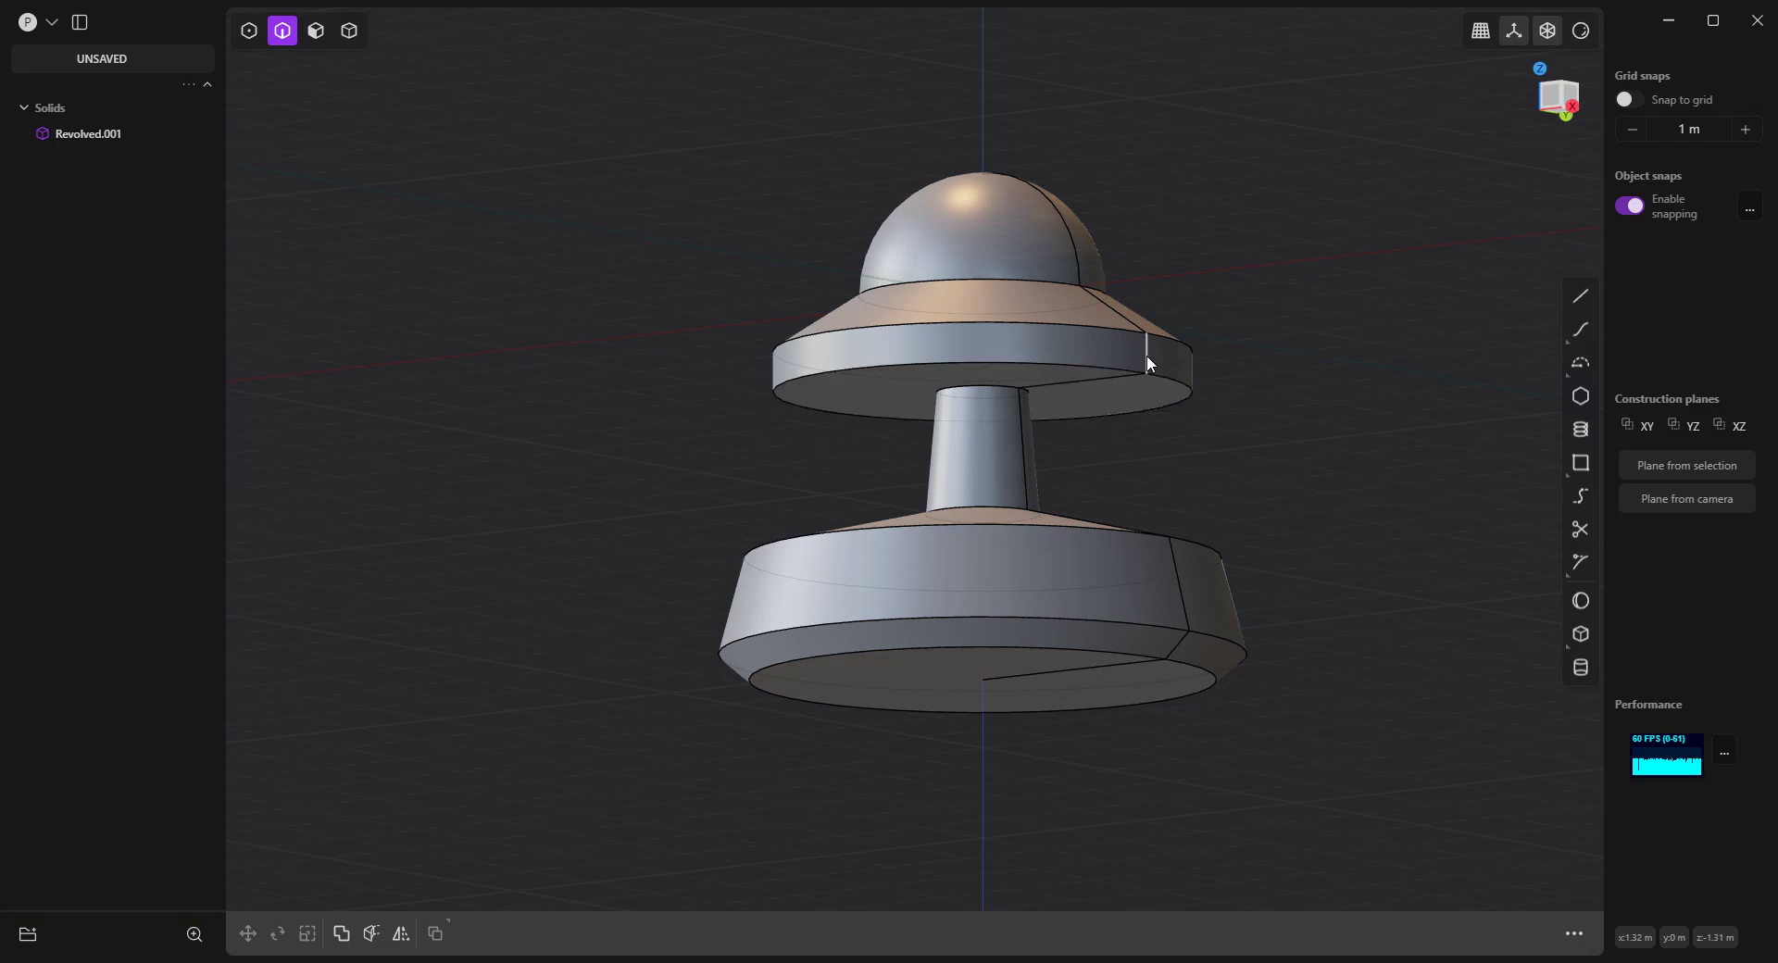
click(1116, 308)
click(1083, 259)
click(1096, 384)
key(ctrl+z)
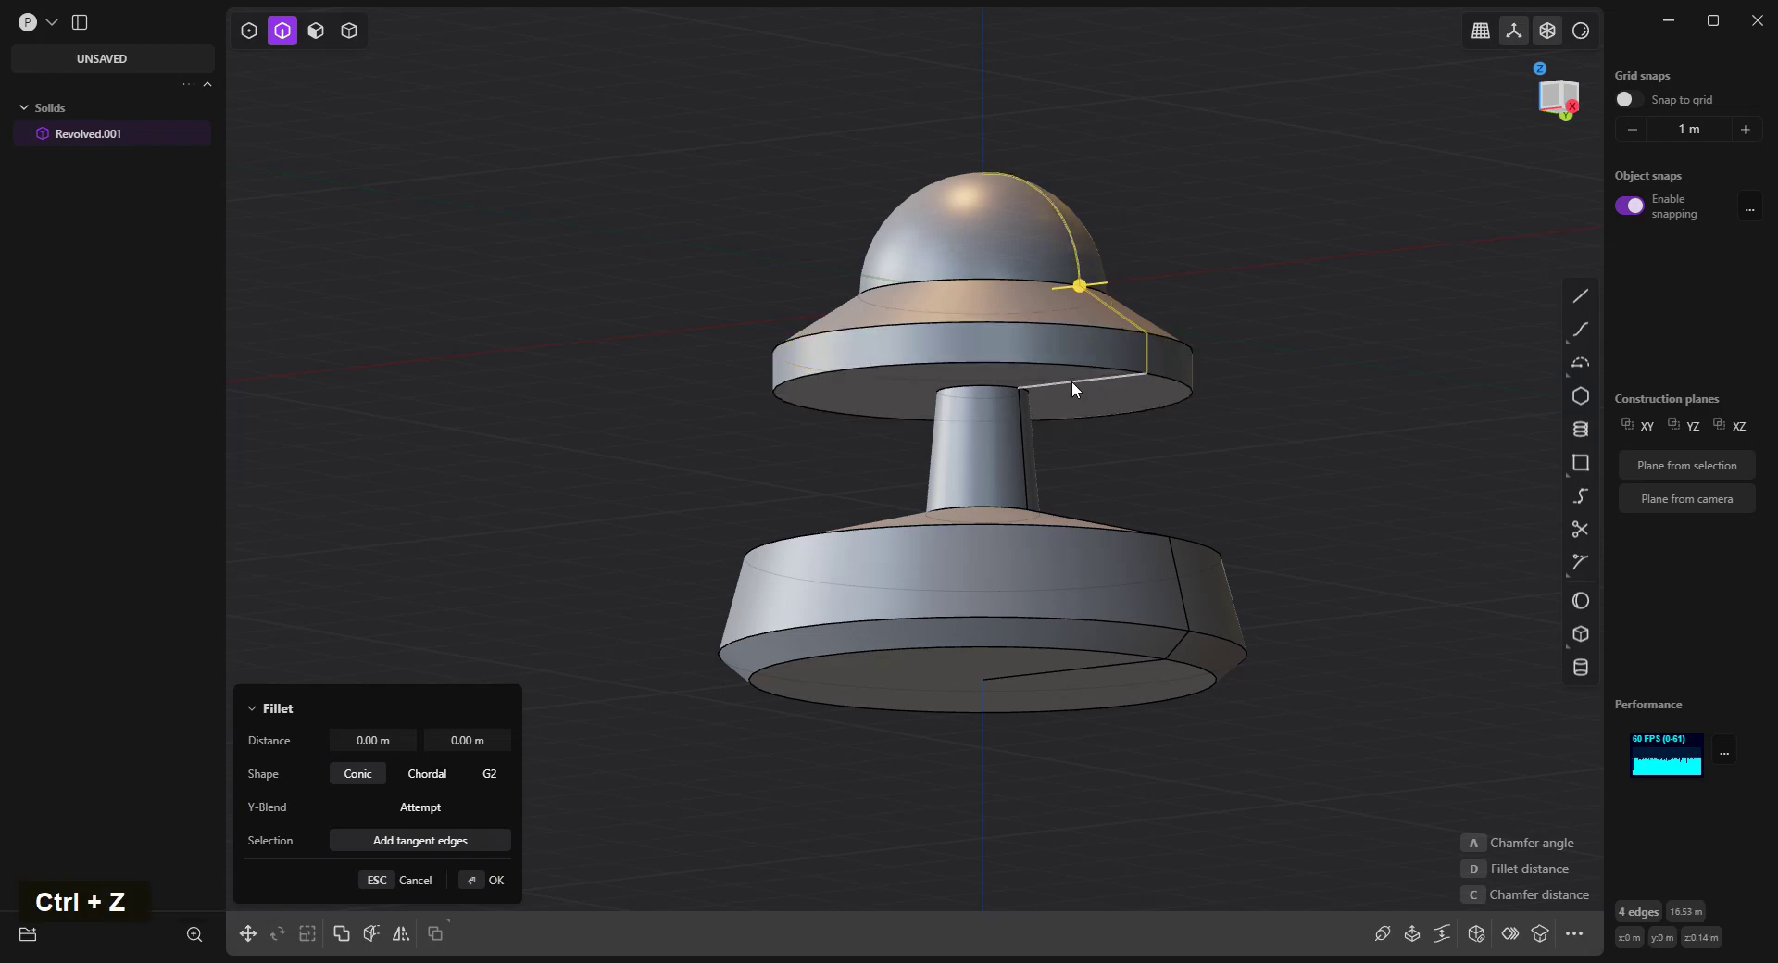
click(1080, 391)
click(1024, 431)
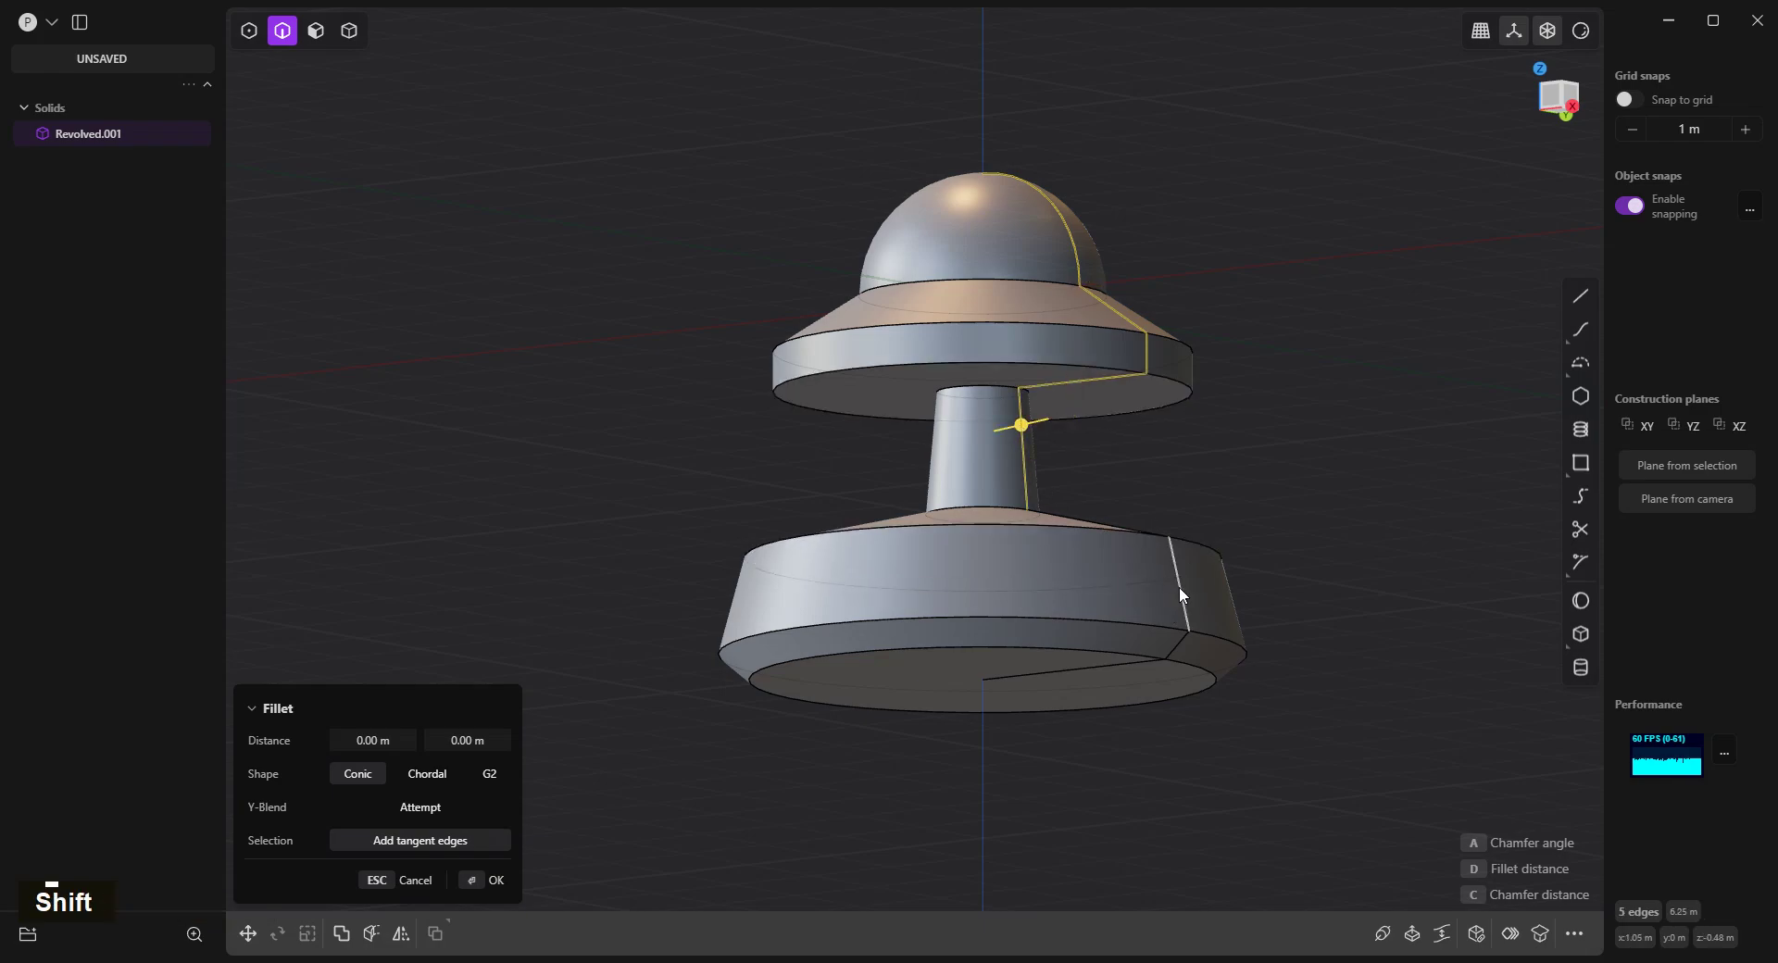
click(1183, 593)
click(1179, 648)
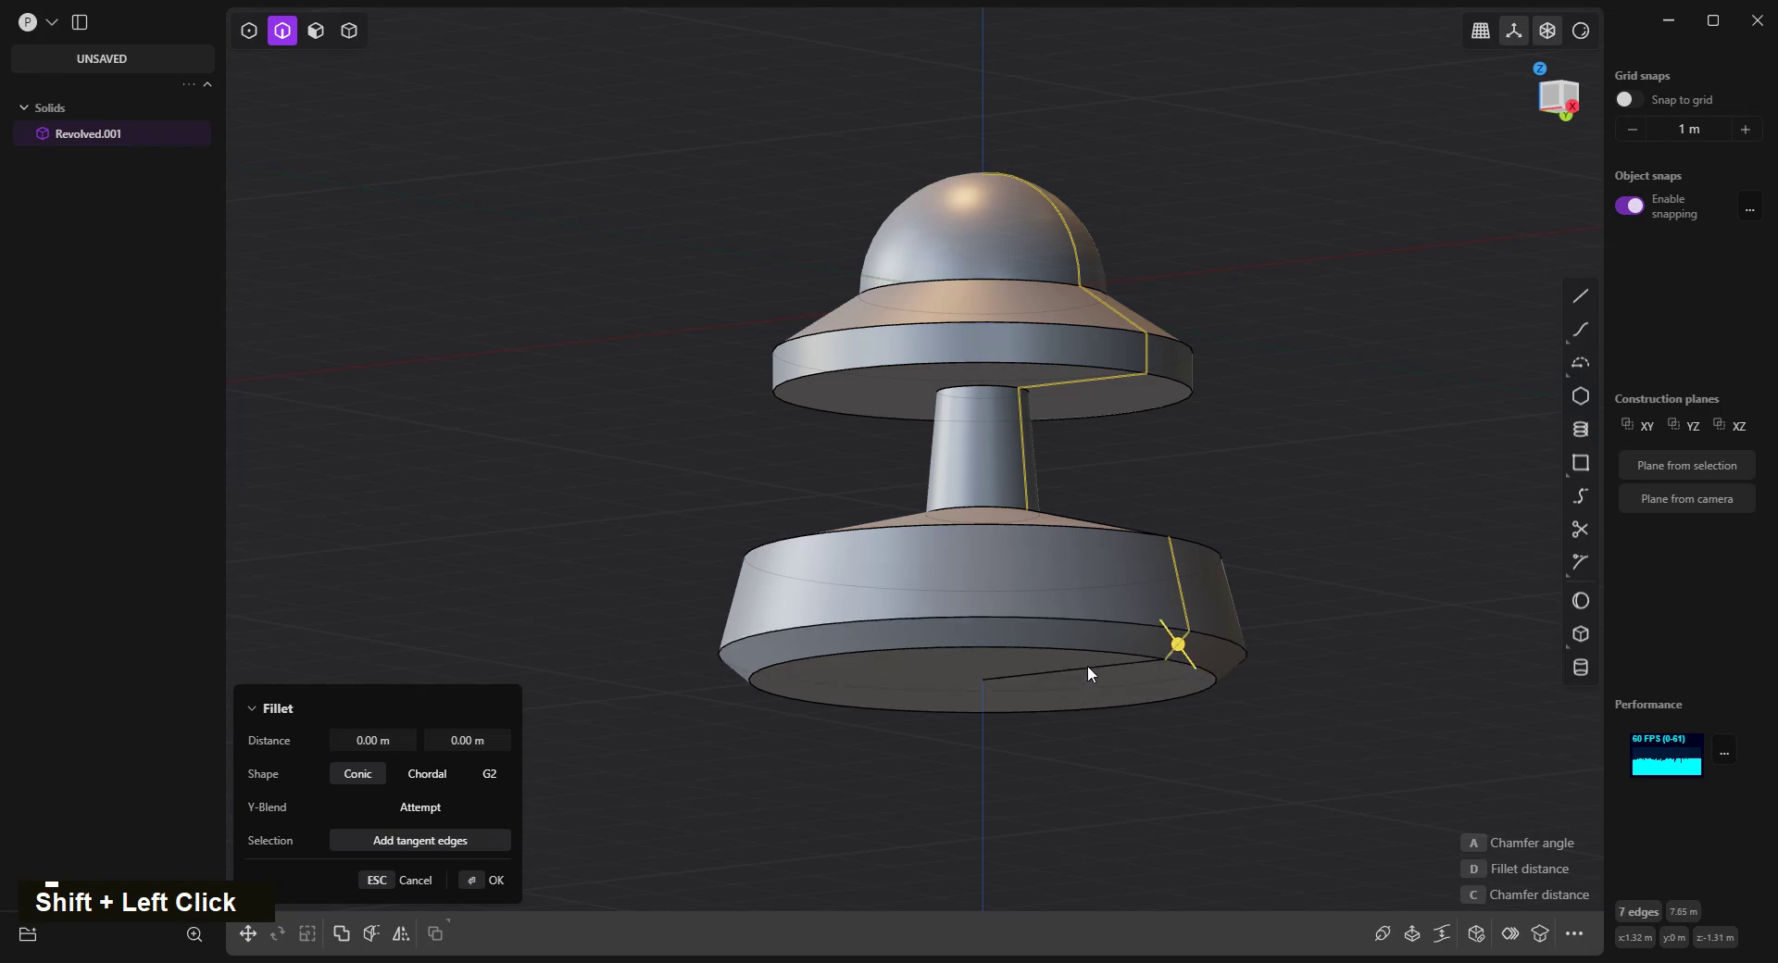
middle_click(1116, 592)
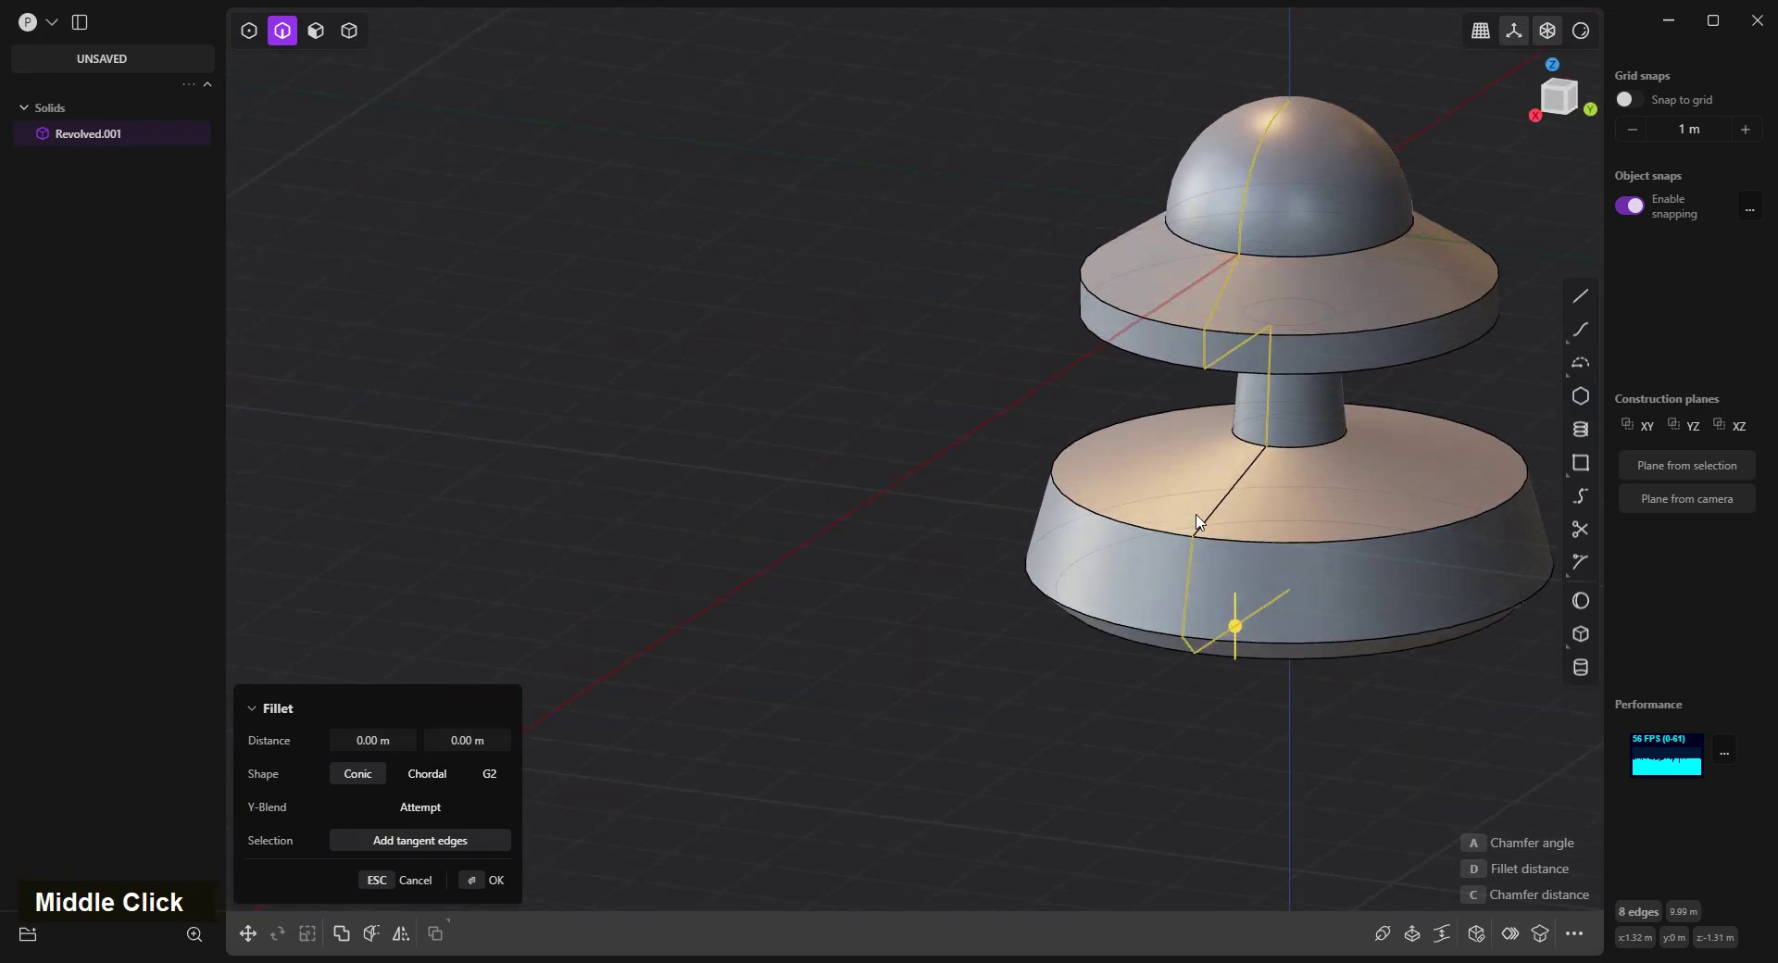
click(1237, 498)
key(x)
Fillet the dome rim, the head's lower rim and the base's rim edges.
middle_click(1068, 551)
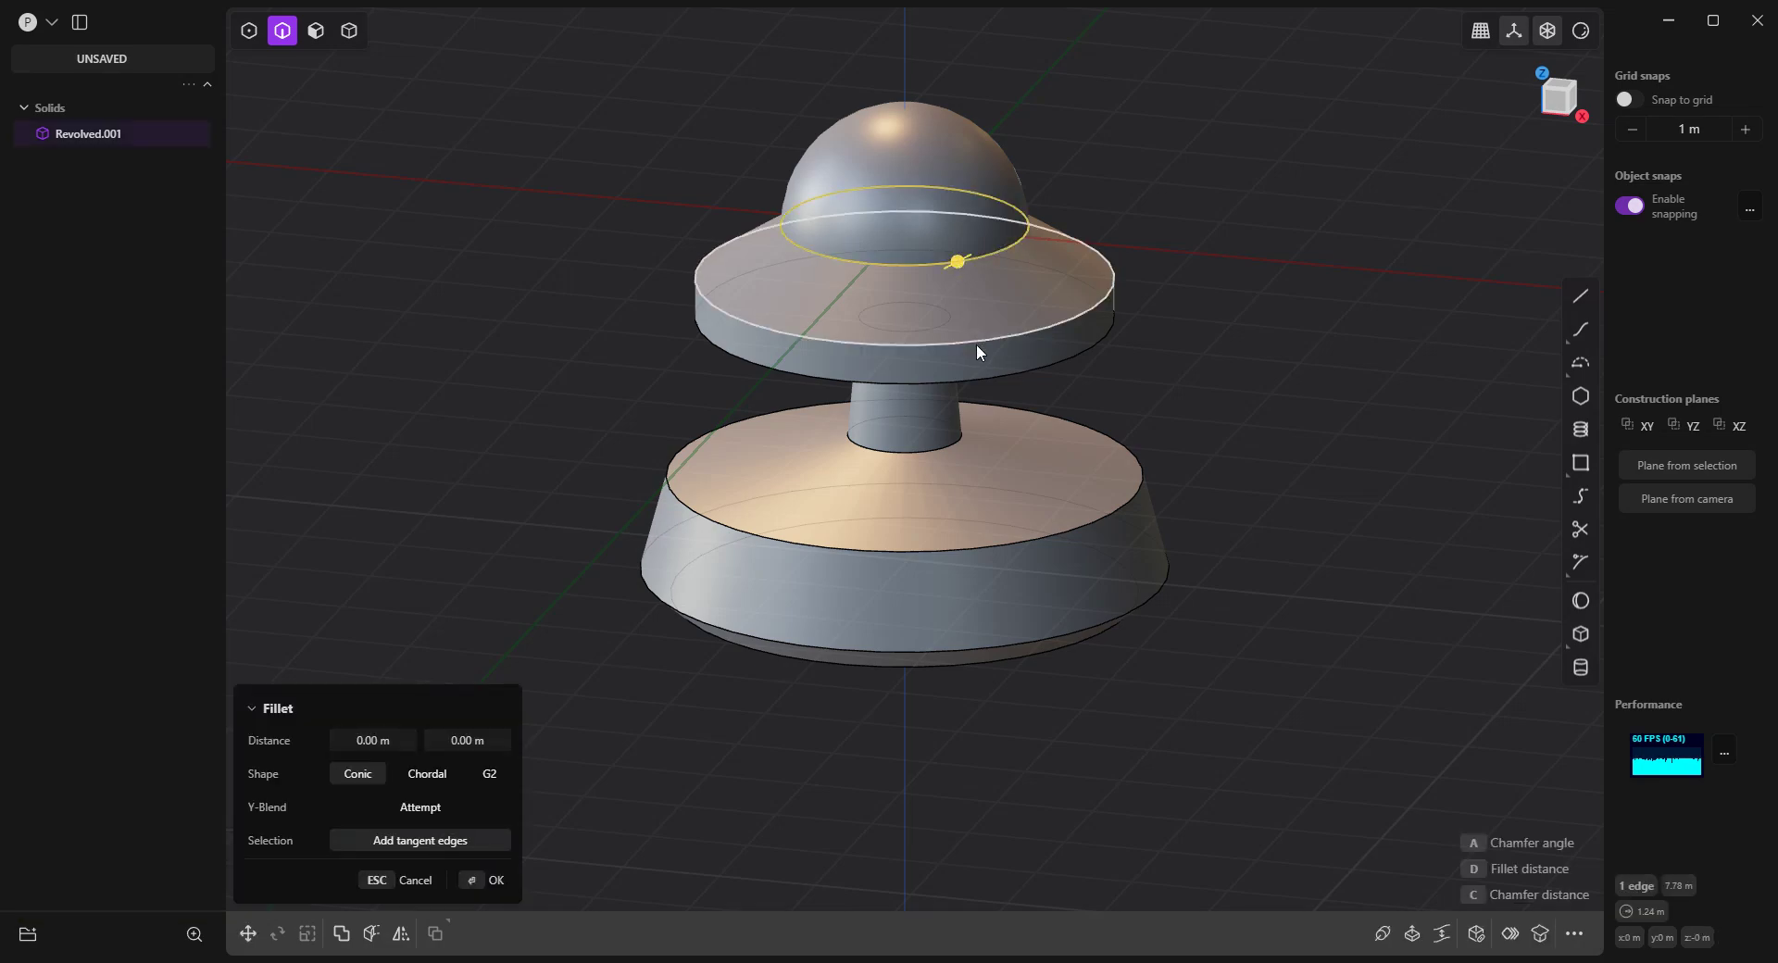
click(984, 347)
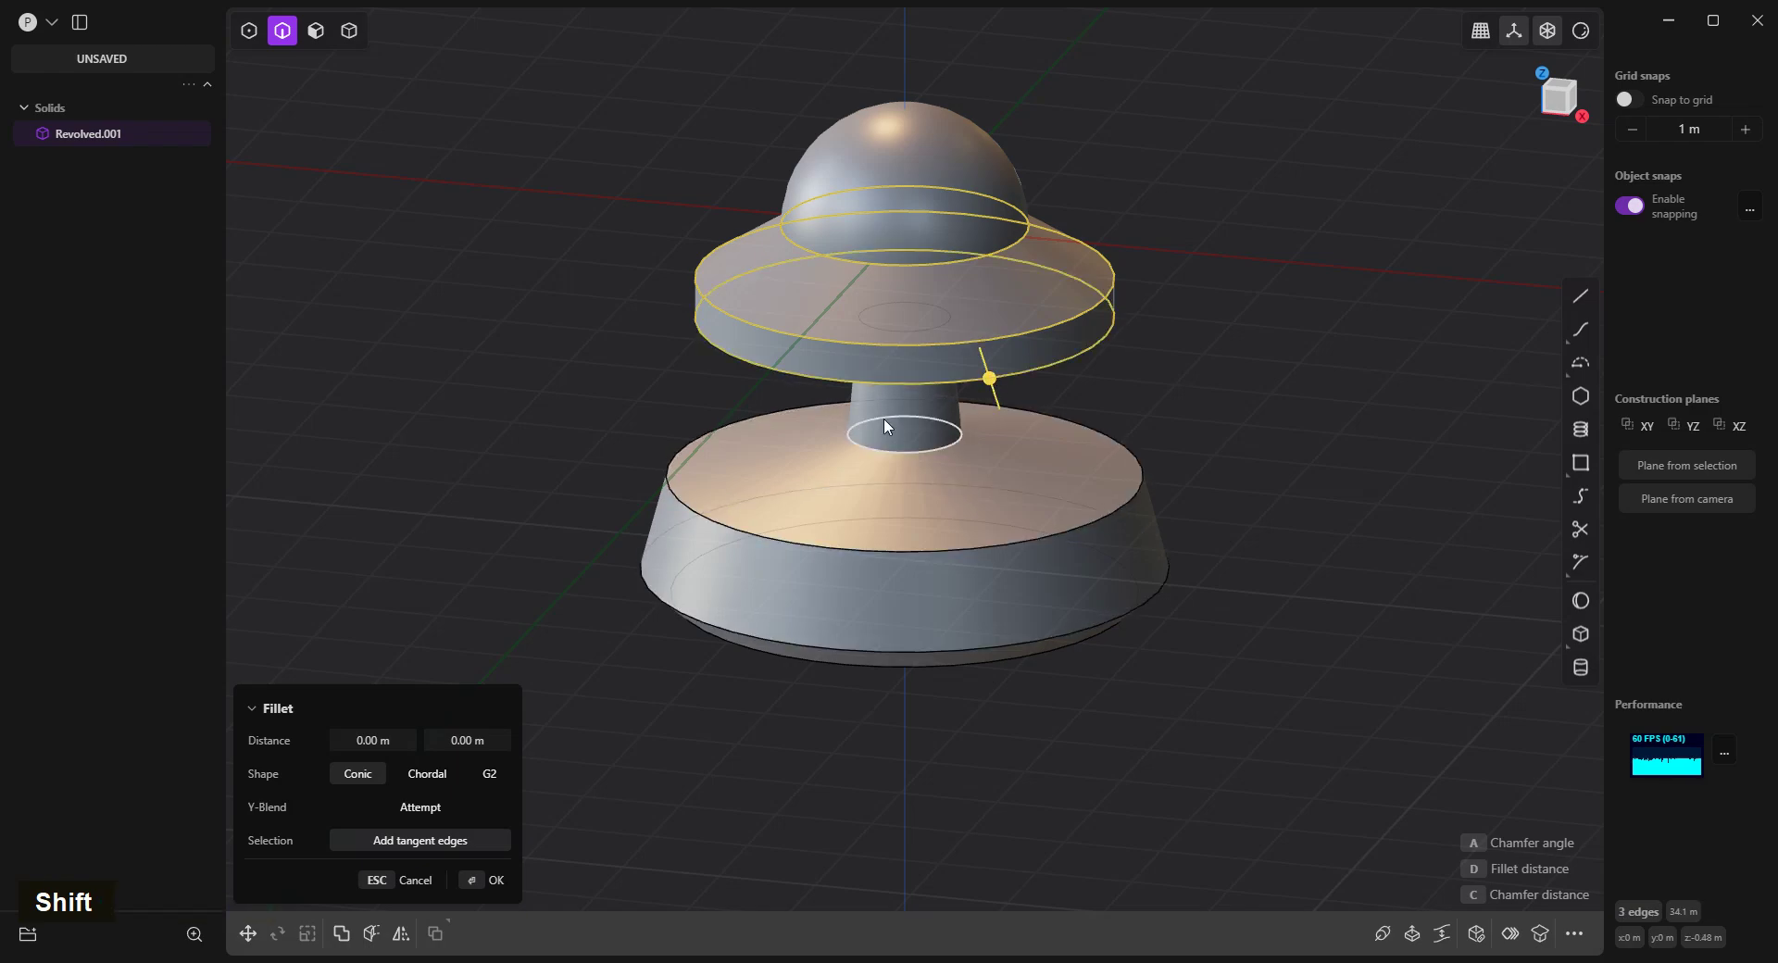
middle_click(777, 487)
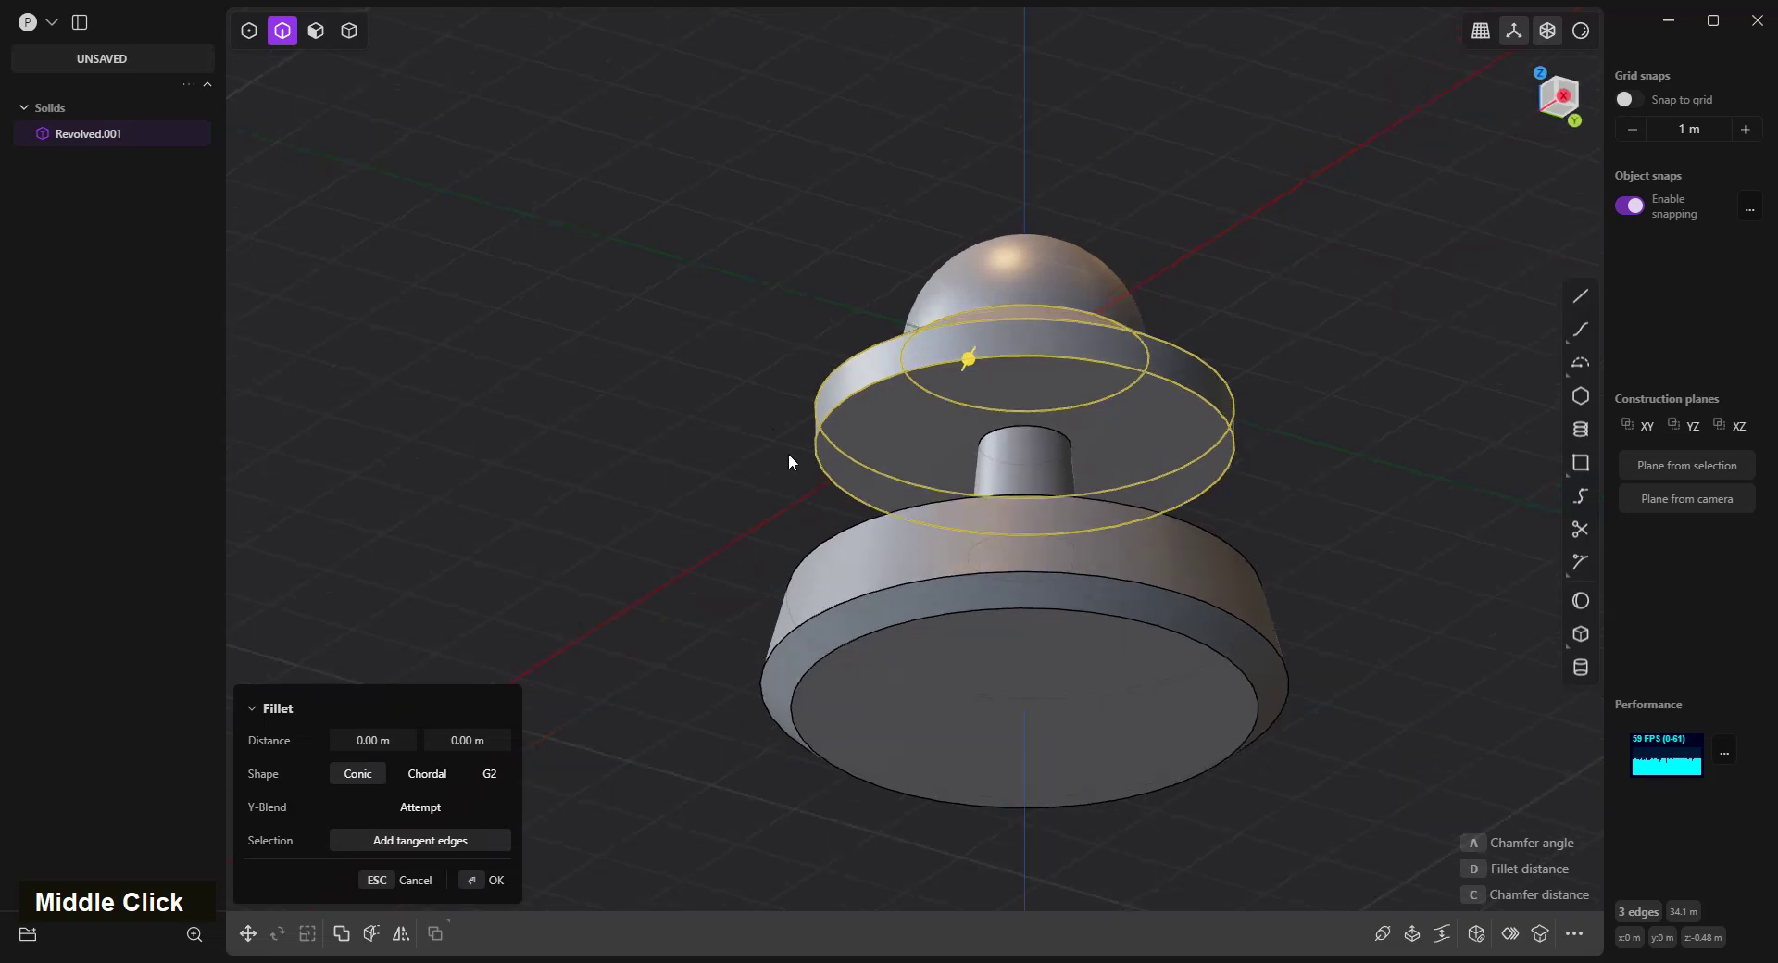
click(1007, 402)
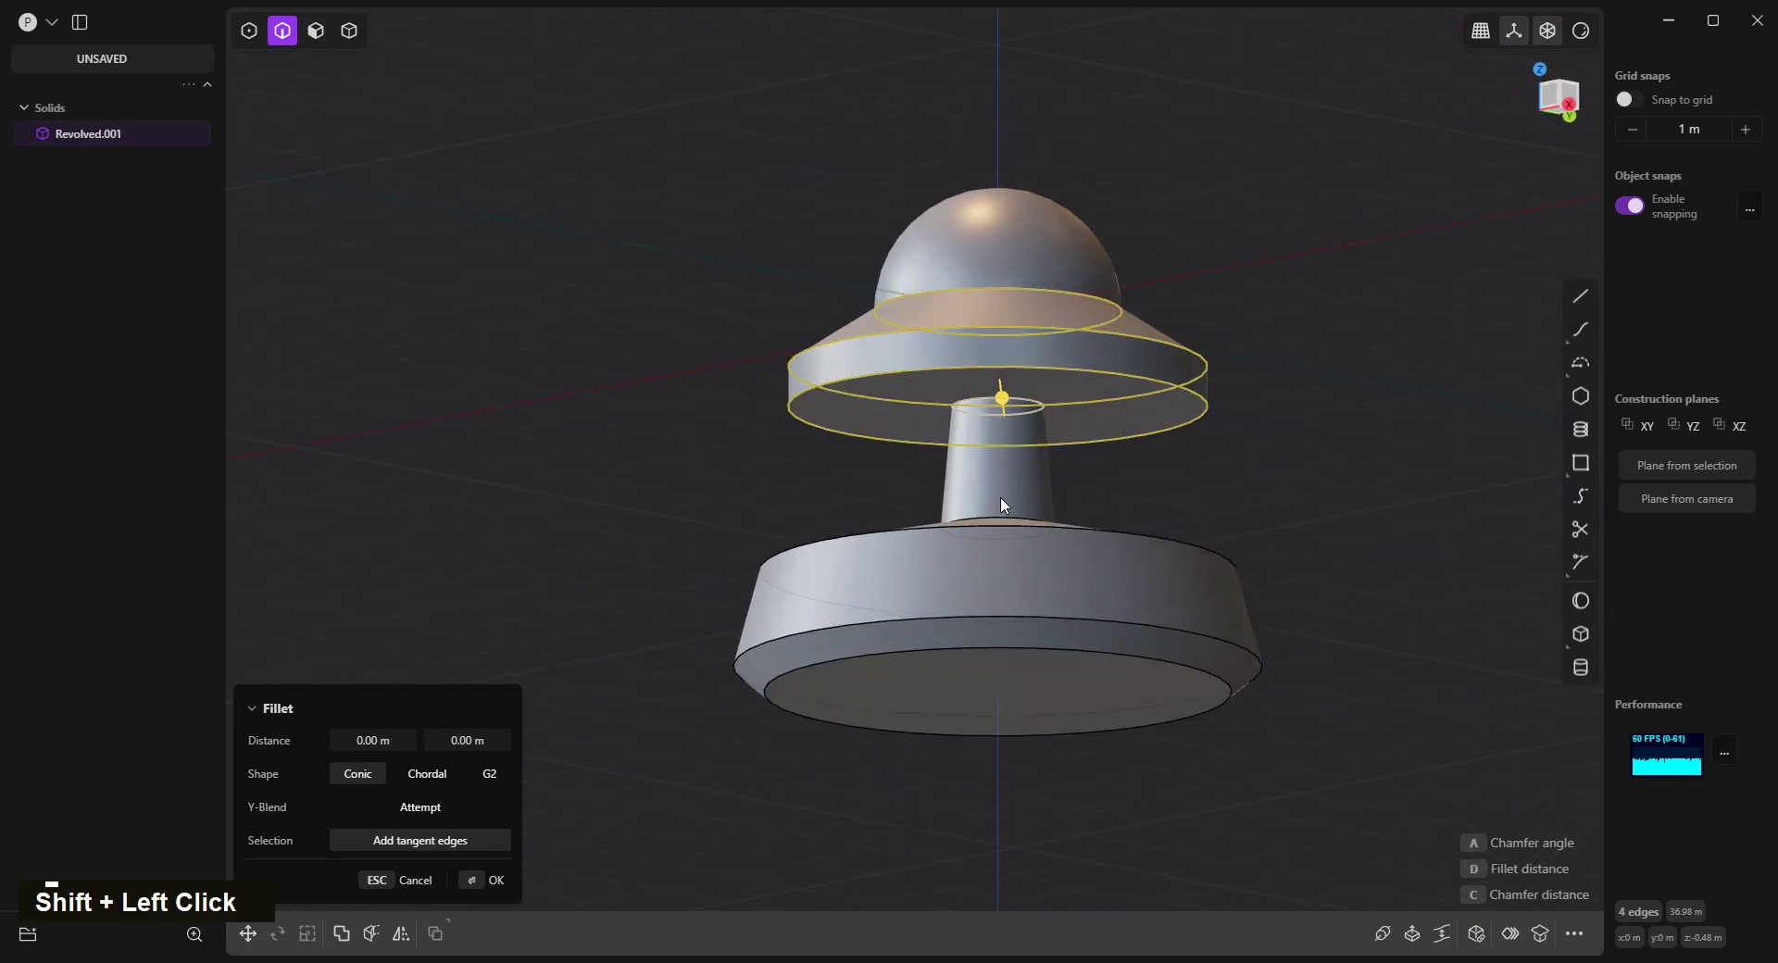
click(1018, 532)
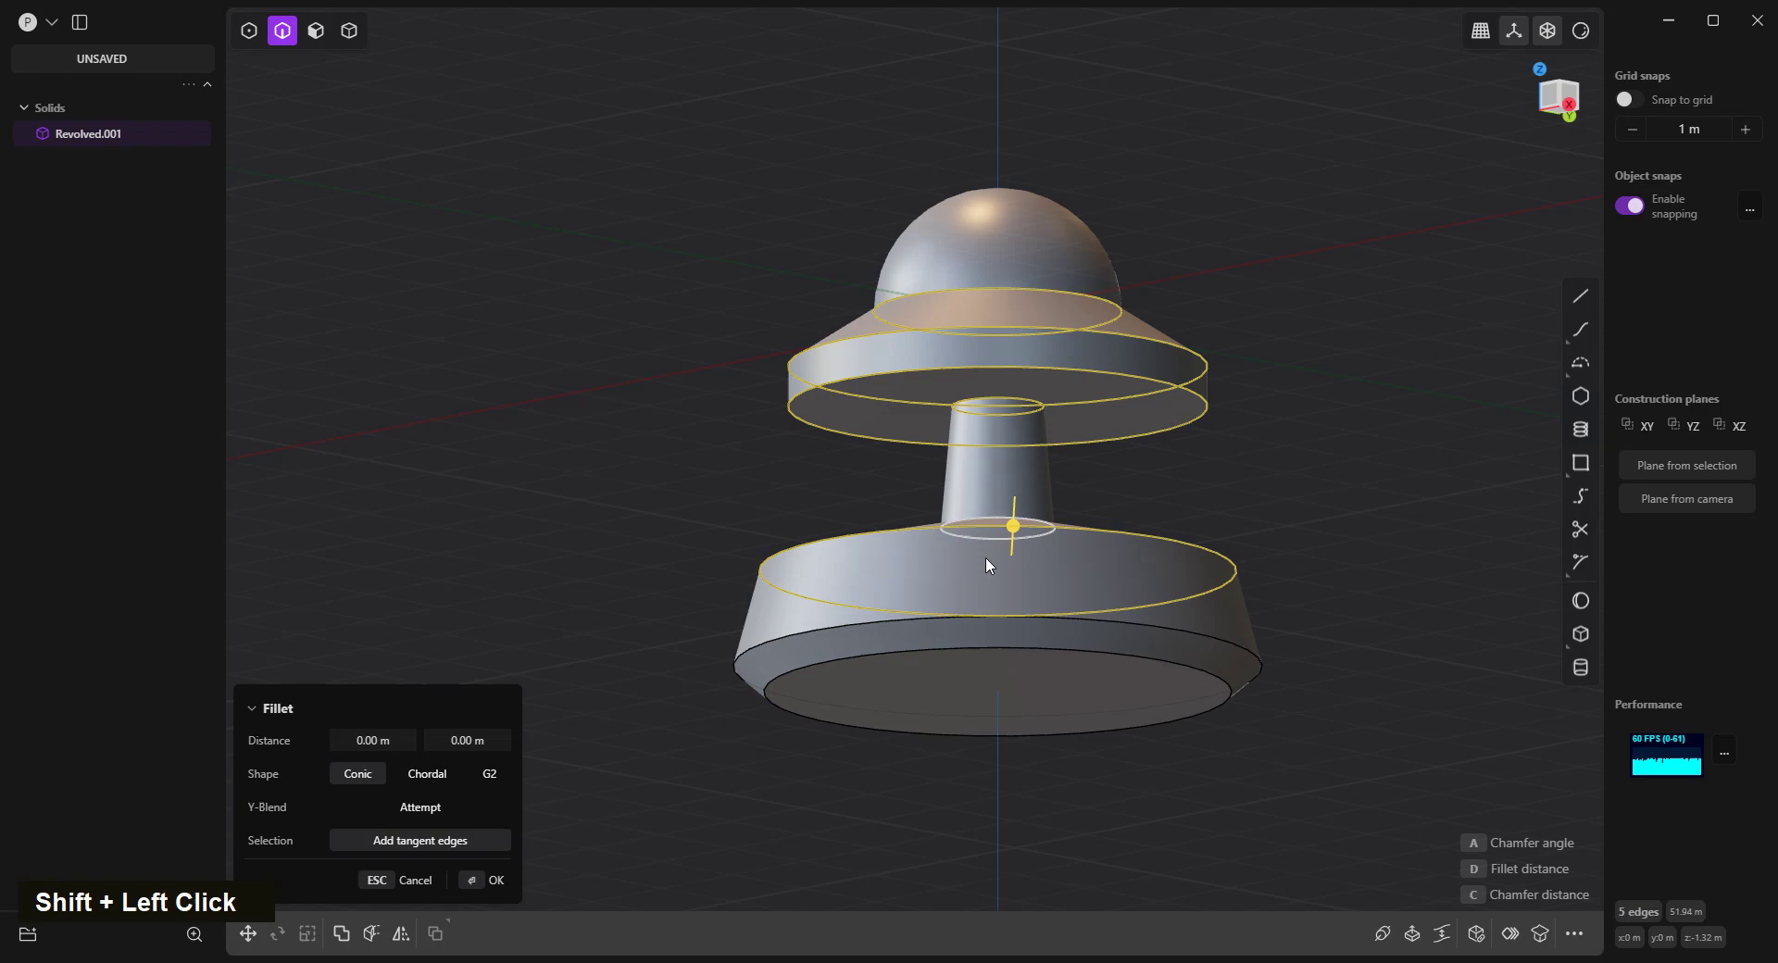
double_click(852, 629)
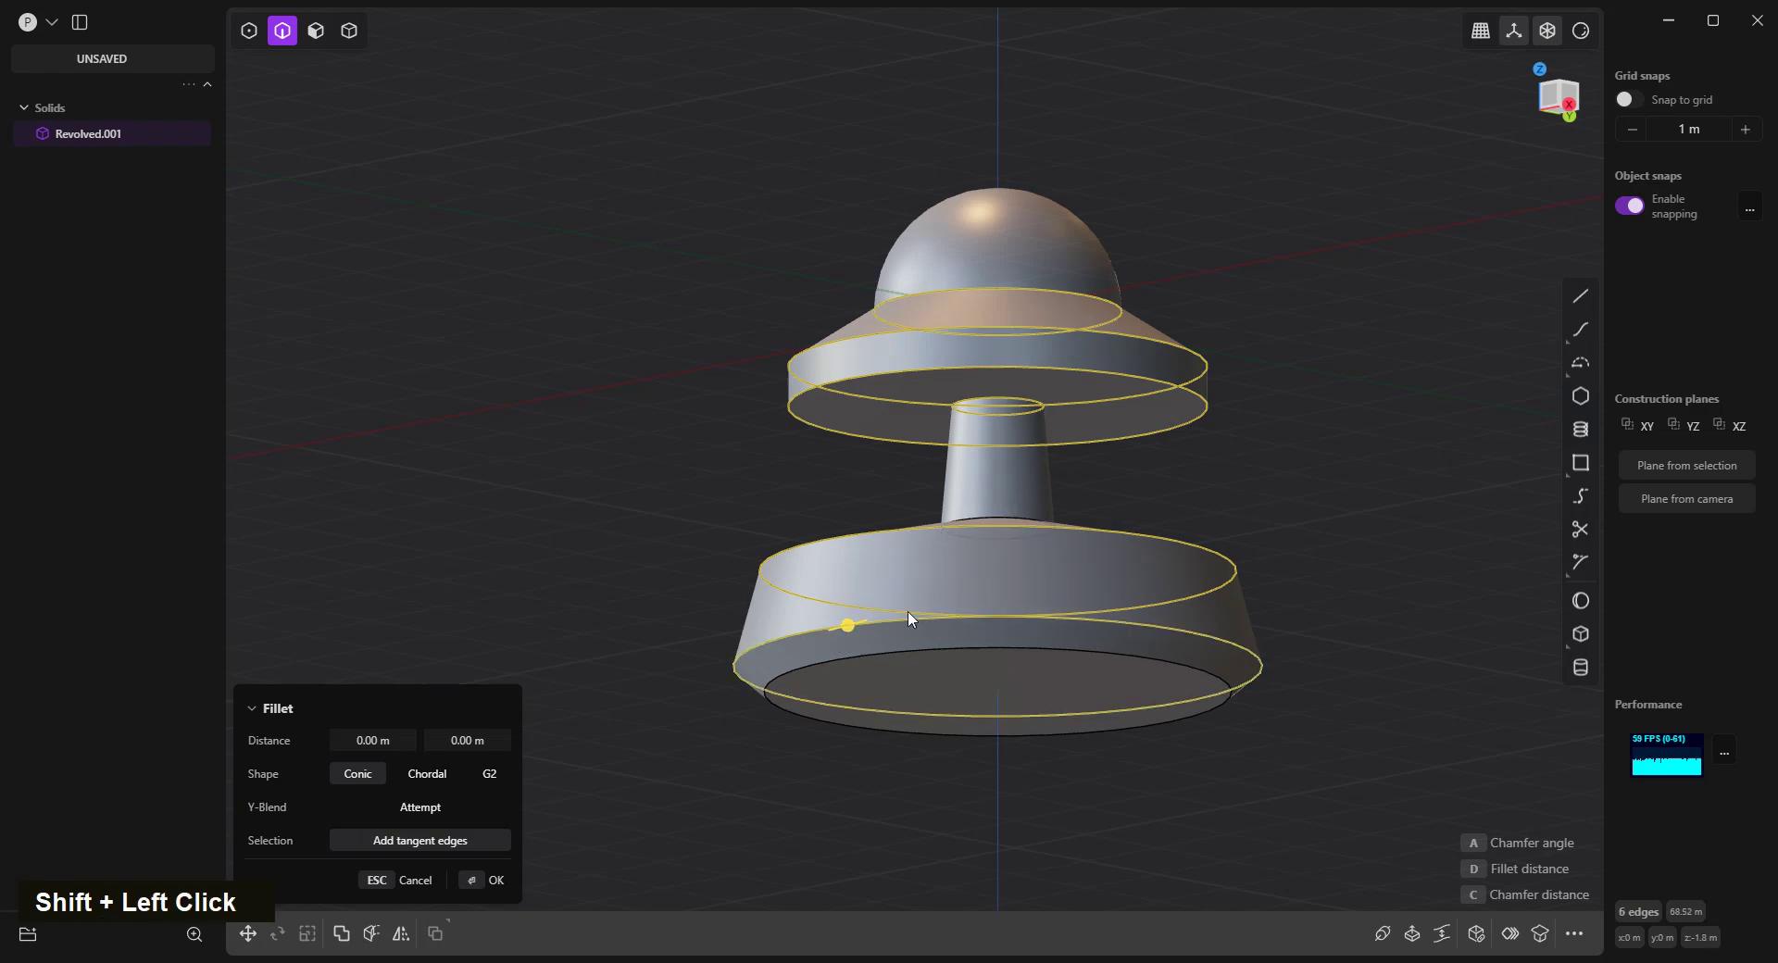
middle_click(906, 588)
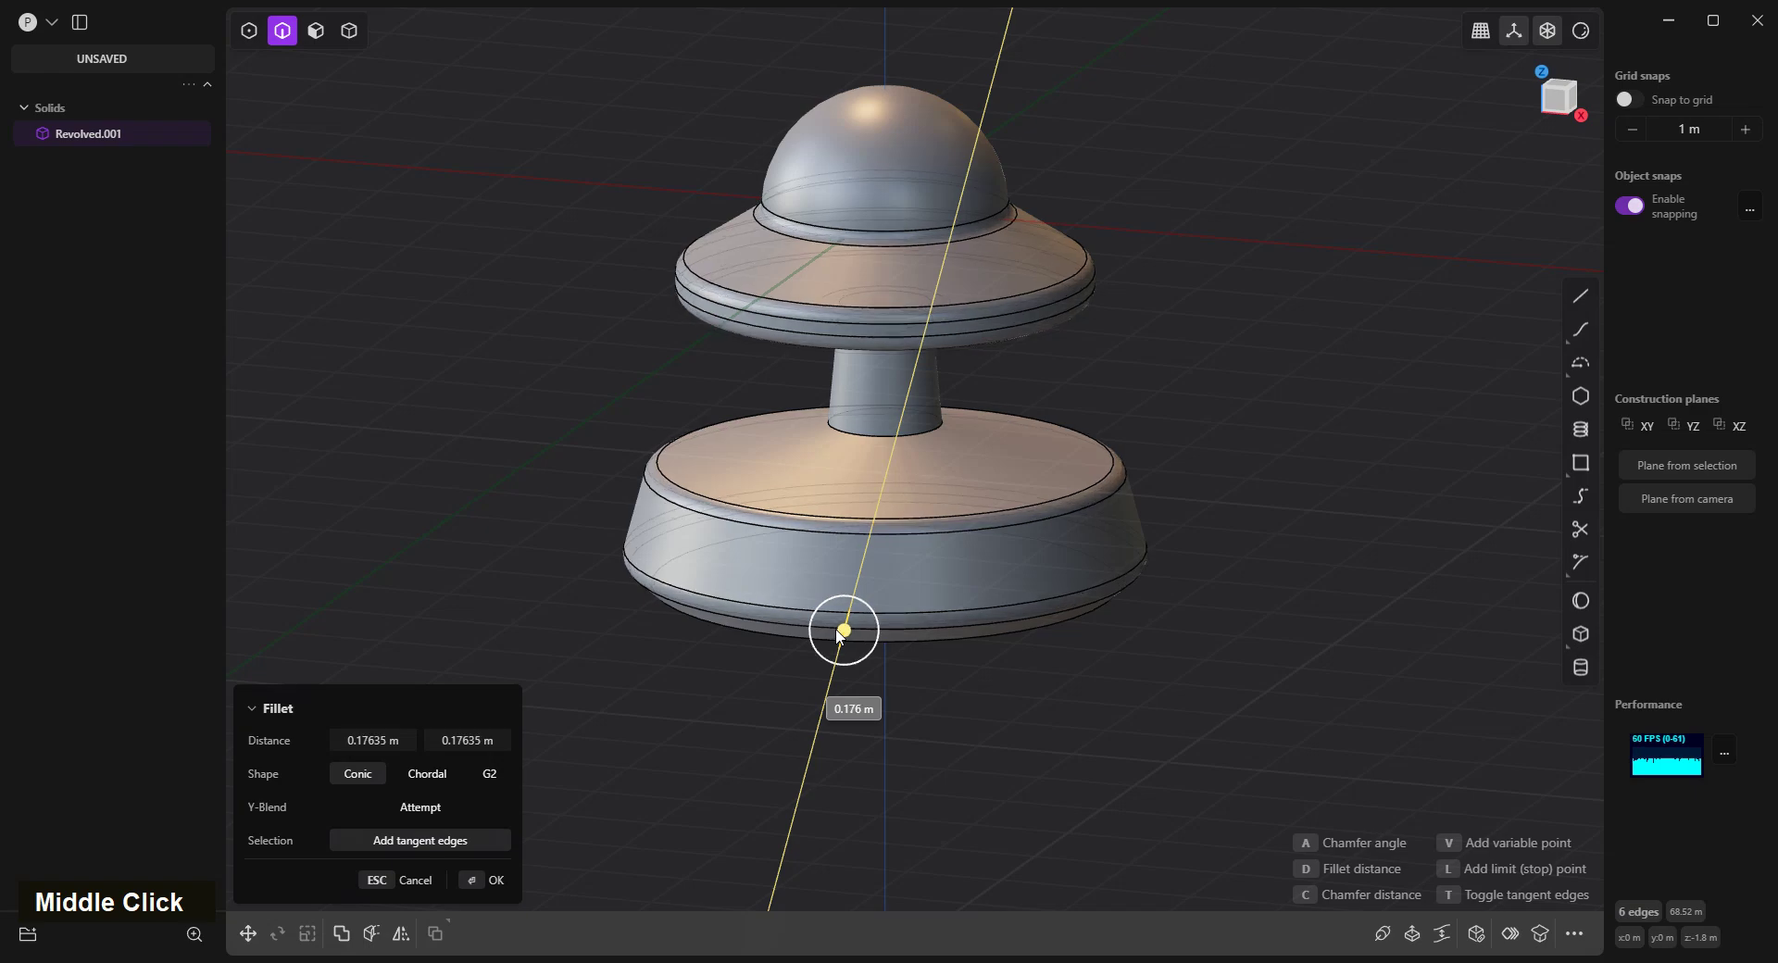
right_click(1248, 460)
Fillet the edge where the neck meets the base into a smooth flare.
middle_click(1078, 533)
scroll(up, 3)
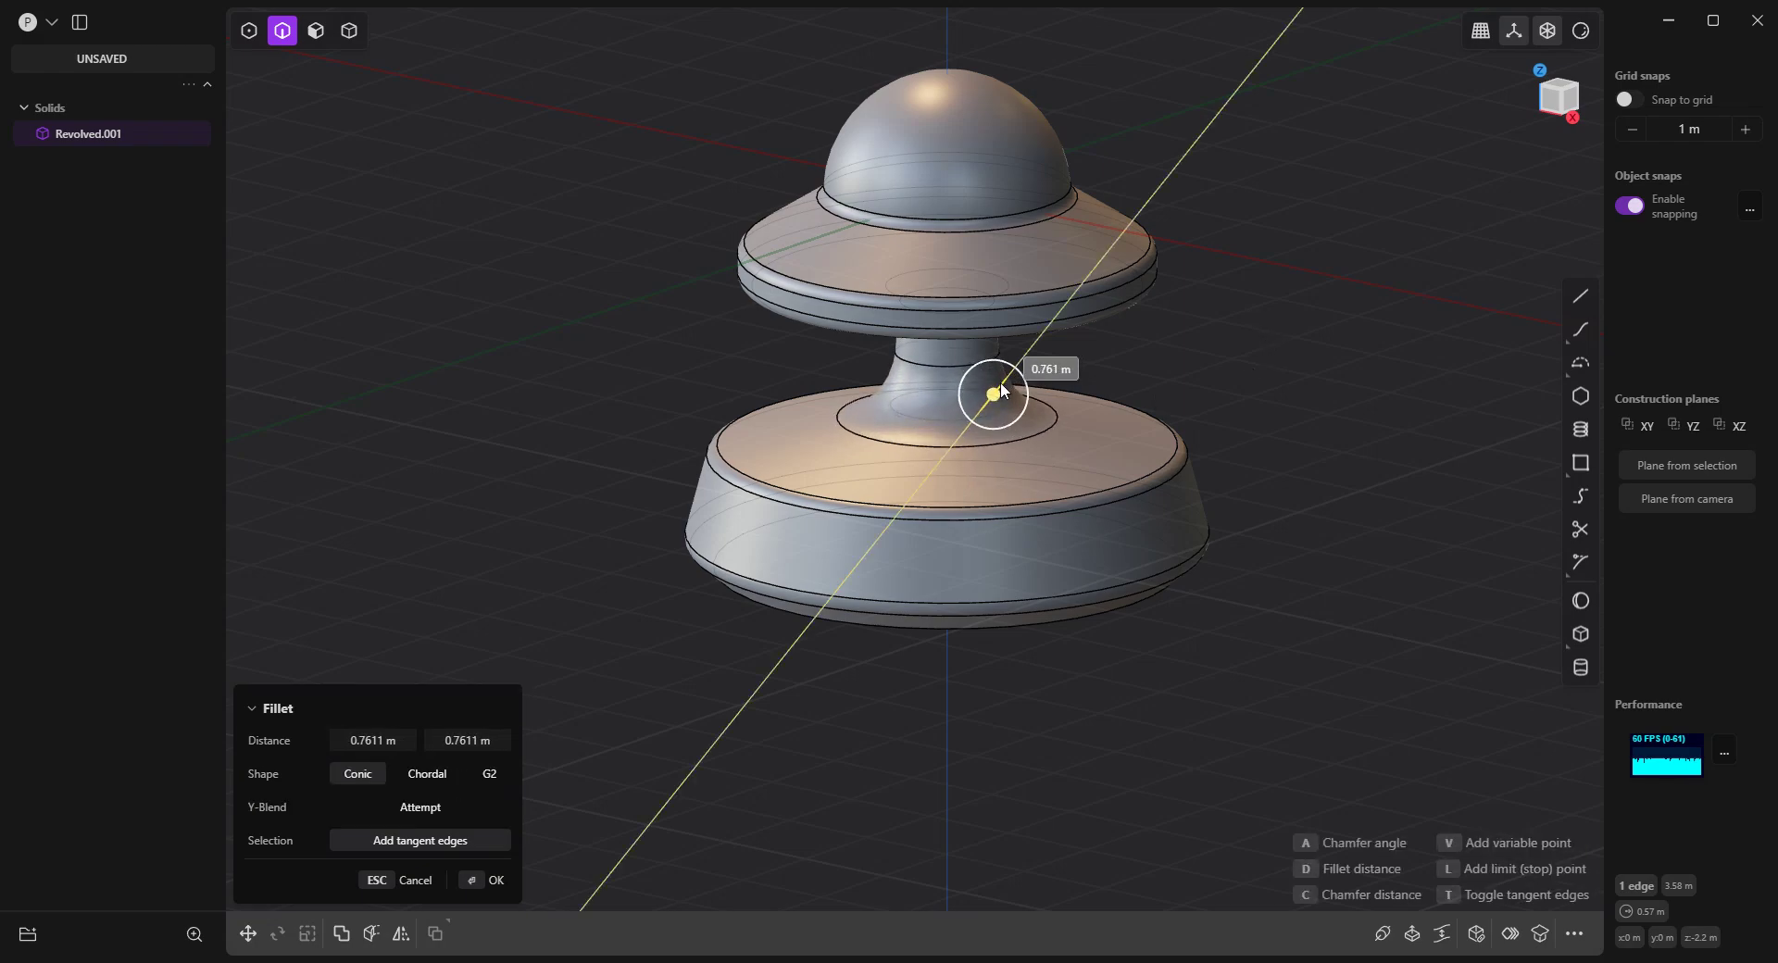
right_click(1196, 336)
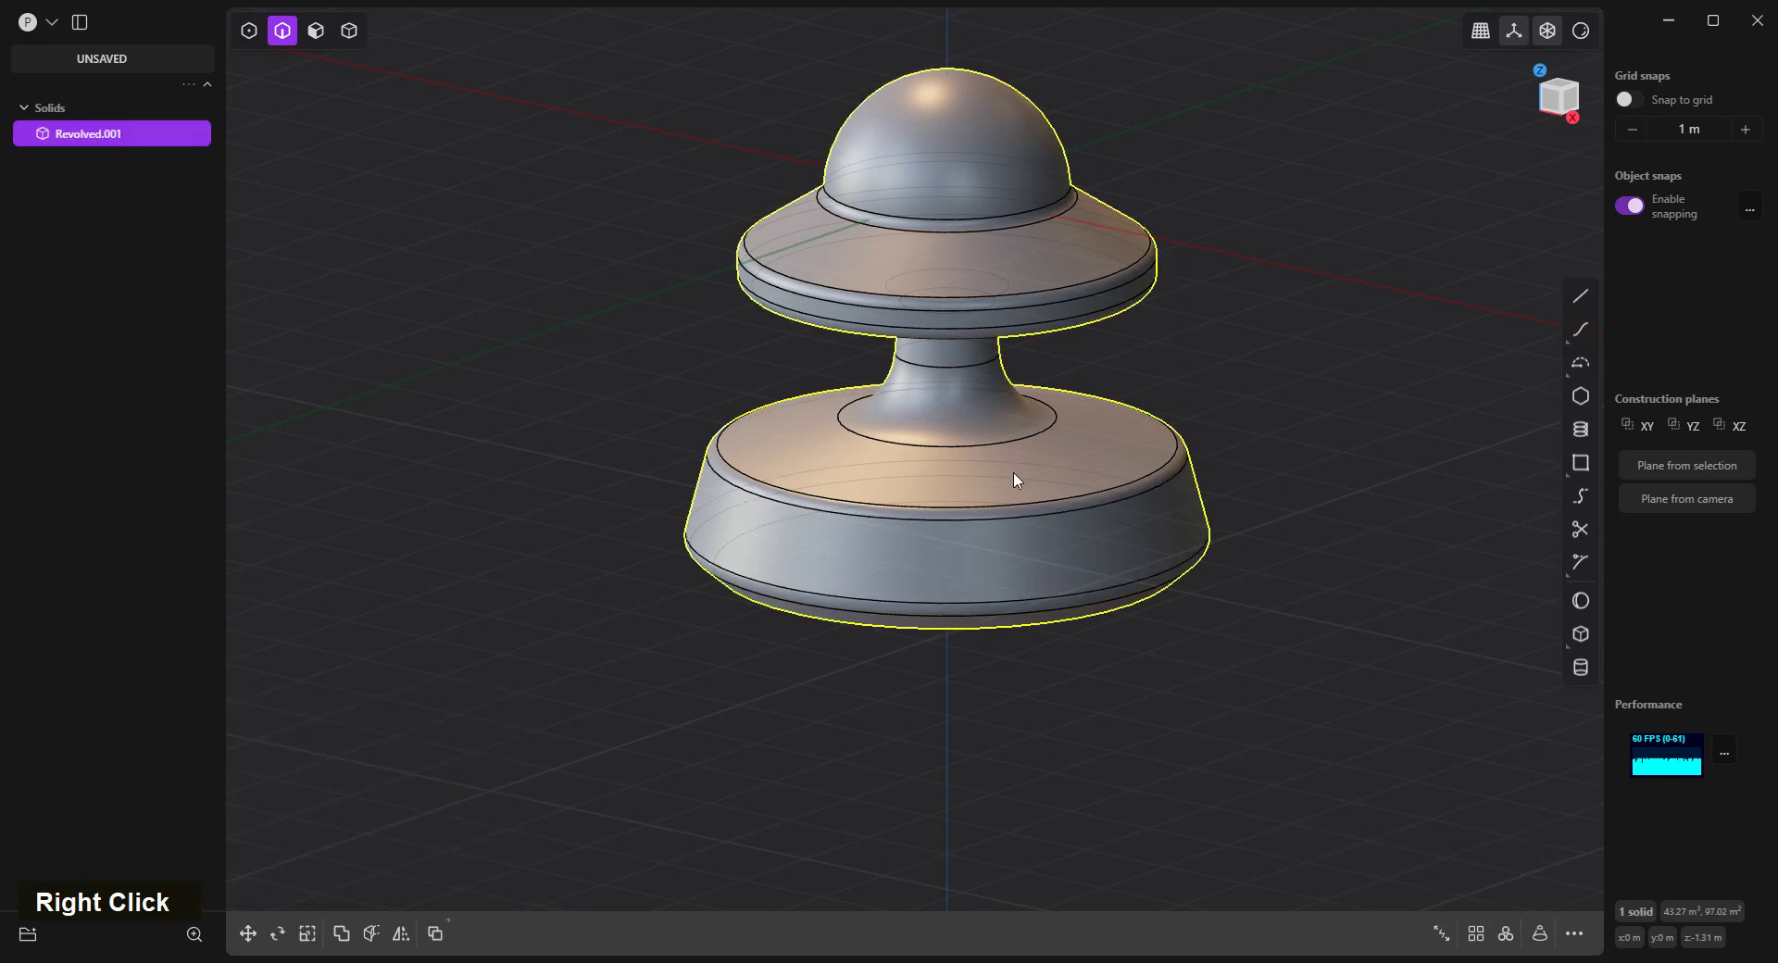
From the top view, draw a stepped polyline across the piece from beyond the upper rim to below the lower rim.
key(Home)
scroll(down, 3)
middle_click(999, 401)
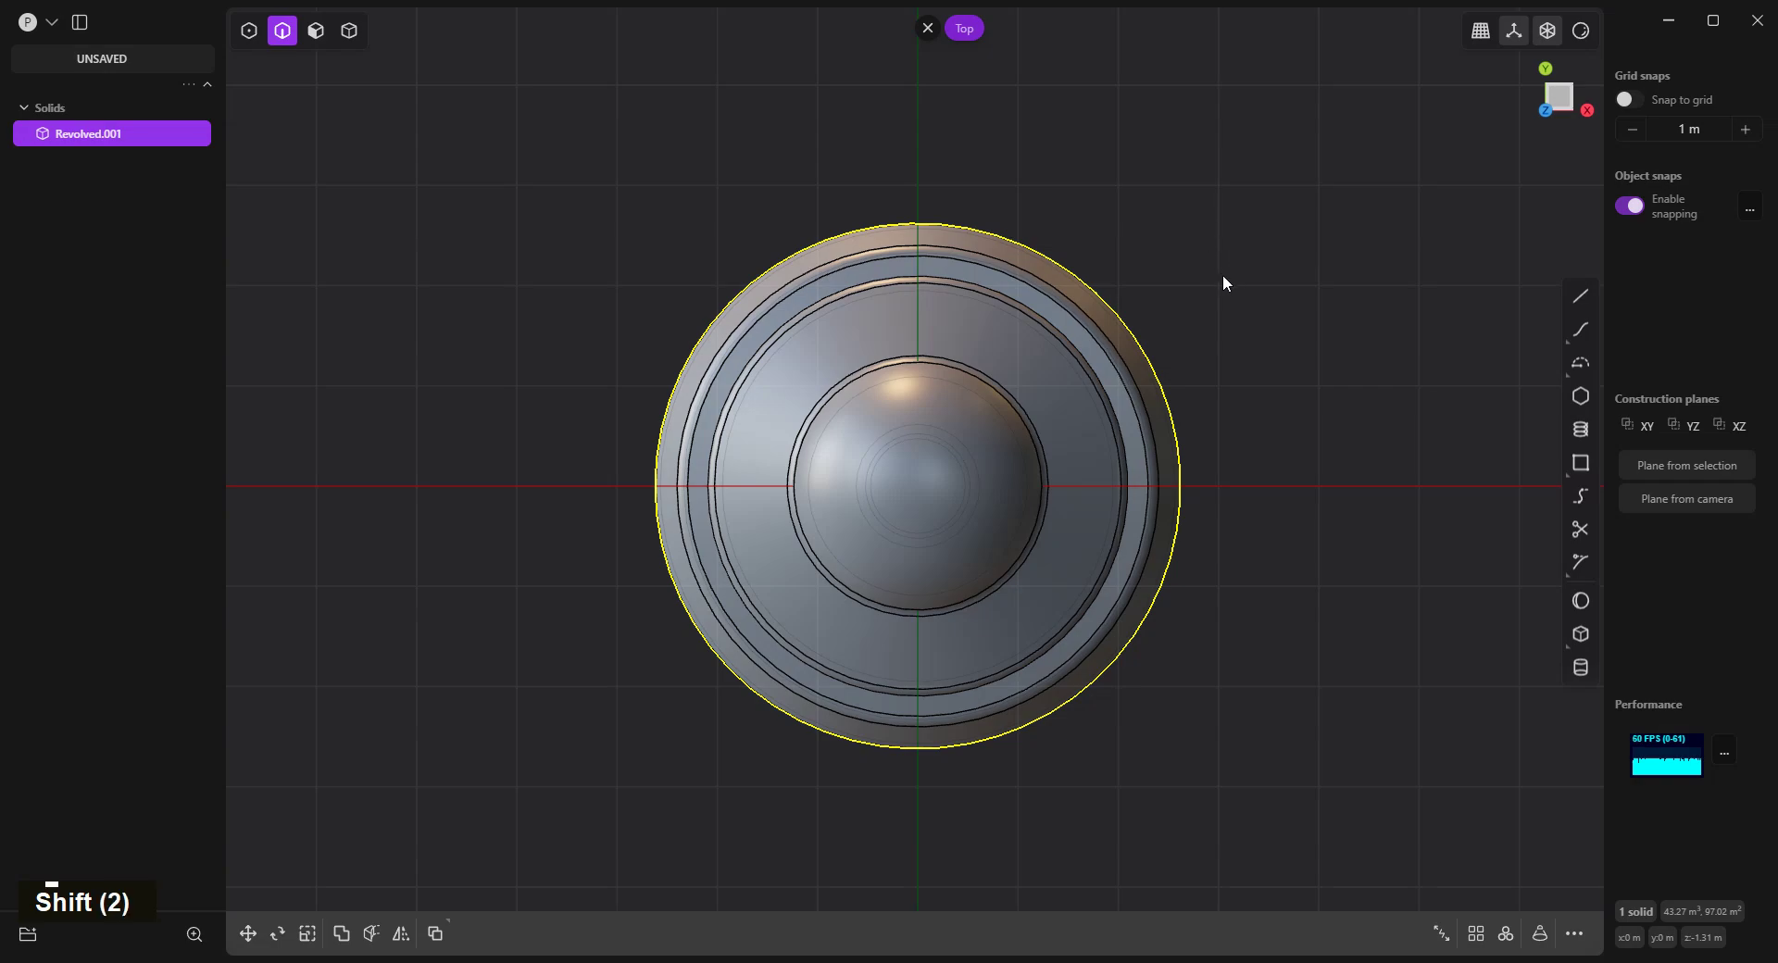
key(a)
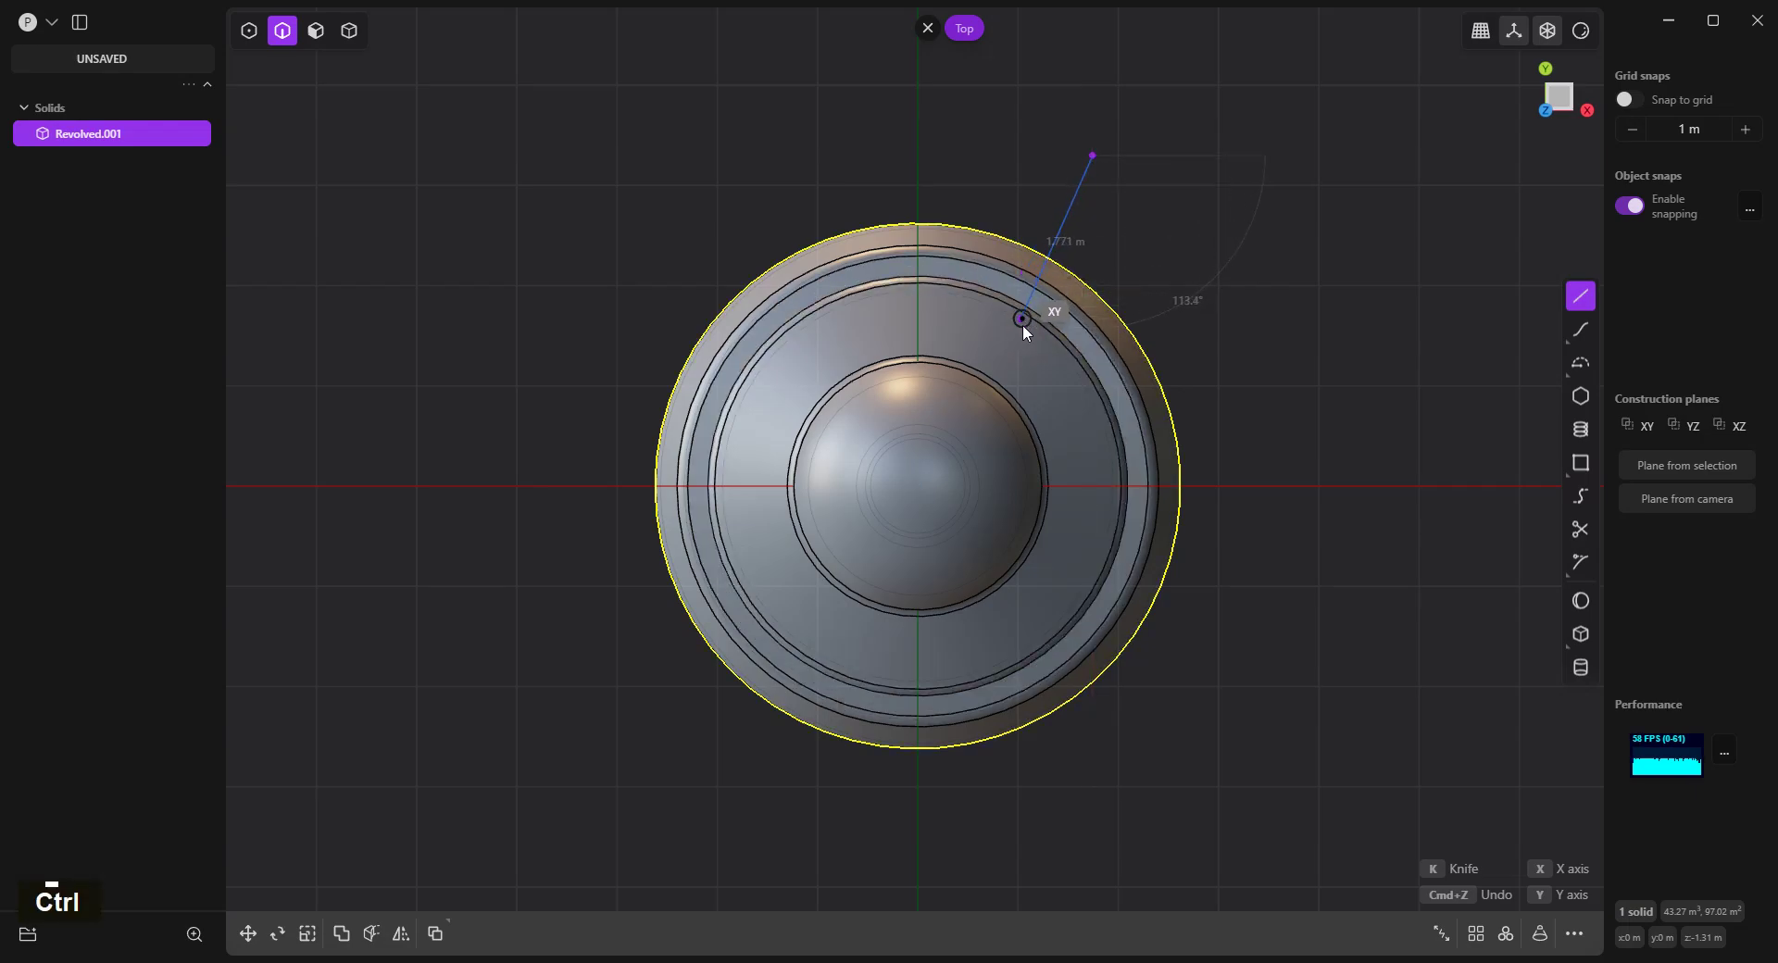
click(1023, 330)
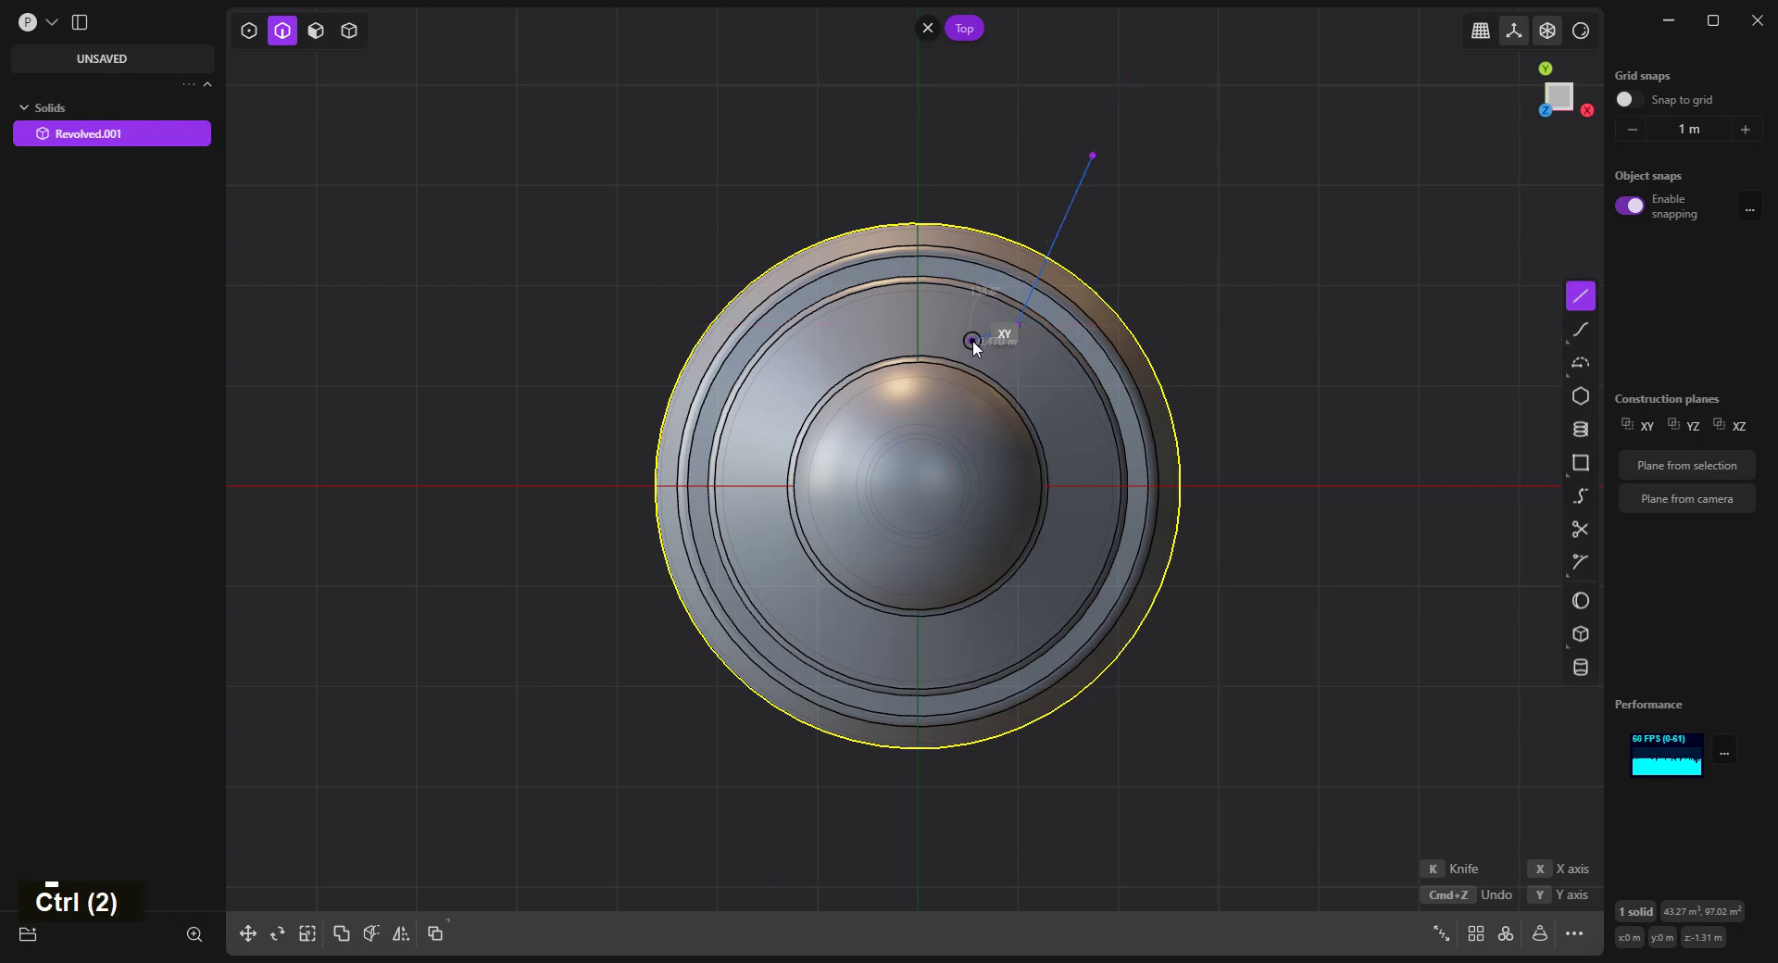
click(979, 347)
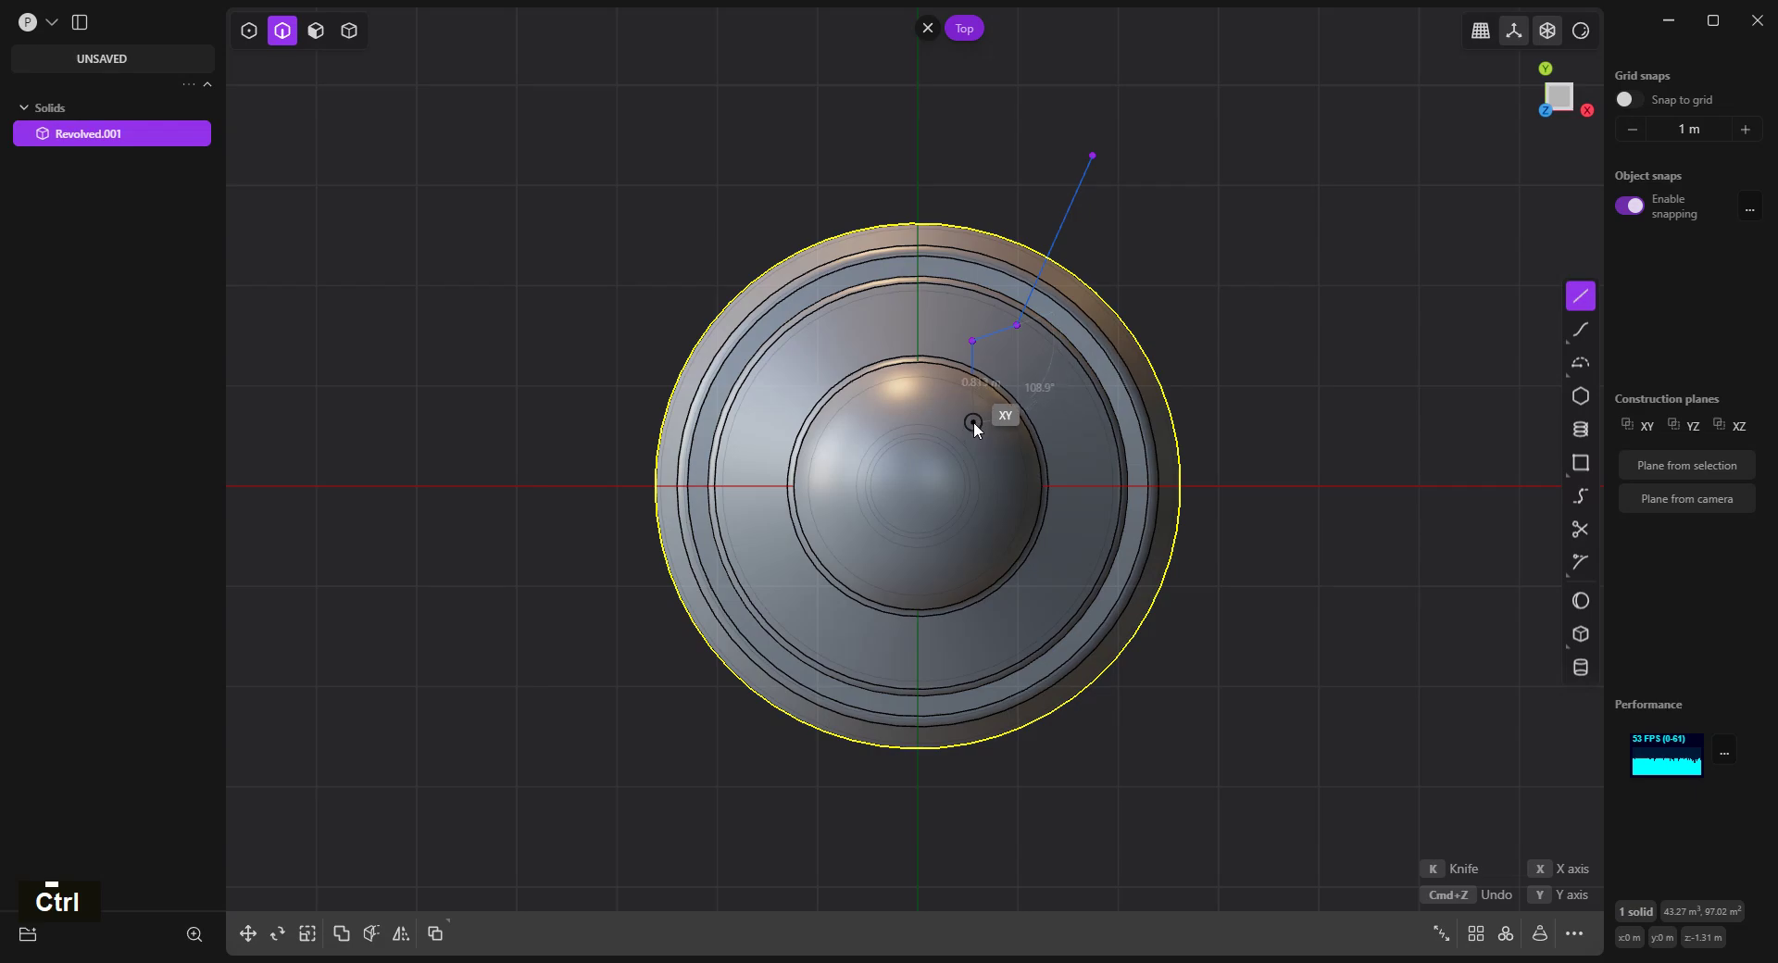
click(980, 427)
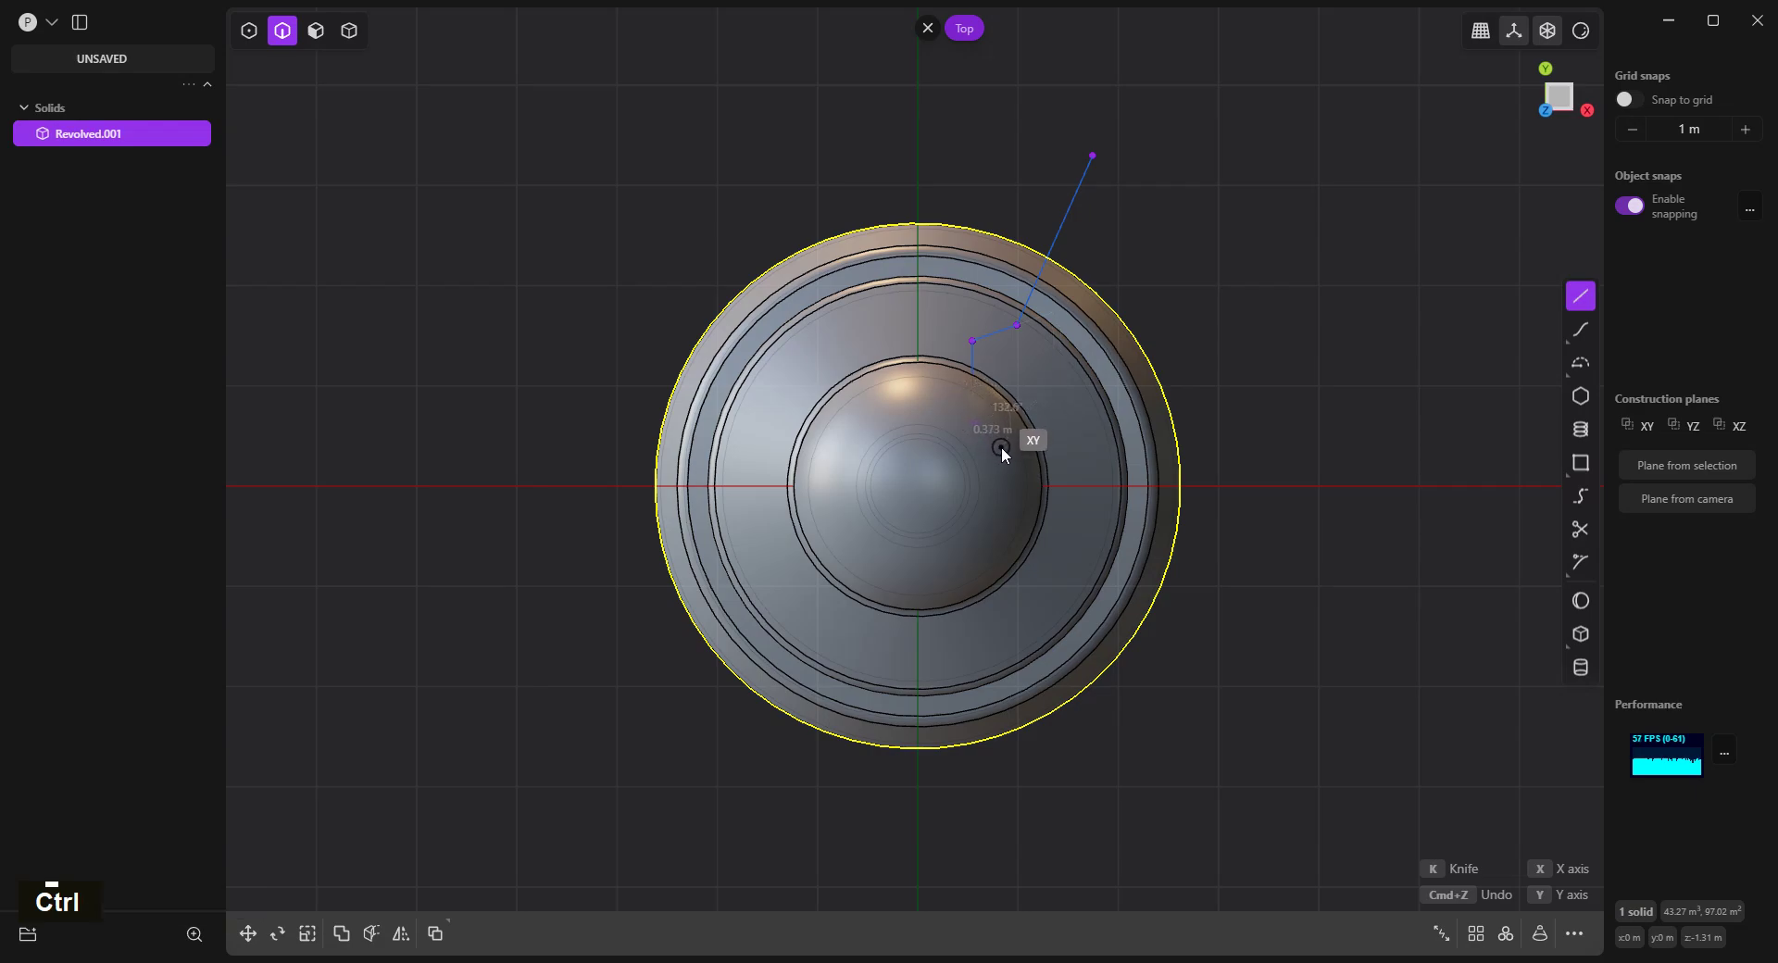
click(1008, 453)
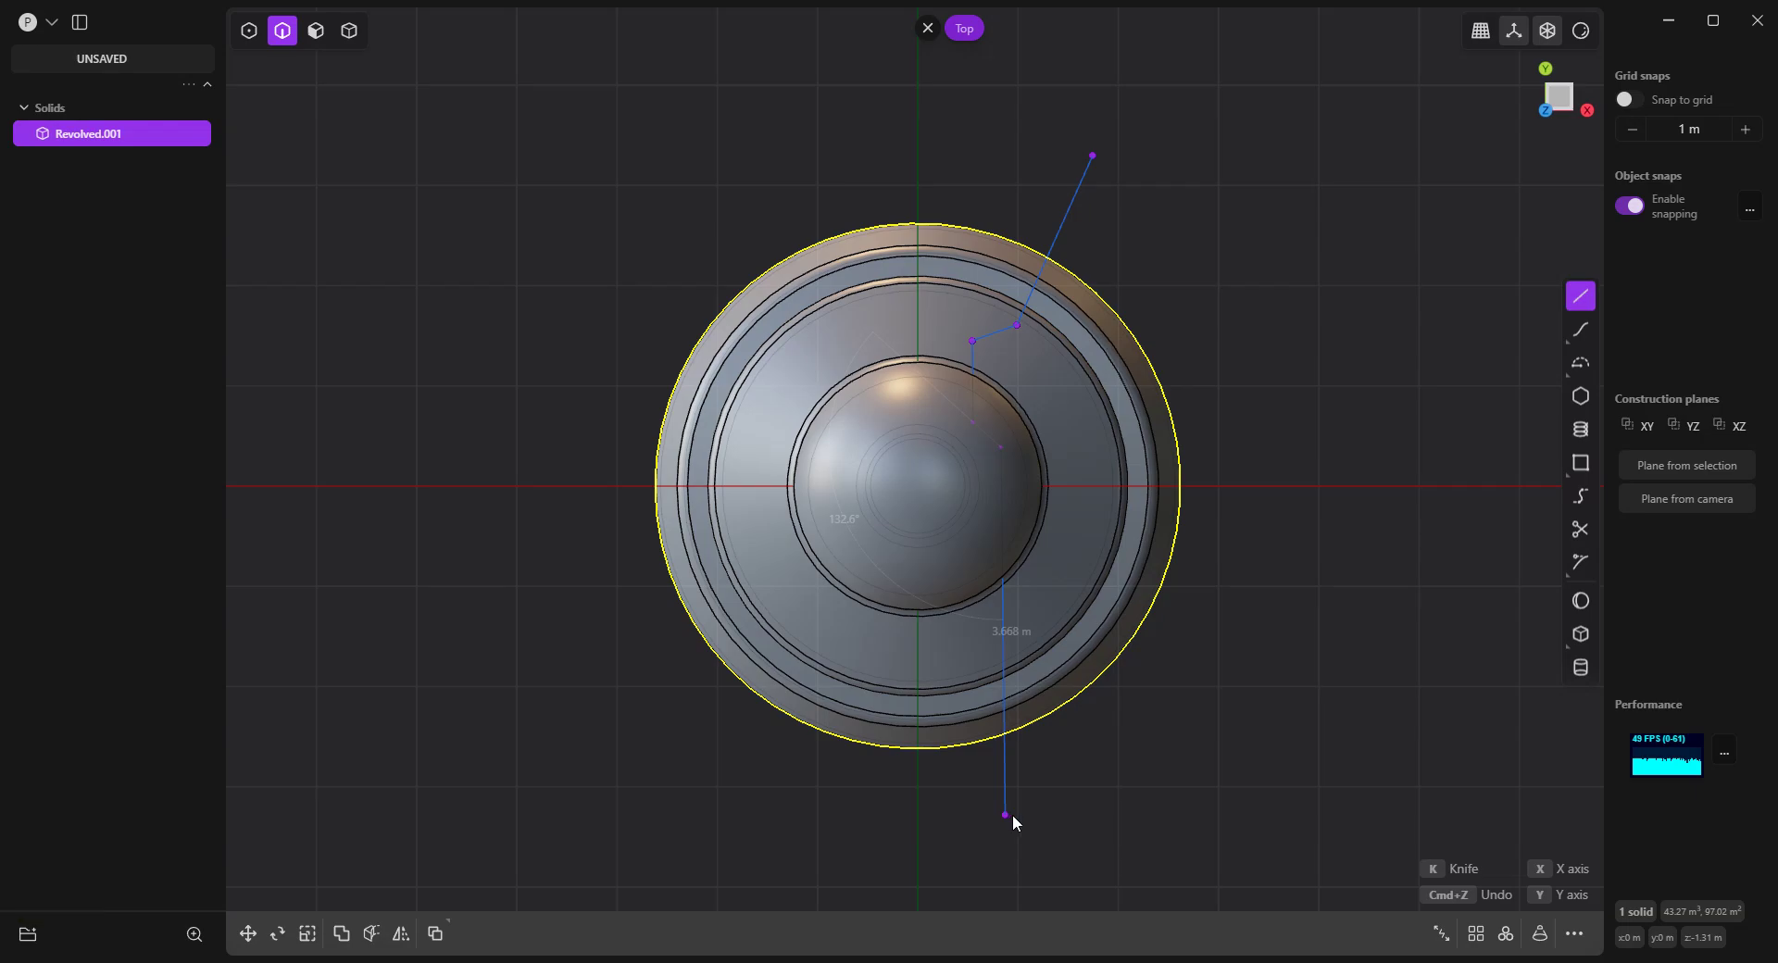
Finish the cutting line and round its stepped corners with fillets.
right_click(1198, 842)
key(b)
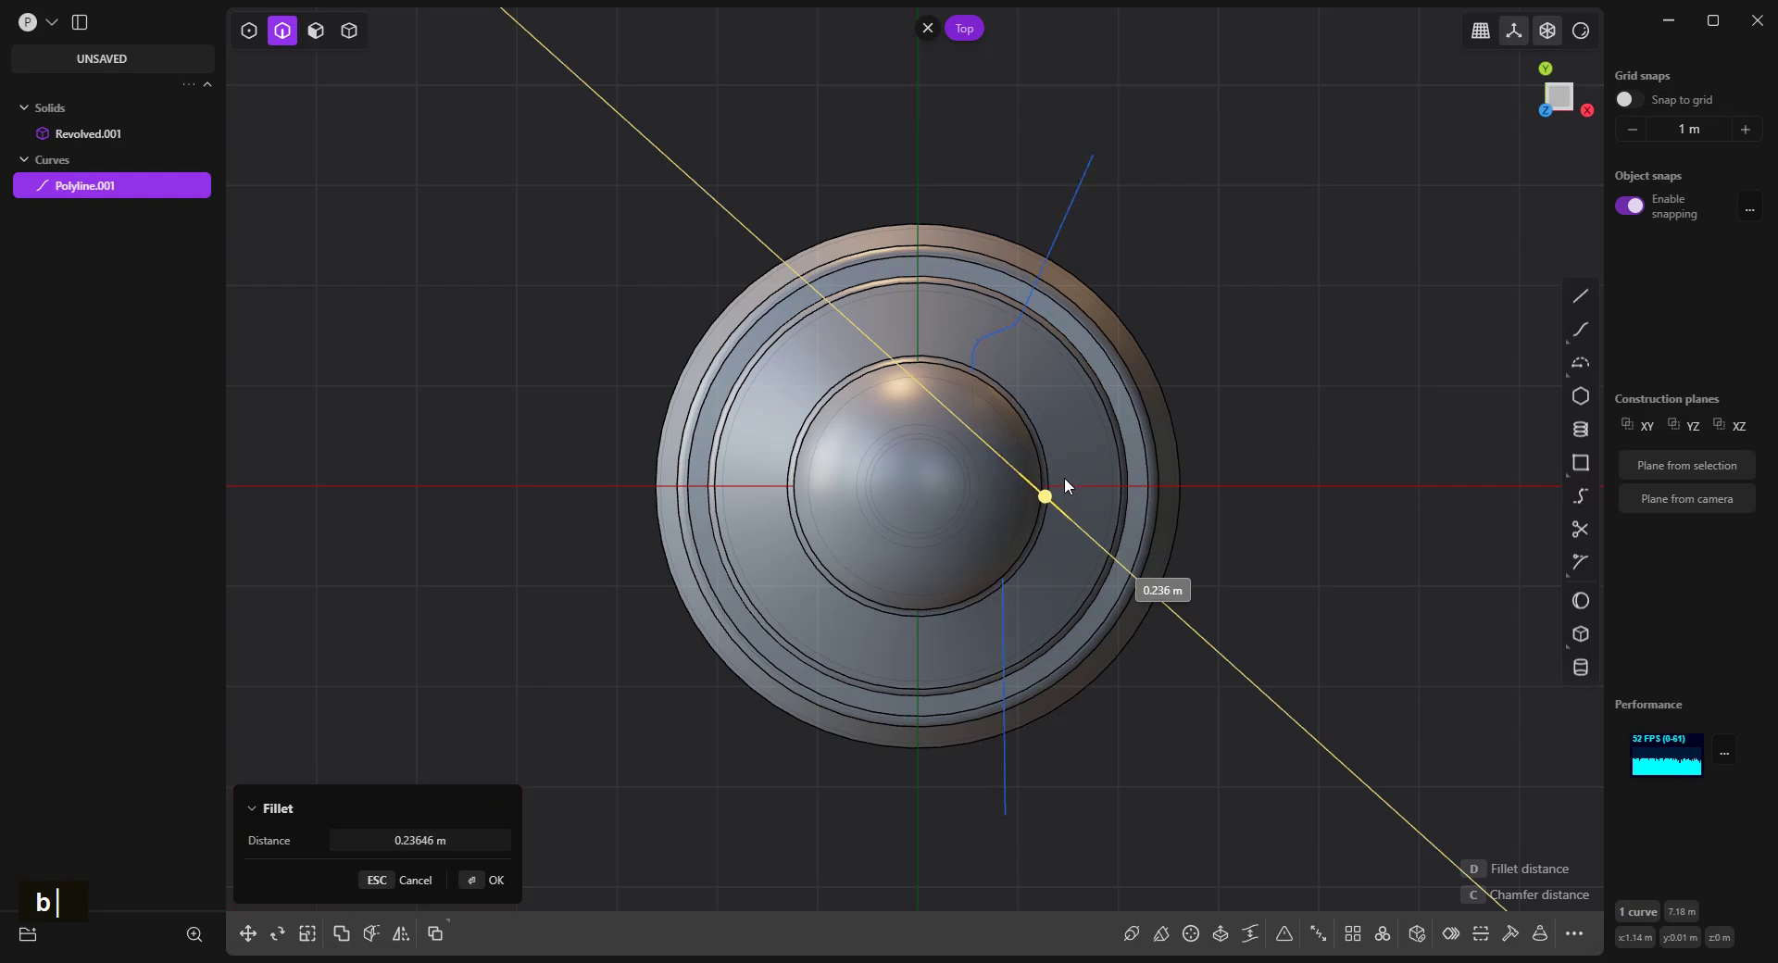
right_click(1382, 416)
Cut the revolved solid with the outline and delete the cut-off portion.
key(c)
right_click(1321, 381)
key(x)
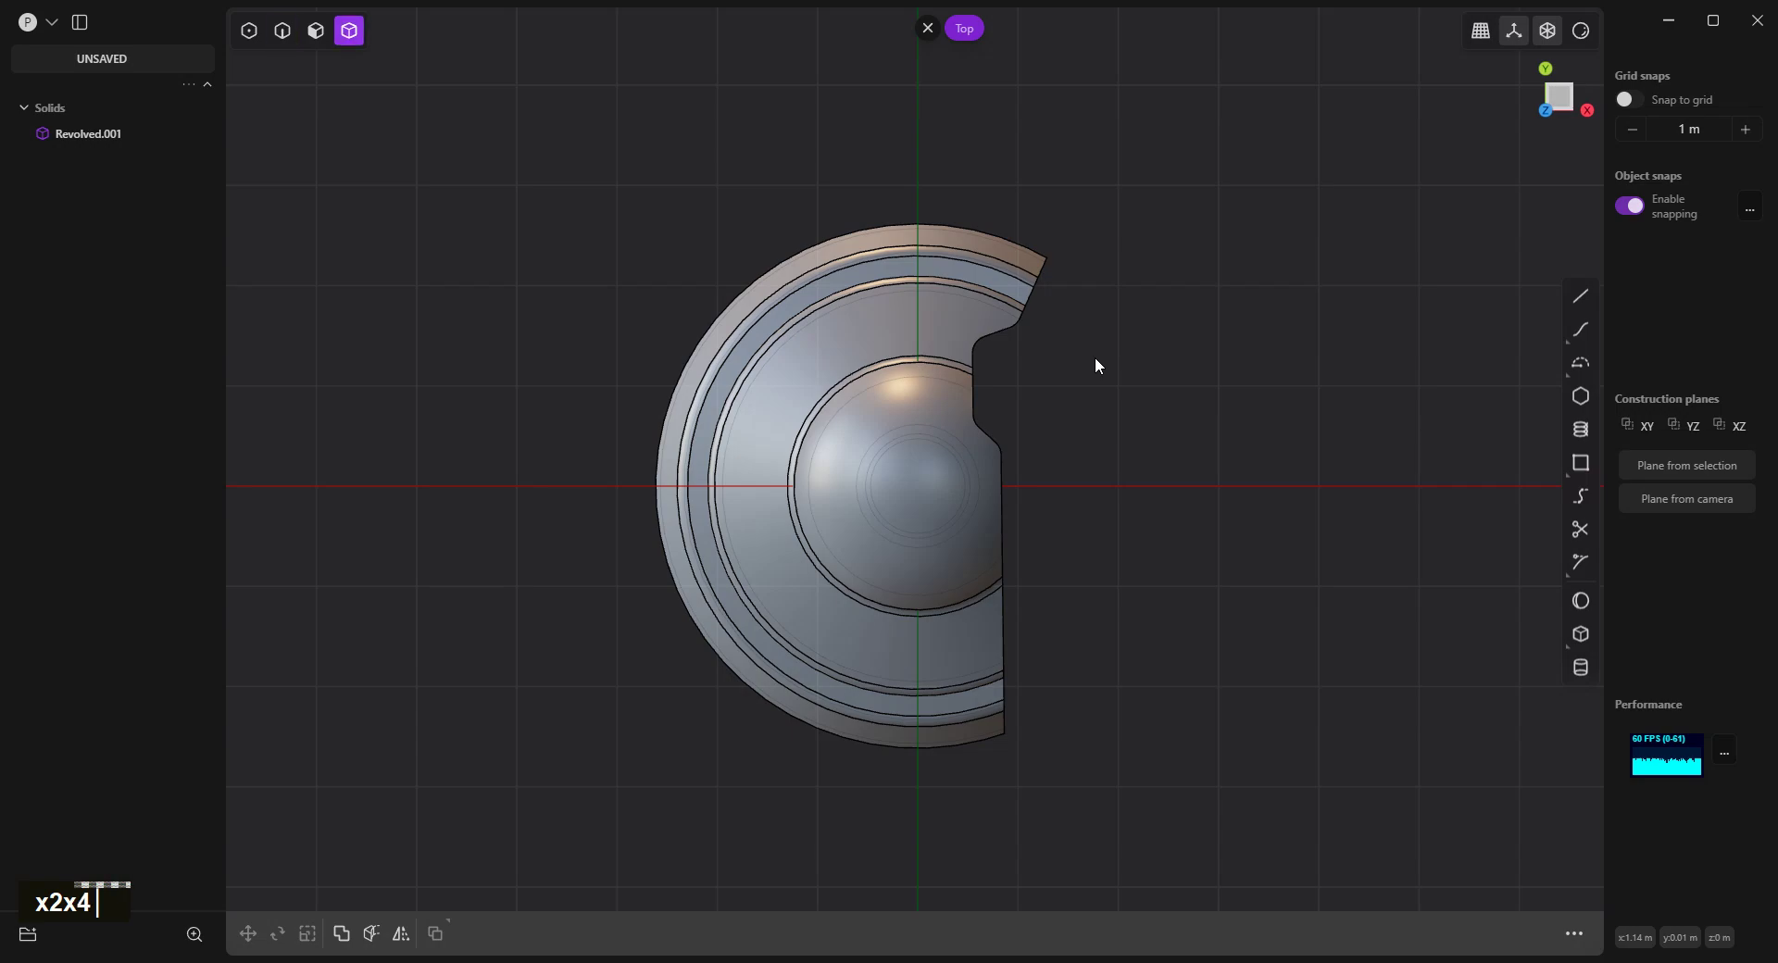
Mirror the notched solid along X and then the other axis so all four sides carry the notch.
text(x2x4)
key(alt+x)
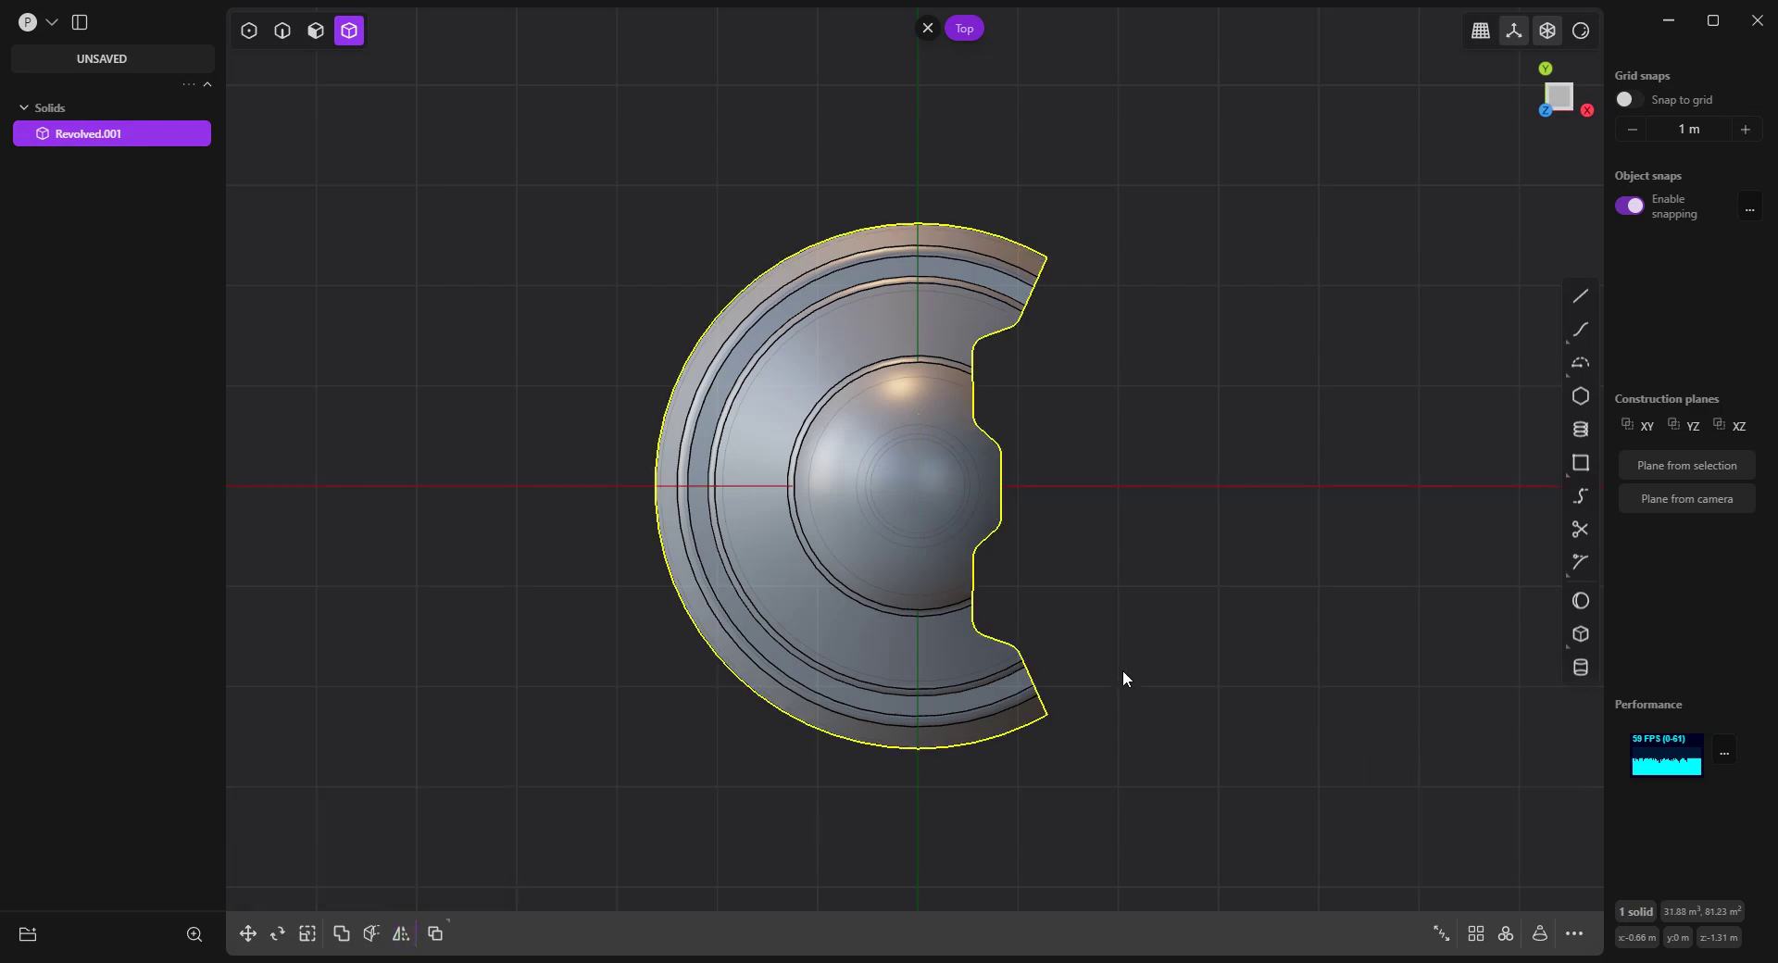
key(alt+x)
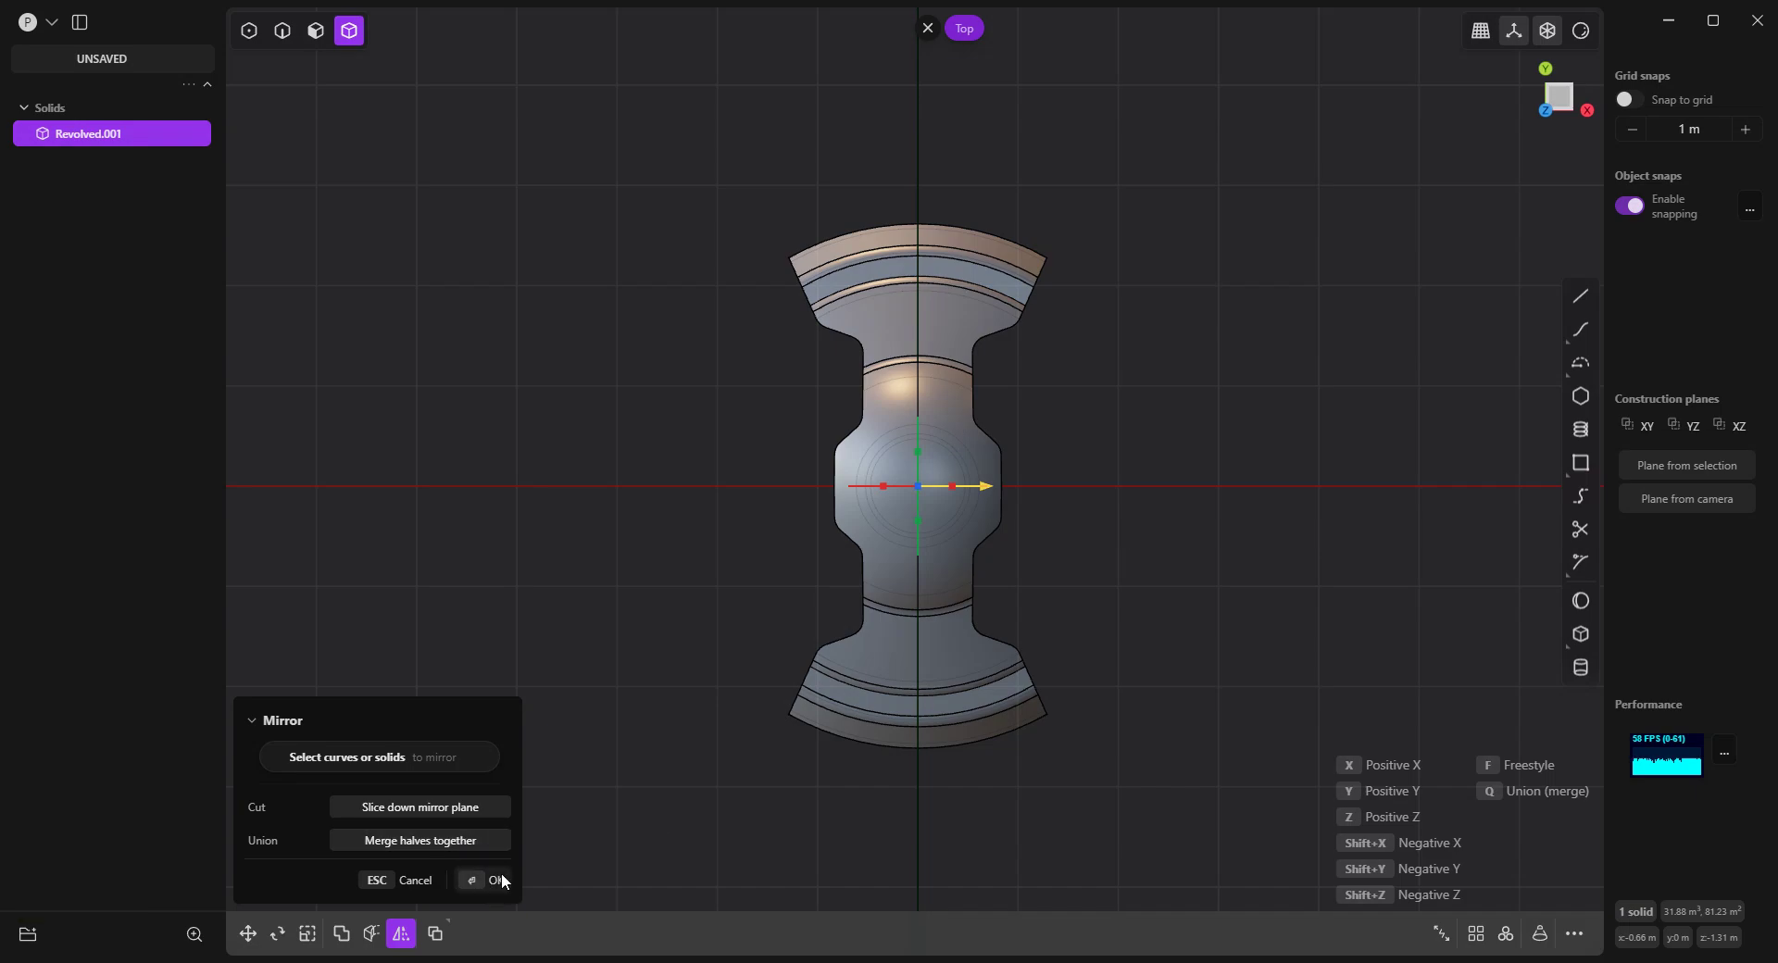
middle_click(1137, 580)
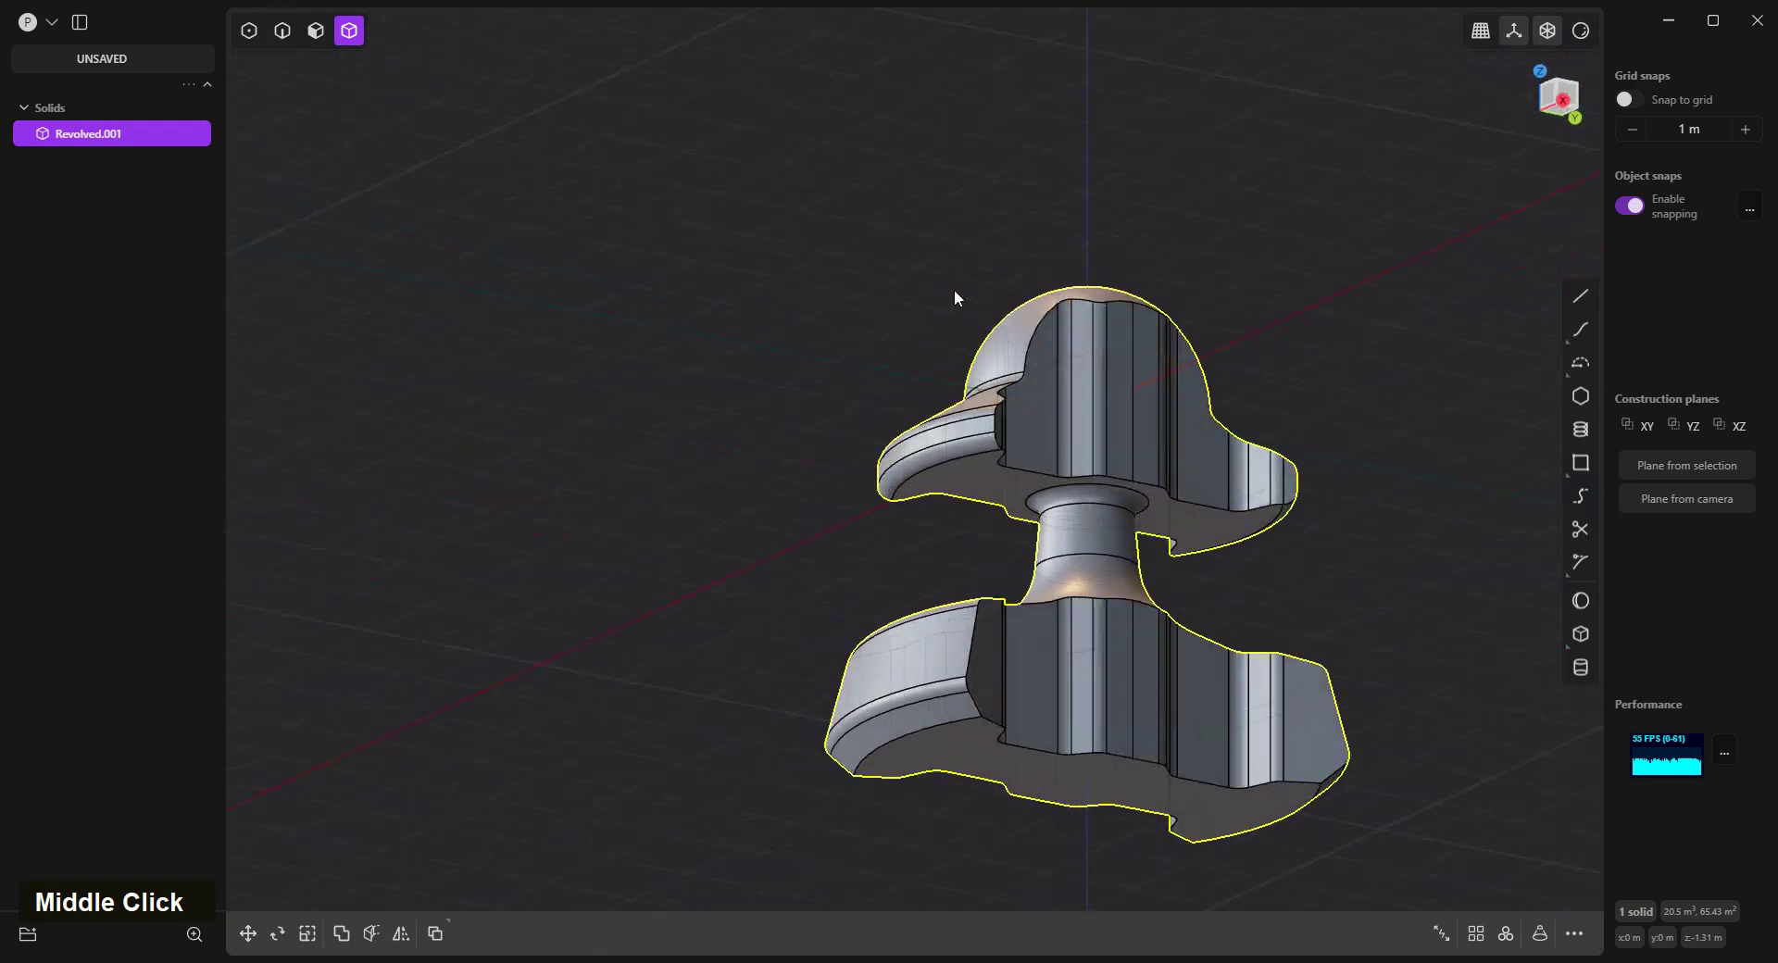
middle_click(1272, 453)
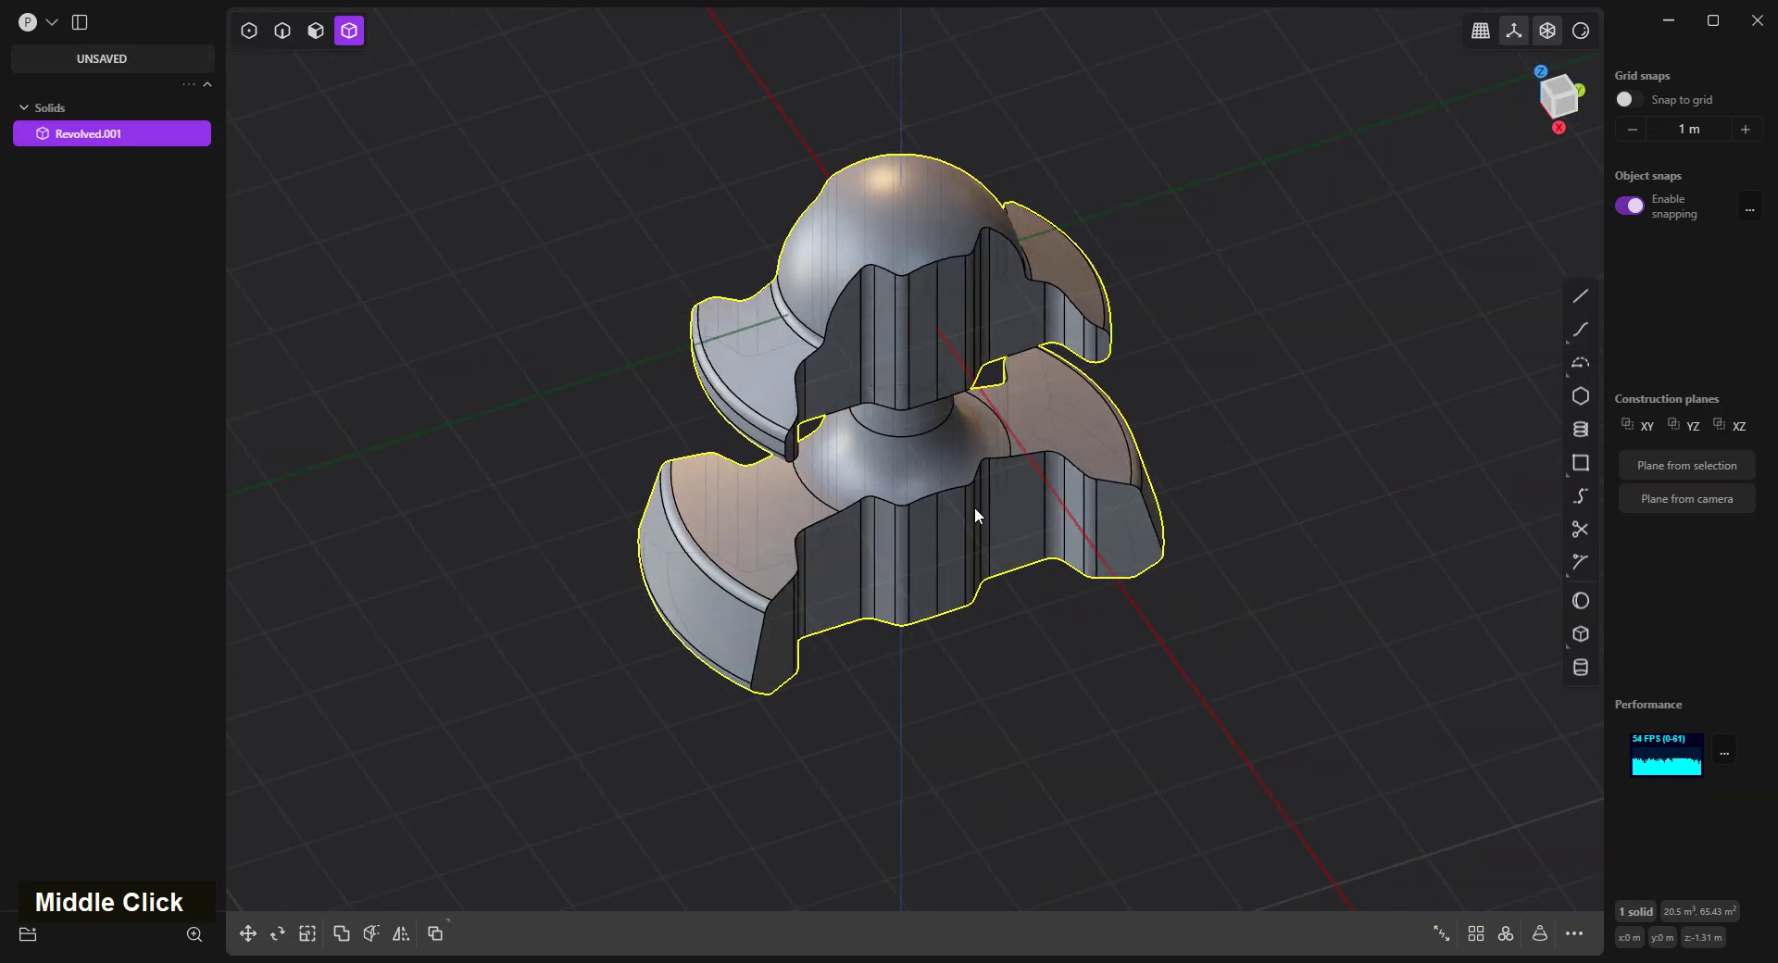
middle_click(1101, 469)
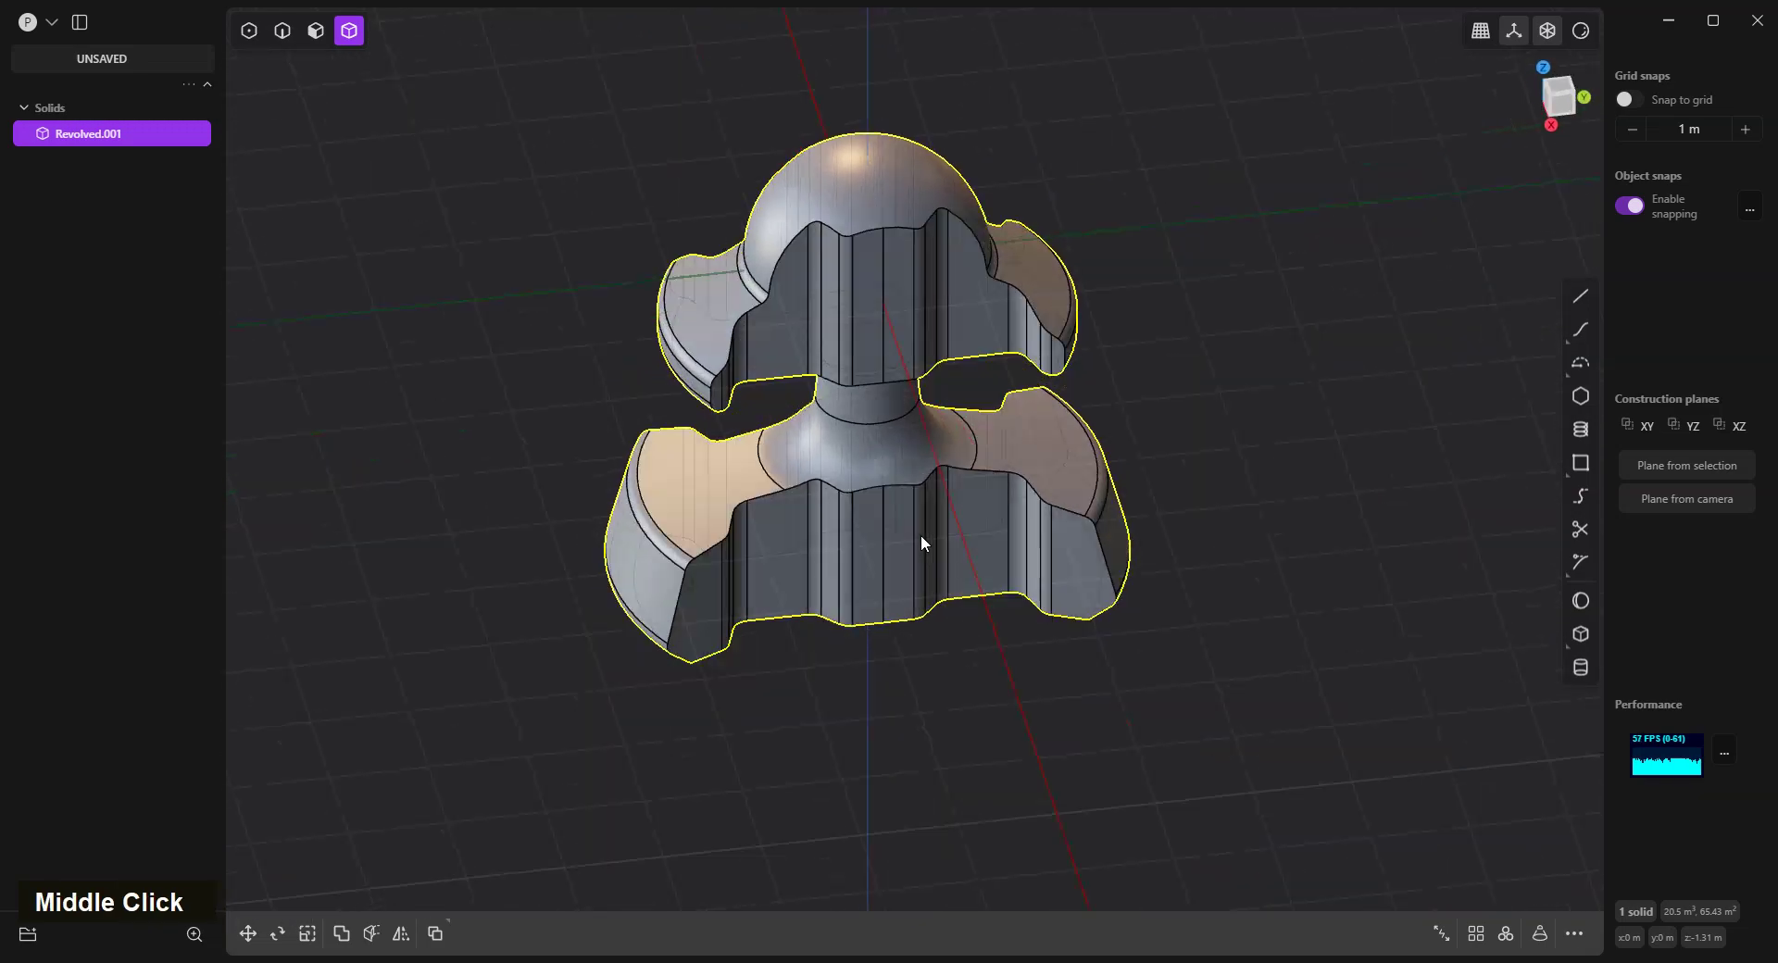
scroll(up, 3)
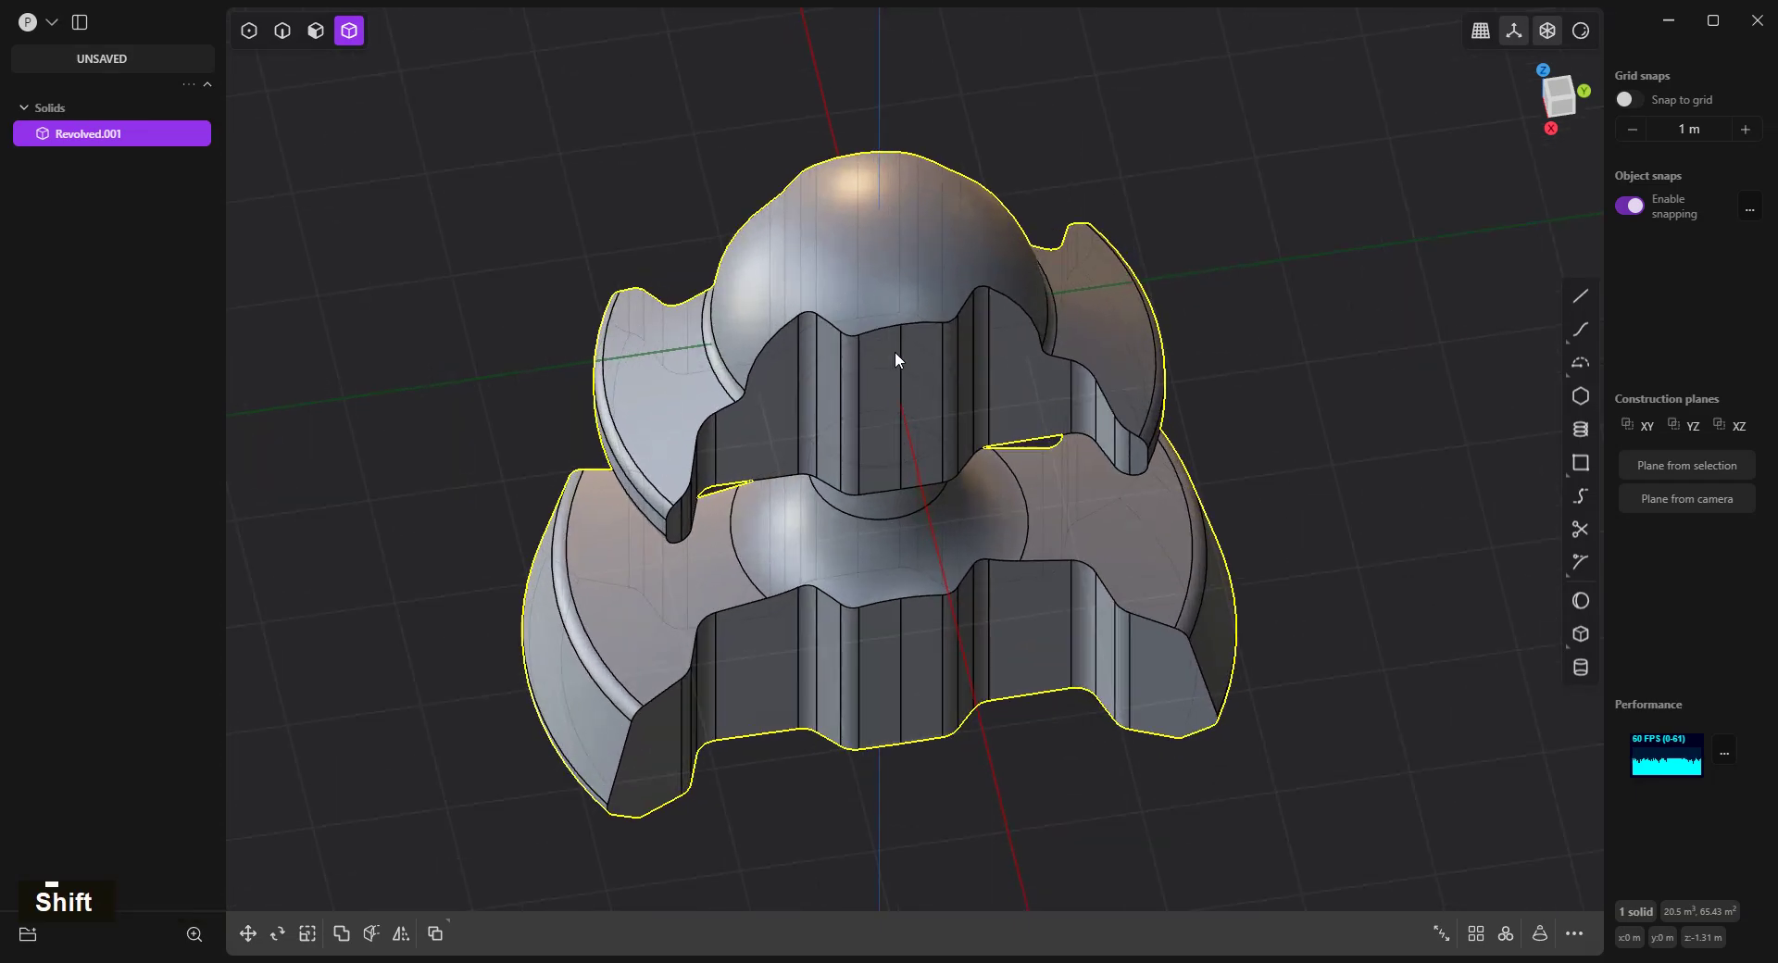
Fillet the outer edge loops of the head's and base's cross-cut faces.
key(2)
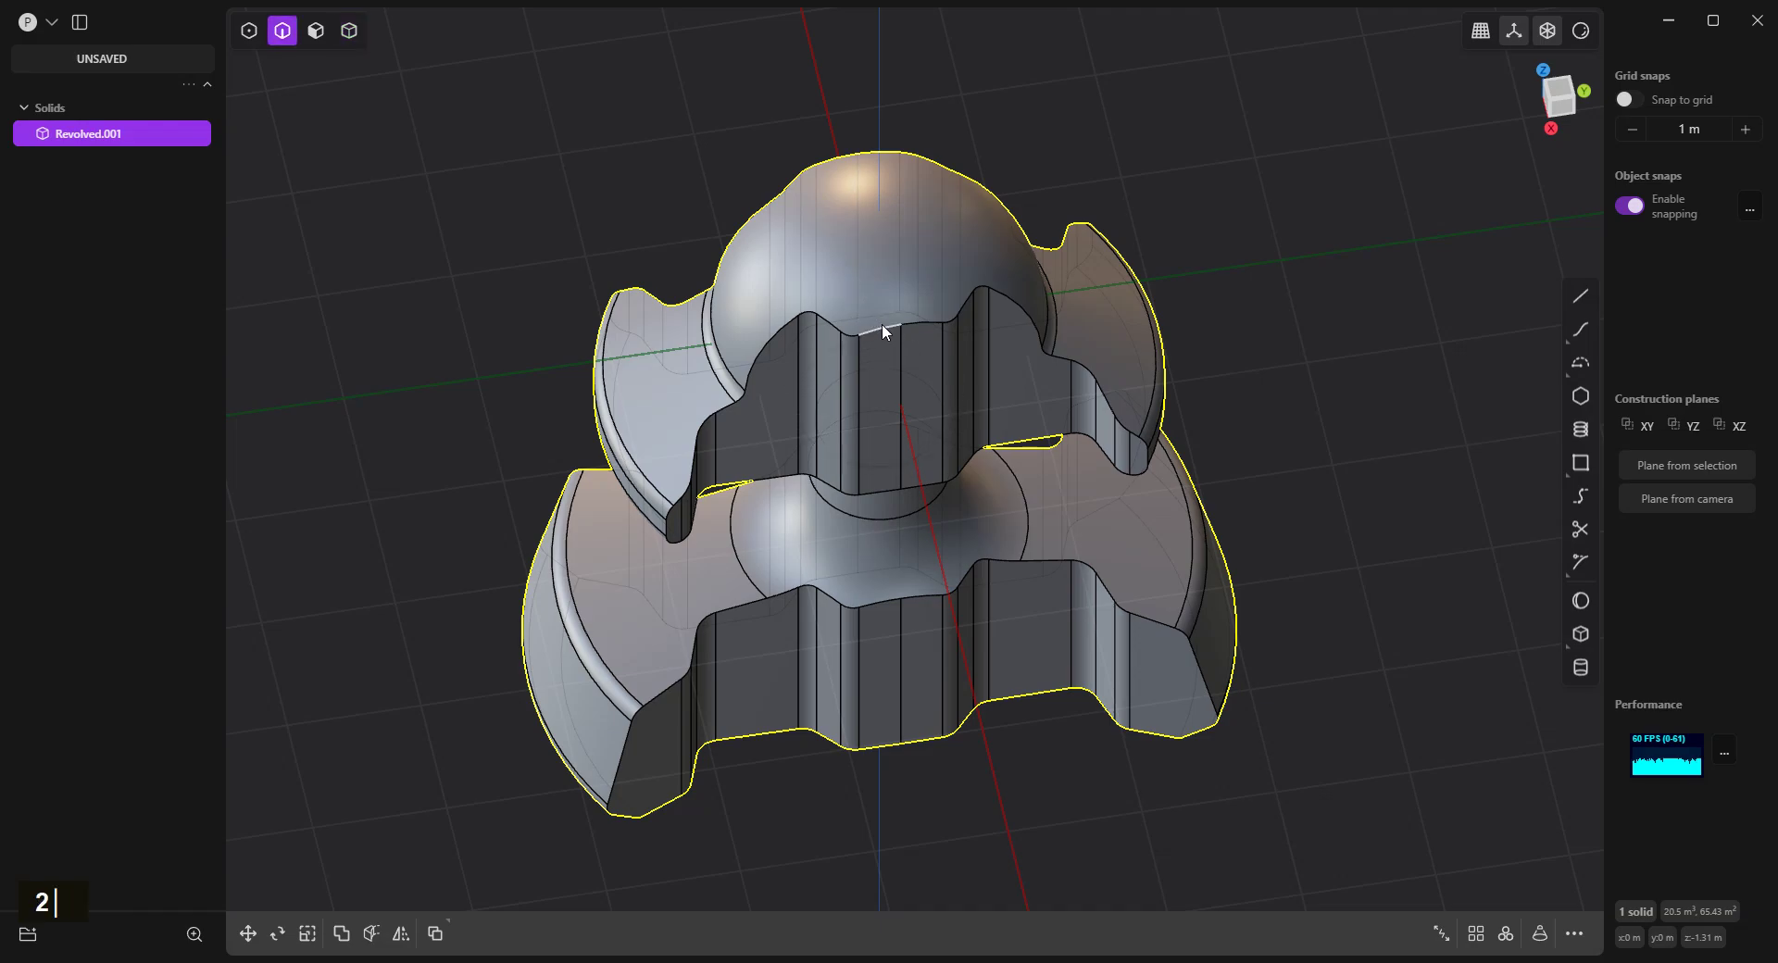
click(891, 329)
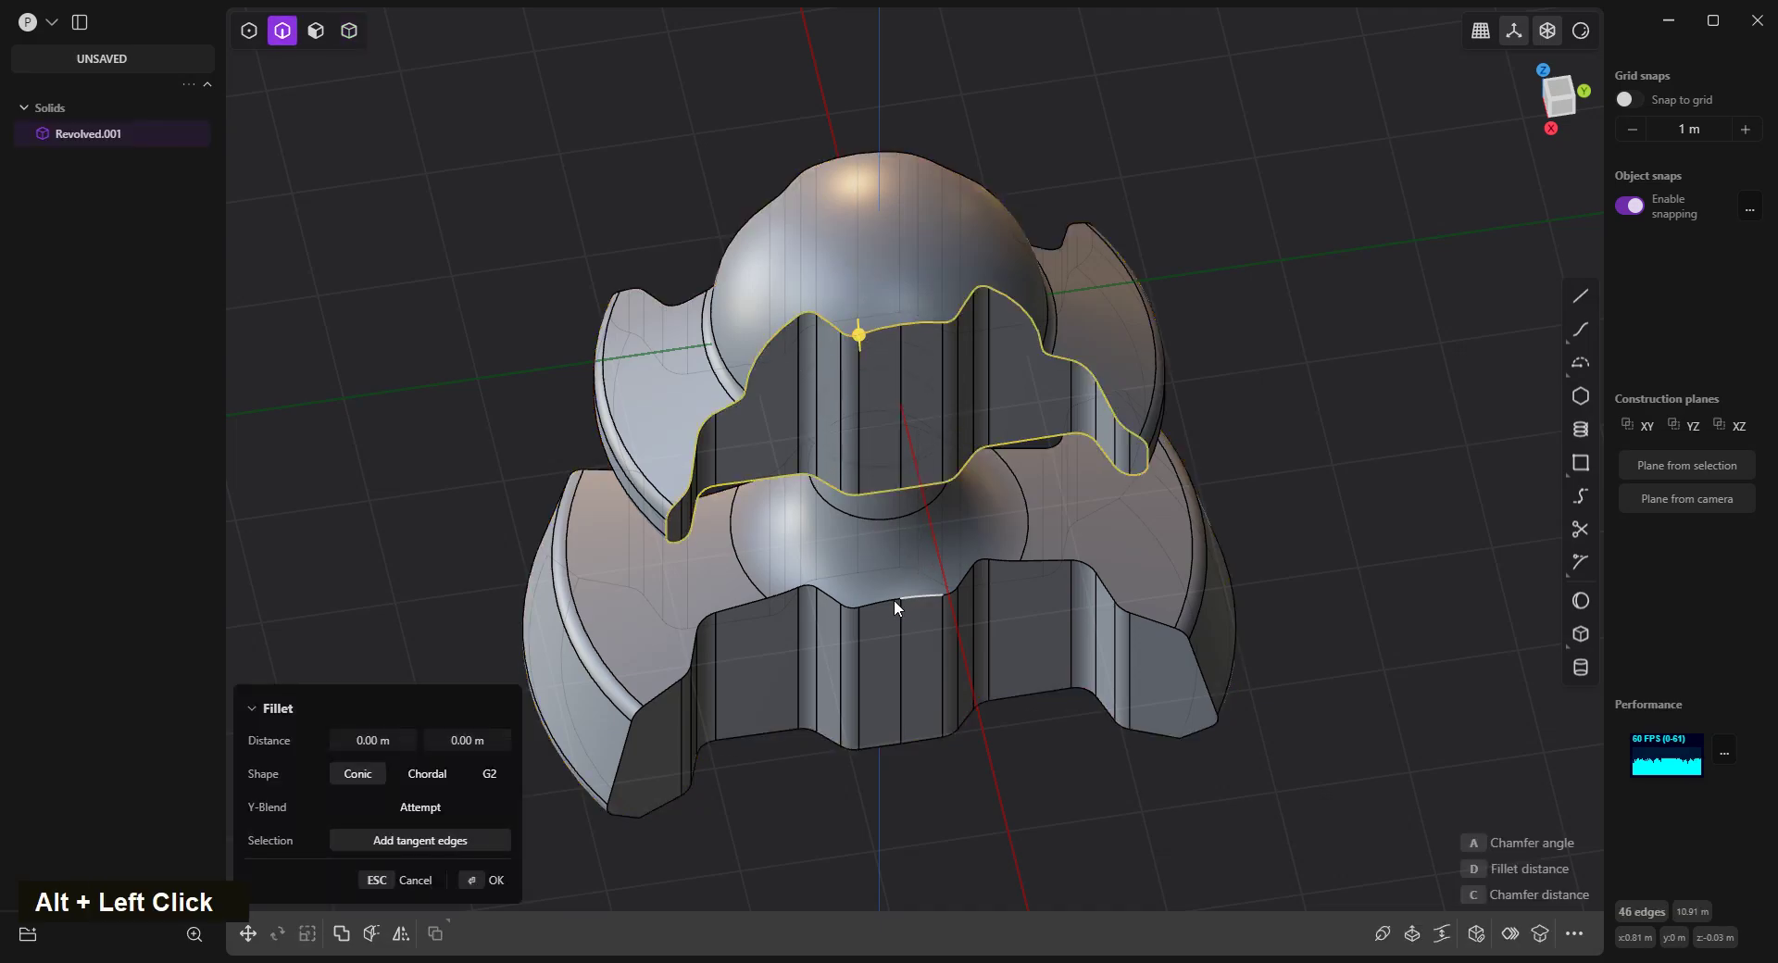
click(892, 605)
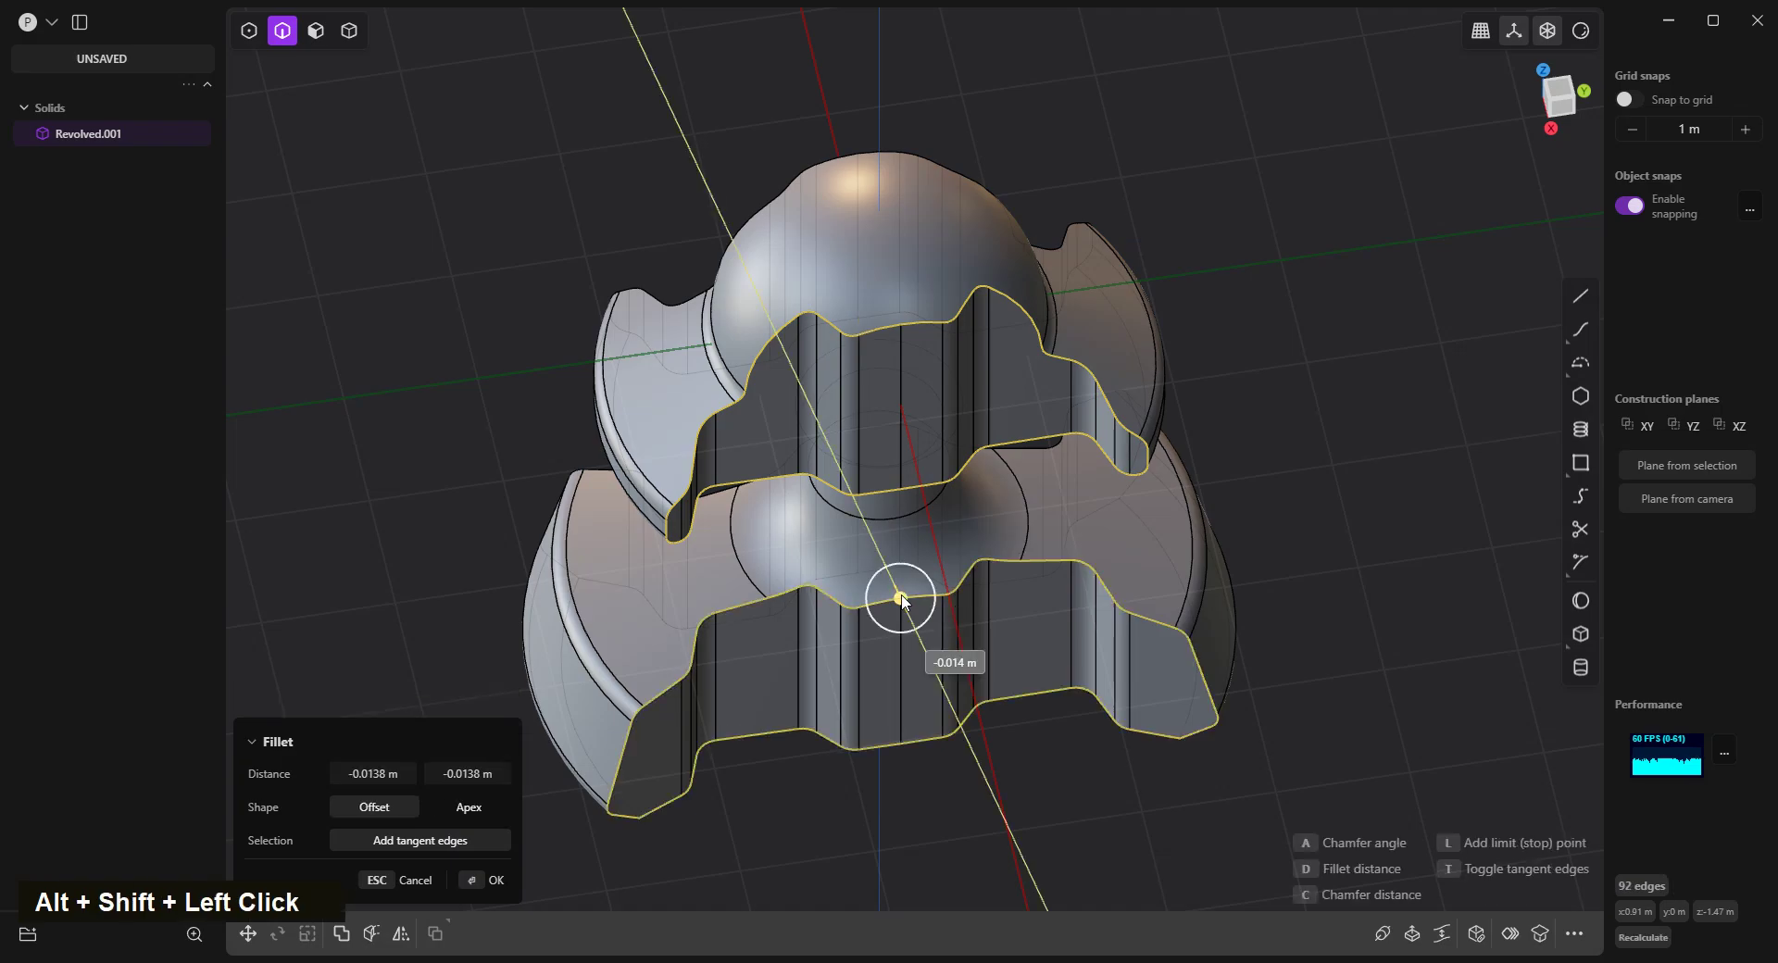
middle_click(895, 552)
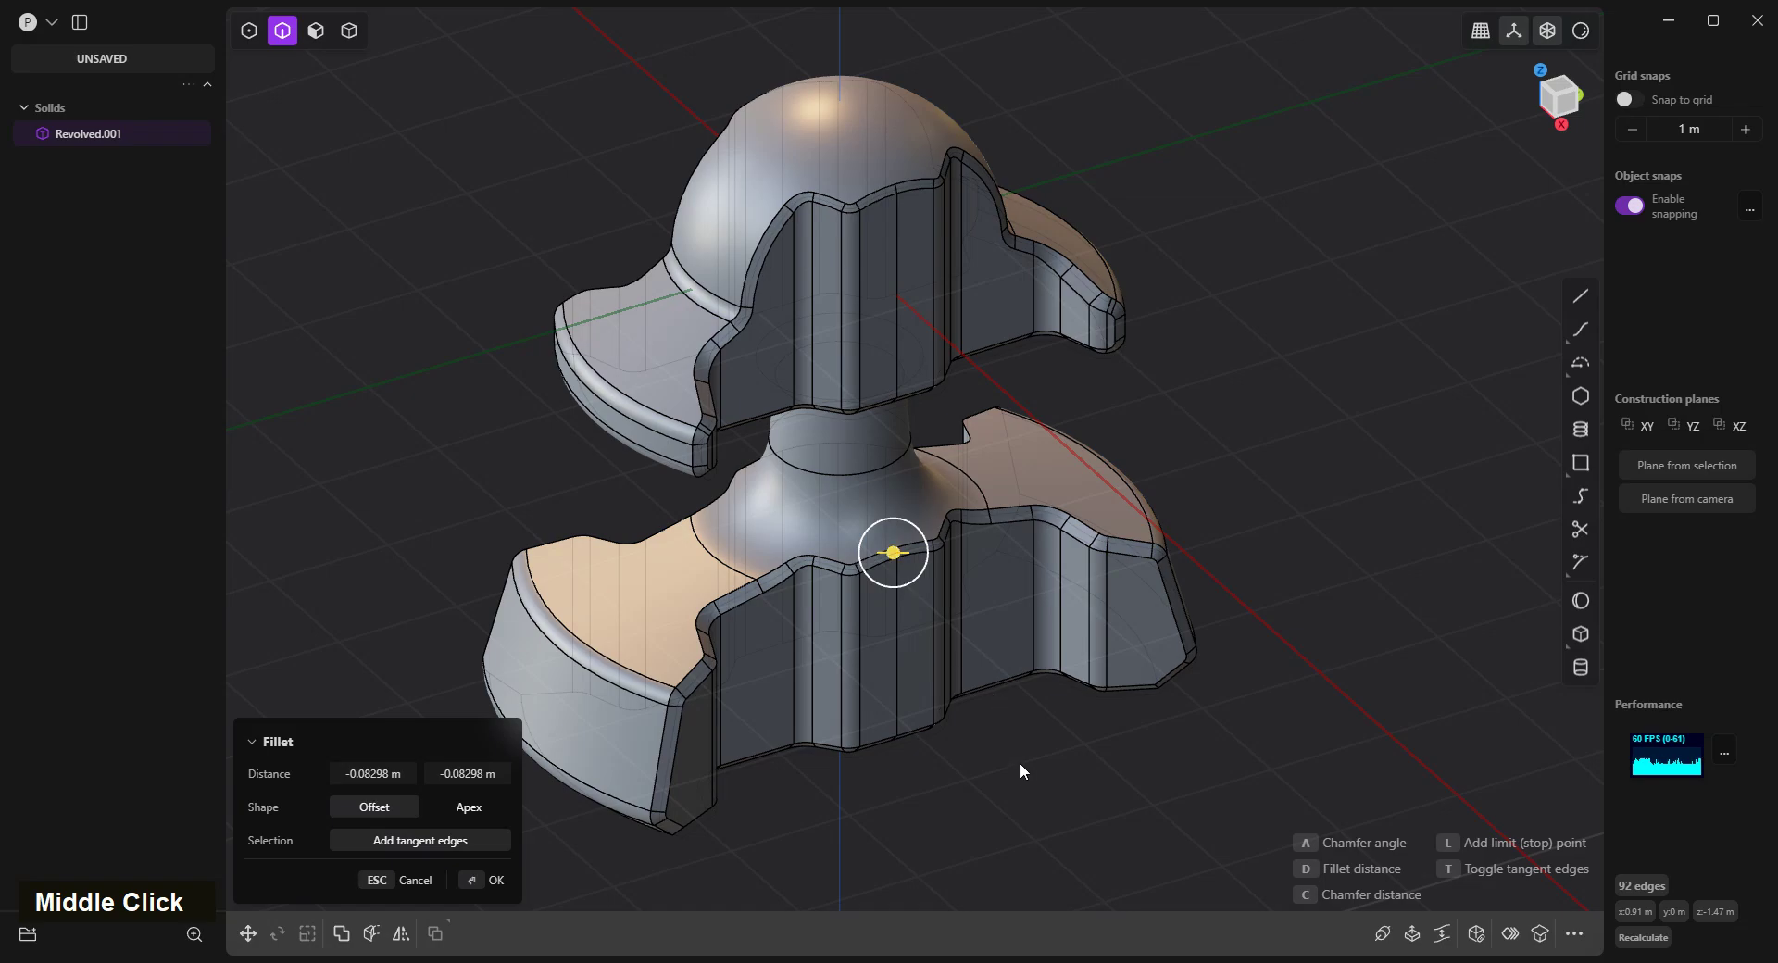
right_click(1028, 760)
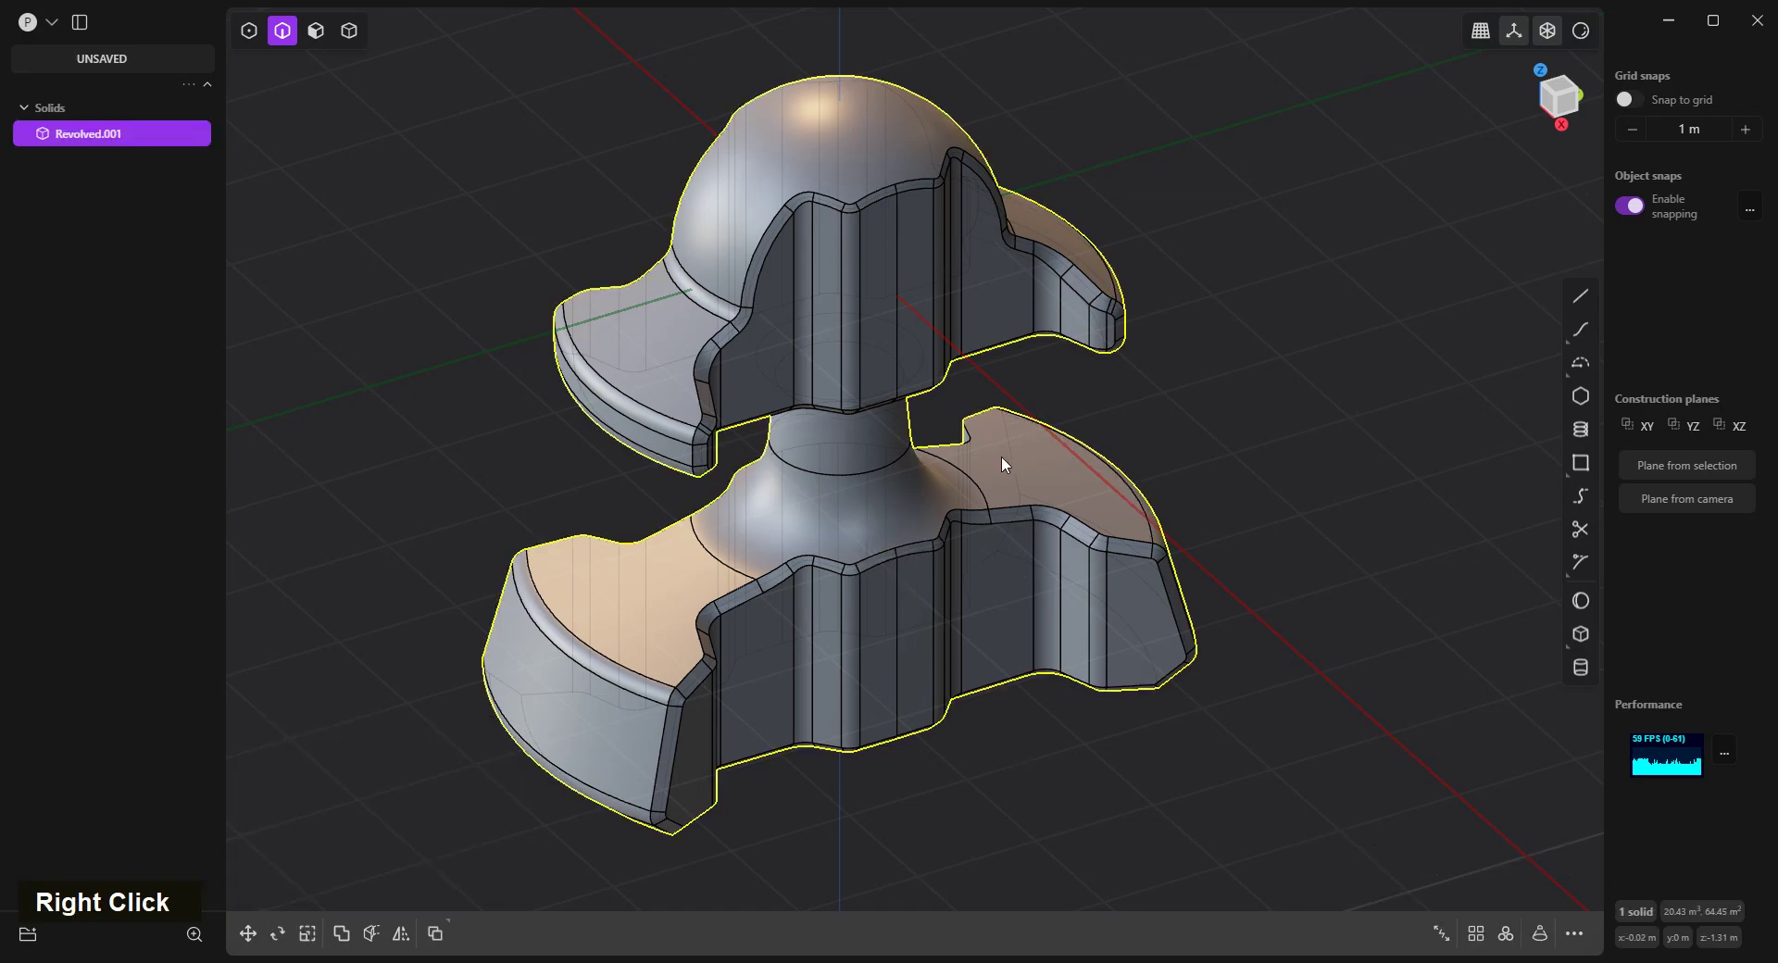
scroll(up, 3)
scroll(down, 3)
scroll(up, 3)
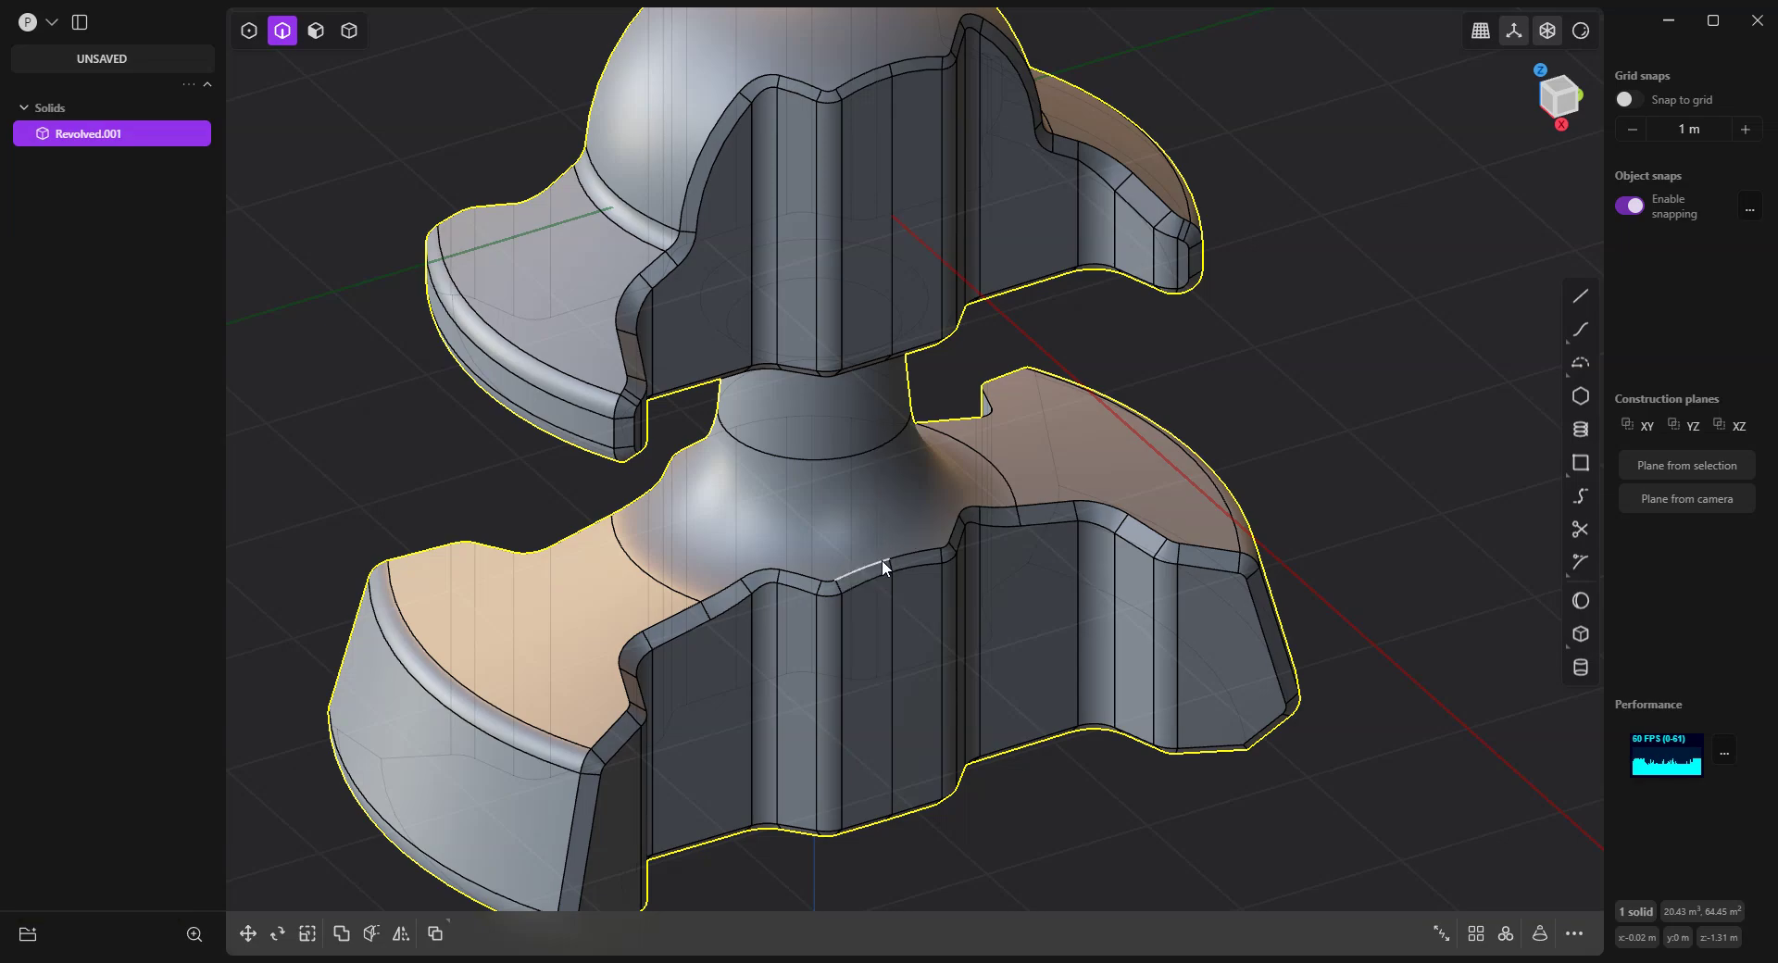
Fillet the inner notch edge loops on the base and the head.
click(889, 567)
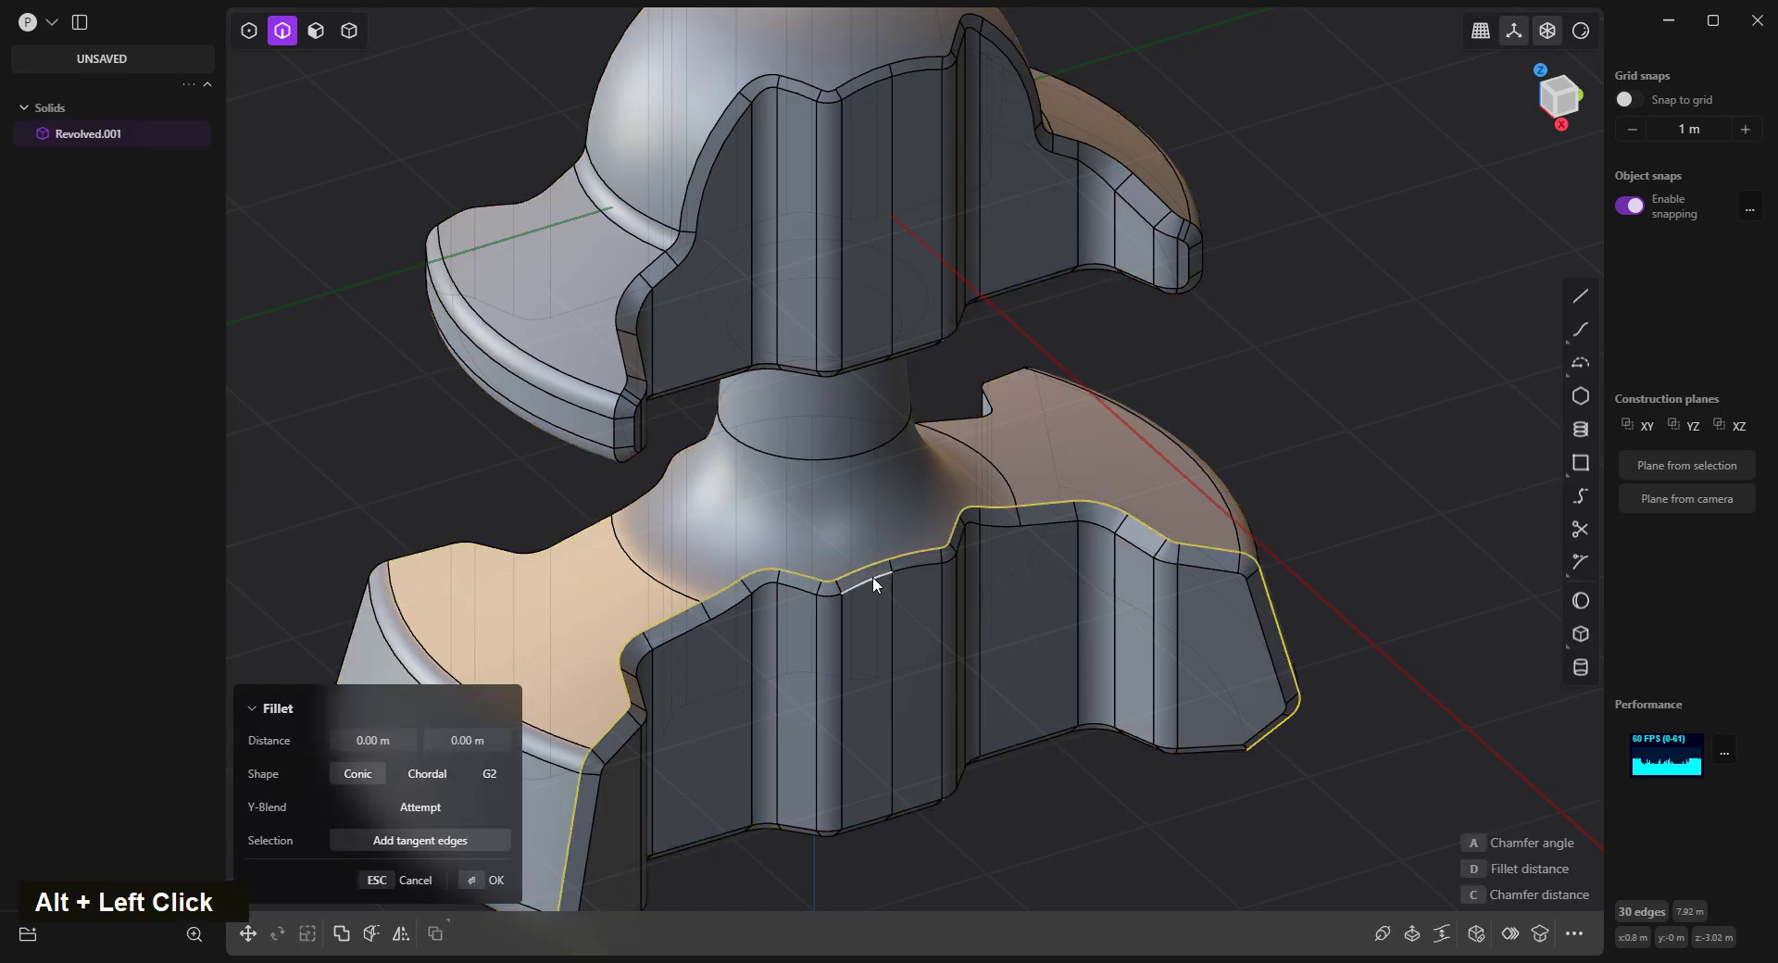
click(879, 583)
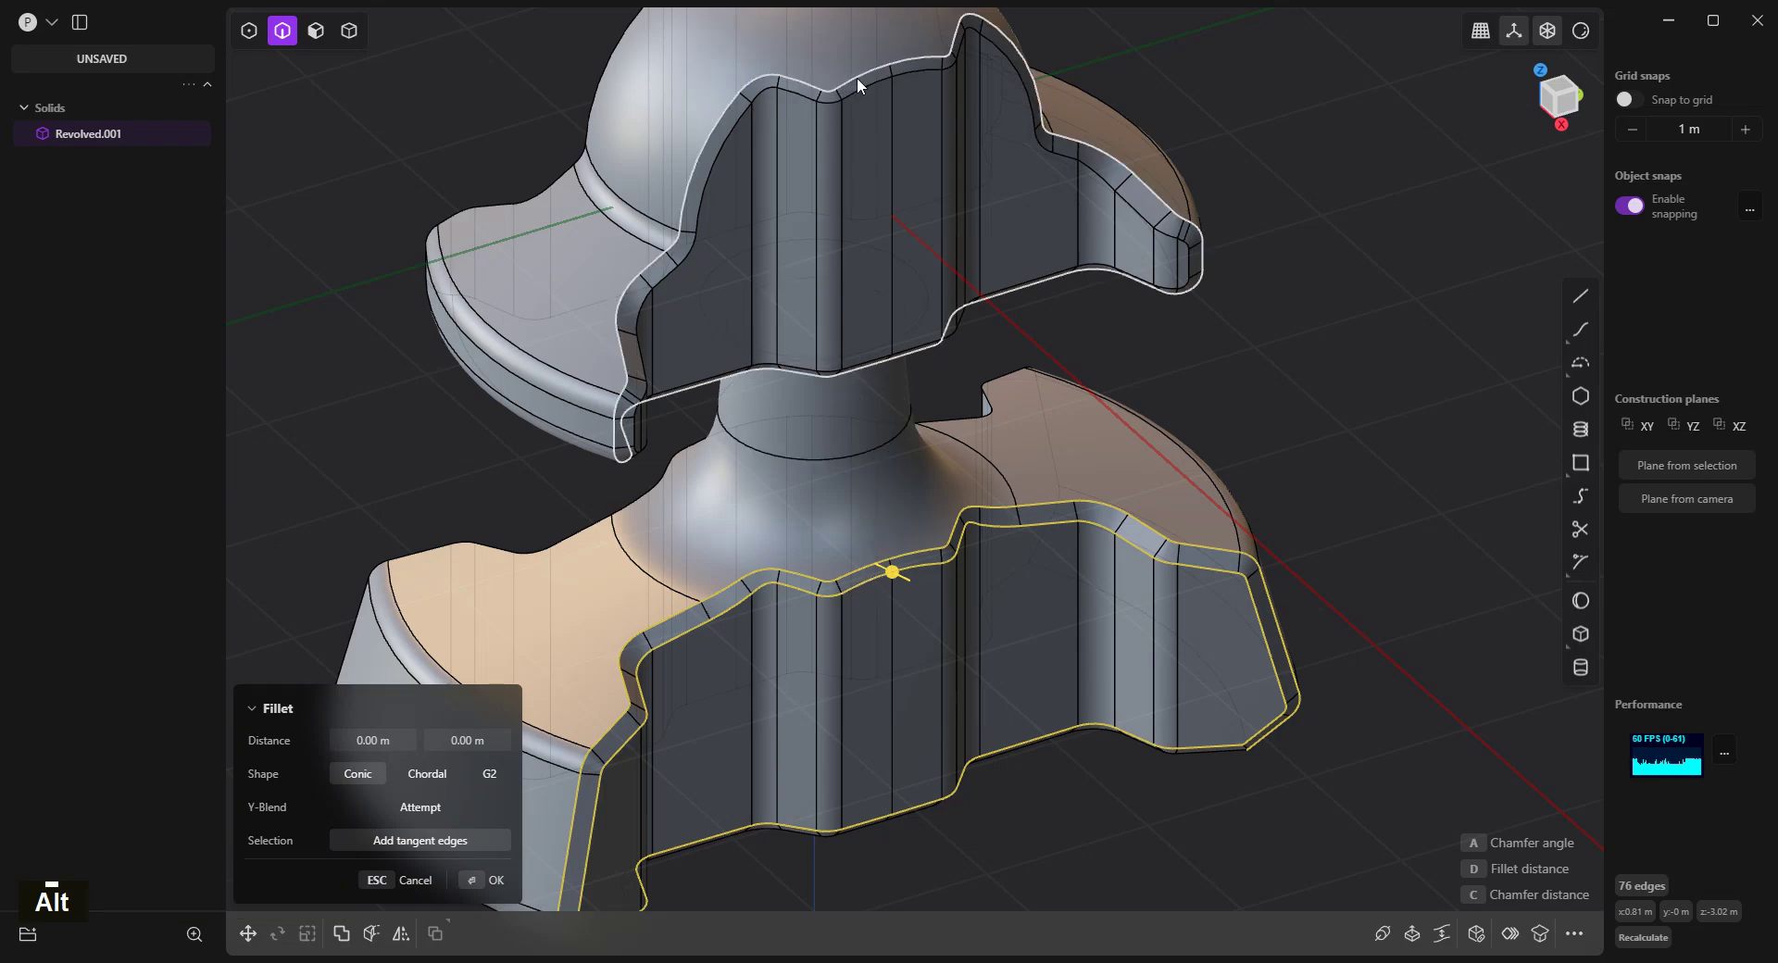
click(863, 81)
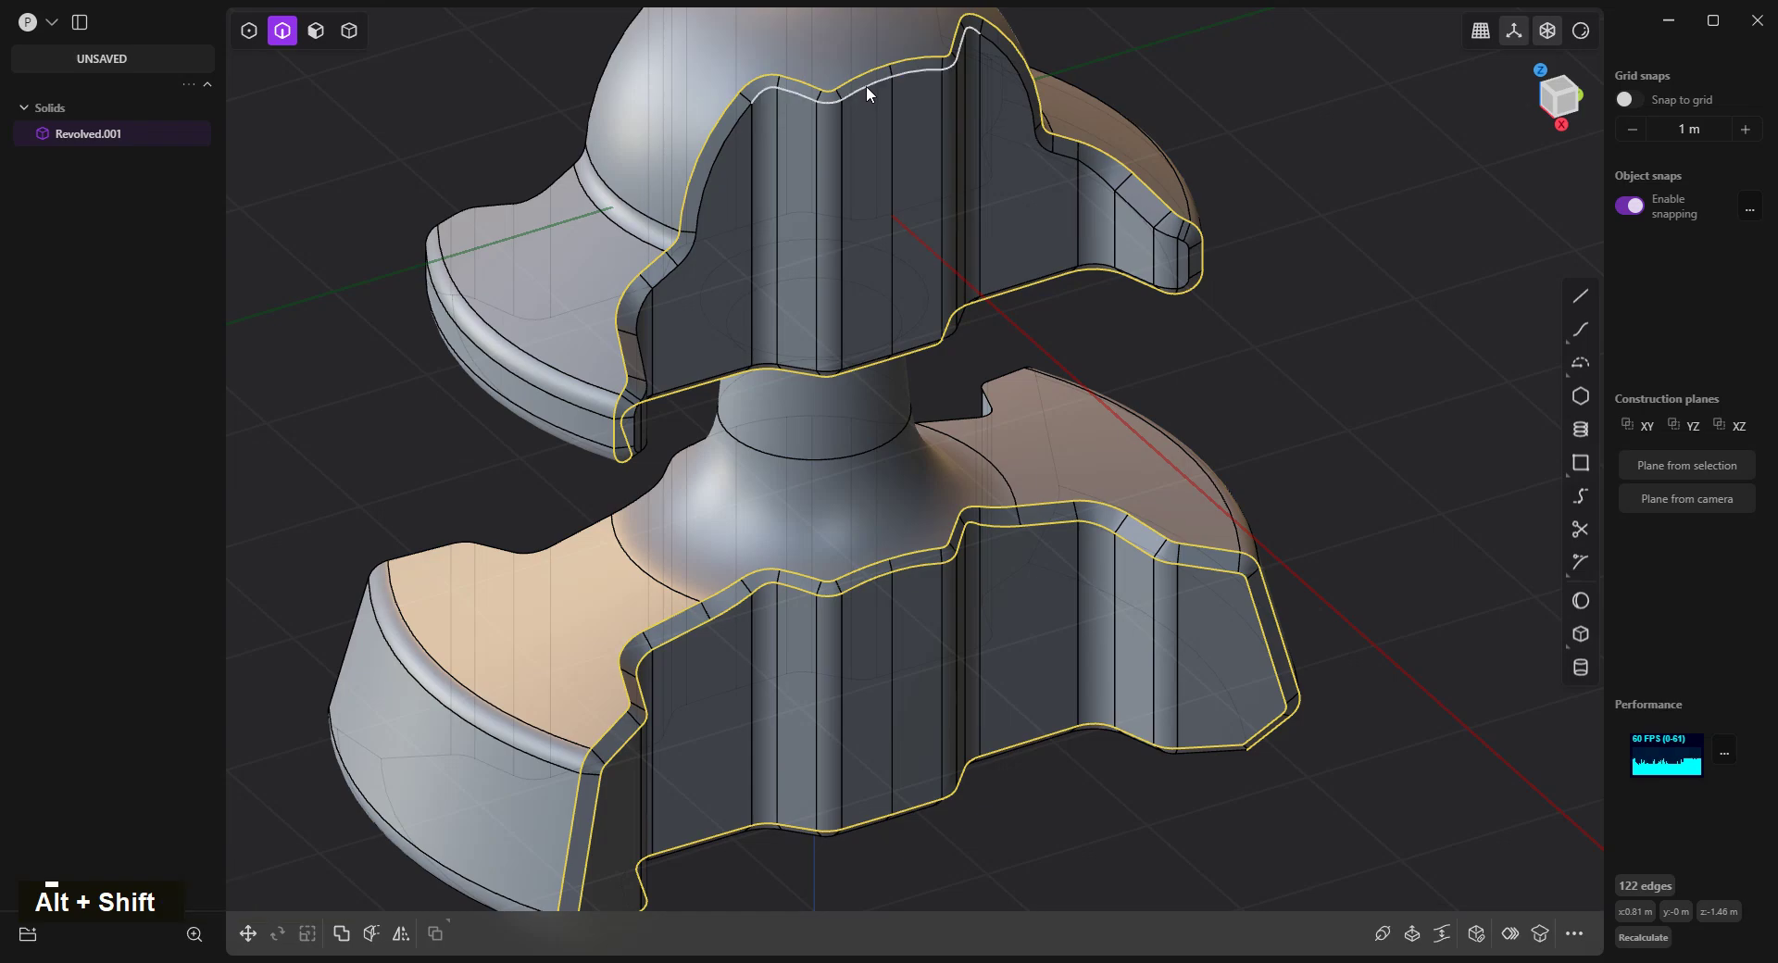
click(872, 91)
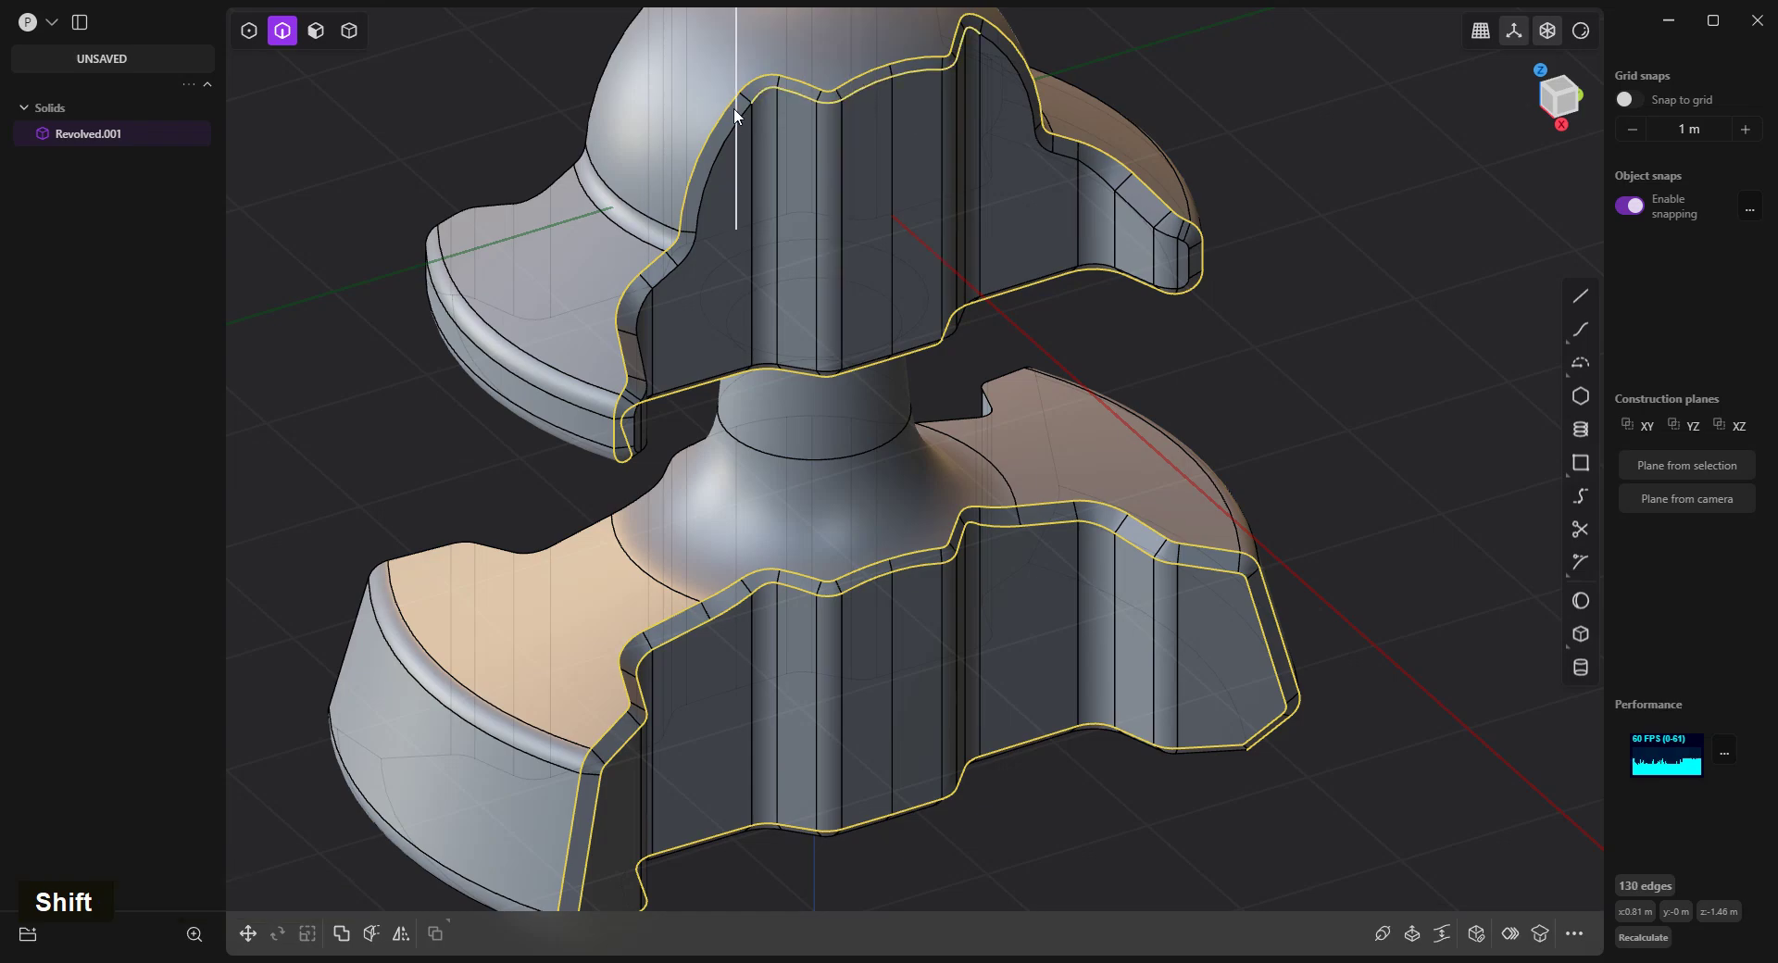
click(748, 124)
key(b)
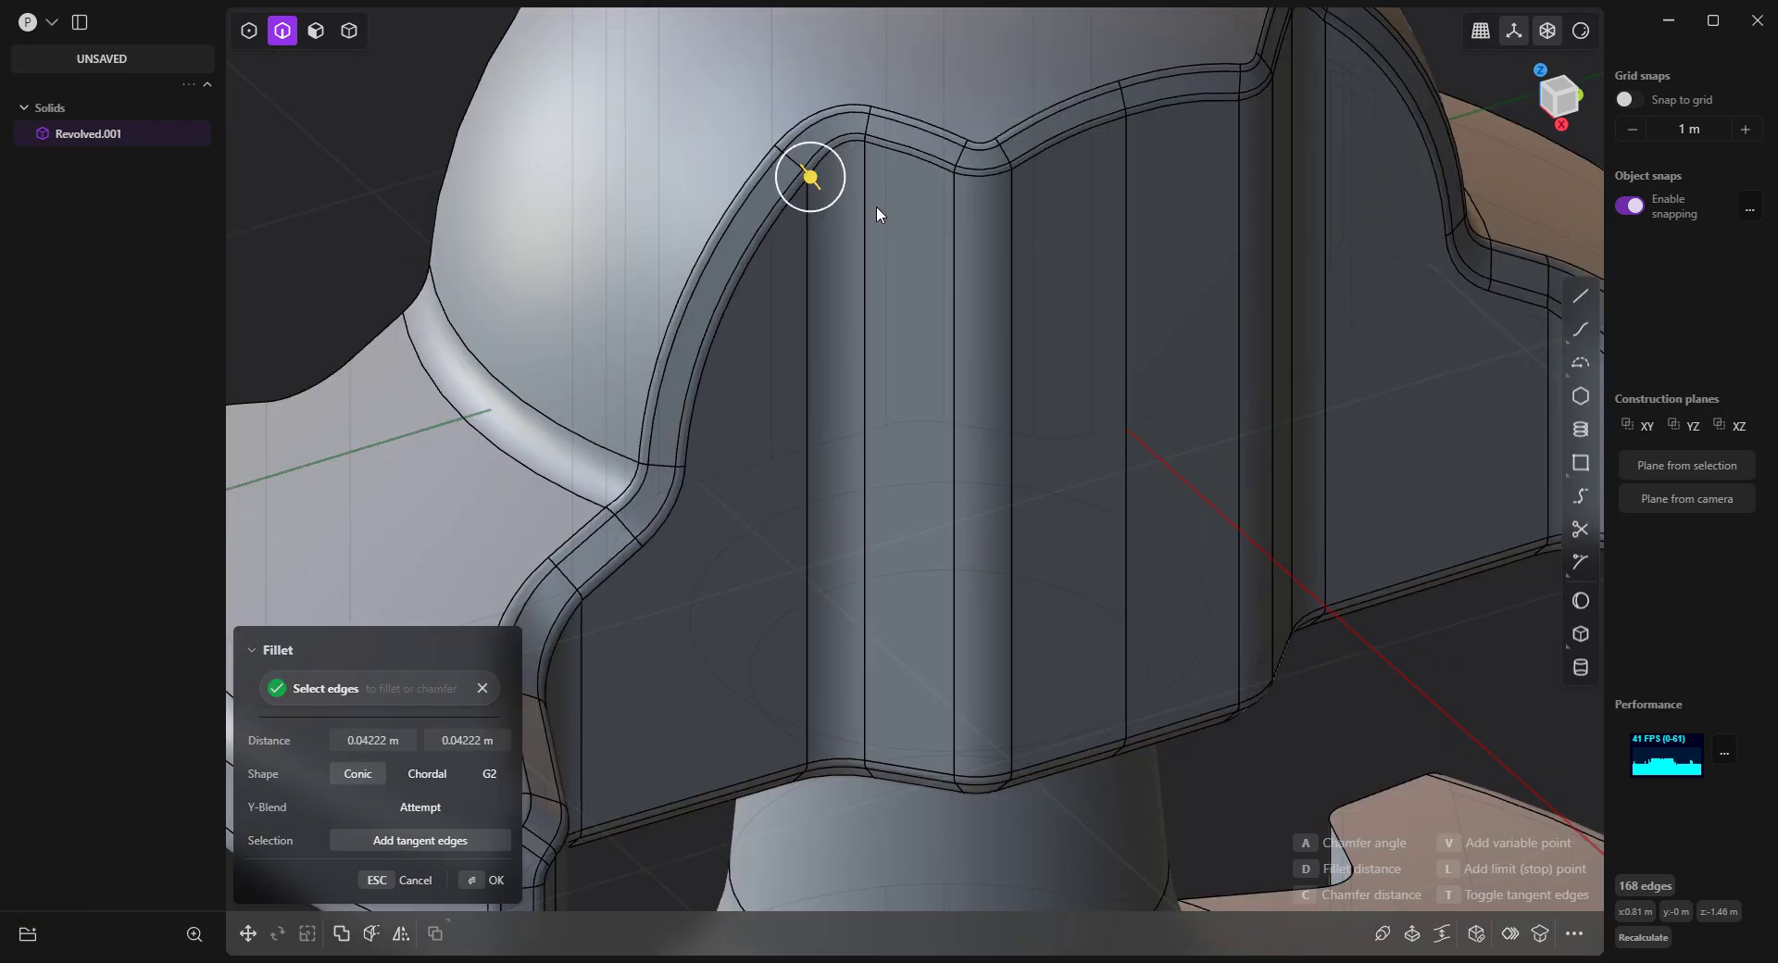
right_click(936, 307)
scroll(up, 3)
scroll(down, 3)
scroll(up, 3)
scroll(down, 3)
scroll(up, 3)
scroll(down, 3)
scroll(up, 3)
scroll(down, 3)
scroll(up, 3)
scroll(down, 3)
scroll(up, 3)
scroll(down, 3)
middle_click(944, 321)
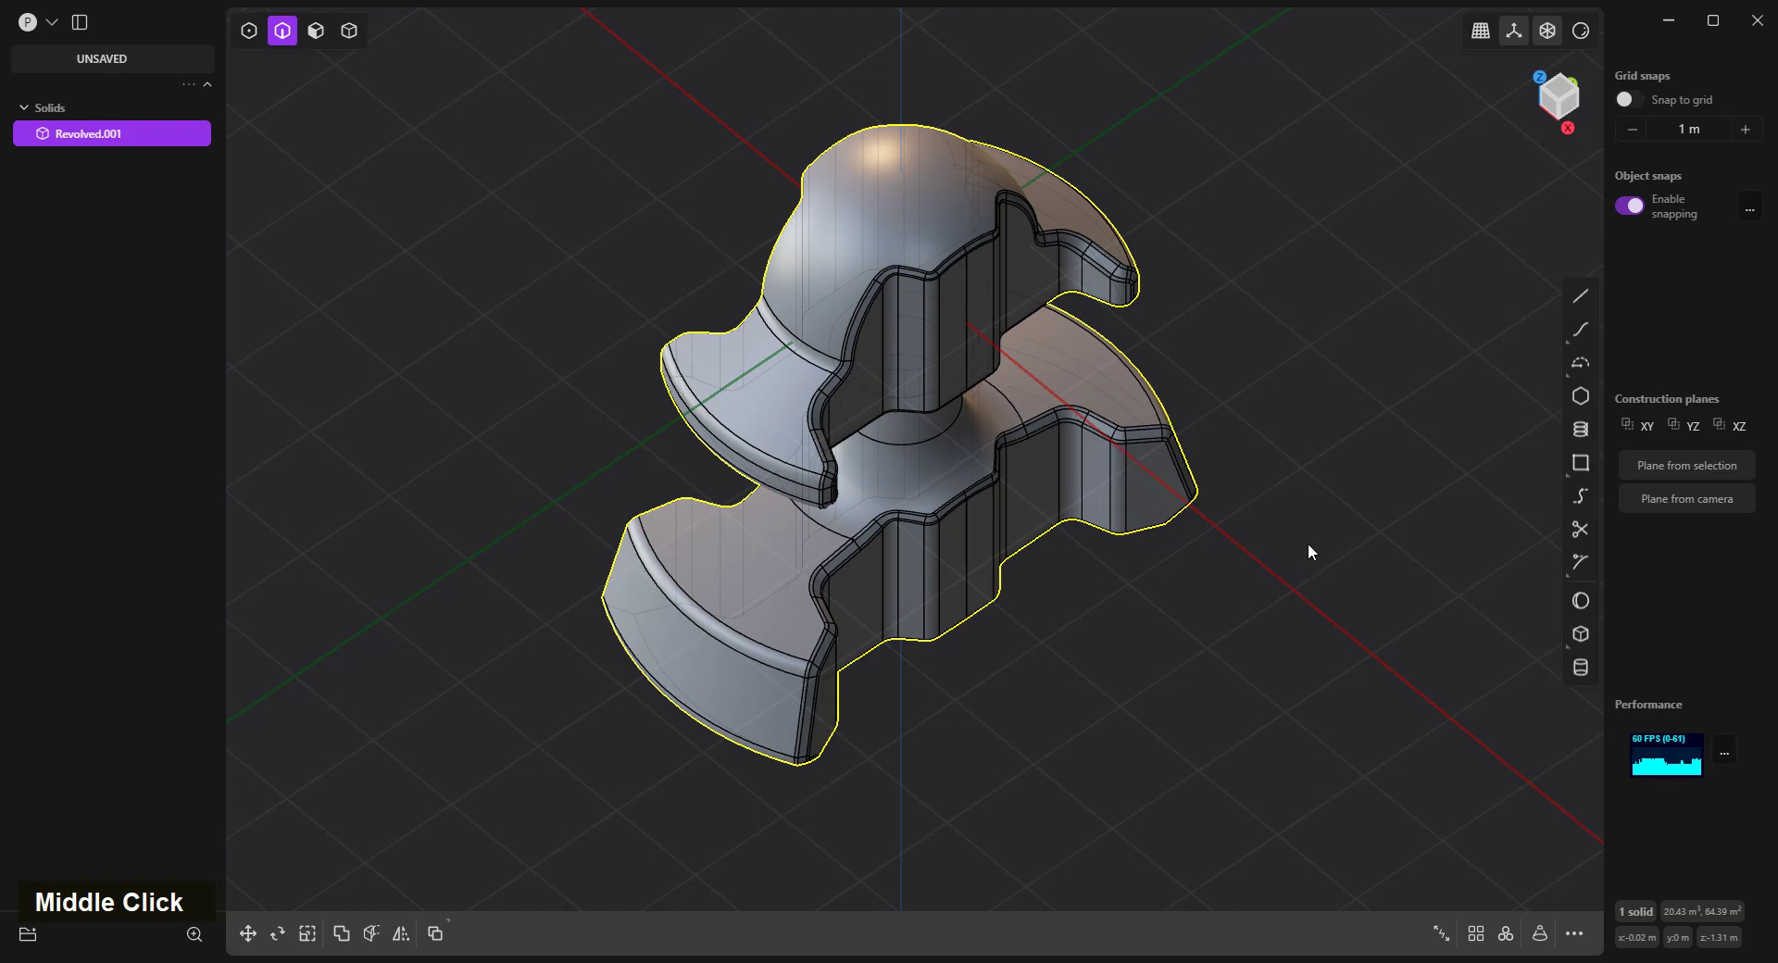
key(alt+x)
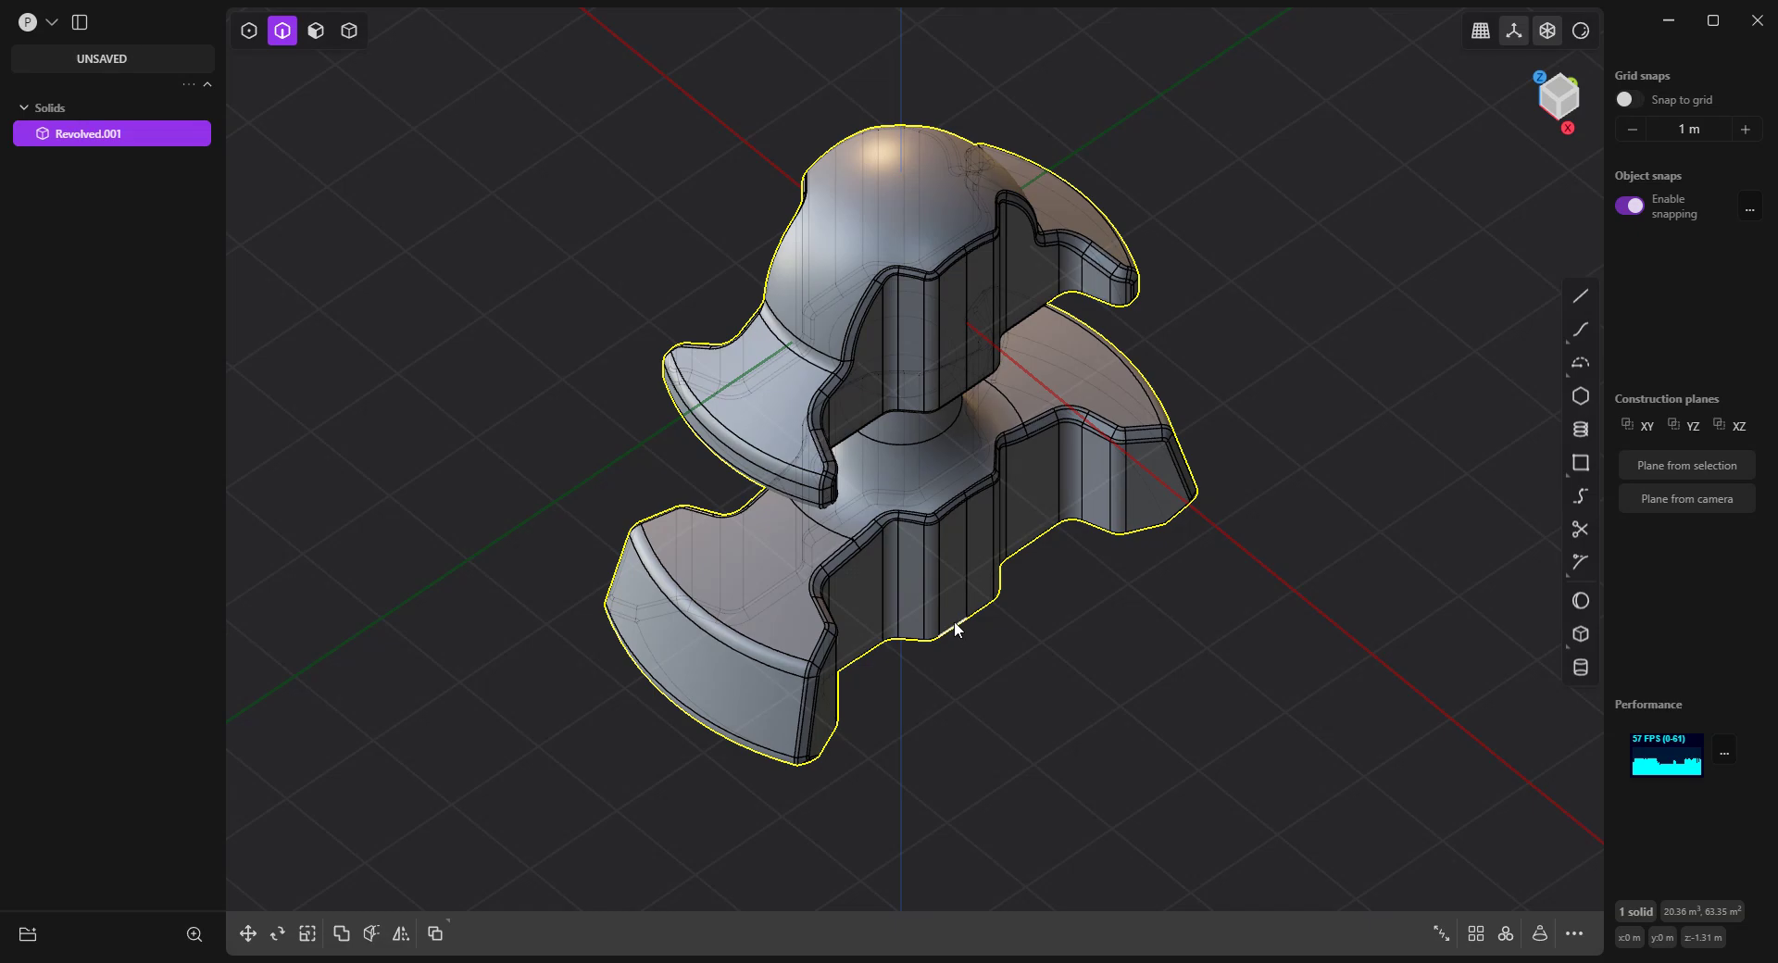
scroll(down, 3)
middle_click(985, 638)
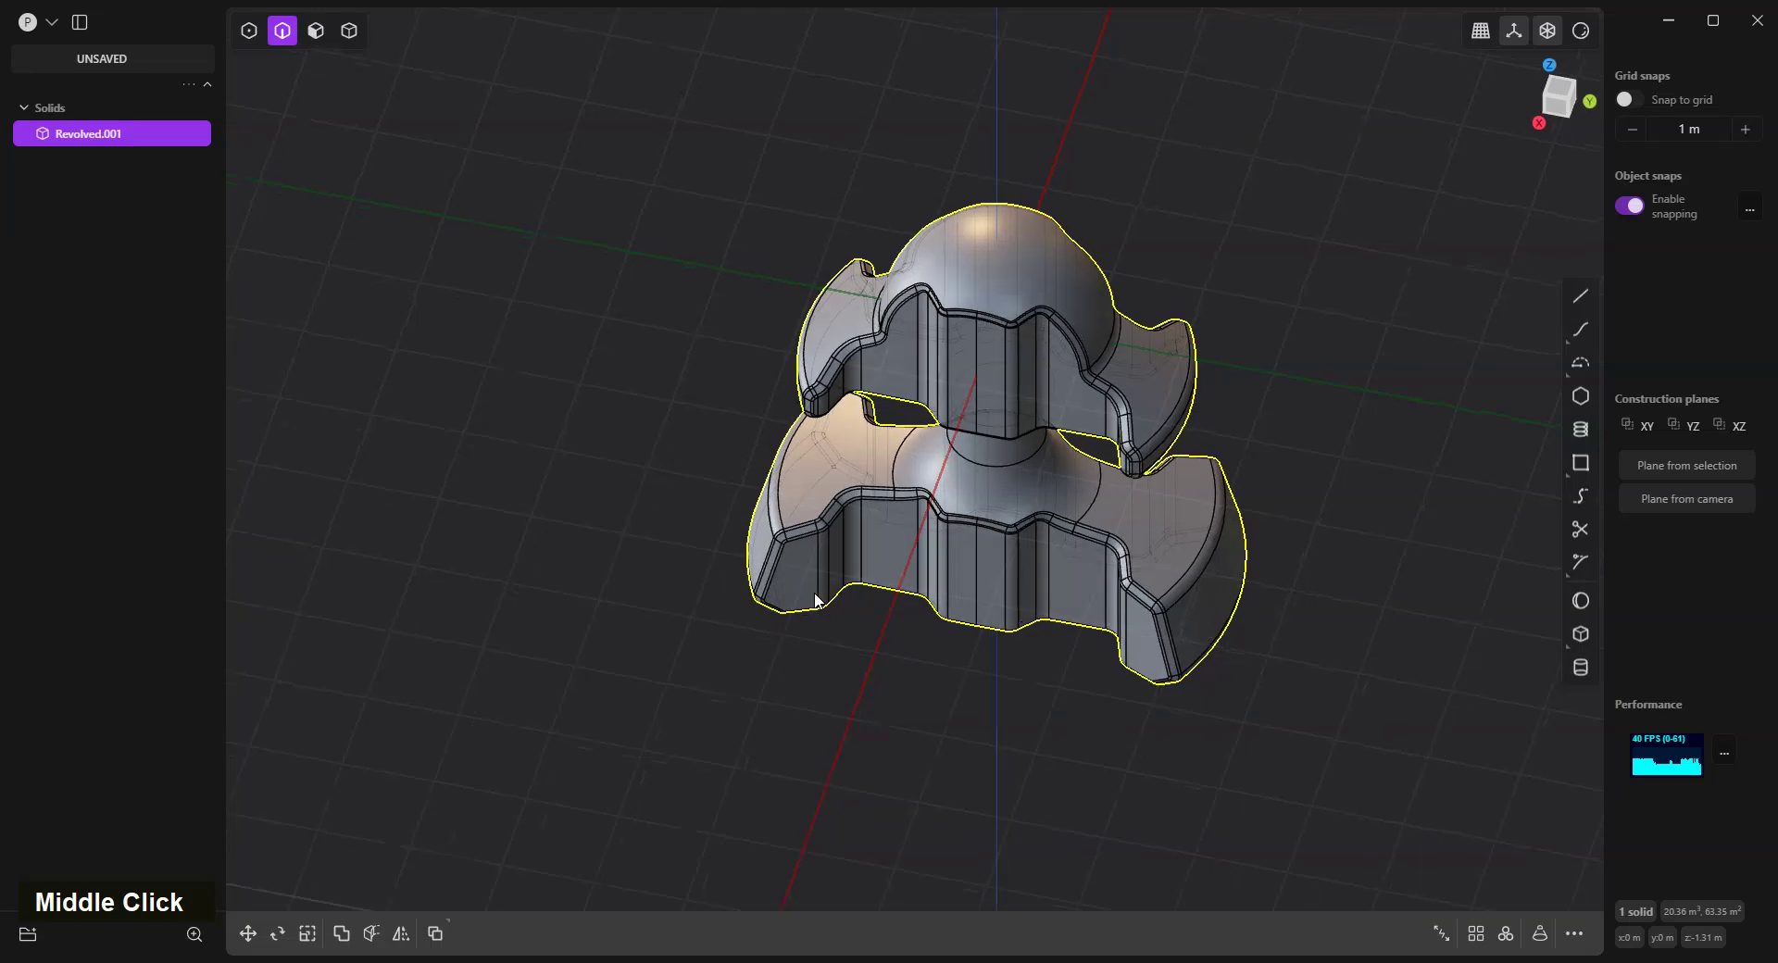
scroll(down, 3)
middle_click(1078, 538)
scroll(up, 3)
middle_click(943, 549)
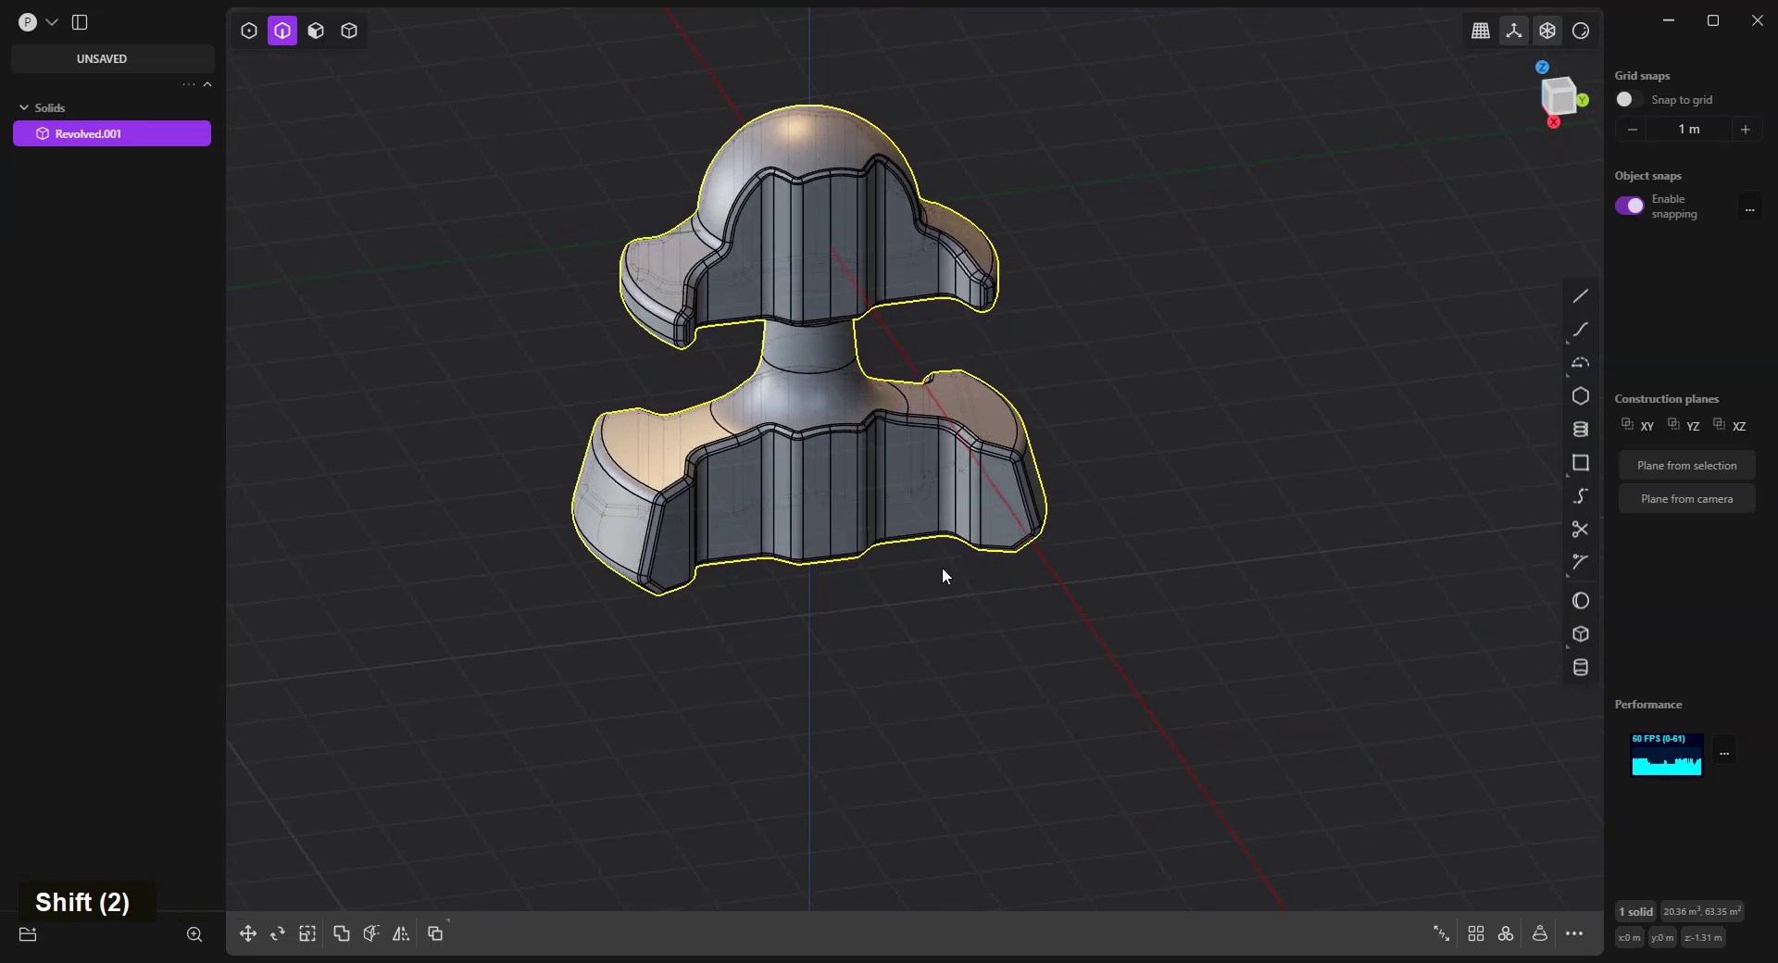
In the front view, rotate the solid 90° about Z so its notched profile faces front.
key(4)
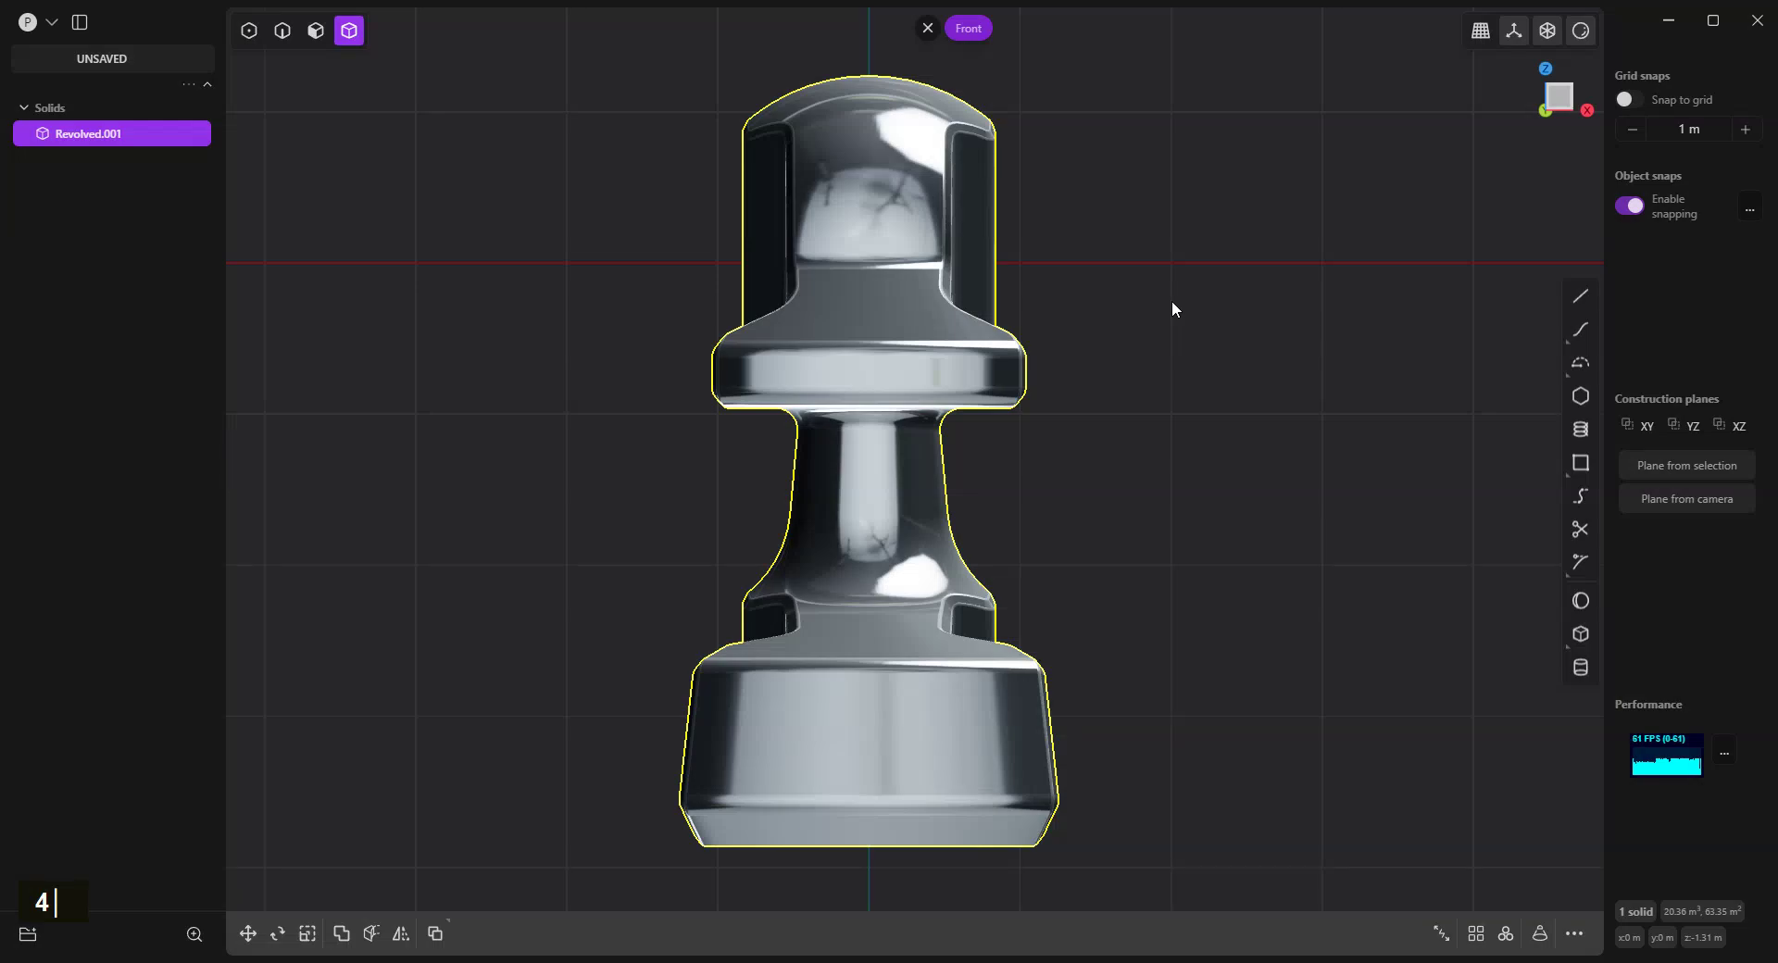
text(rz90)
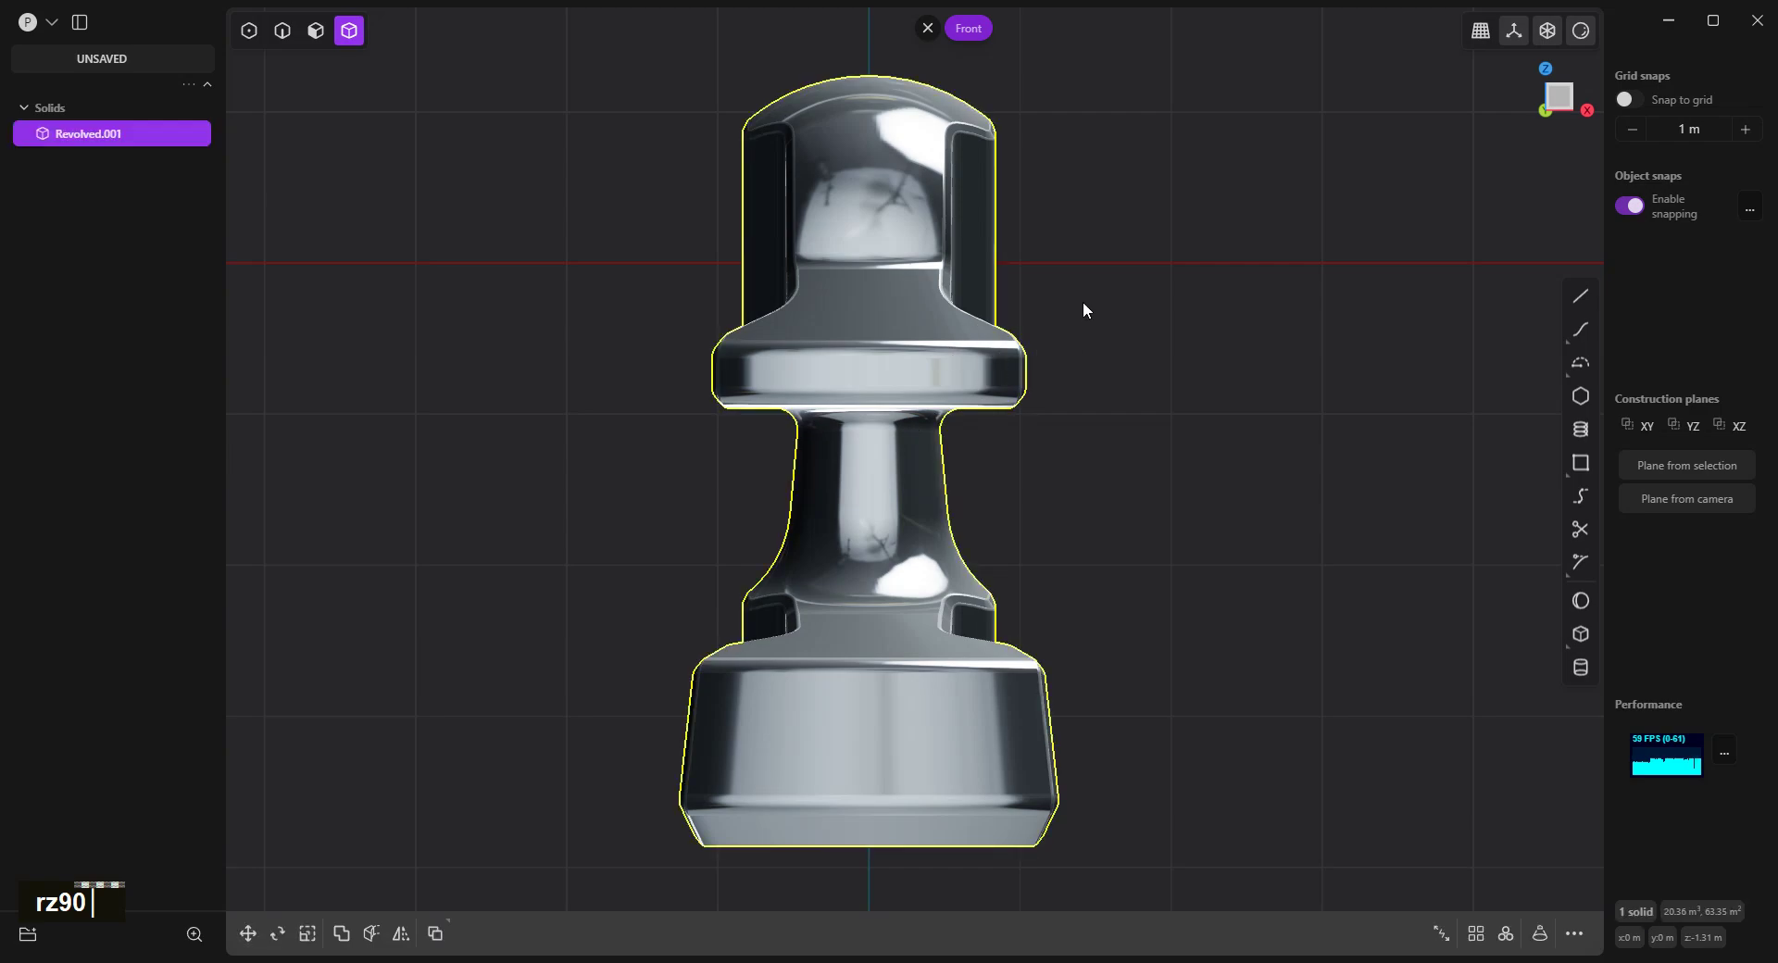
text(rz90)
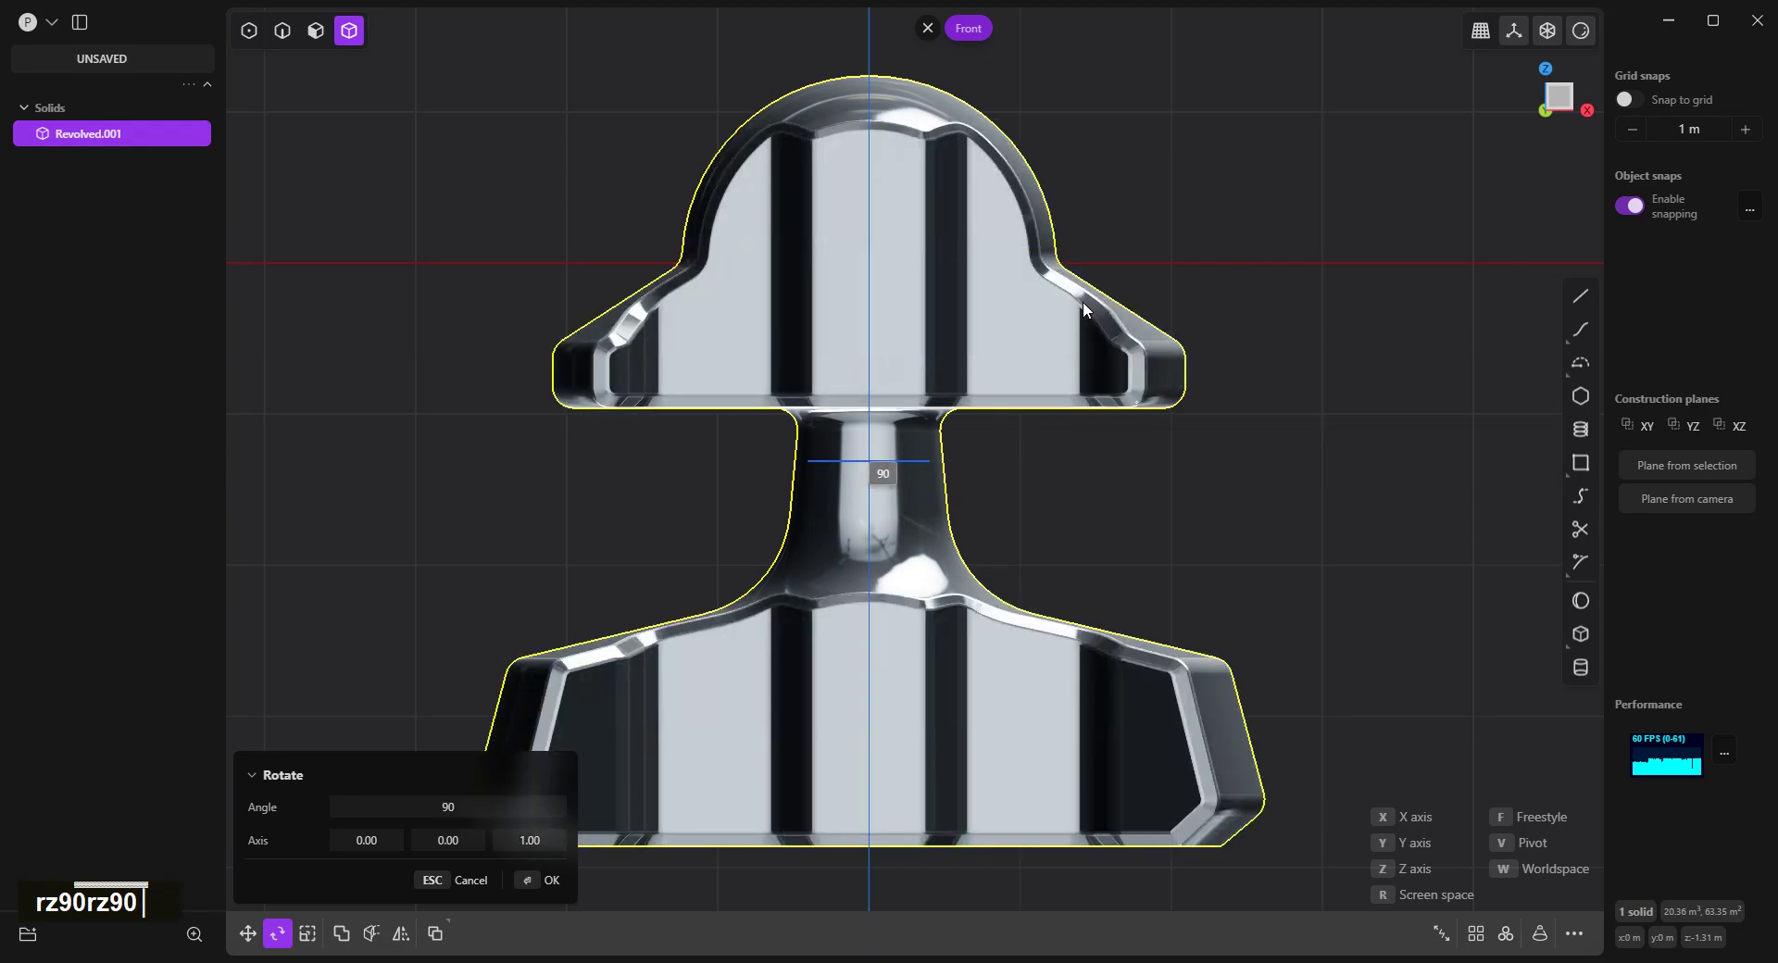
right_click(1259, 243)
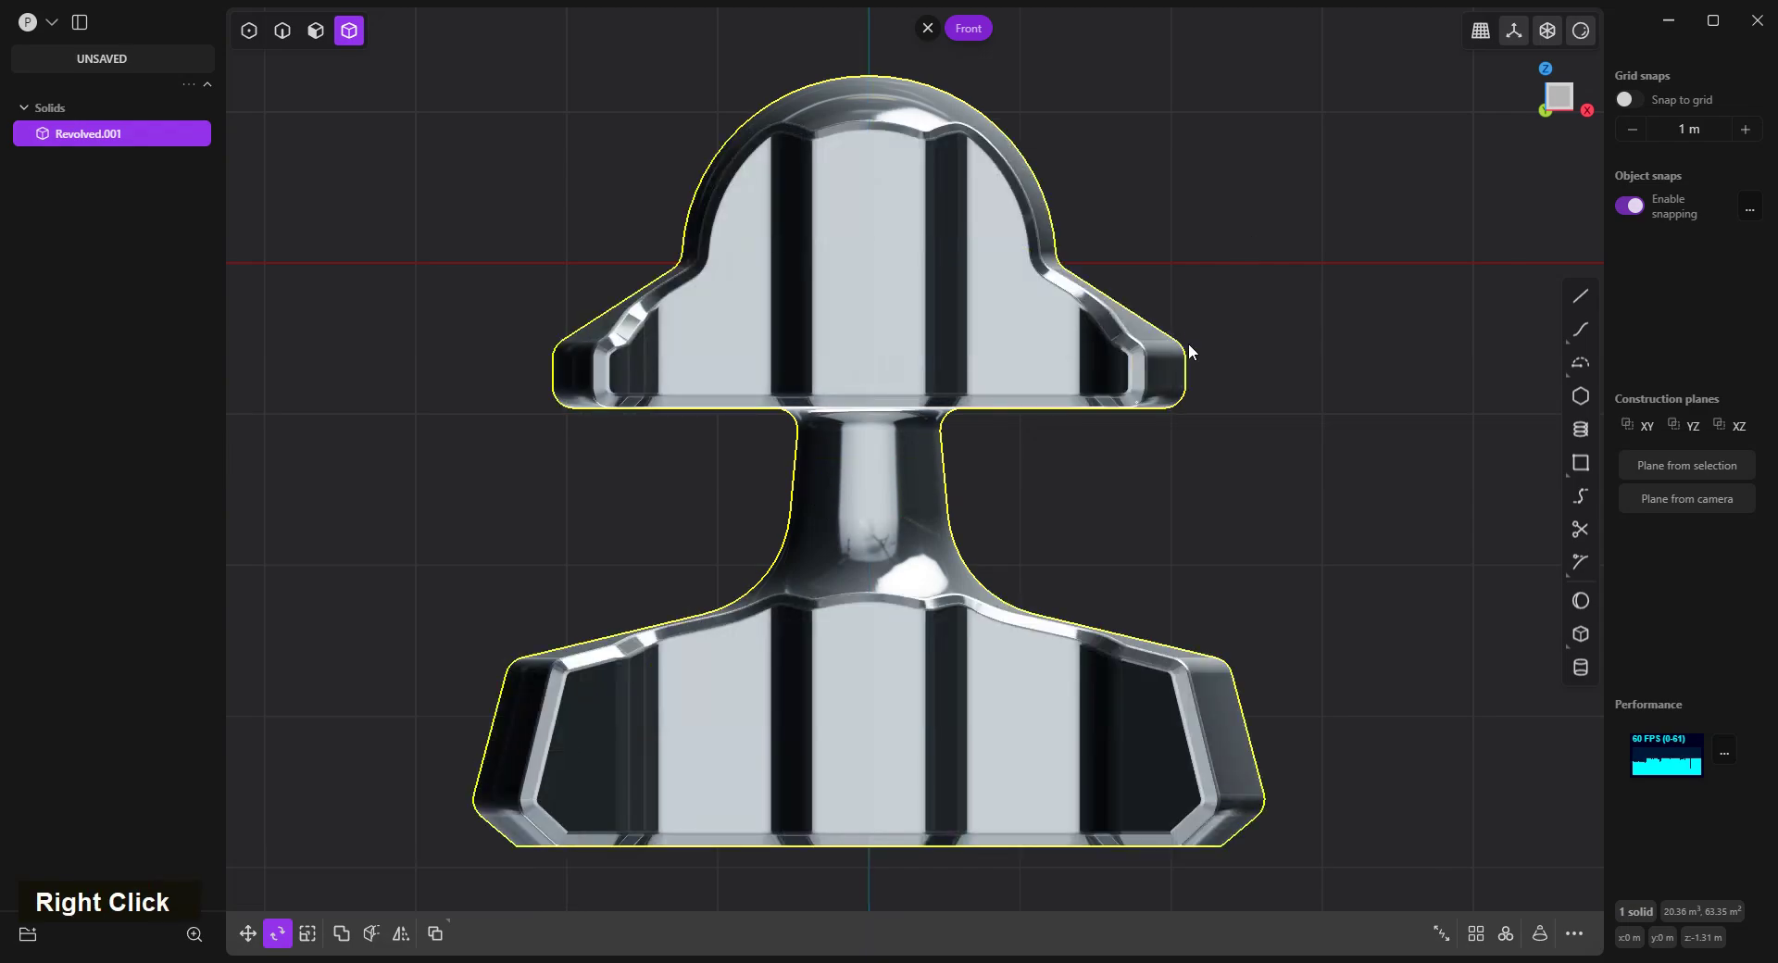
text(r)
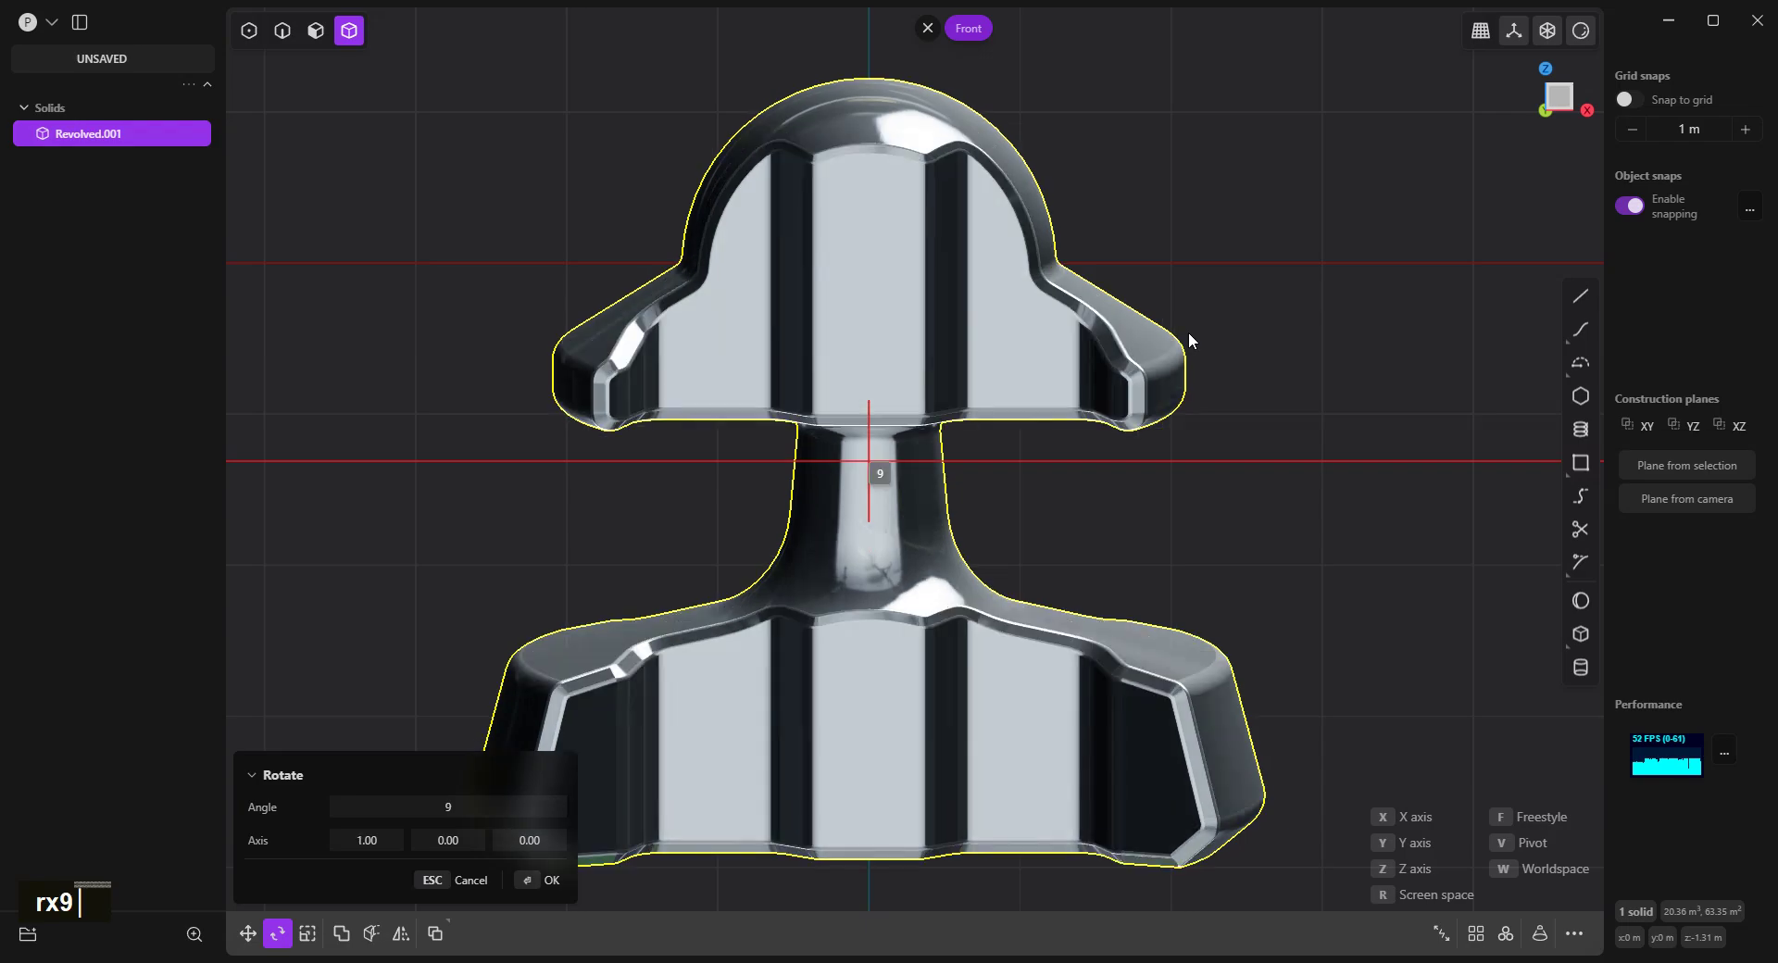
text(0)
right_click(1193, 338)
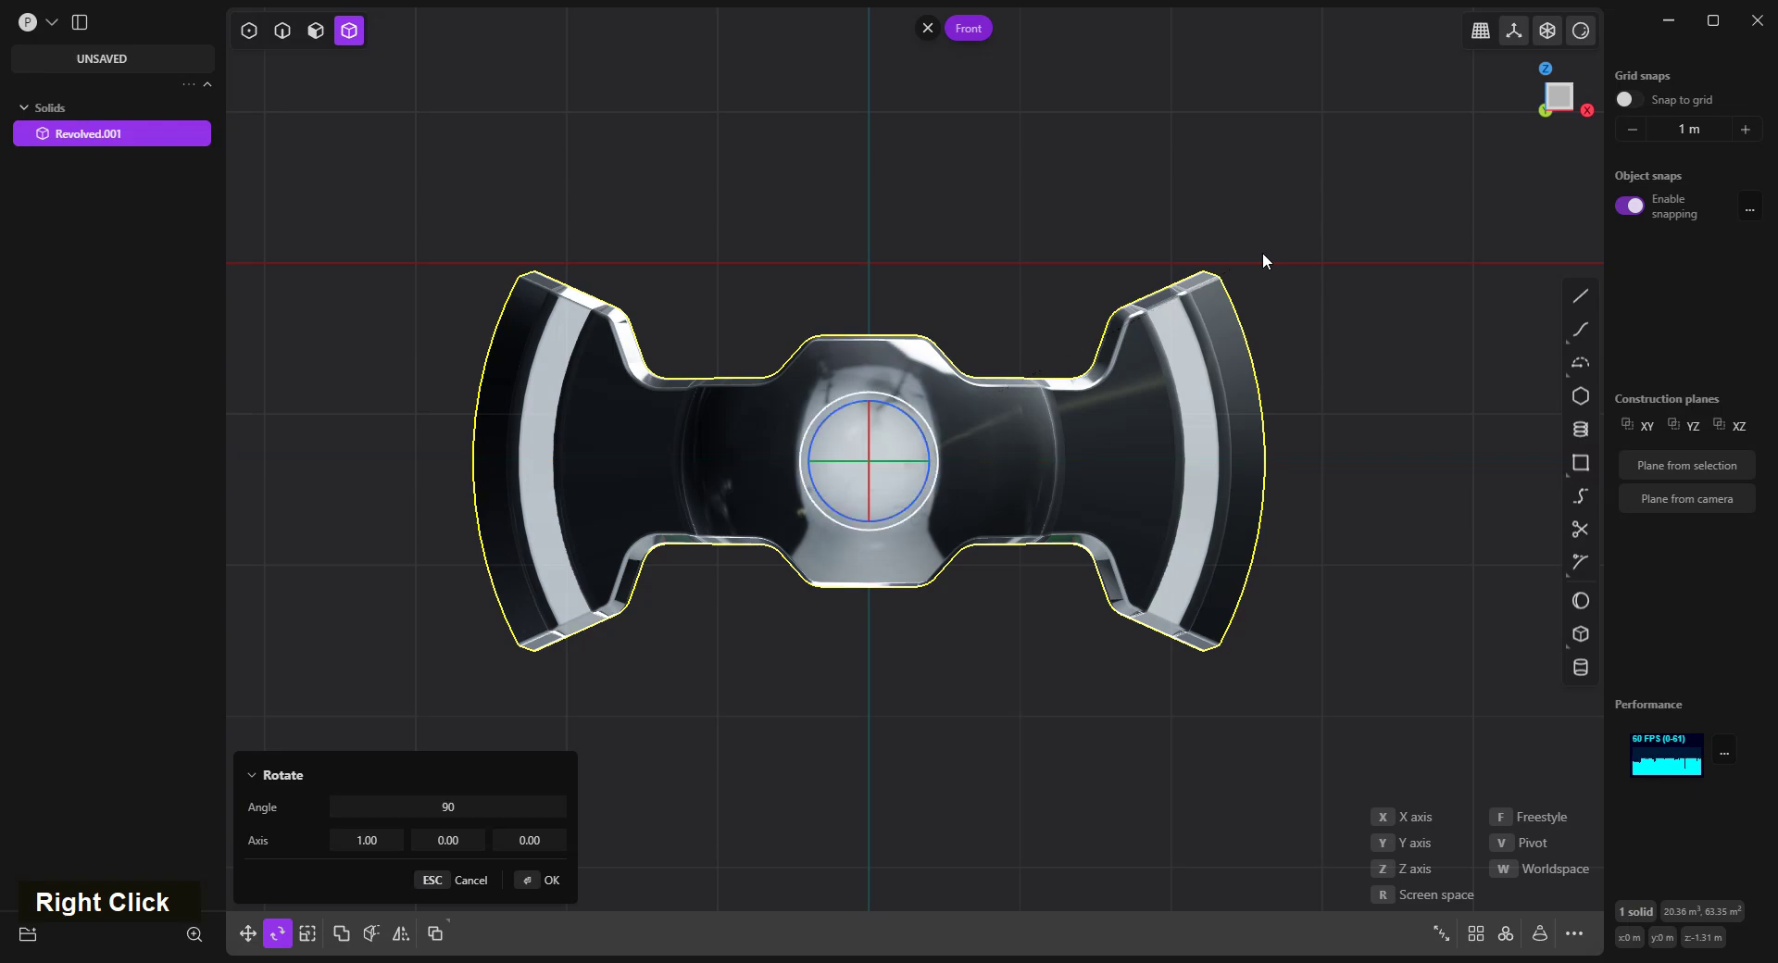
scroll(down, 3)
scroll(up, 3)
scroll(down, 3)
scroll(up, 3)
scroll(down, 3)
scroll(up, 3)
scroll(down, 3)
scroll(up, 3)
scroll(down, 3)
scroll(up, 3)
scroll(down, 3)
scroll(up, 3)
Draw half an elongated hexagon above the head and mirror it across the vertical axis.
key(a)
scroll(down, 3)
scroll(up, 3)
scroll(down, 3)
scroll(up, 3)
scroll(down, 3)
scroll(up, 3)
scroll(down, 3)
scroll(up, 3)
scroll(down, 3)
scroll(up, 3)
scroll(down, 3)
scroll(up, 3)
scroll(down, 3)
scroll(up, 3)
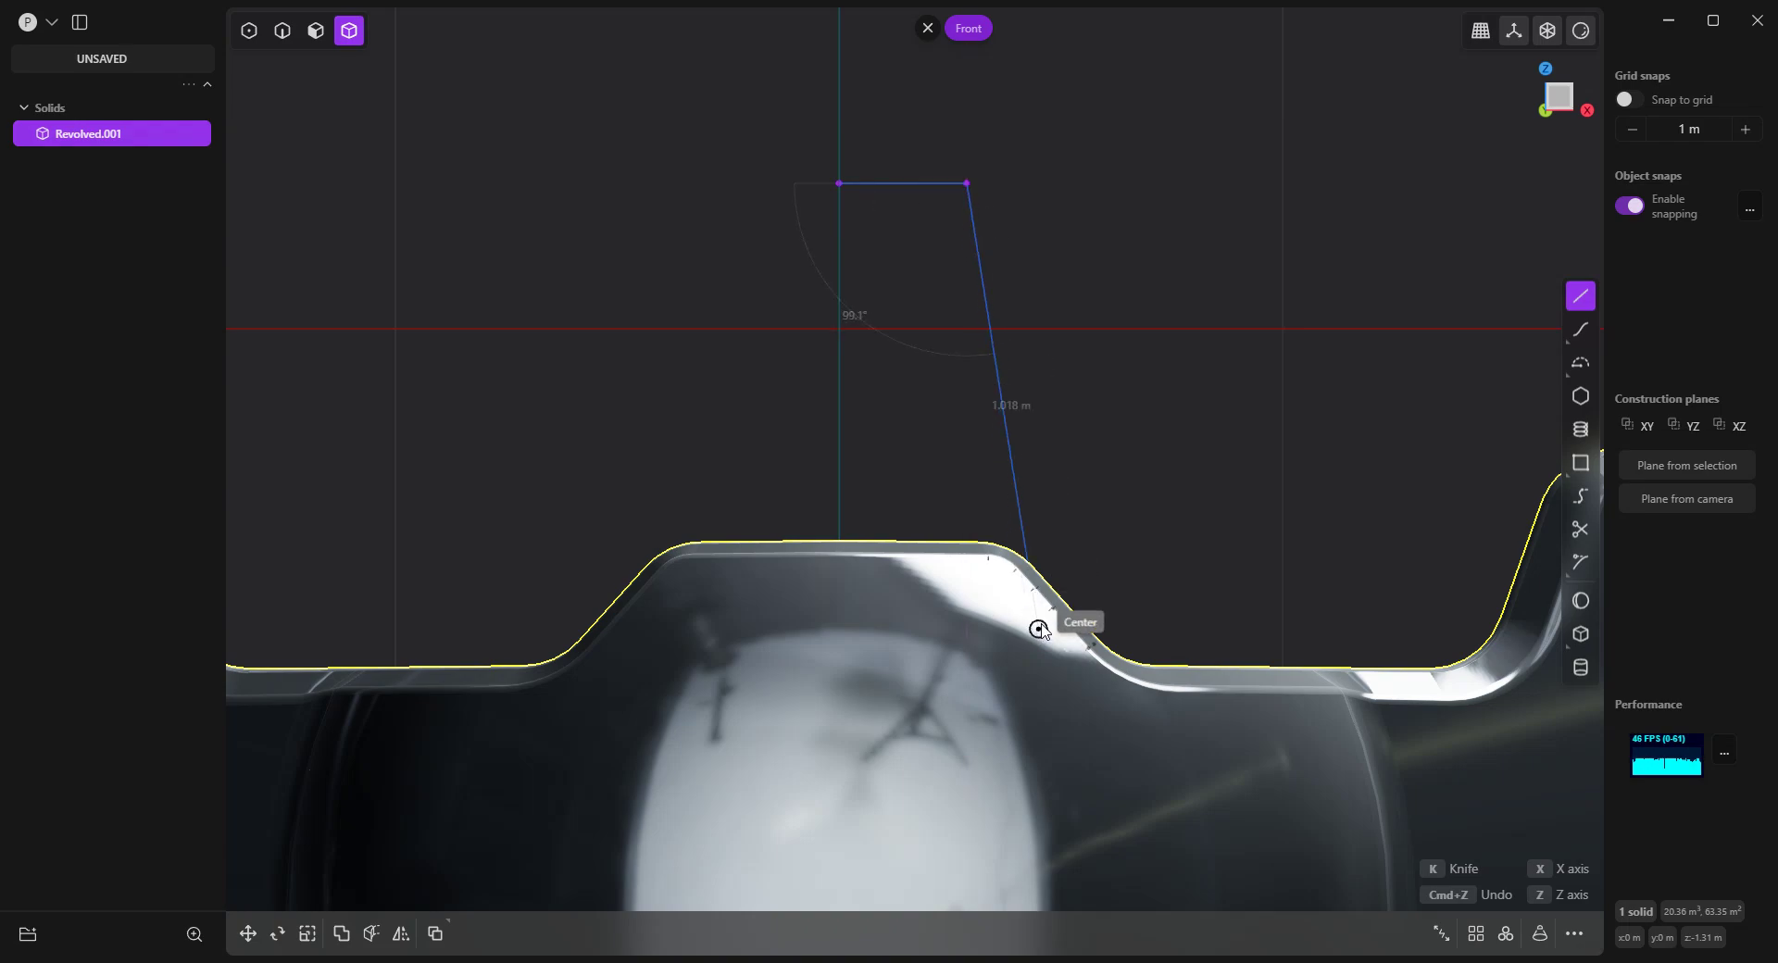
scroll(up, 3)
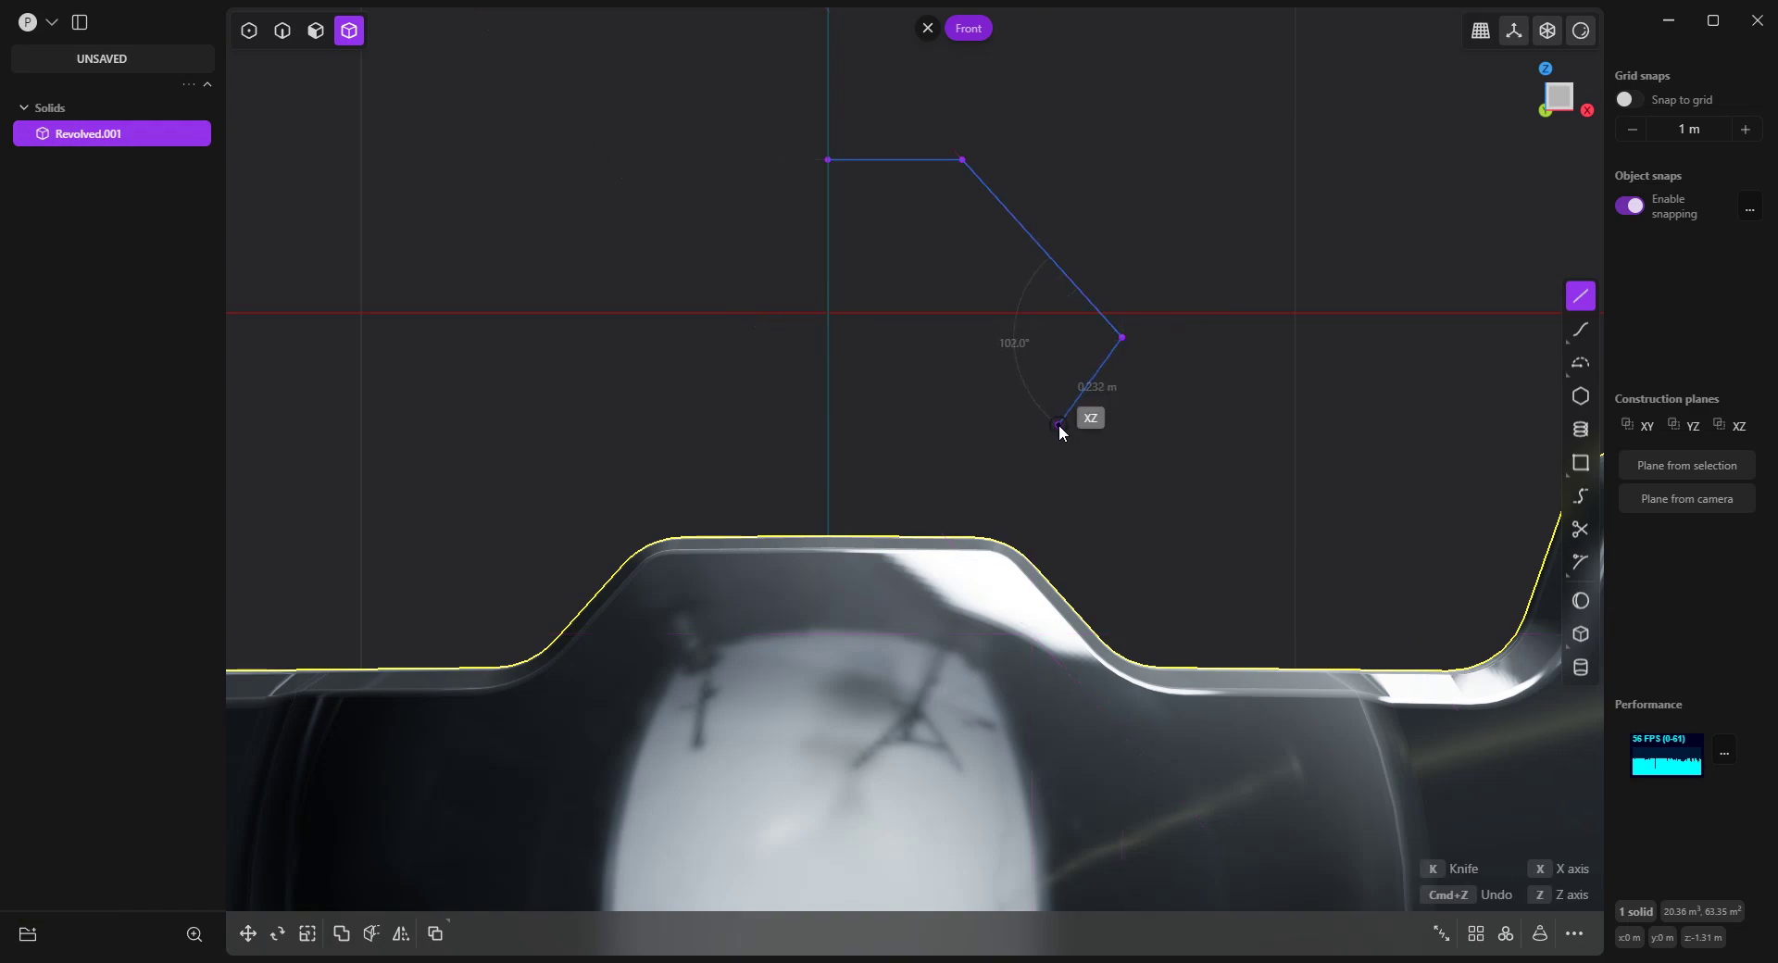
right_click(729, 428)
key(alt+x)
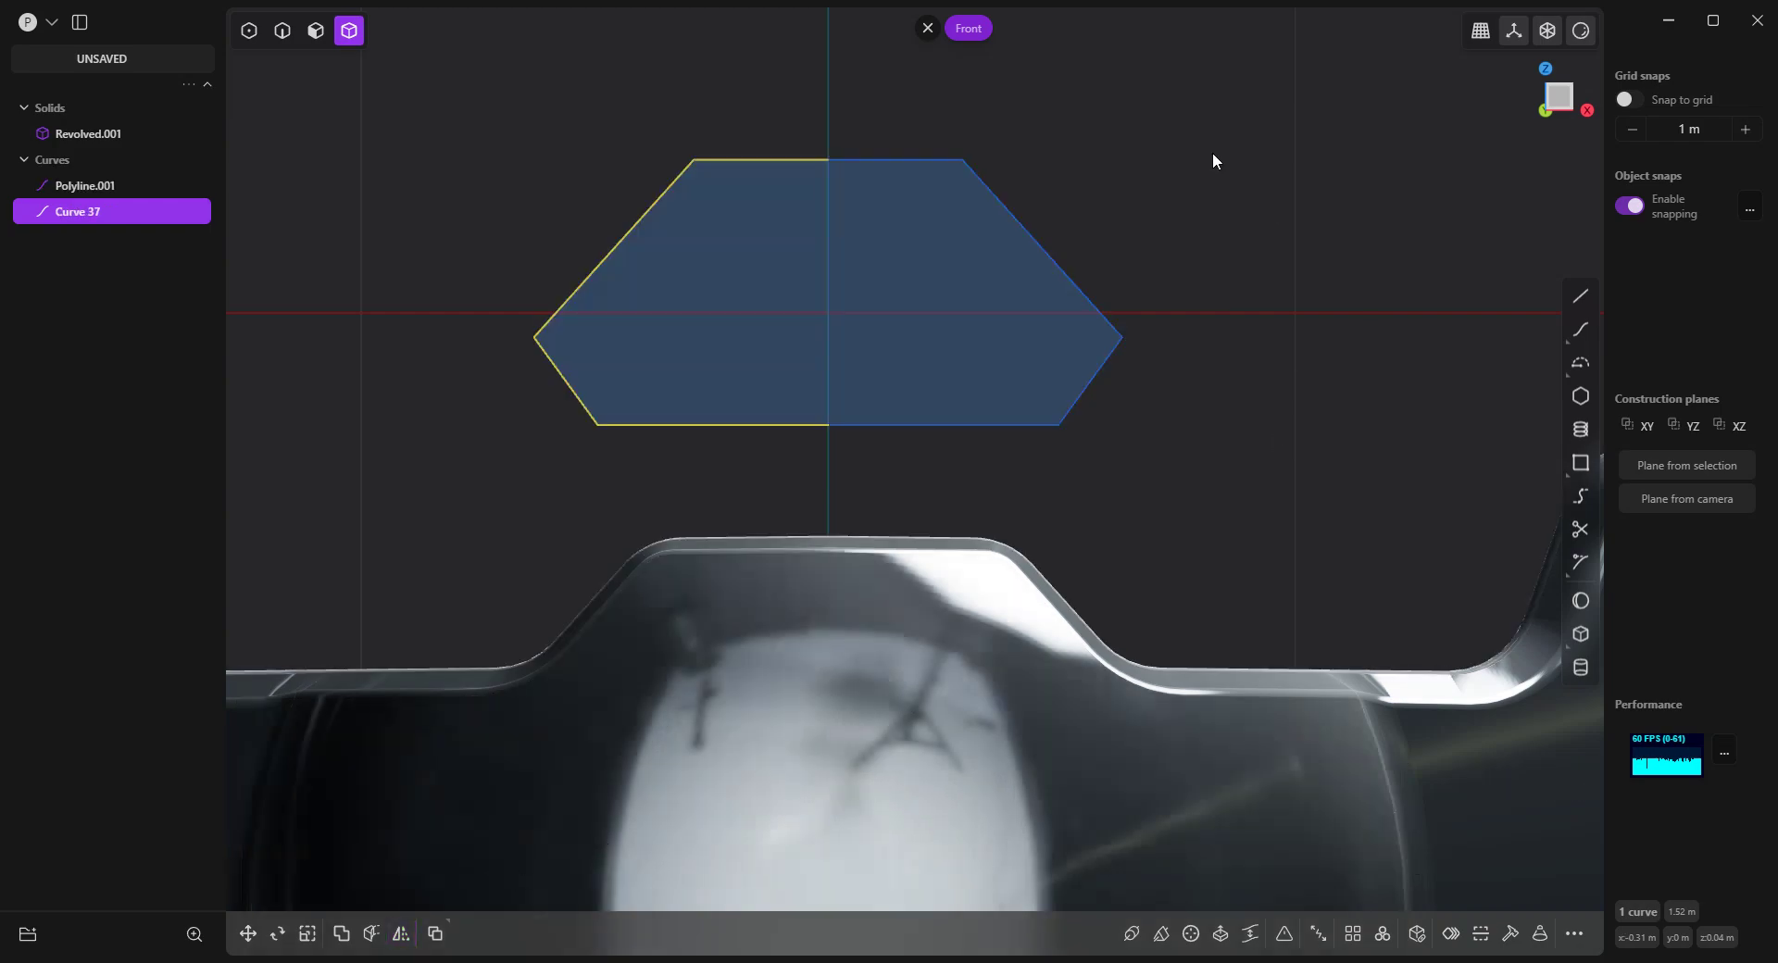
Join the two hexagon halves into one curve and round its corners.
right_click(1196, 186)
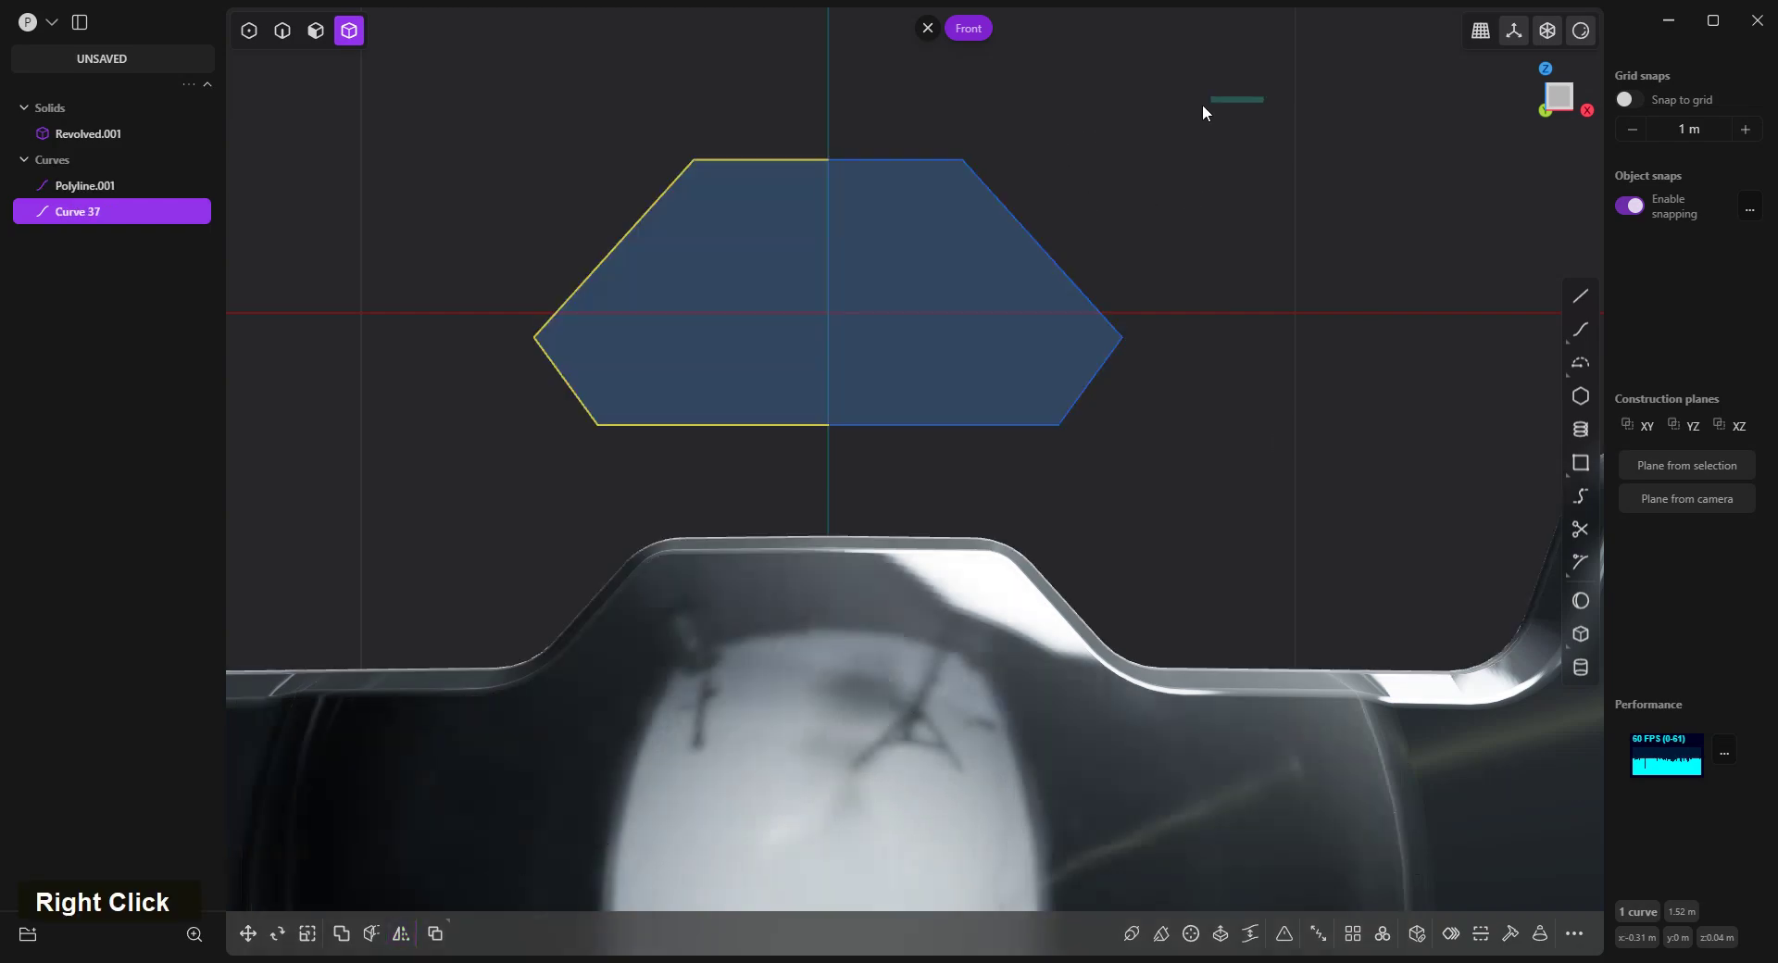
text(2)
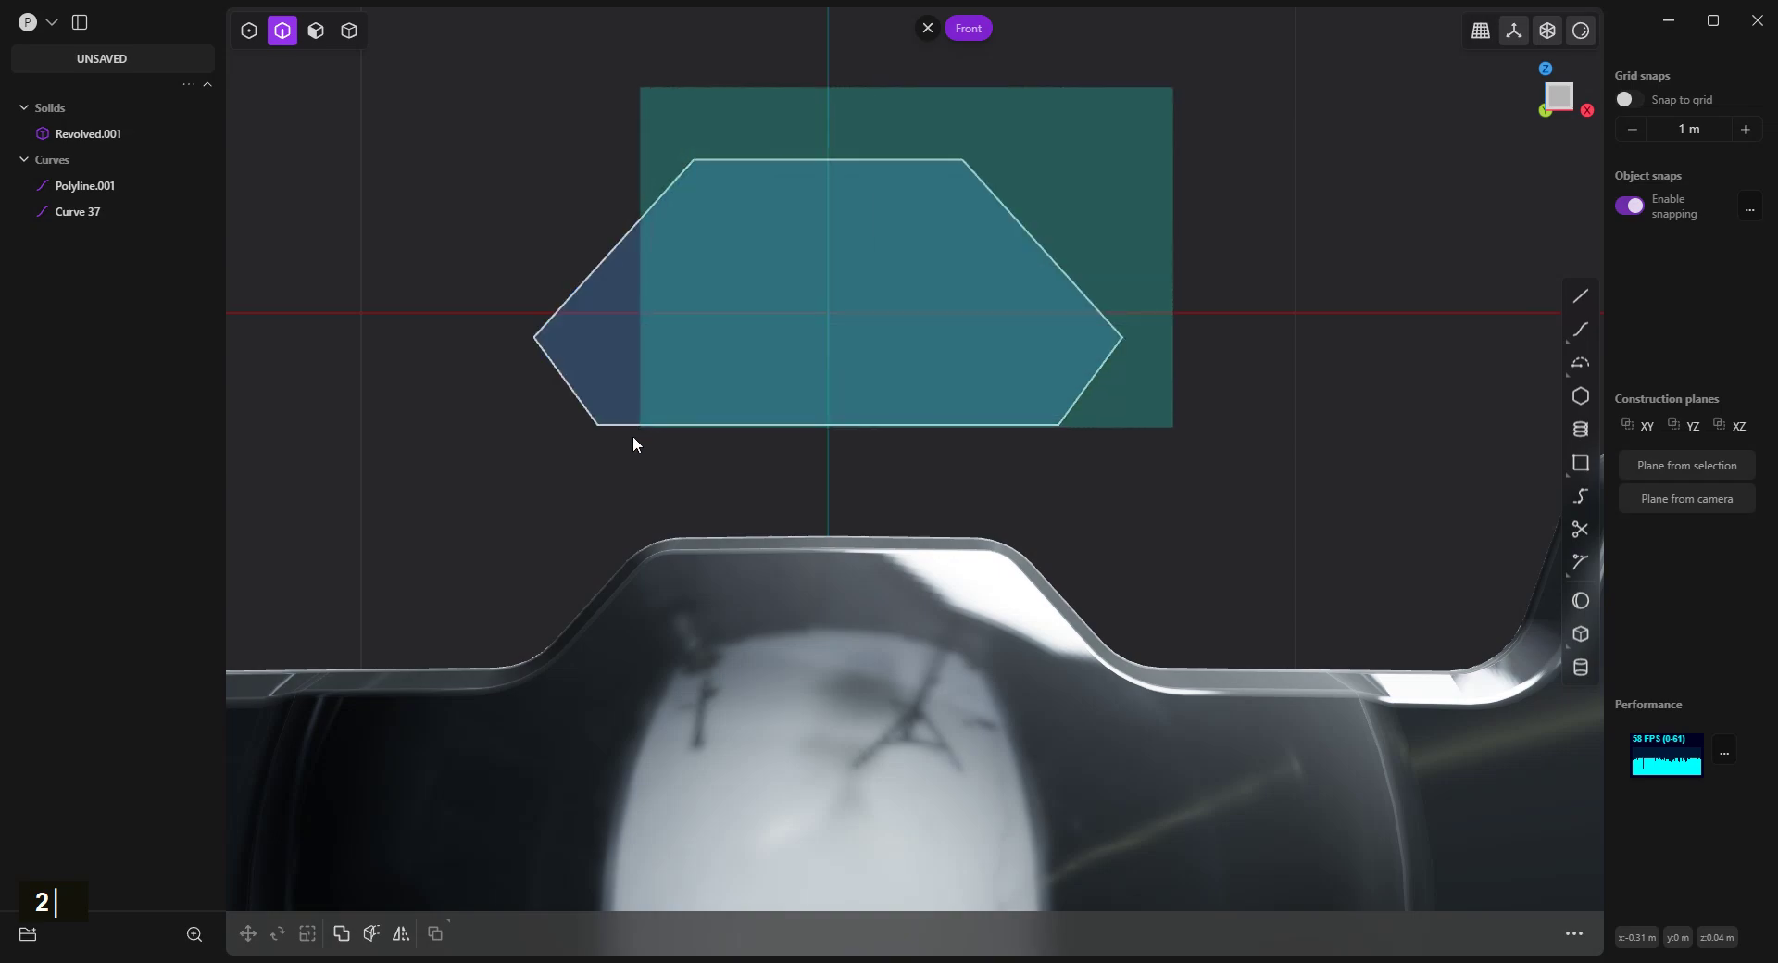
text(j)
scroll(down, 3)
scroll(up, 3)
scroll(down, 3)
scroll(up, 3)
text(2jg)
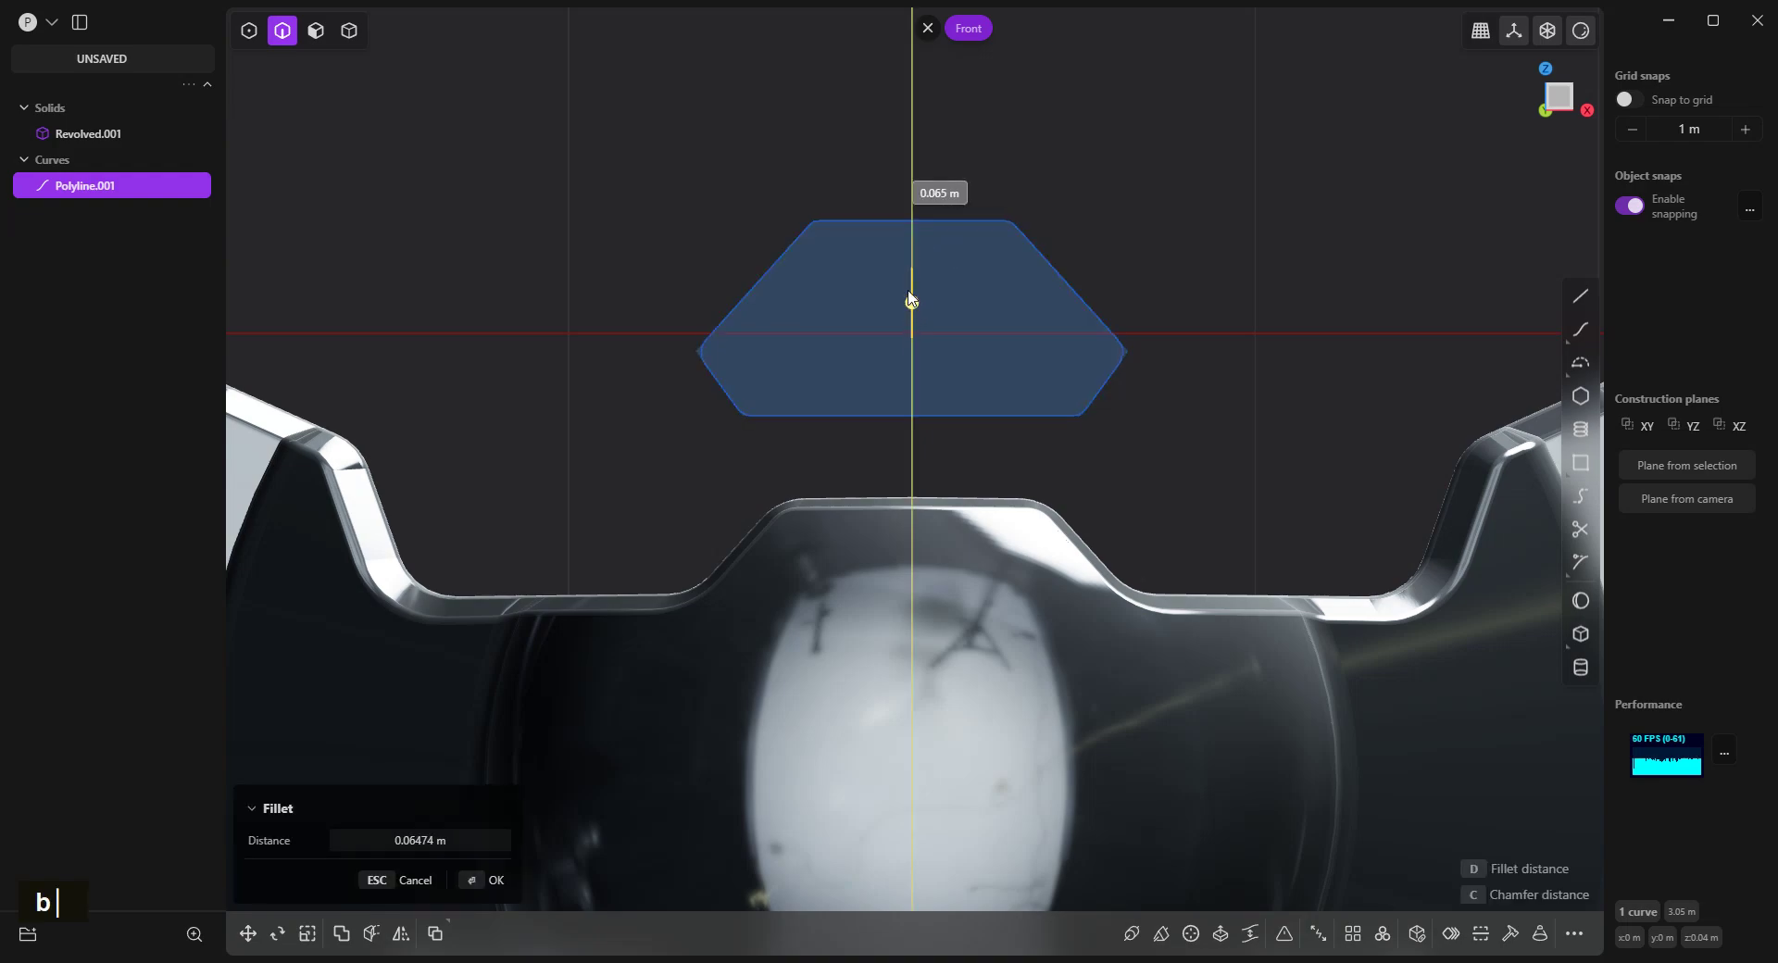
right_click(1132, 227)
Move the rounded hexagon outline down over the solid's head.
text(g)
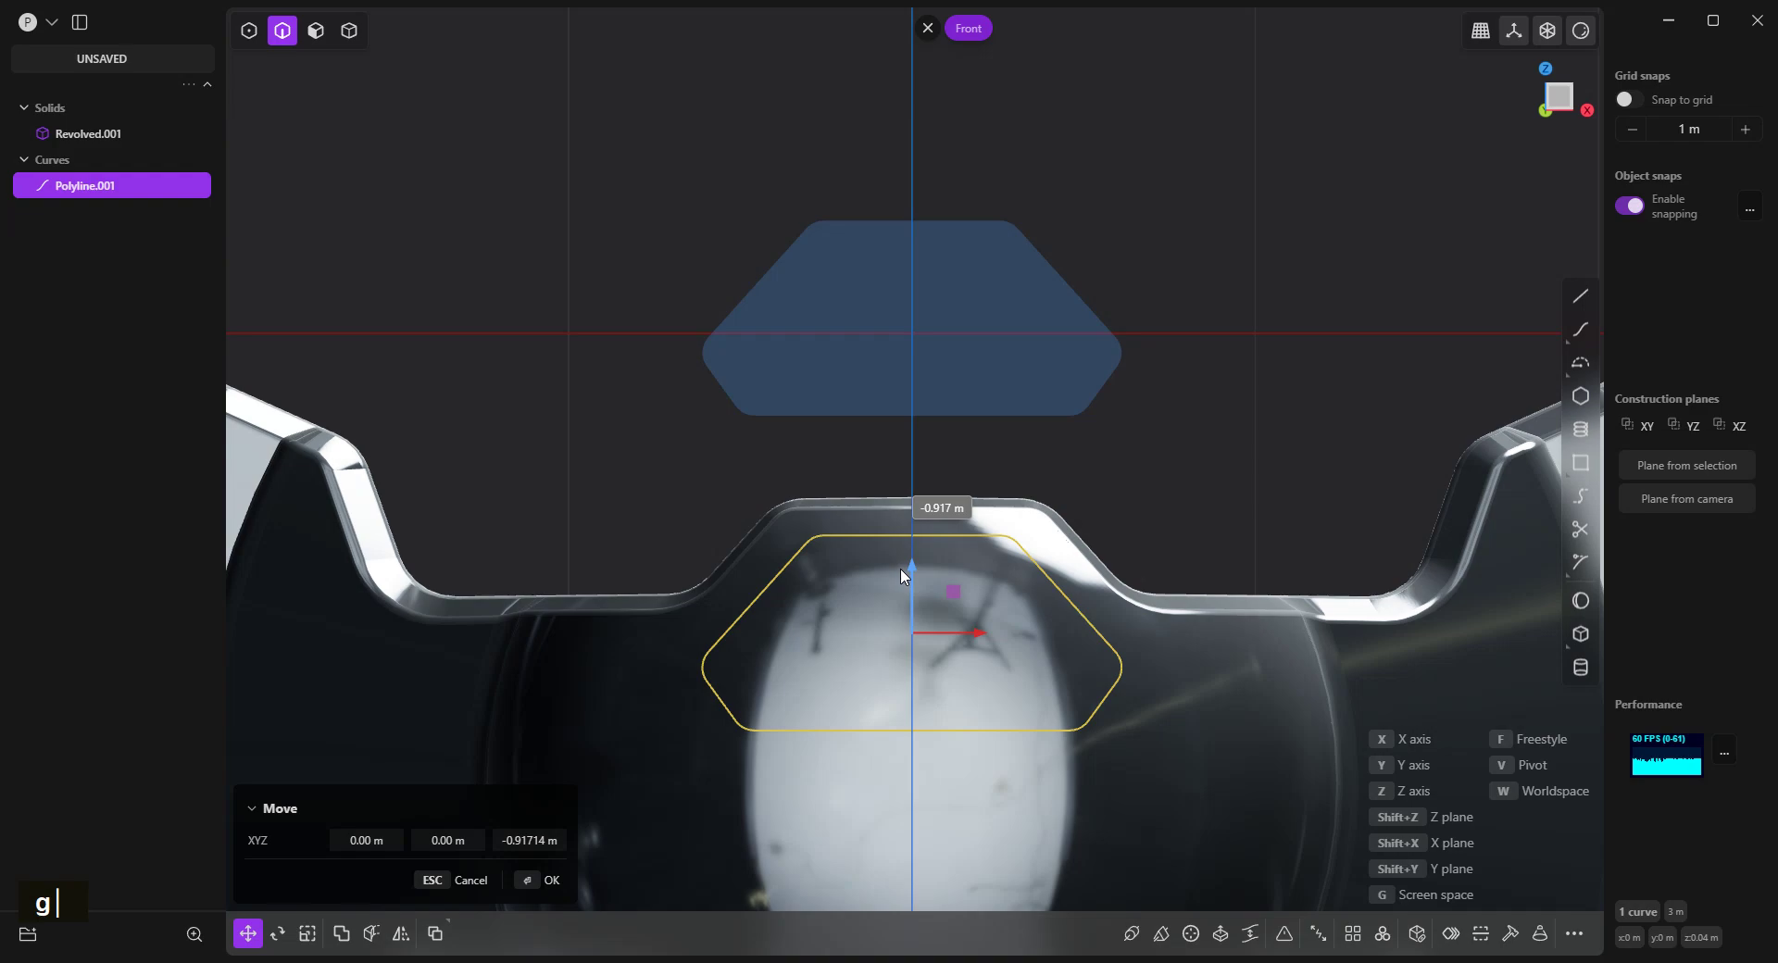
Confirm the rounded hexagon placed over the head and centre the view on it.
right_click(1161, 428)
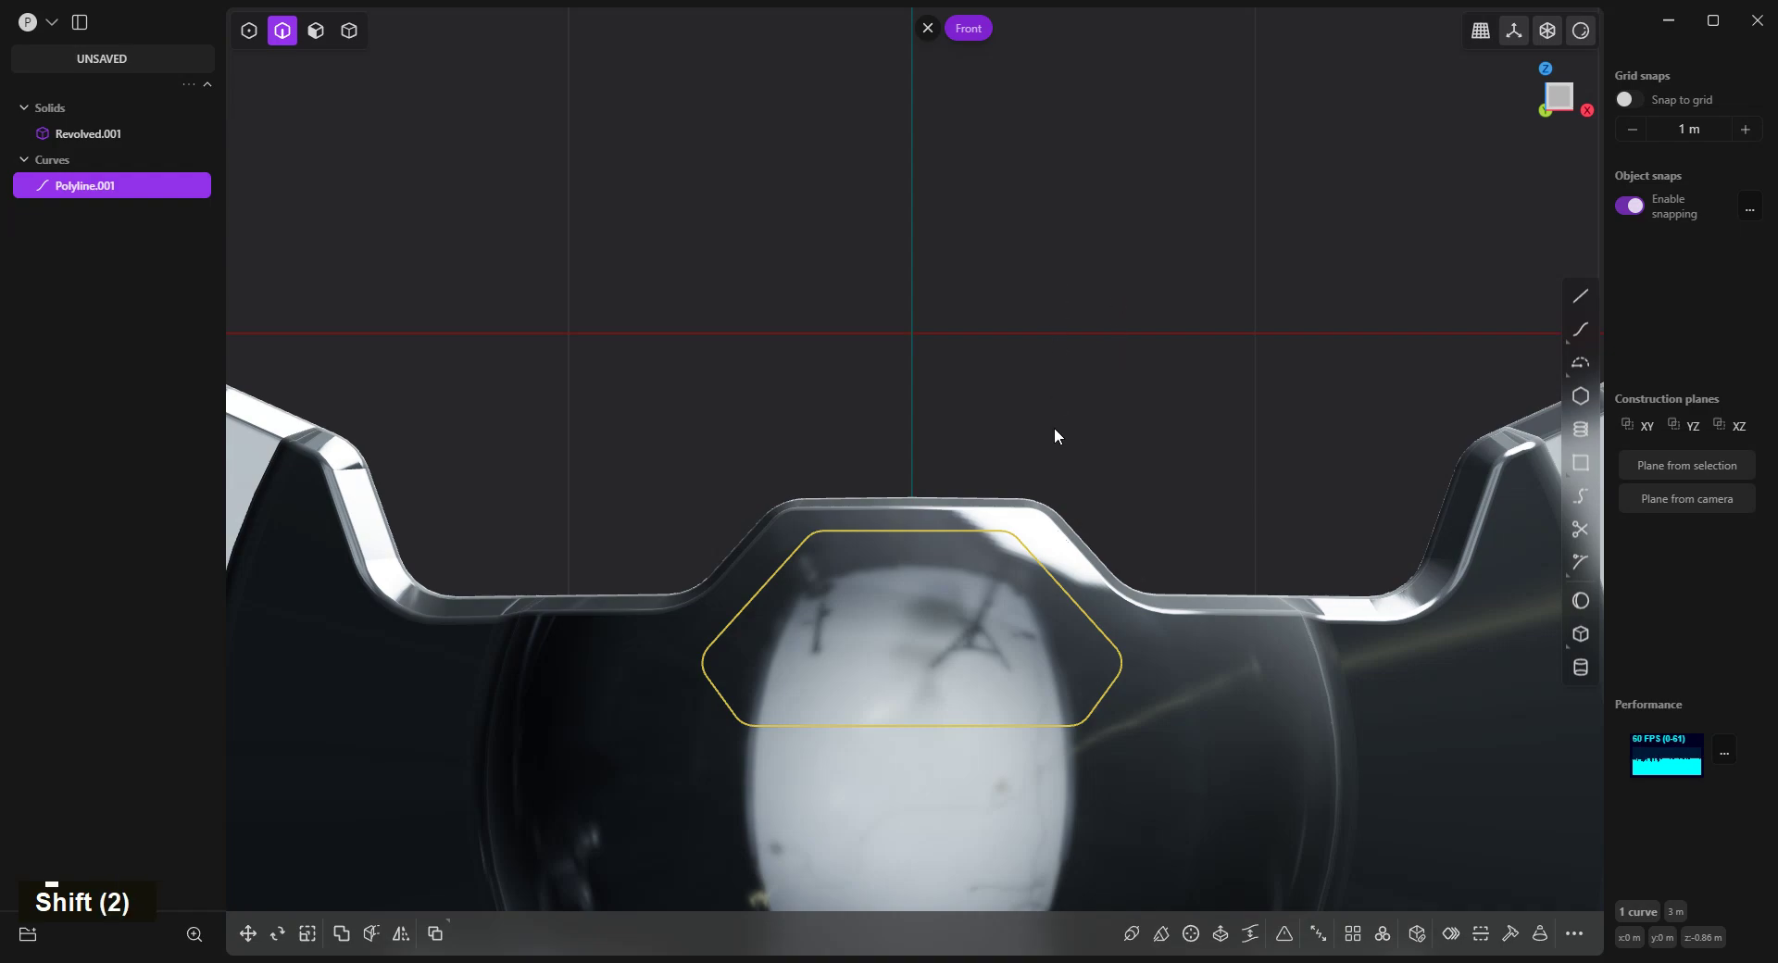
right_click(1062, 439)
scroll(up, 3)
middle_click(1079, 509)
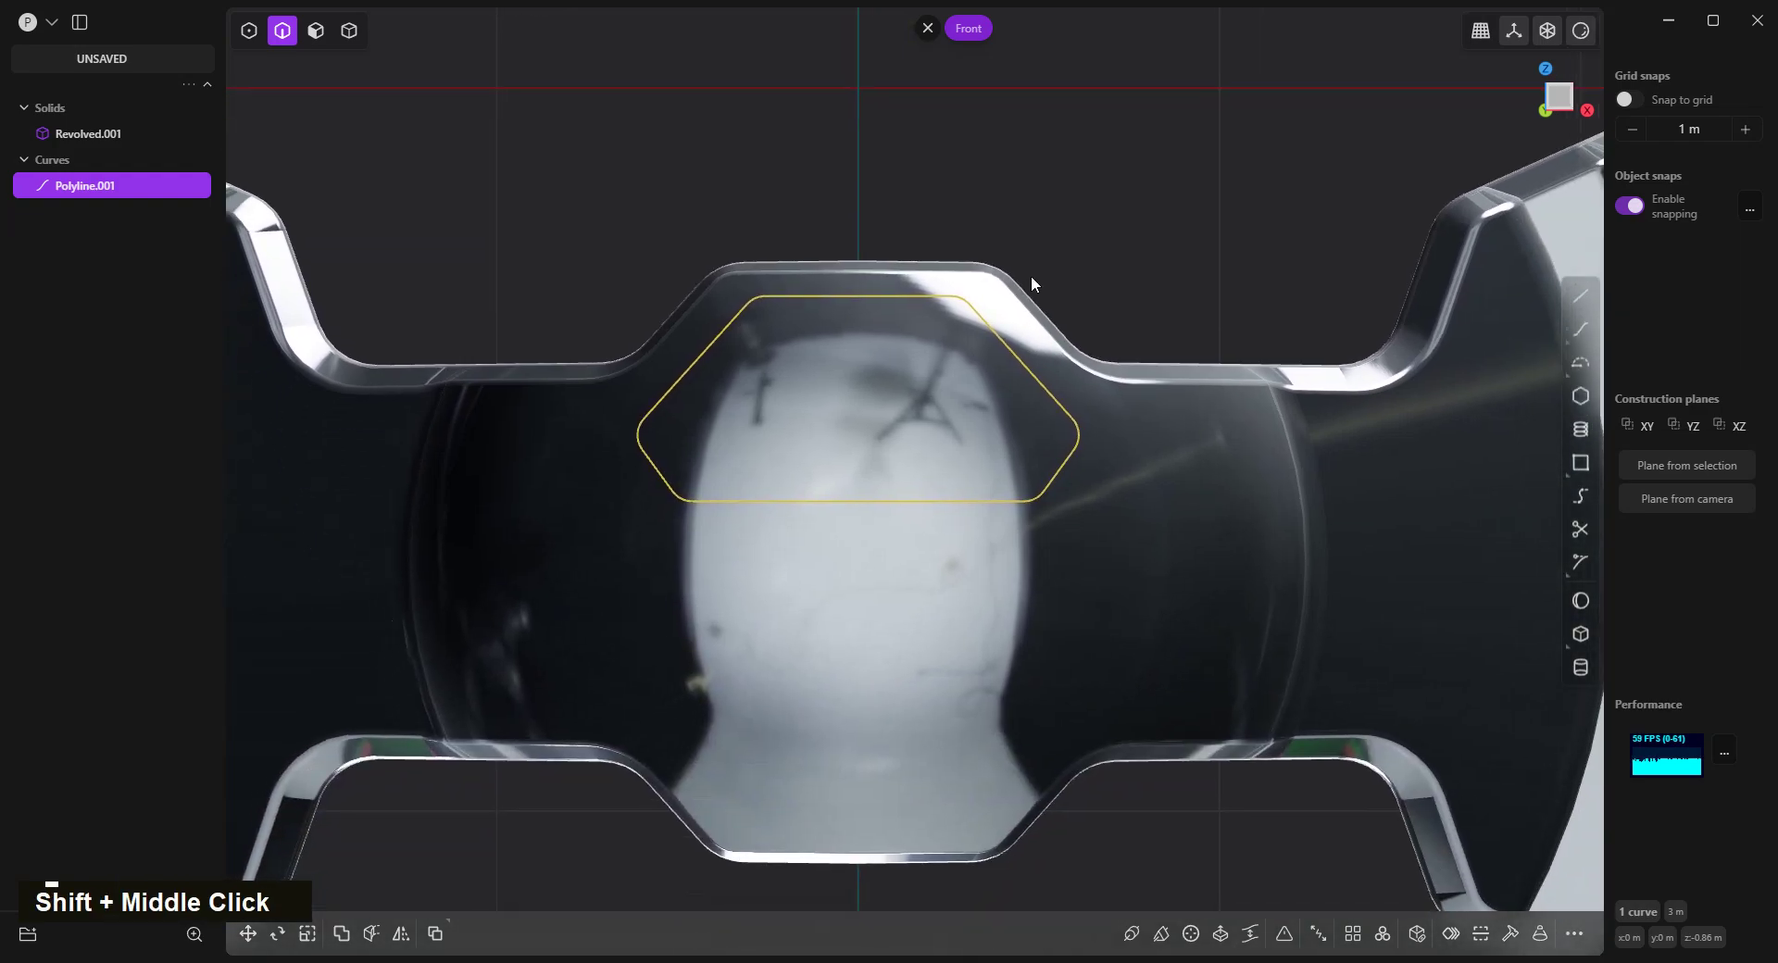
scroll(up, 3)
scroll(down, 3)
scroll(up, 3)
scroll(down, 3)
scroll(up, 3)
Cut the revolved solid with the hexagon polyline, splitting off a separate hexagonal piece.
key(4)
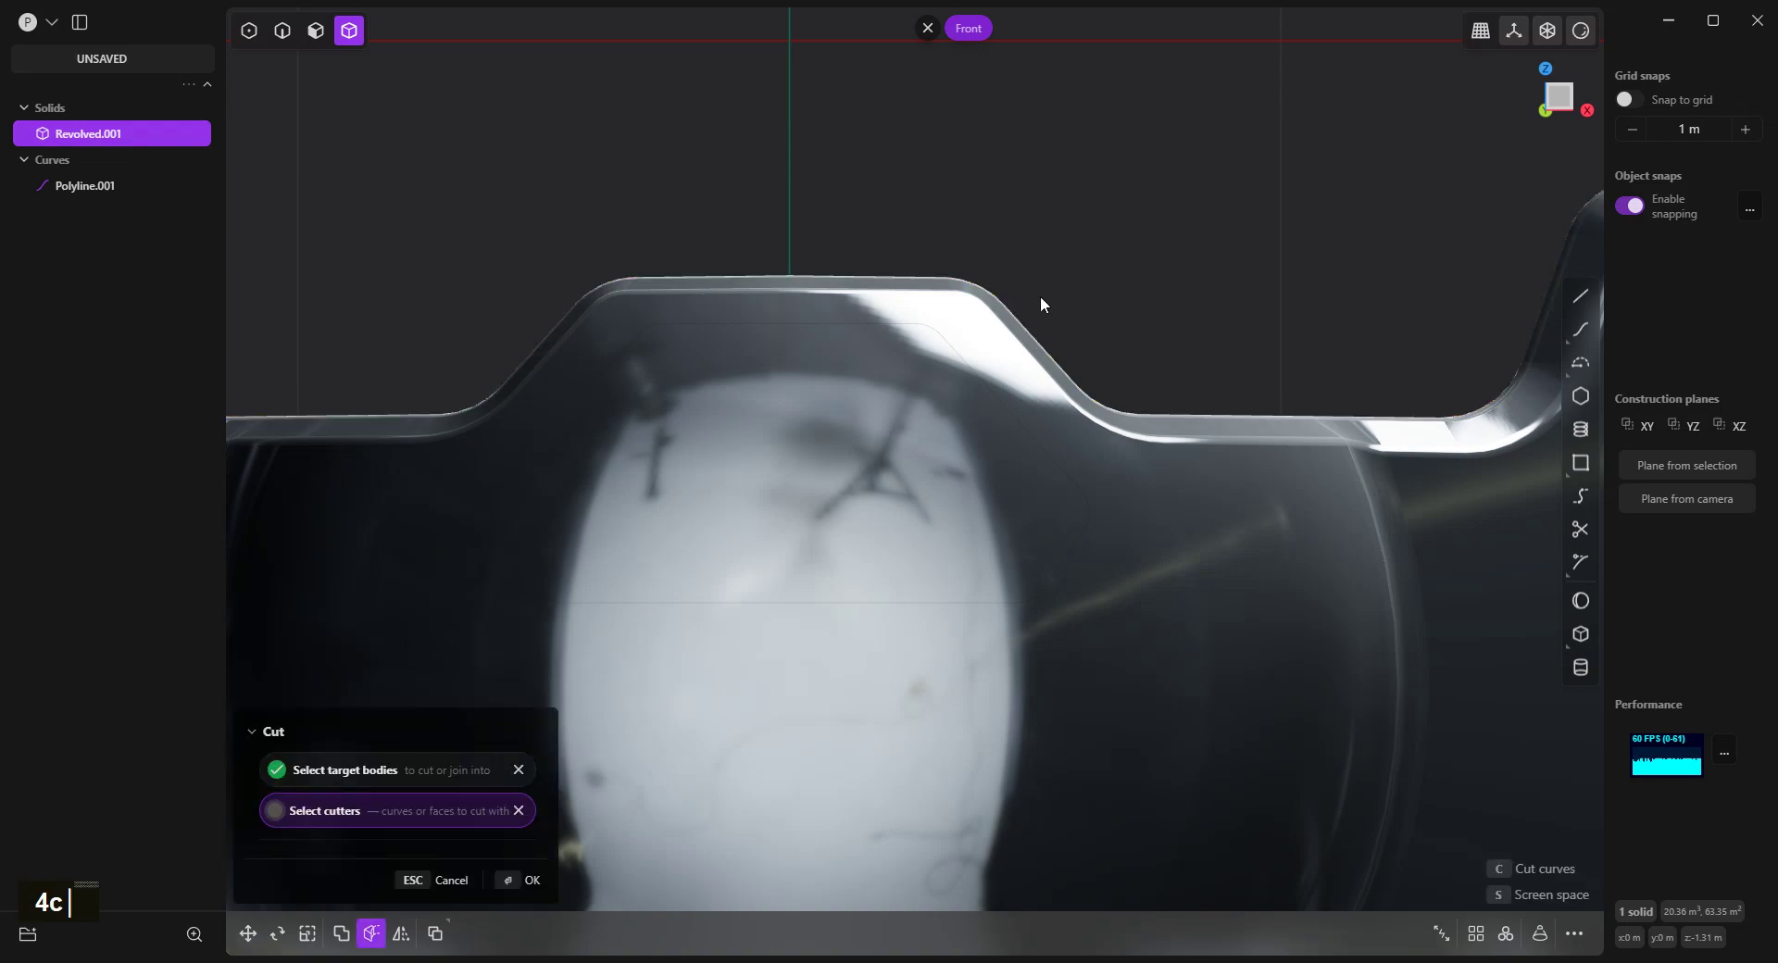
text(4c)
right_click(1065, 310)
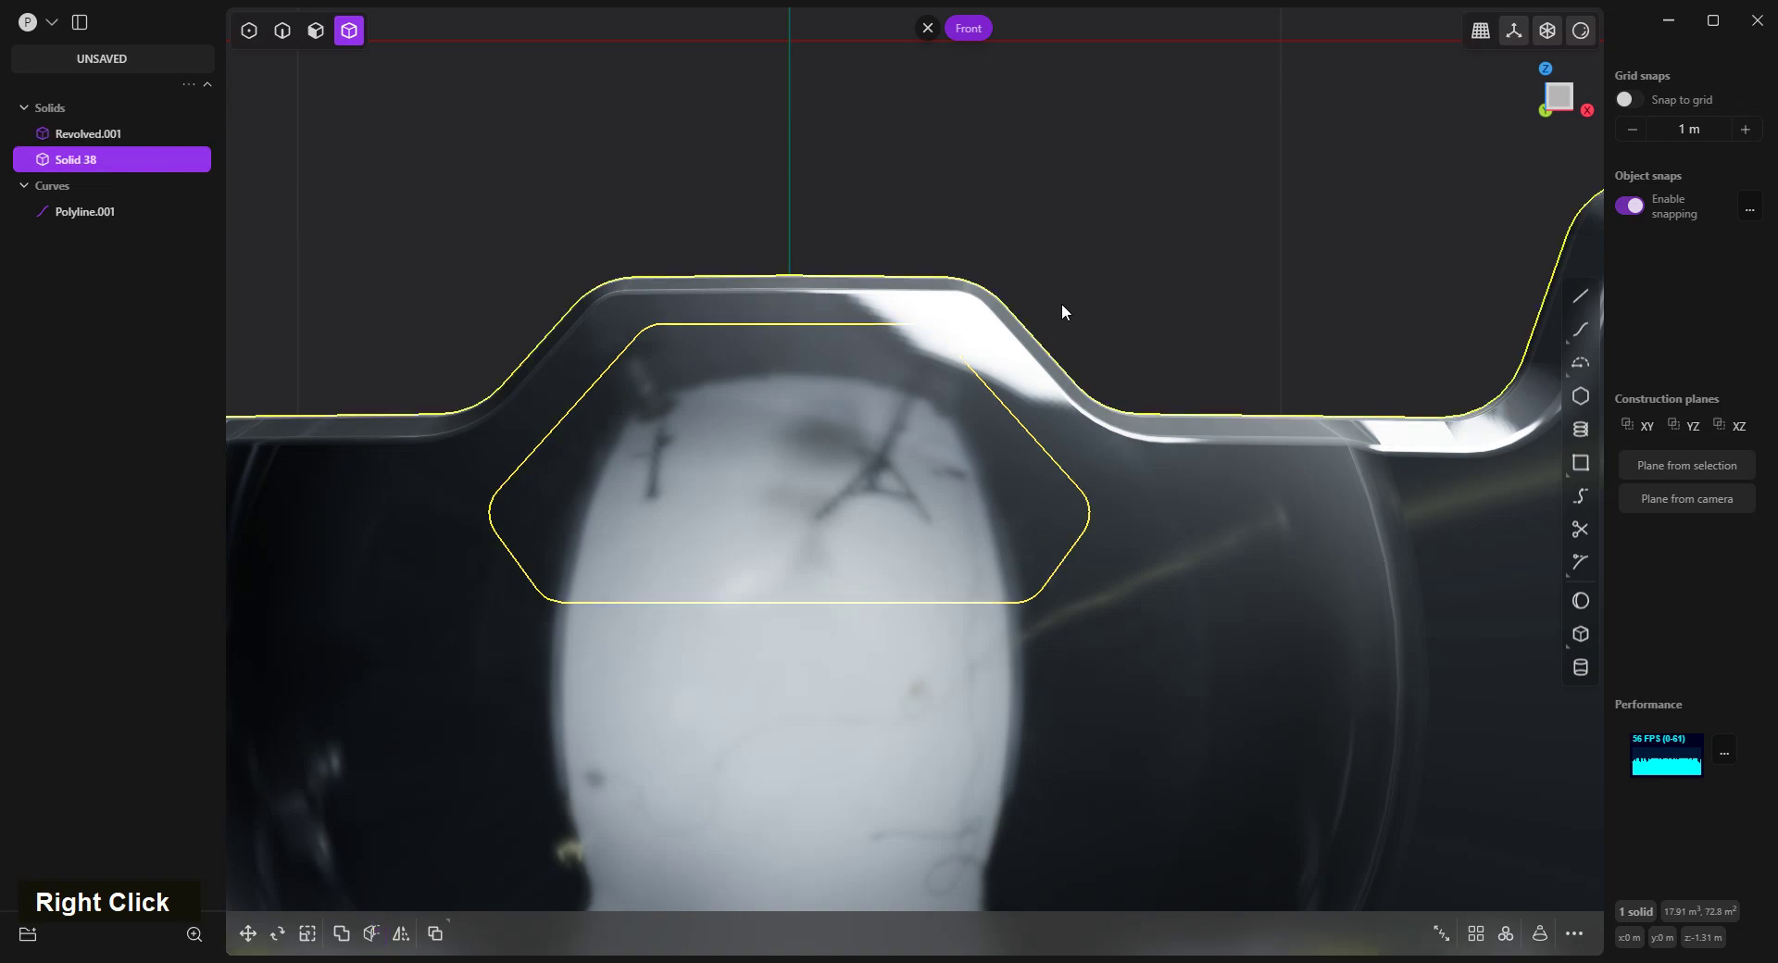
scroll(down, 3)
scroll(up, 3)
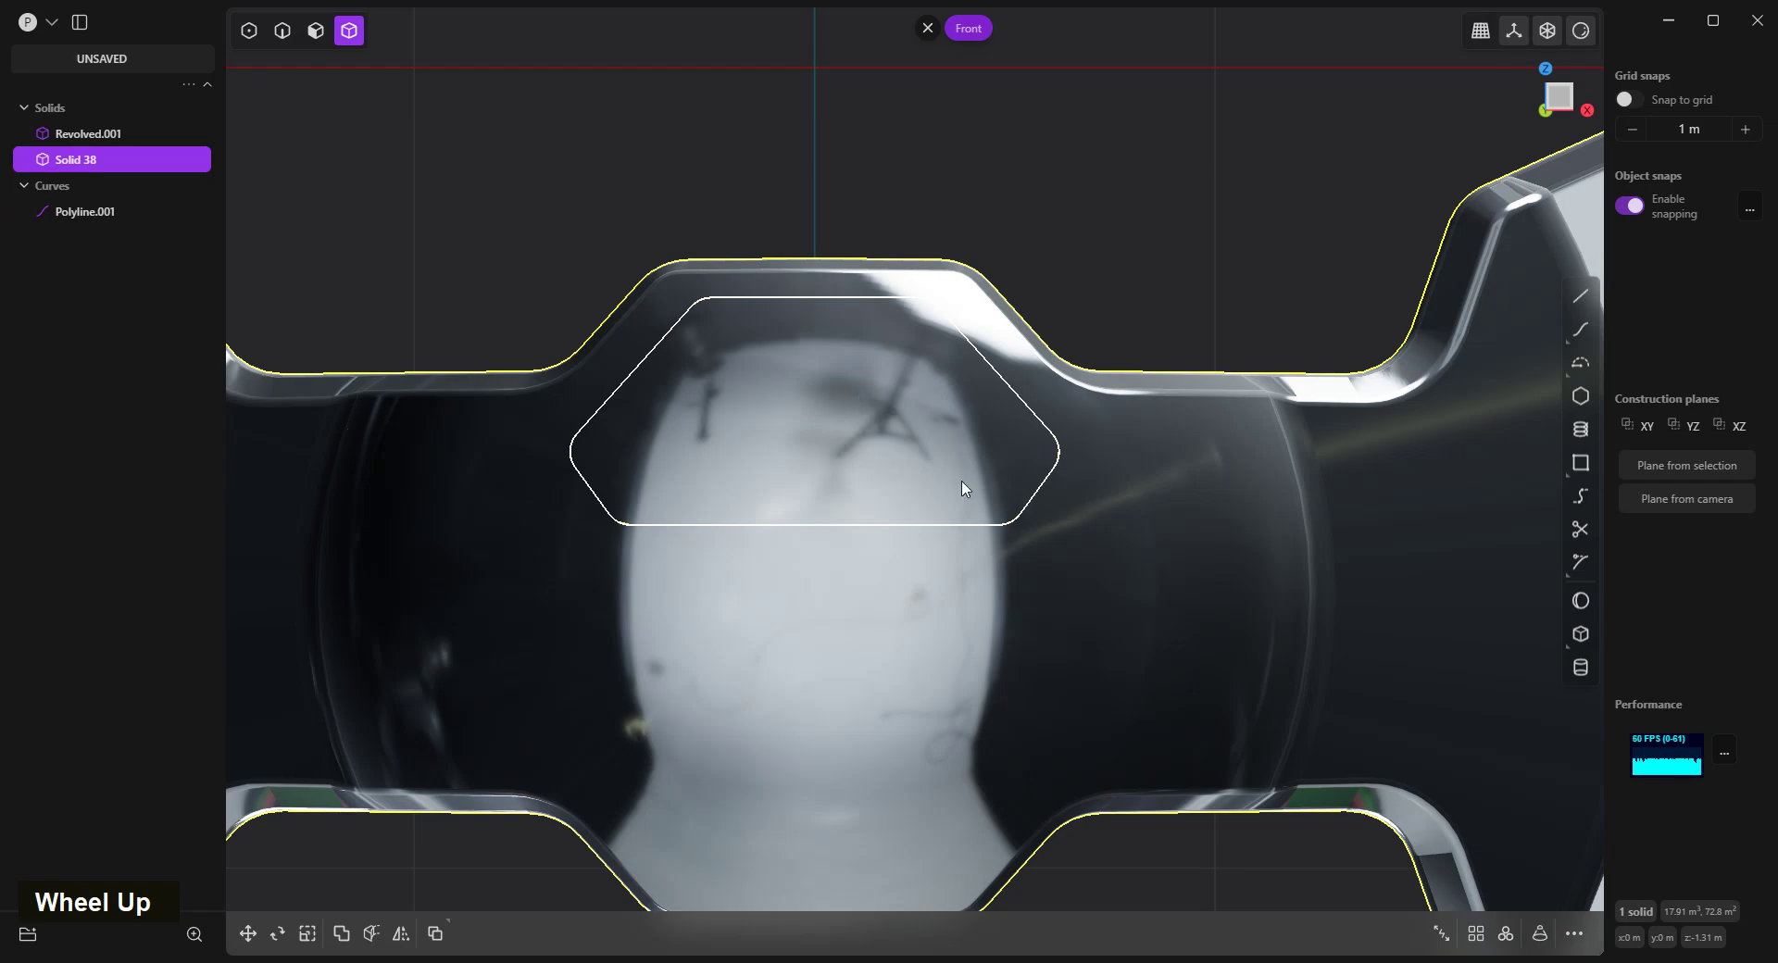
scroll(down, 3)
scroll(up, 3)
middle_click(734, 444)
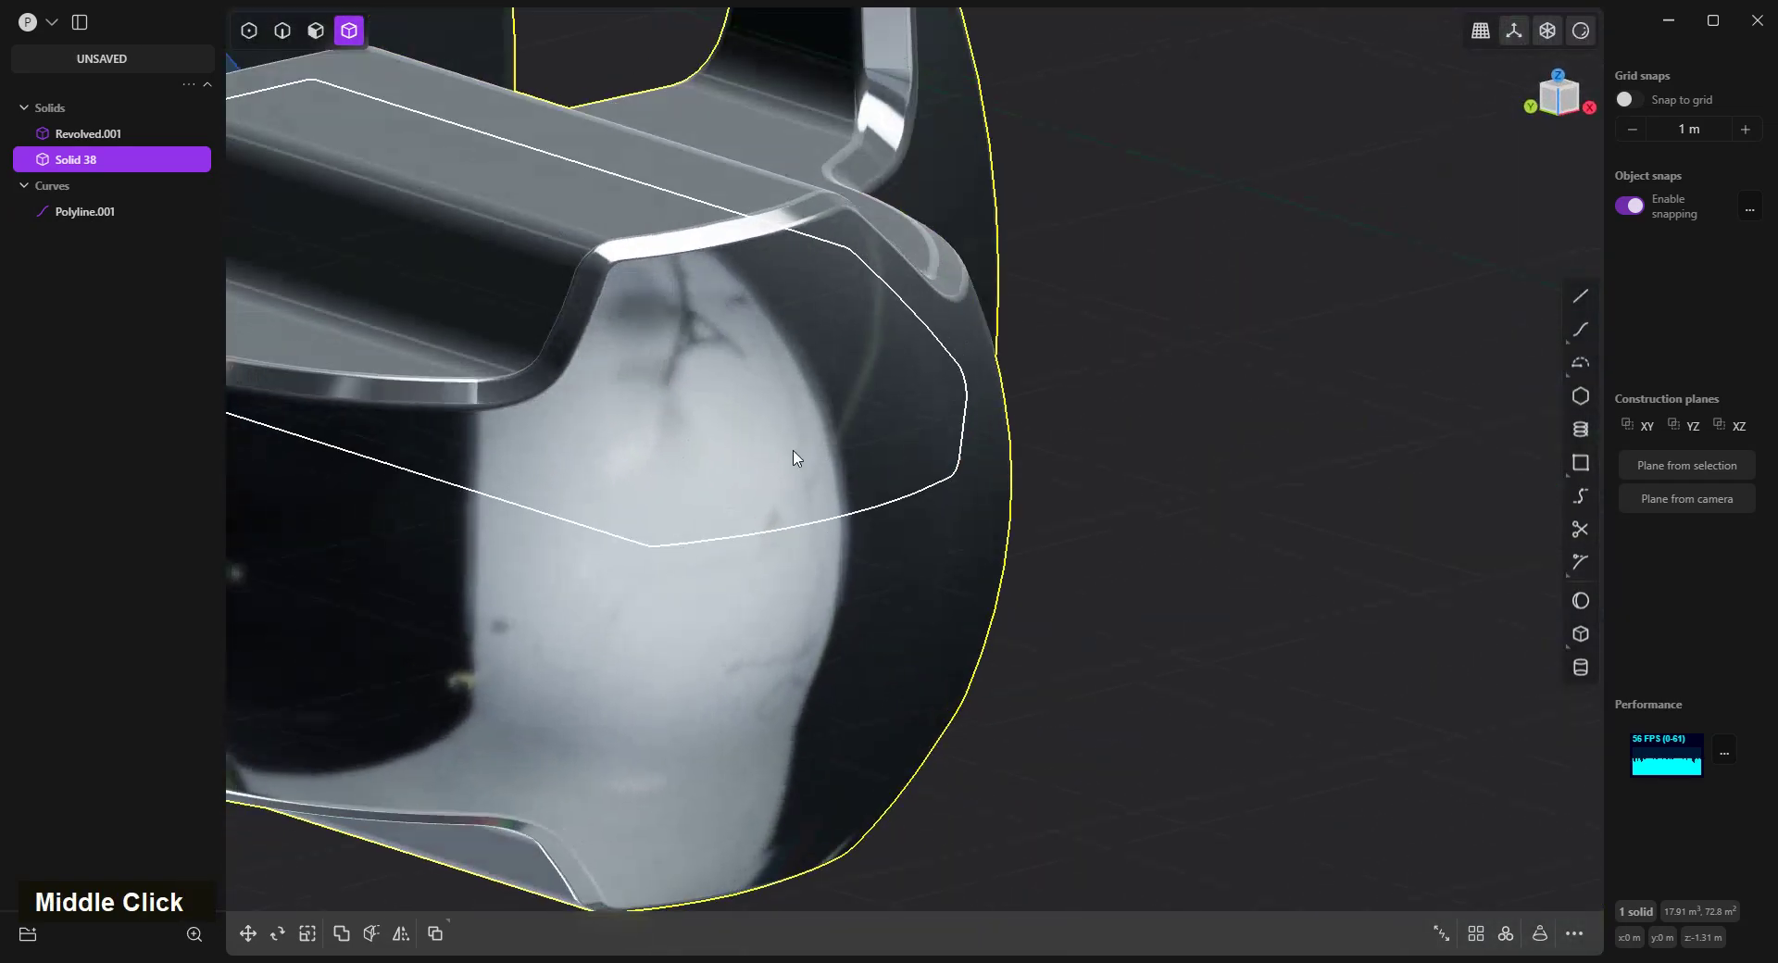
text(3)
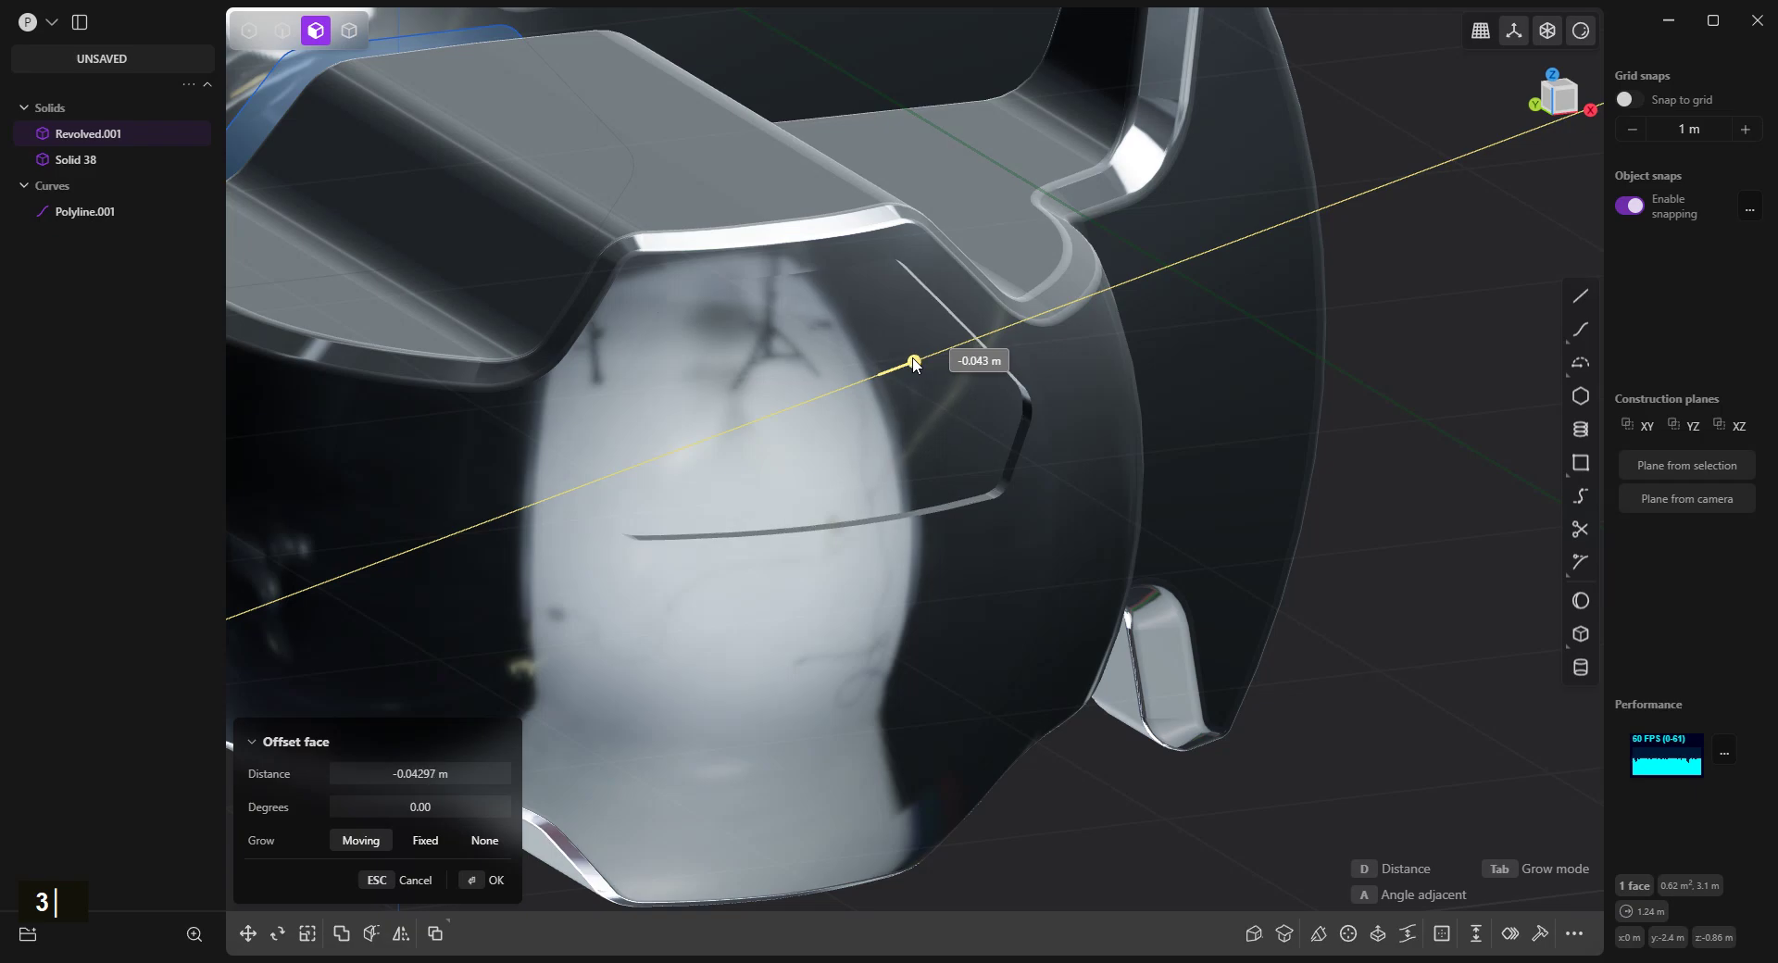
Push the hexagonal window face inward and confirm the offset.
right_click(1058, 278)
scroll(down, 3)
scroll(up, 3)
scroll(down, 3)
scroll(up, 3)
scroll(down, 3)
scroll(up, 3)
scroll(down, 3)
scroll(up, 3)
key(2)
scroll(up, 3)
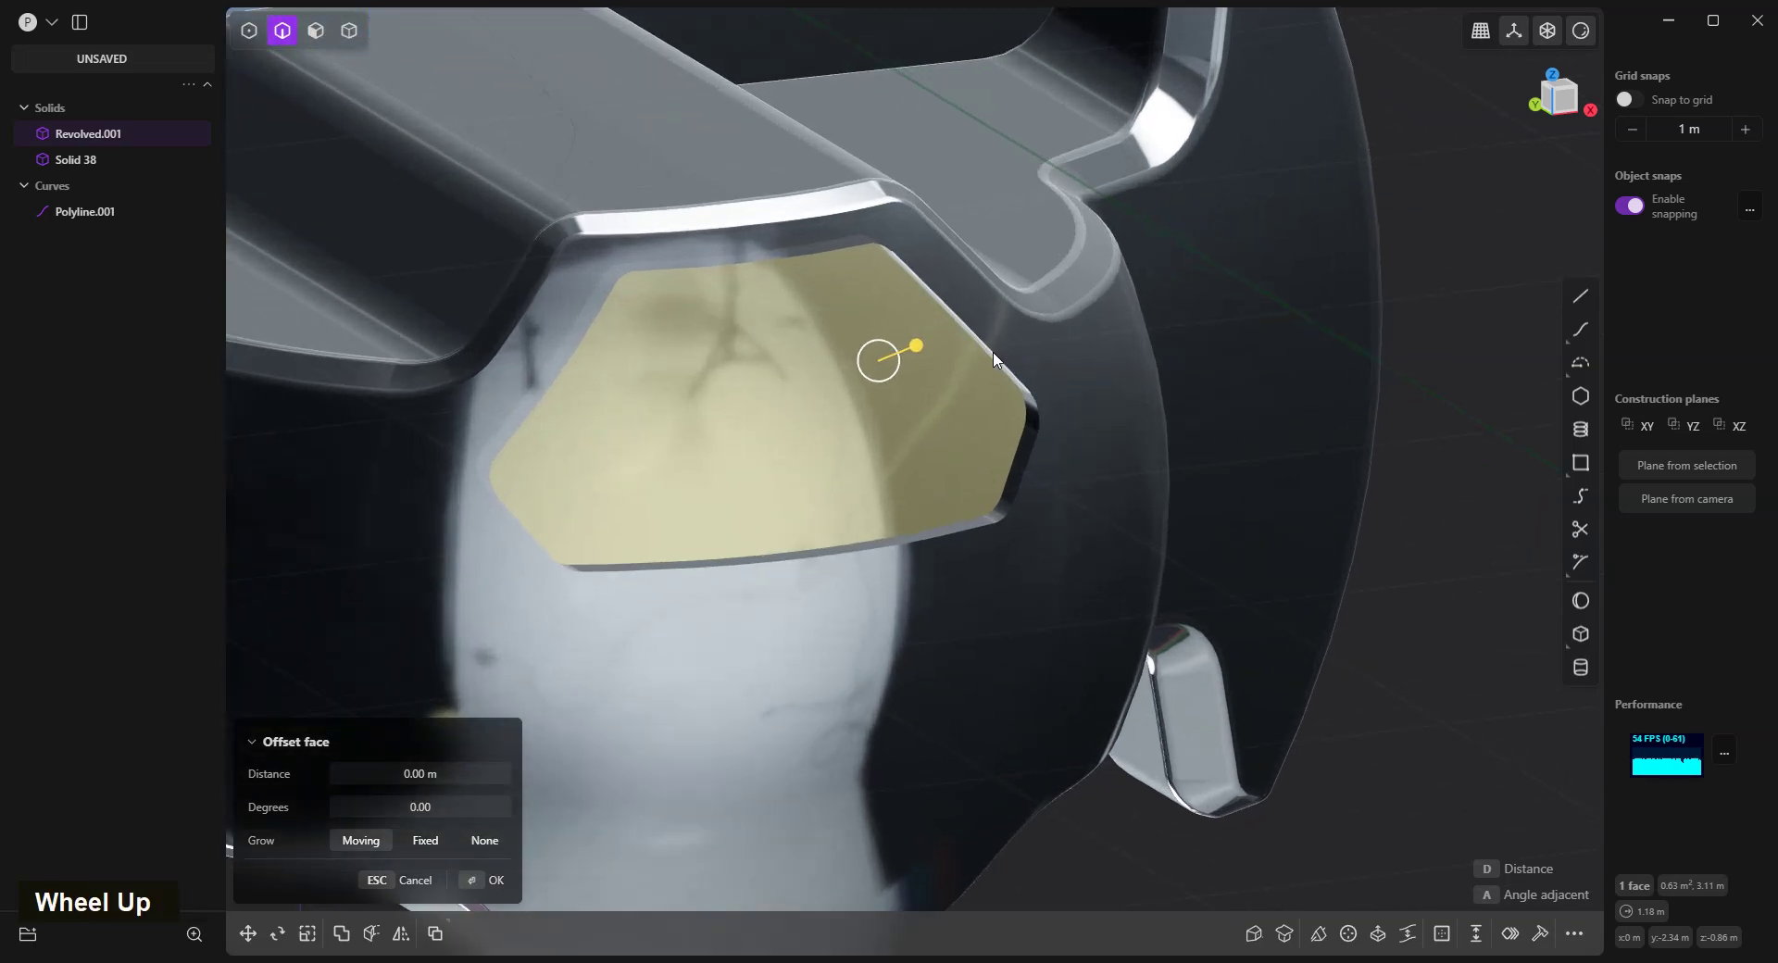
key(2)
Fillet the window's edge loops with a small rounding of about 0.007 m.
click(1000, 360)
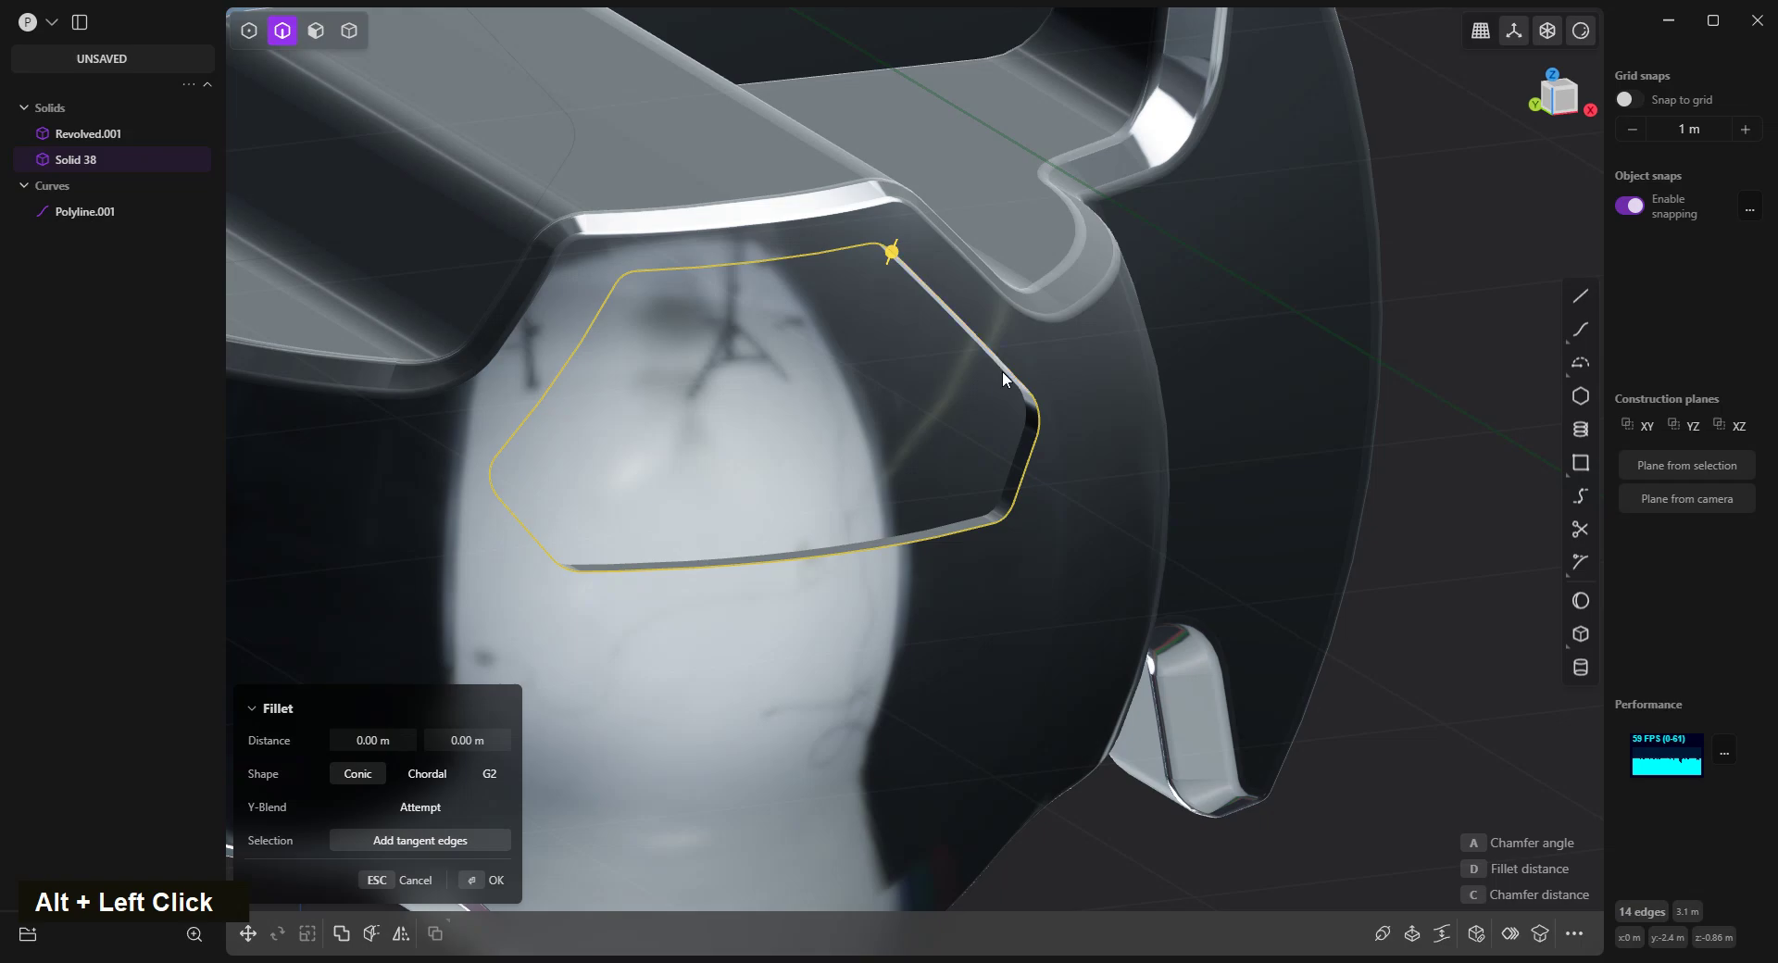
click(1030, 405)
key(ctrl+z)
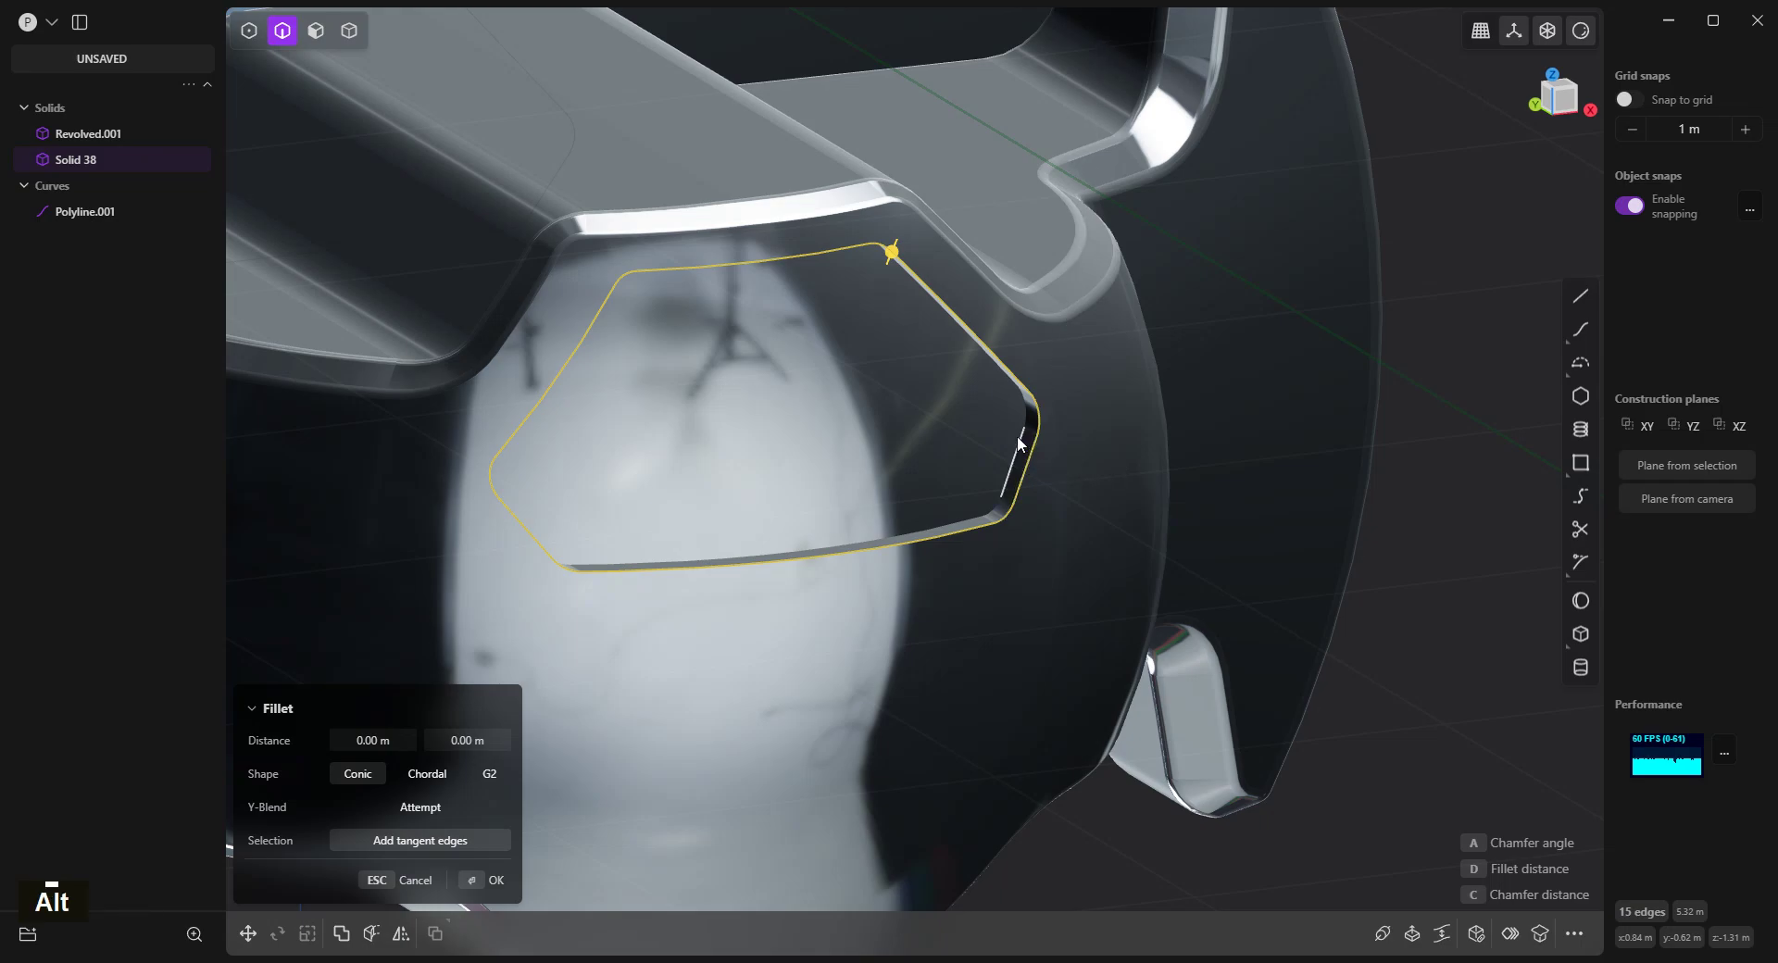
click(1024, 442)
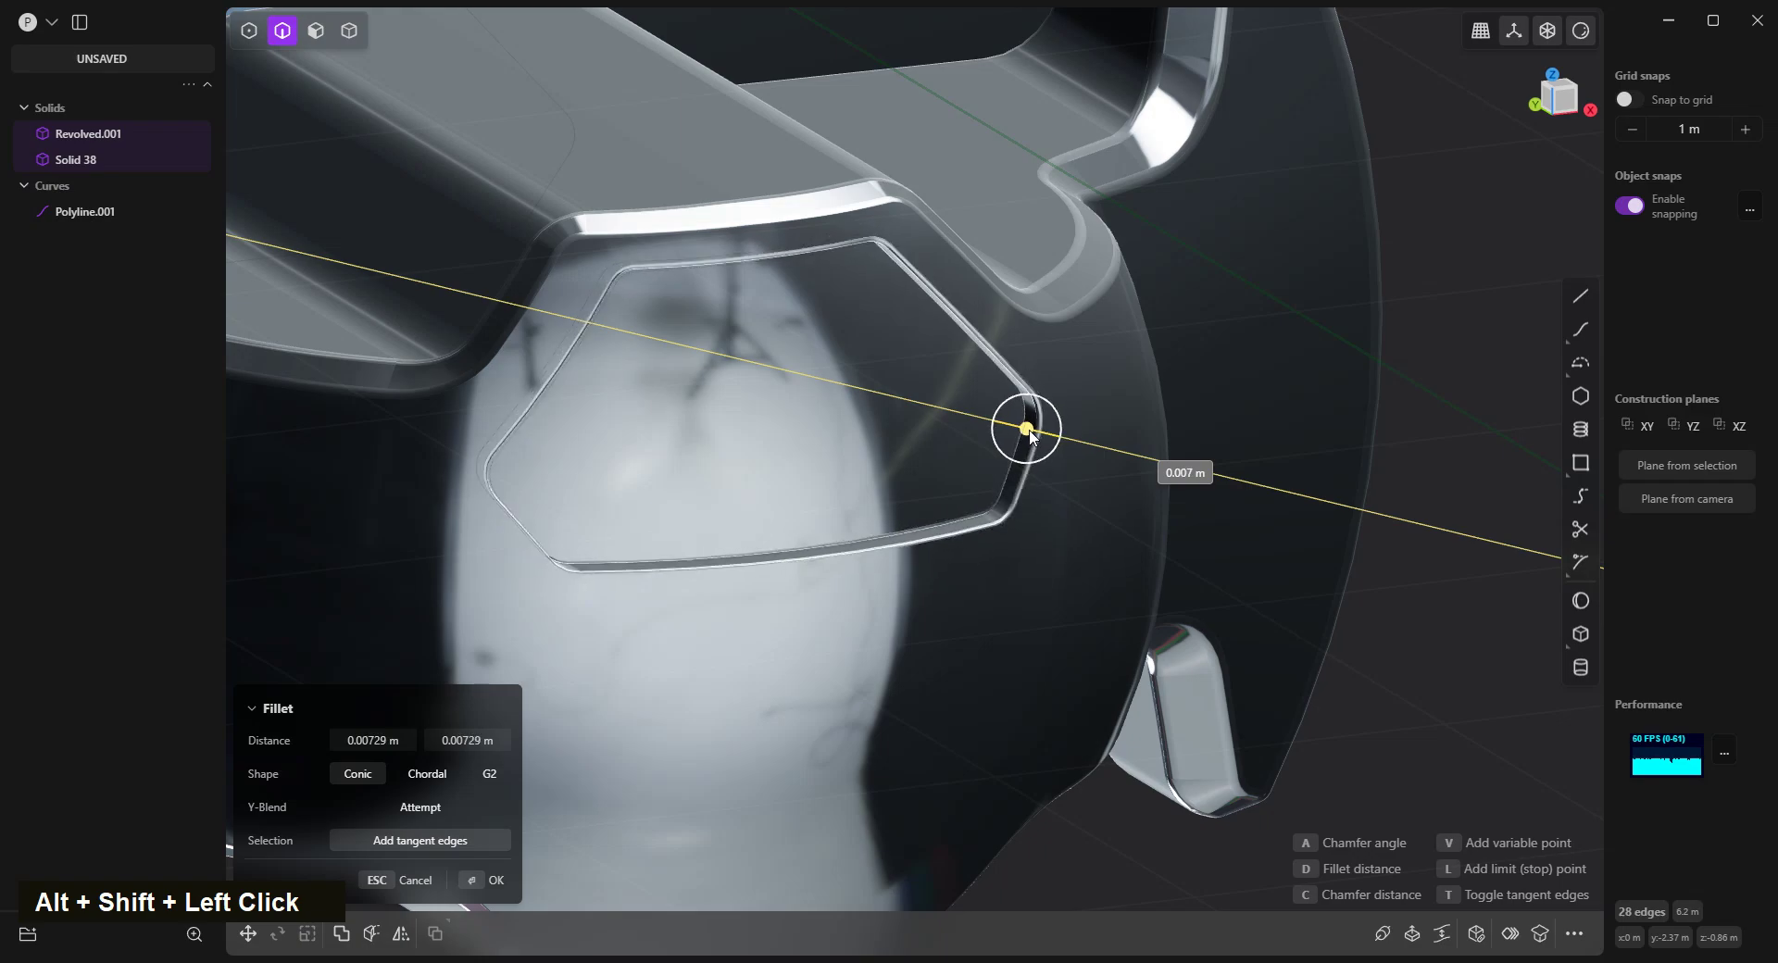
right_click(1175, 368)
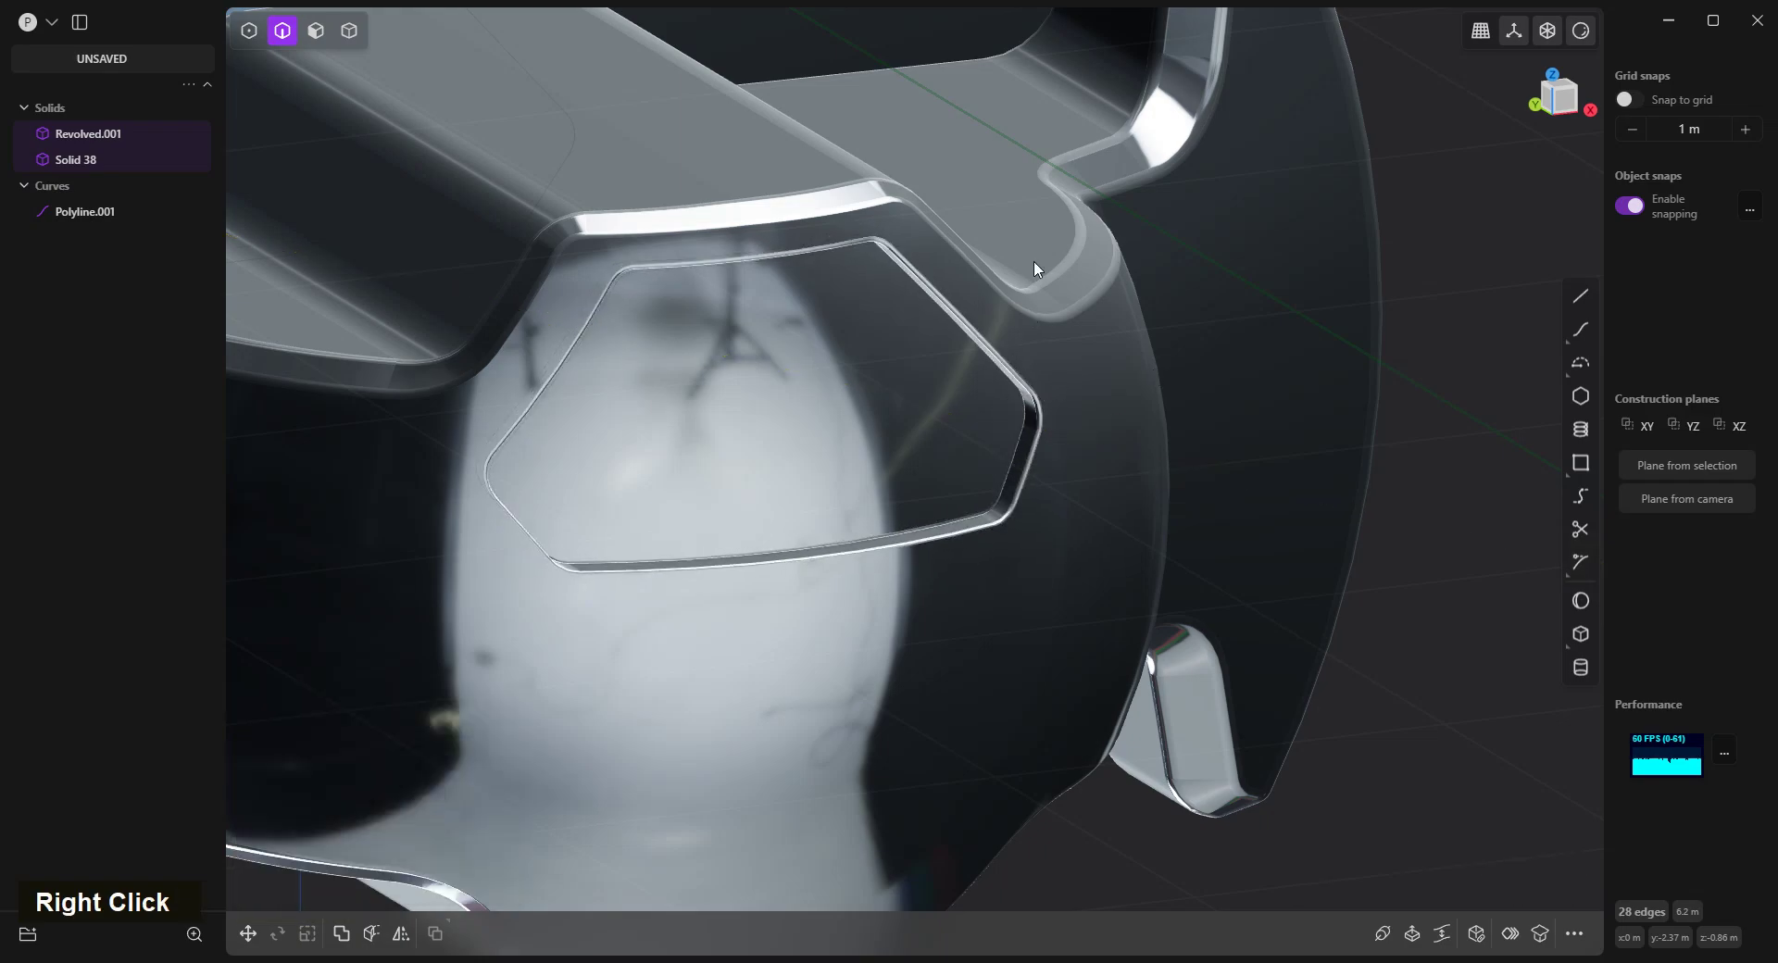
scroll(up, 3)
scroll(down, 3)
scroll(up, 3)
scroll(down, 3)
scroll(up, 3)
scroll(down, 3)
scroll(up, 3)
scroll(down, 3)
scroll(up, 3)
scroll(down, 3)
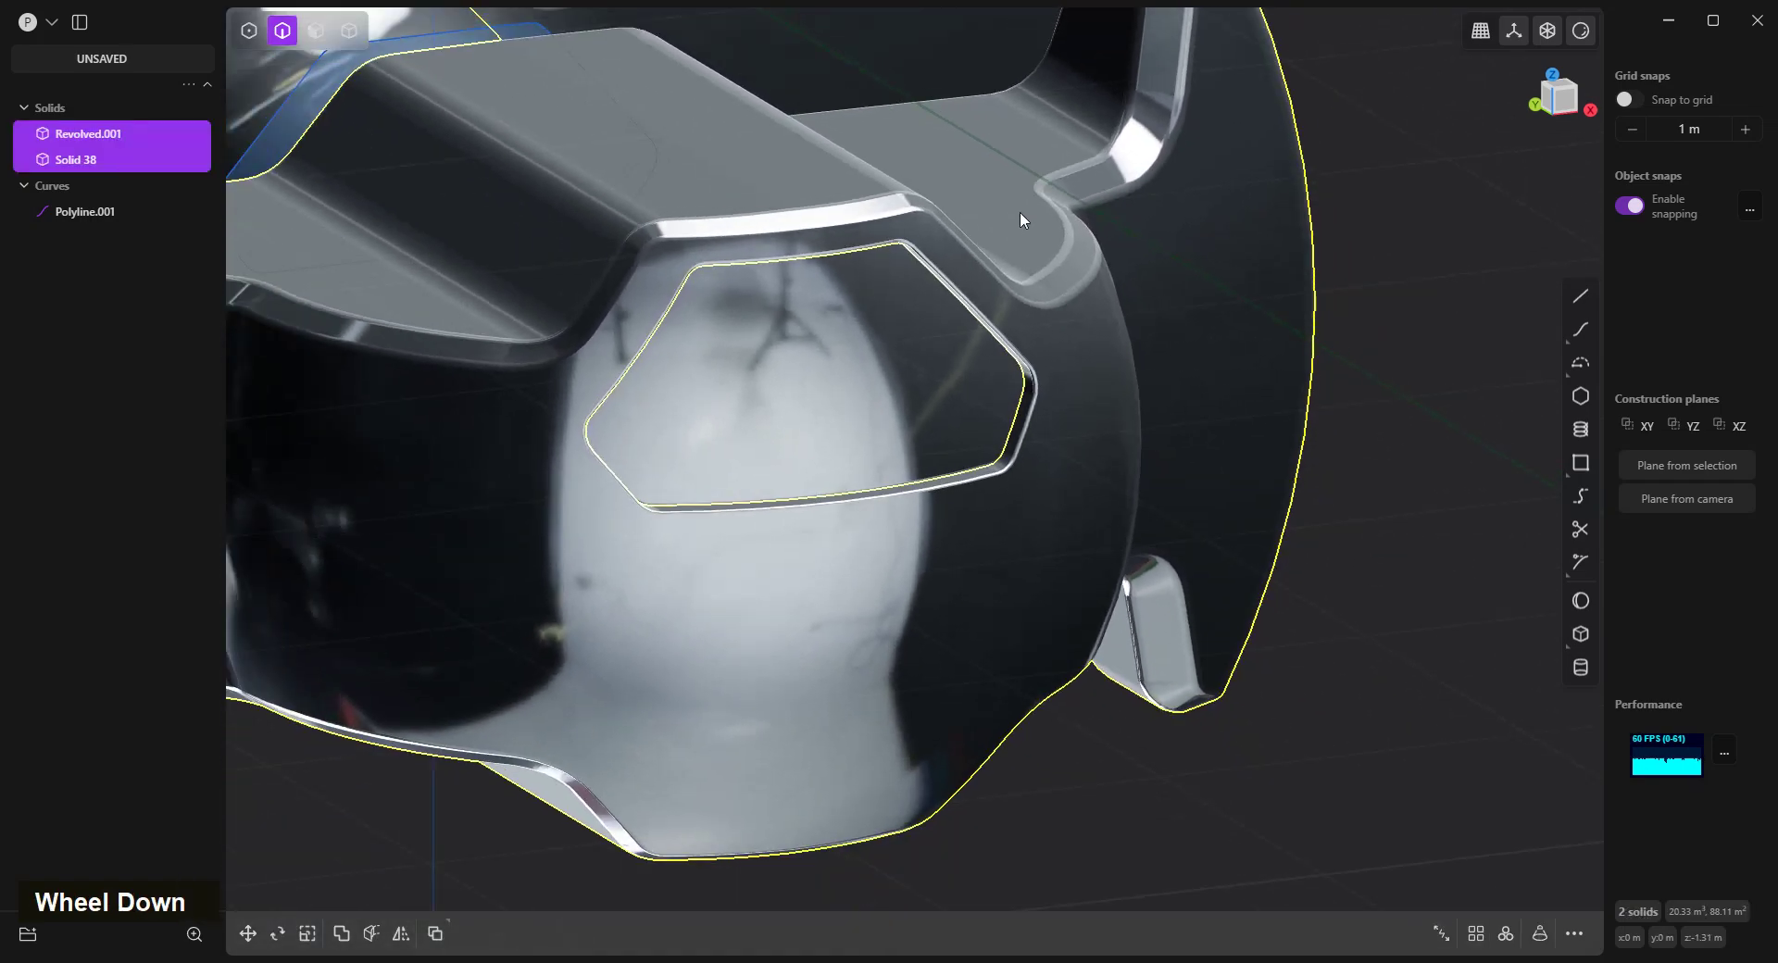
Delete the leftover hexagon curve Polyline.001 after inspecting the whole head.
scroll(up, 3)
scroll(down, 3)
scroll(up, 3)
scroll(down, 3)
scroll(up, 3)
scroll(down, 3)
scroll(down, 3)
middle_click(809, 358)
middle_click(865, 477)
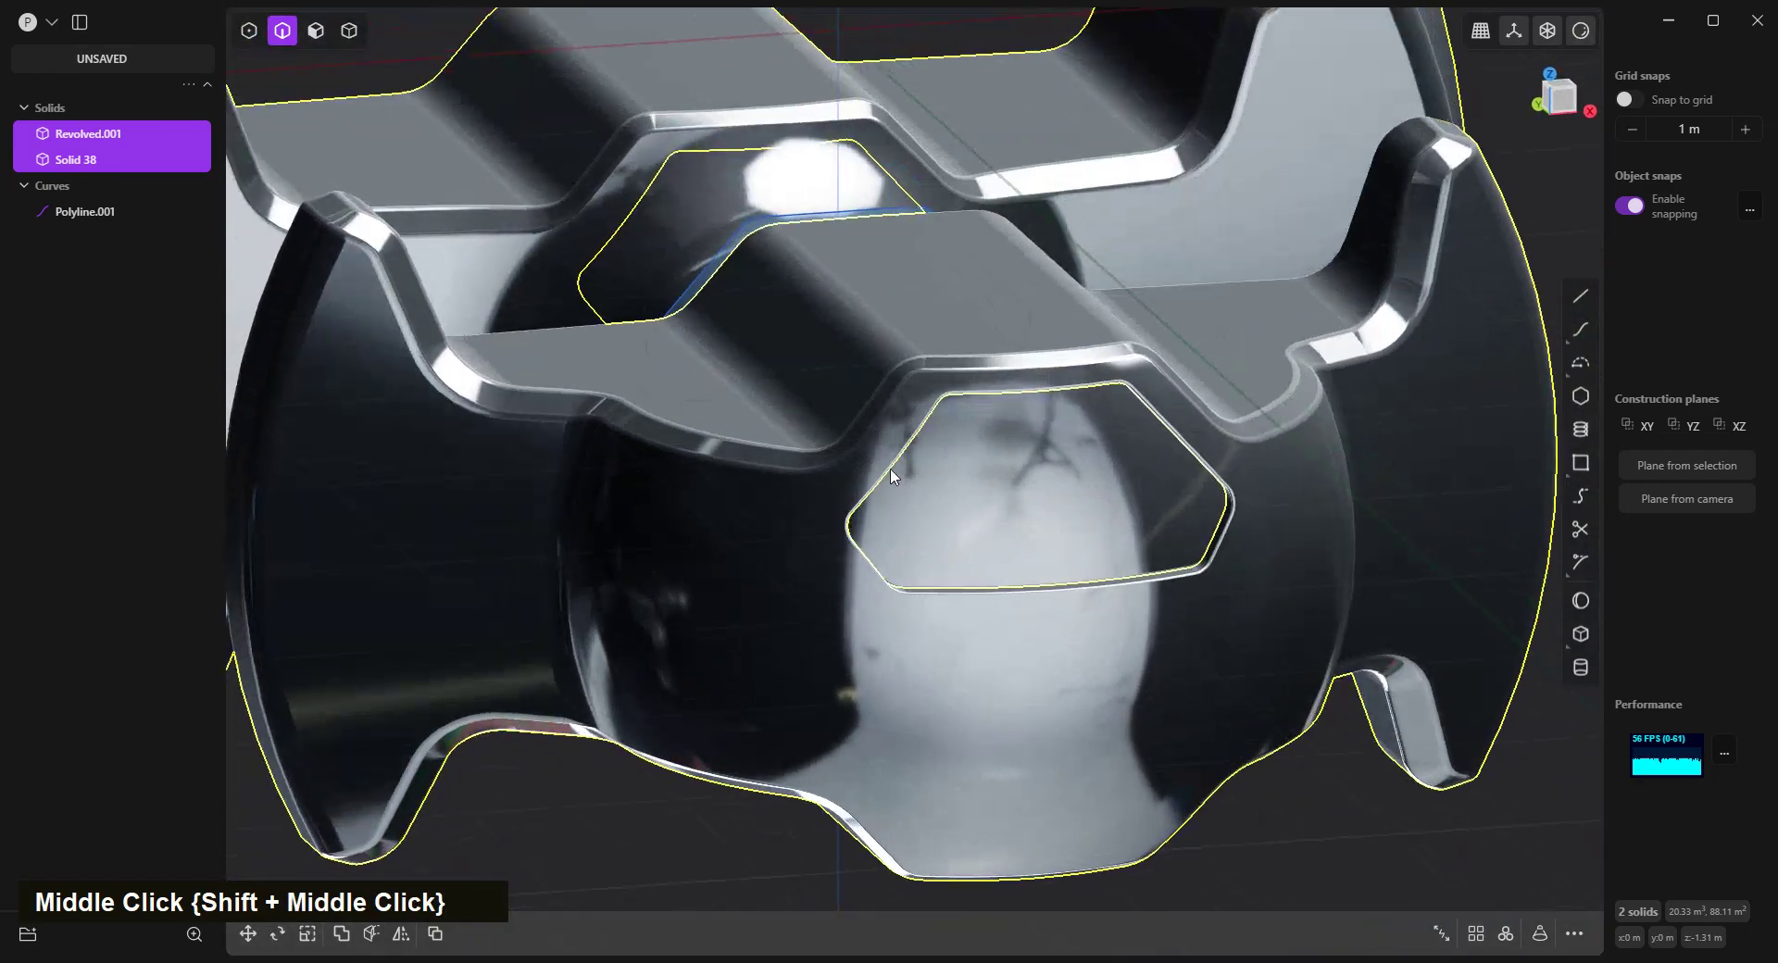
scroll(up, 3)
scroll(down, 3)
scroll(up, 3)
scroll(down, 3)
scroll(up, 3)
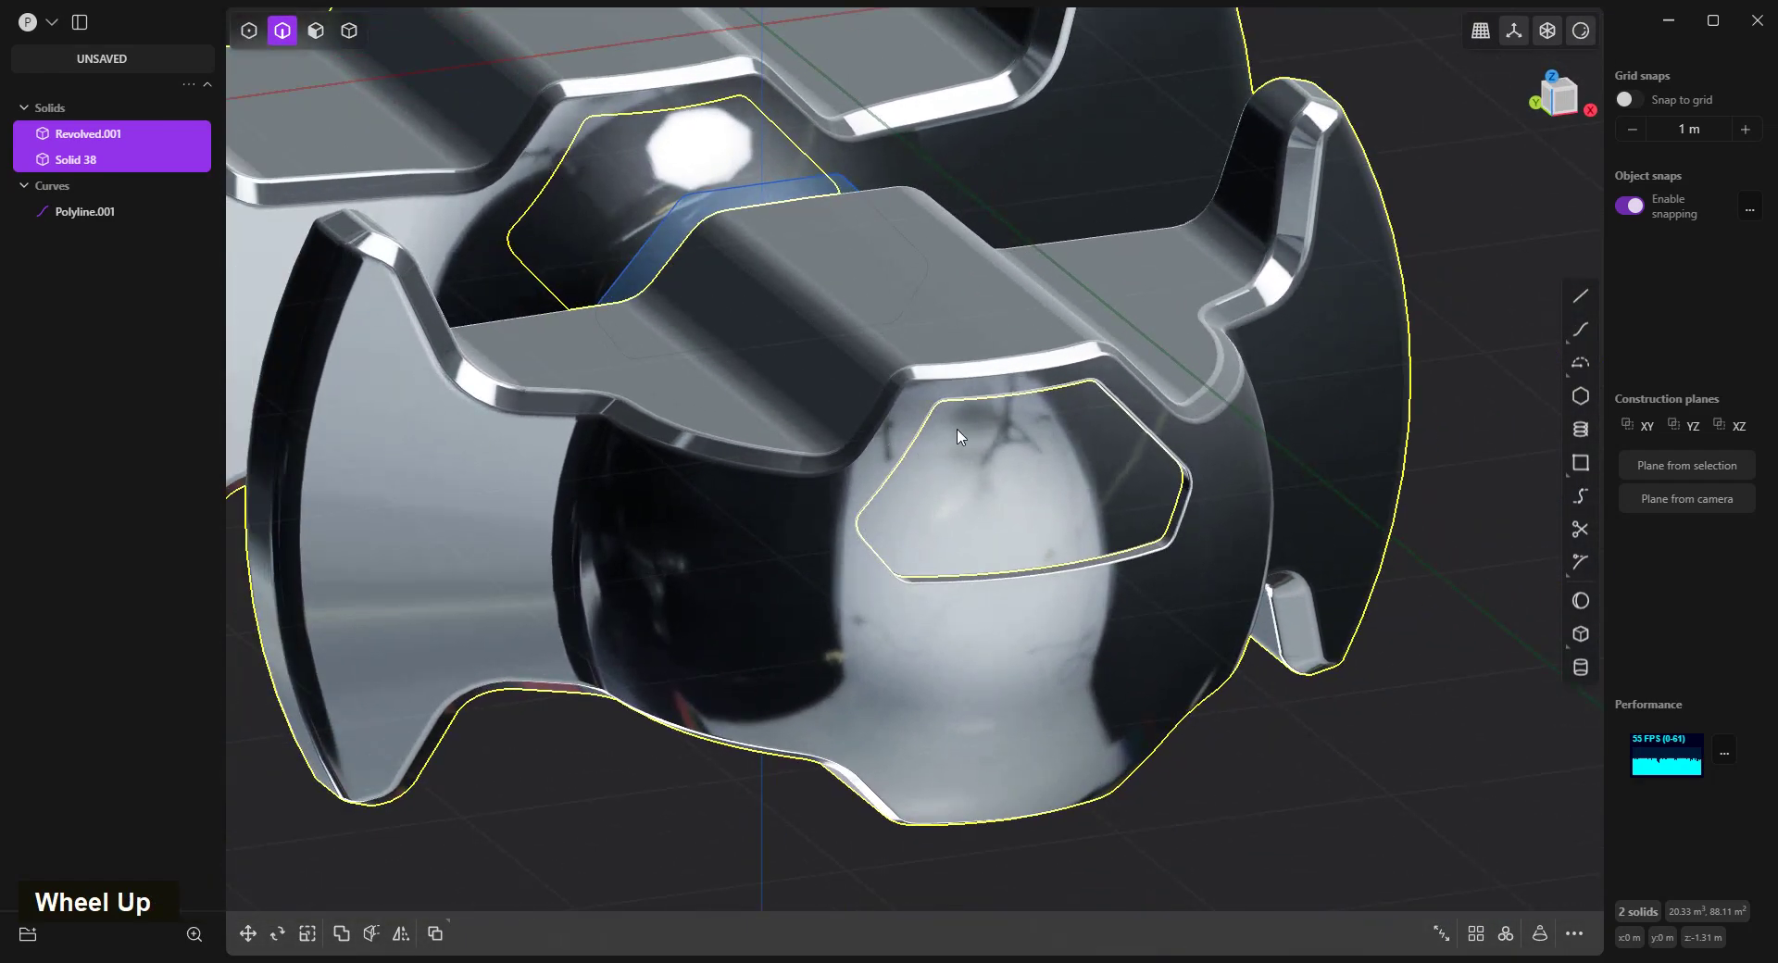
key(x)
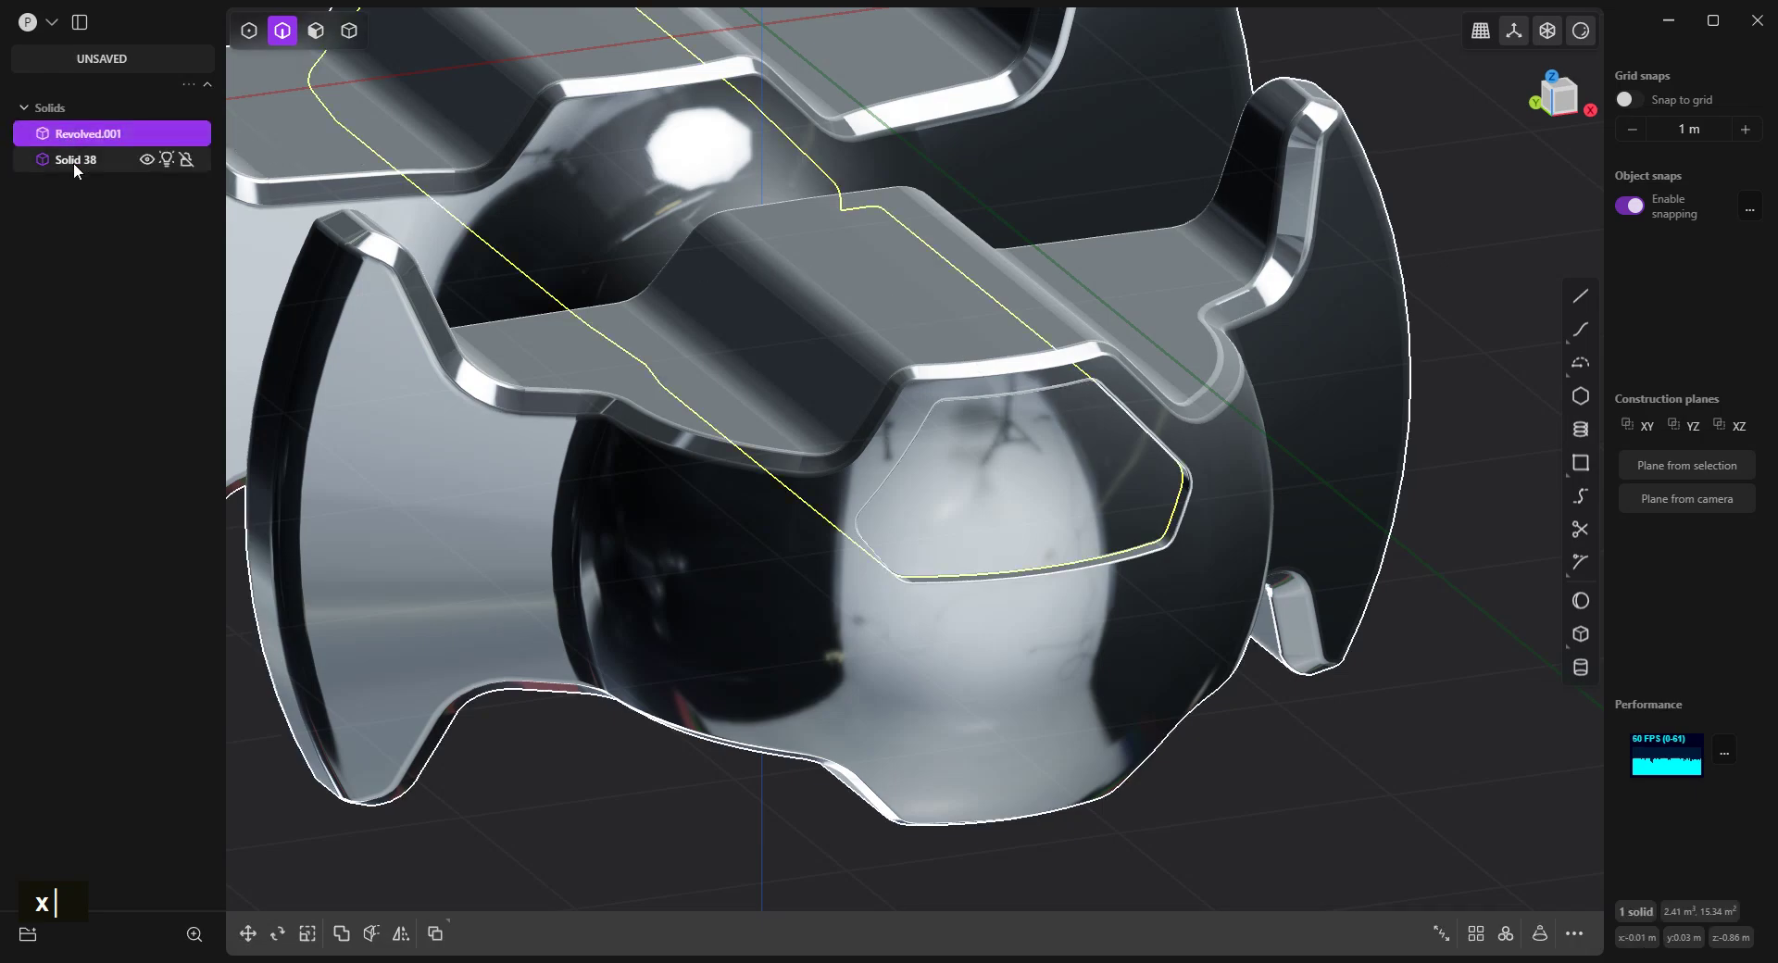
Boolean-union Revolved.001 and Solid 38 into a single knob solid.
click(83, 169)
key(q)
key(q)
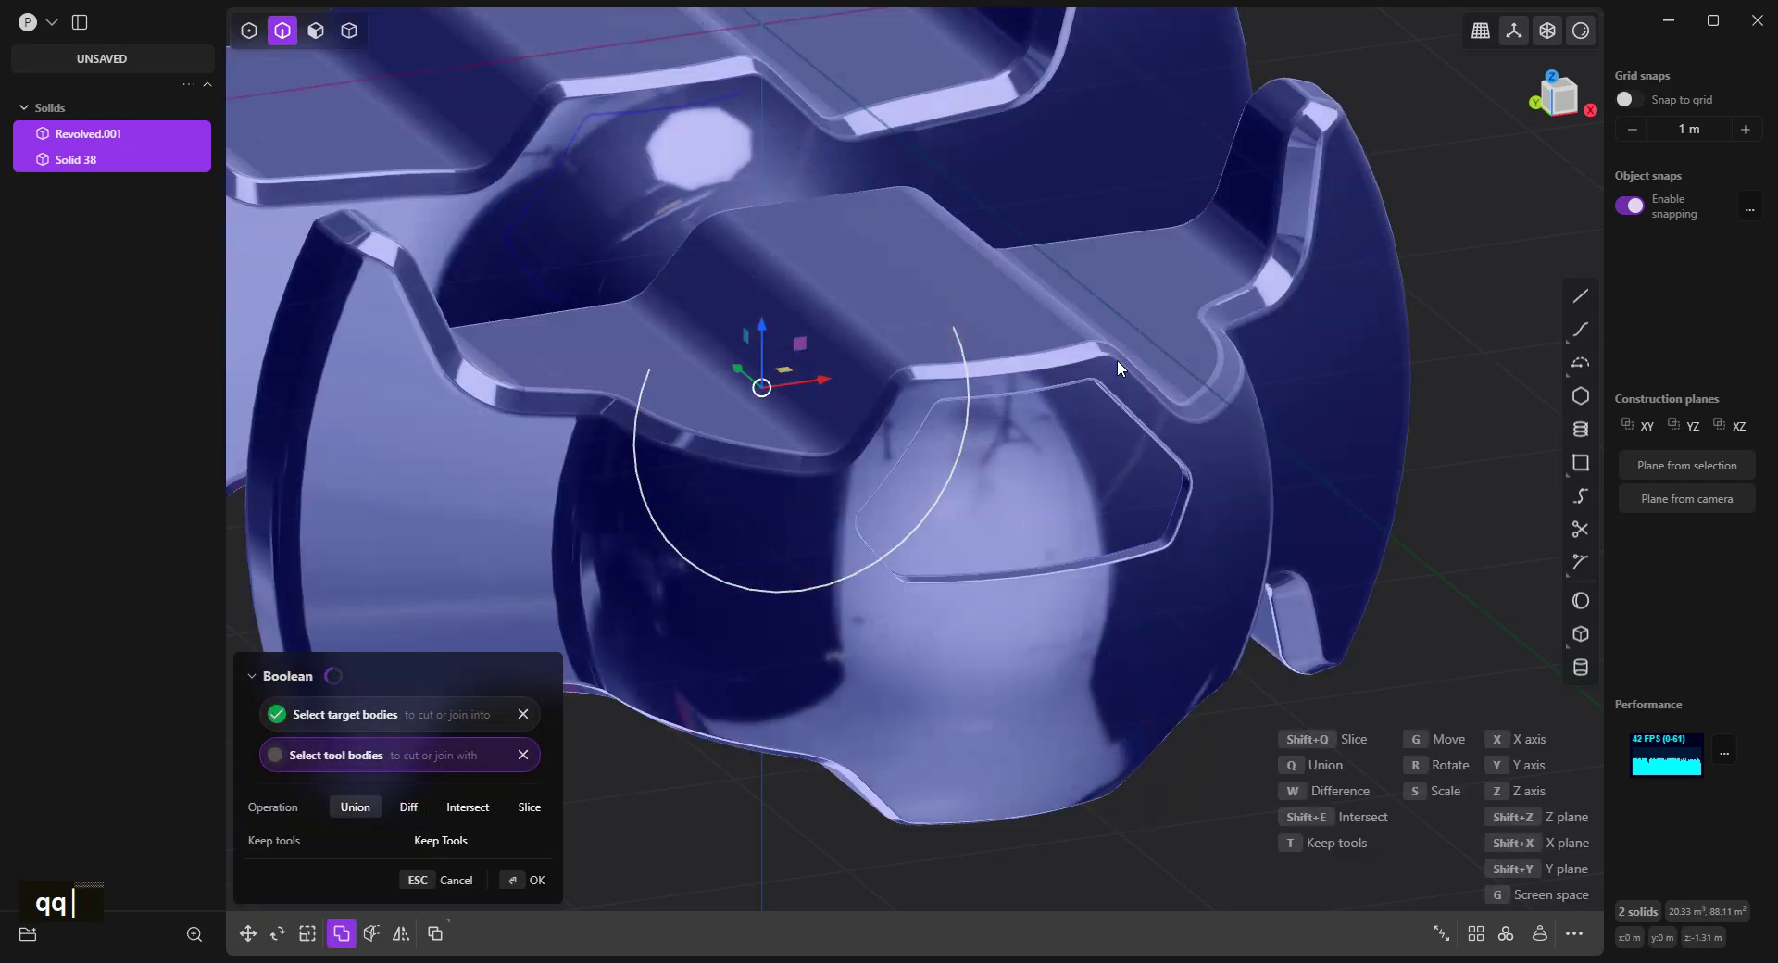
right_click(1126, 366)
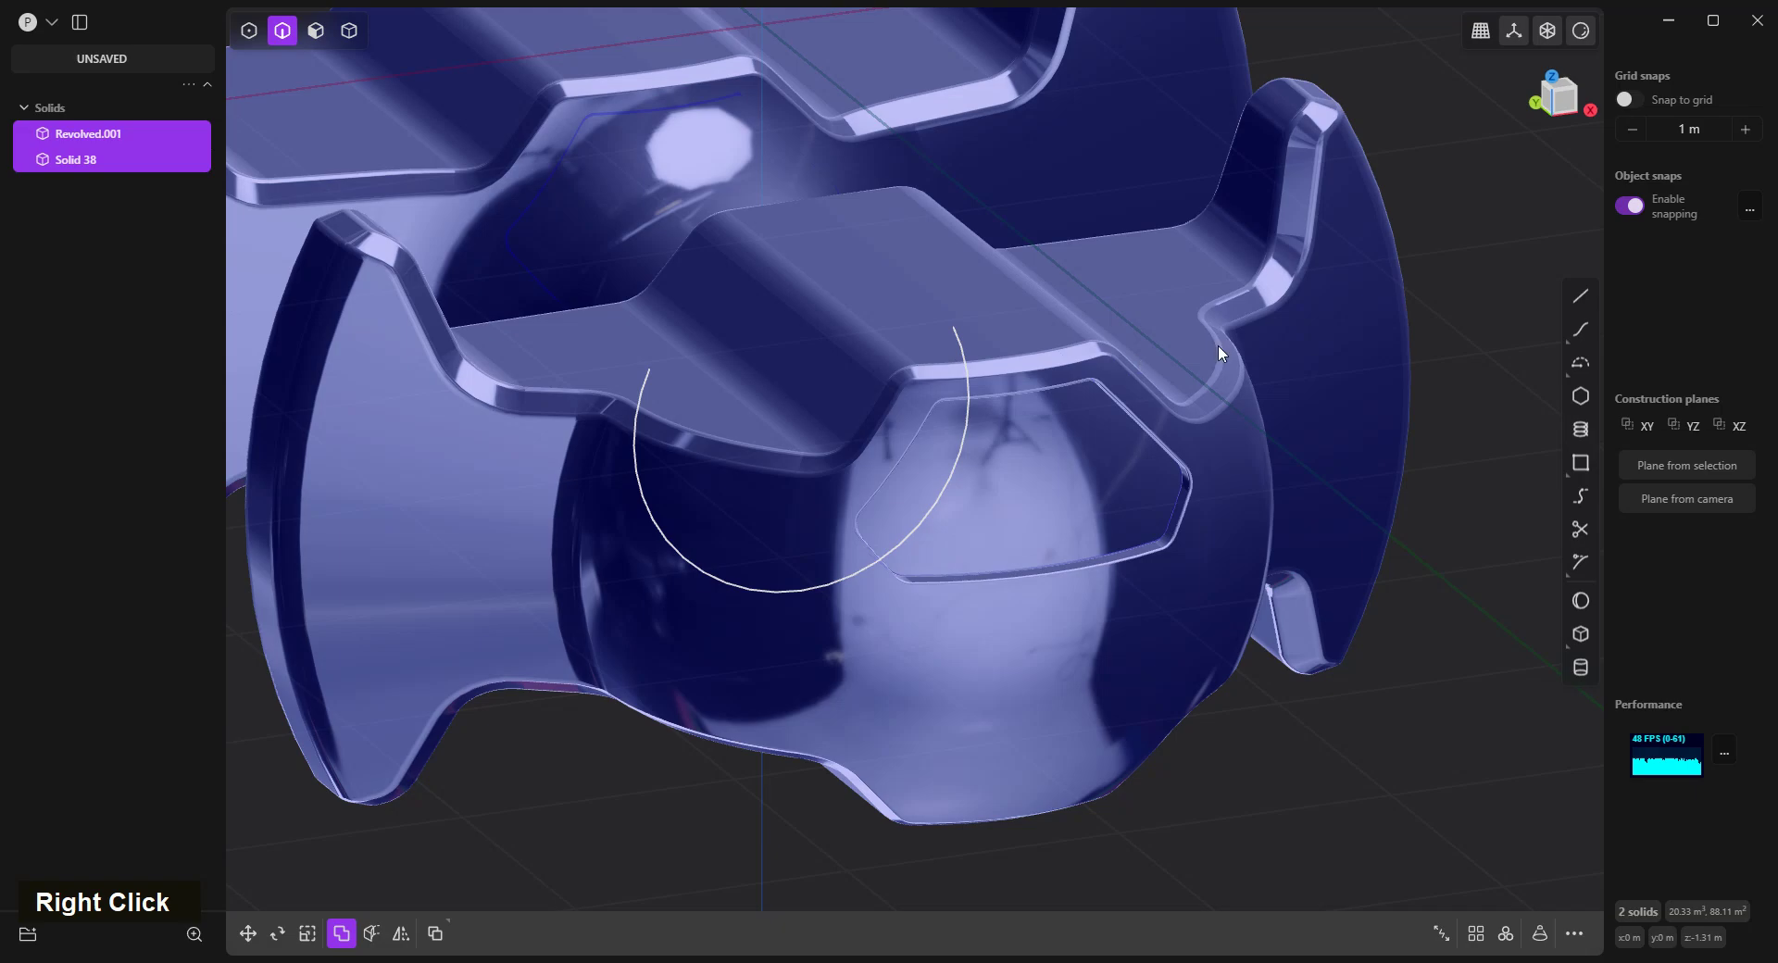
scroll(down, 3)
scroll(up, 3)
scroll(down, 3)
scroll(up, 3)
scroll(down, 3)
scroll(up, 3)
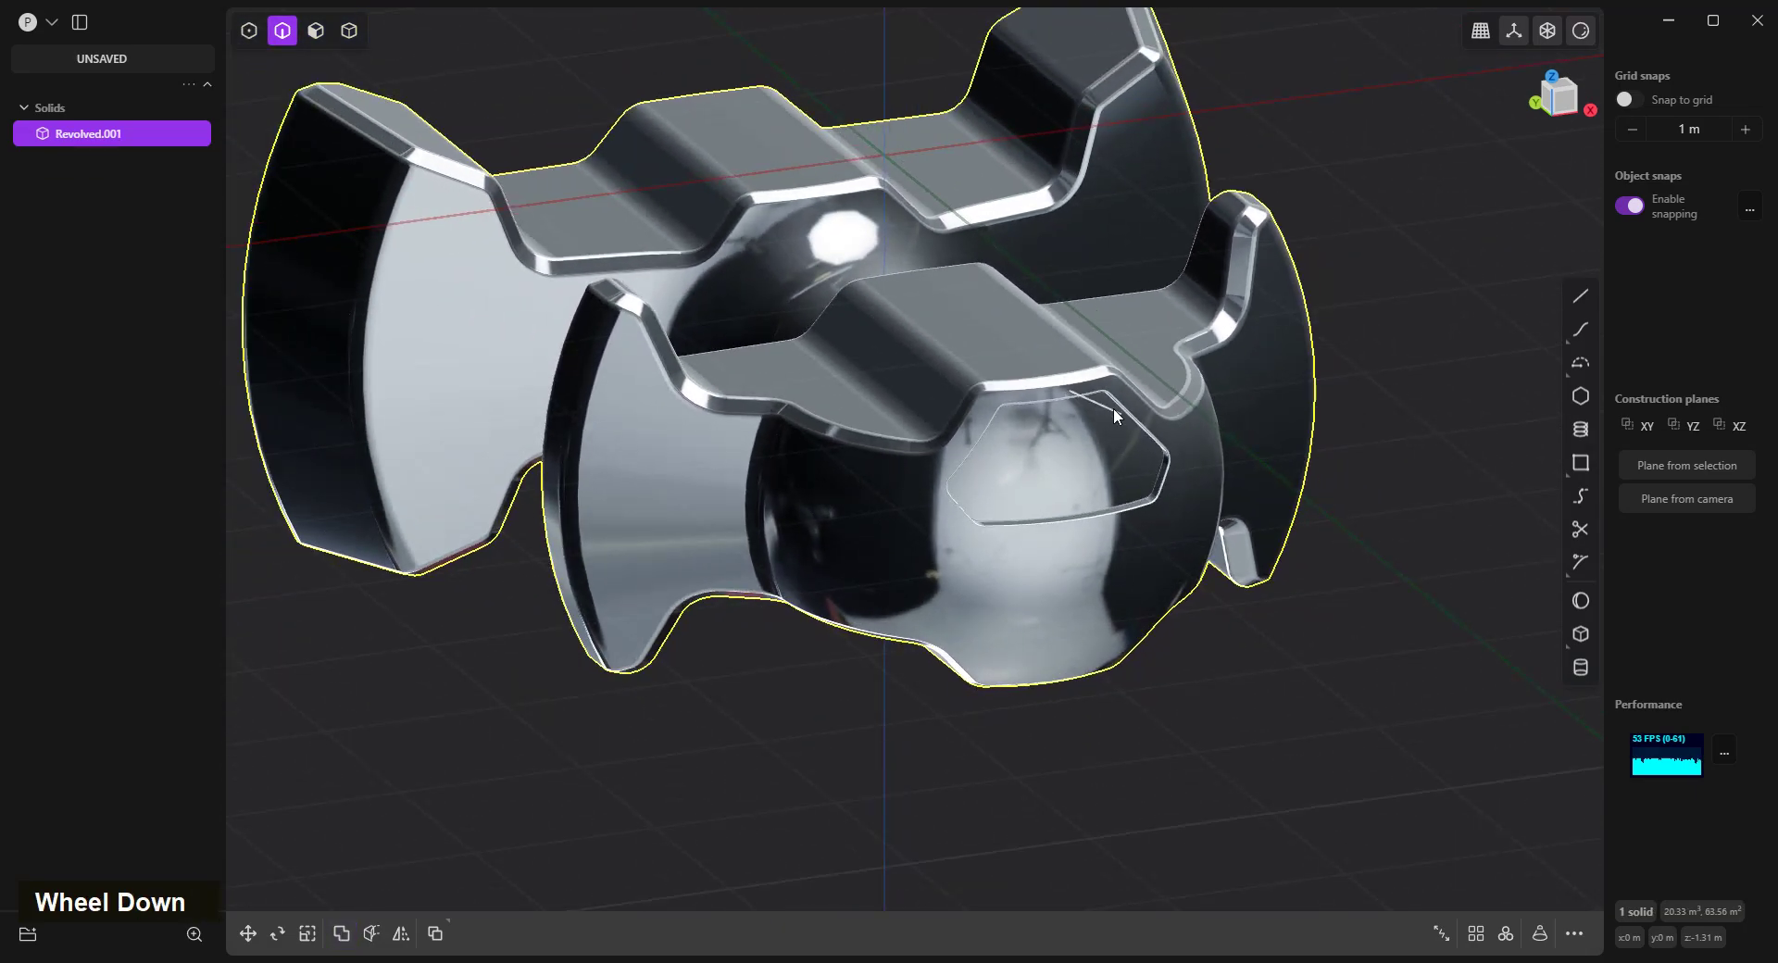